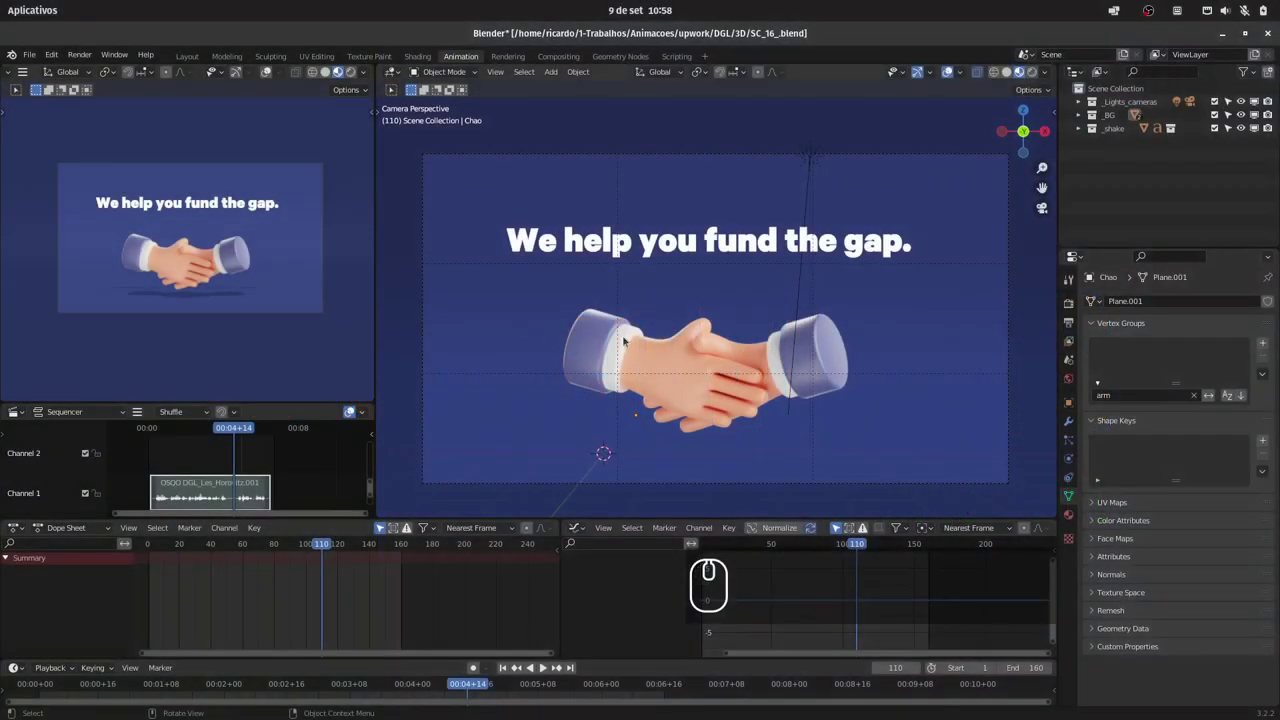
Move the headline text object into a new collection named '_txt'.
left_click_drag(602, 243, 1094, 203)
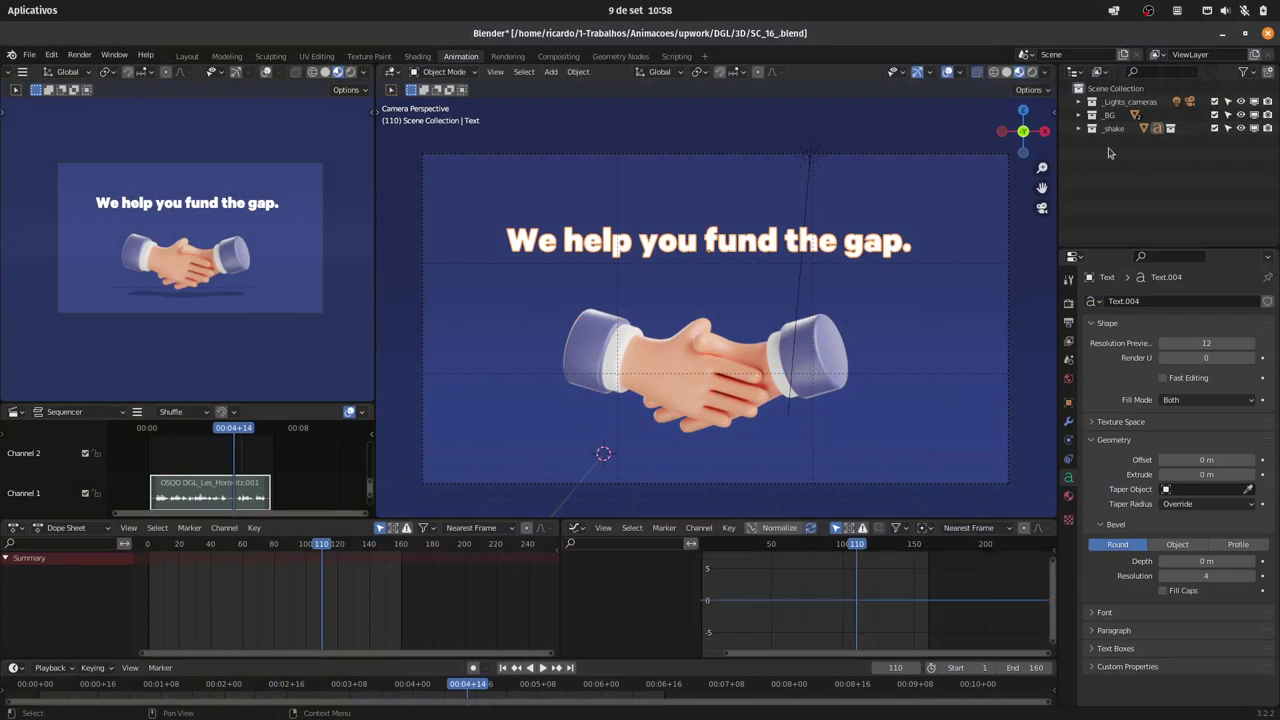
key("m")
left_click(847, 267)
type("_txt")
key("Return")
key("Return")
left_click(842, 307)
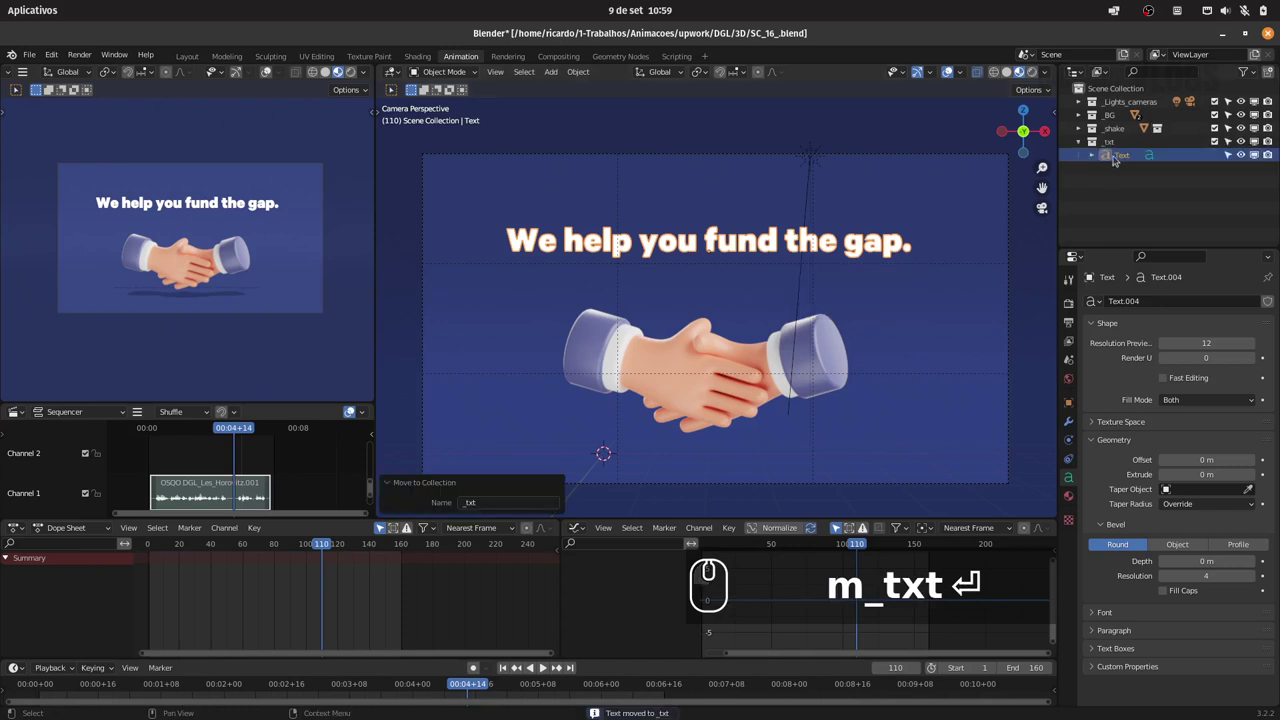
Duplicate the _txt collection as '_txt_Mesh' and select its copied text Text.001.
left_click(1080, 144)
left_click(1113, 146)
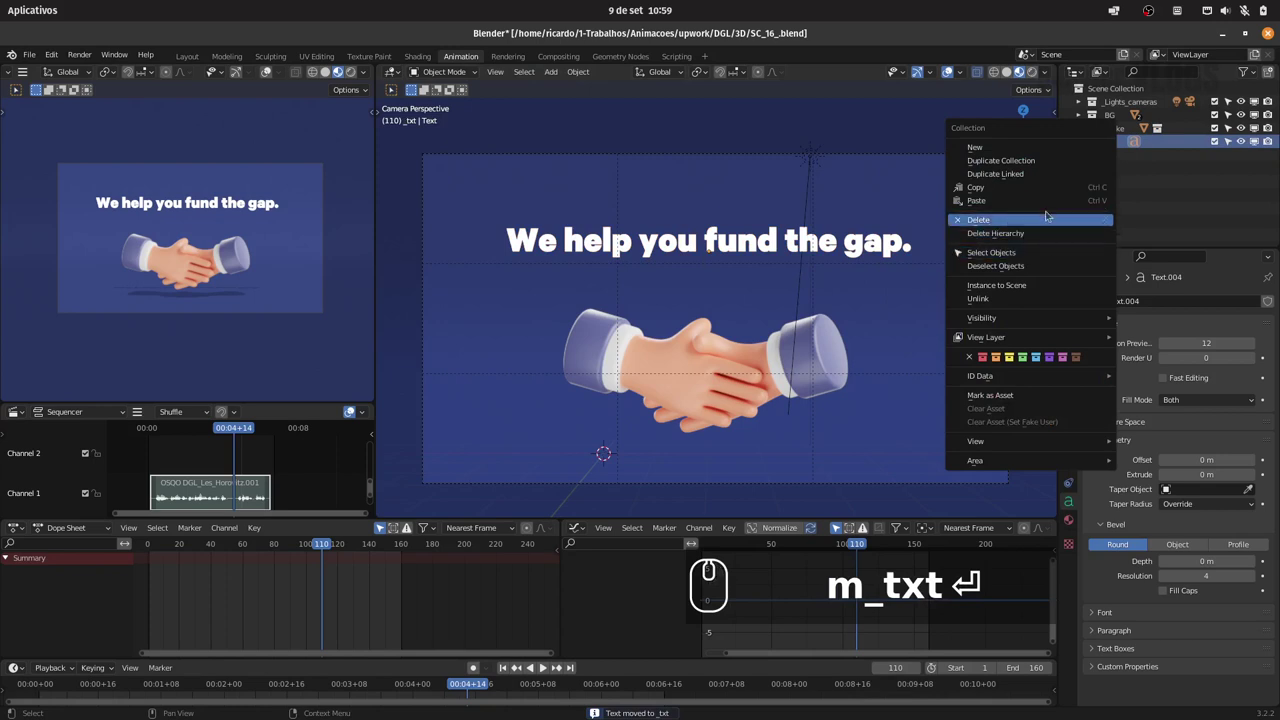
left_click(1063, 164)
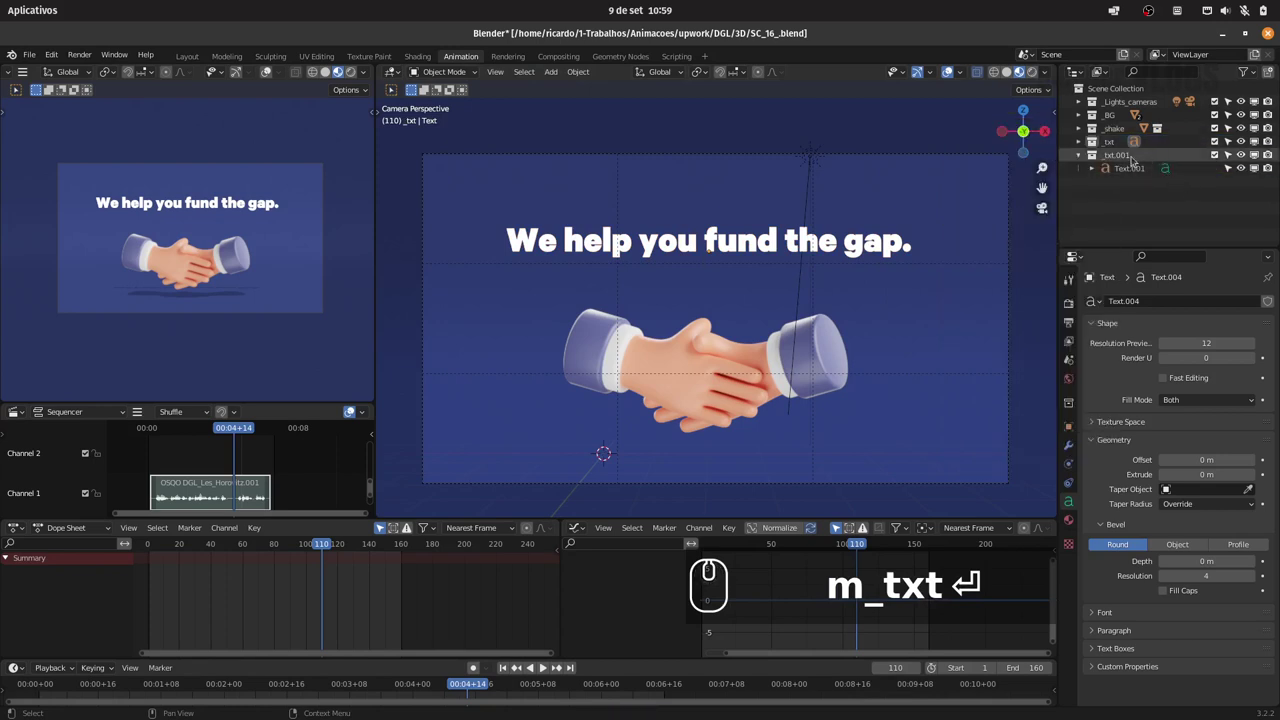
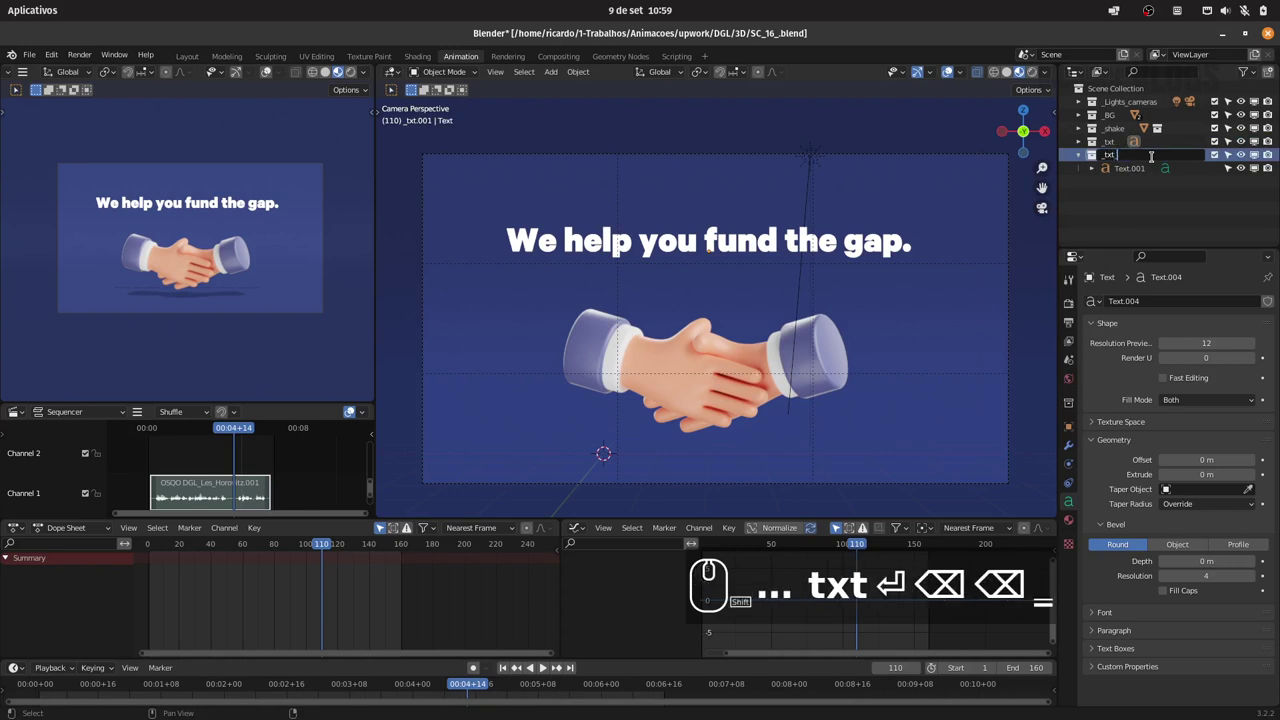
type("mesh")
key("Return")
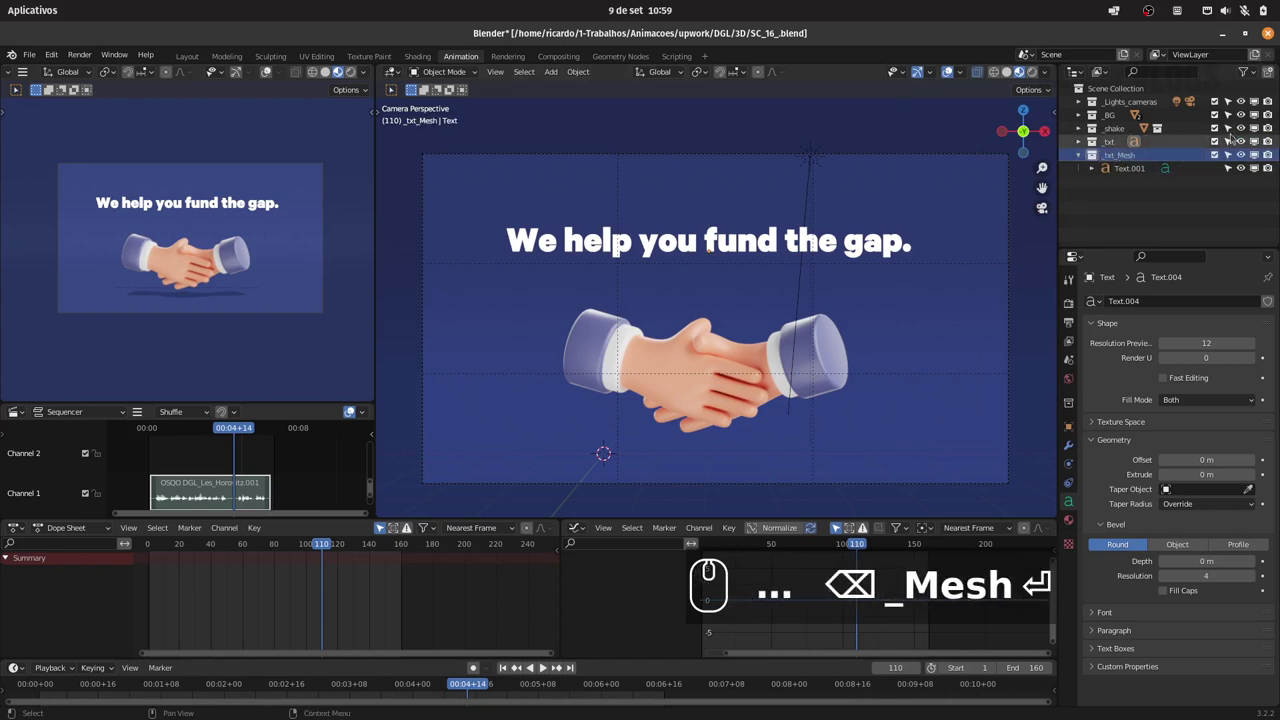
left_click(1141, 168)
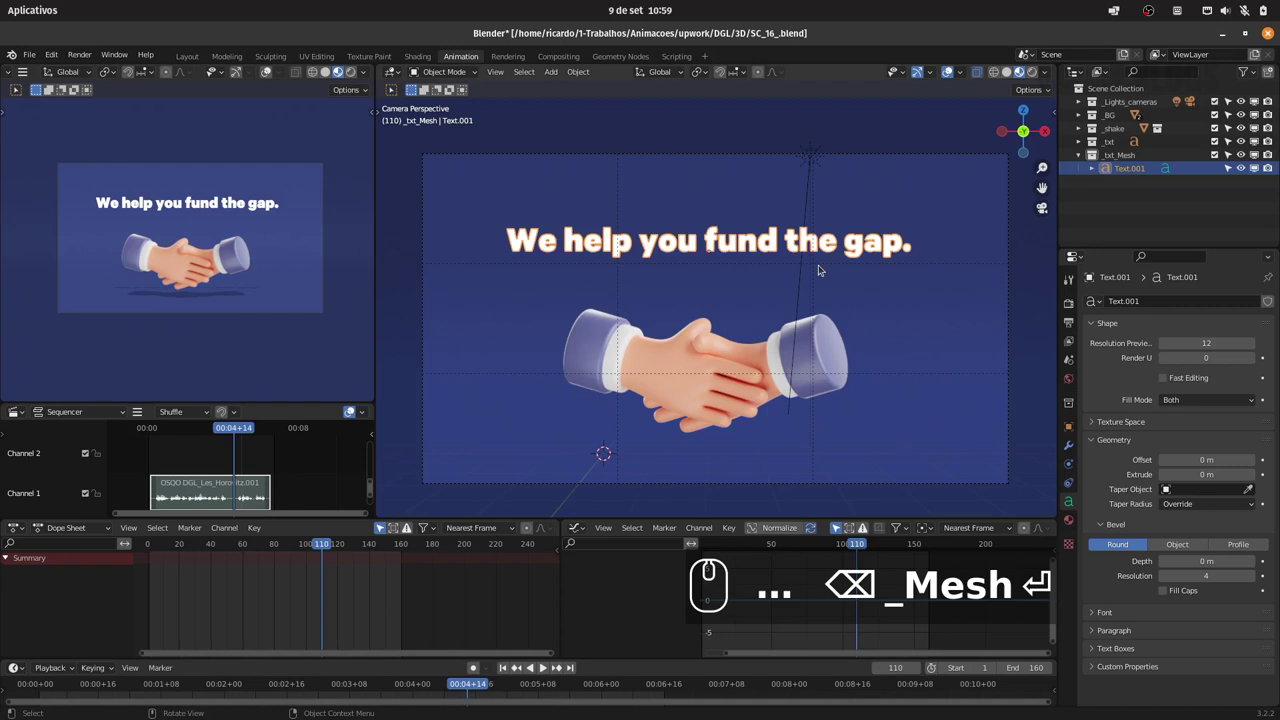
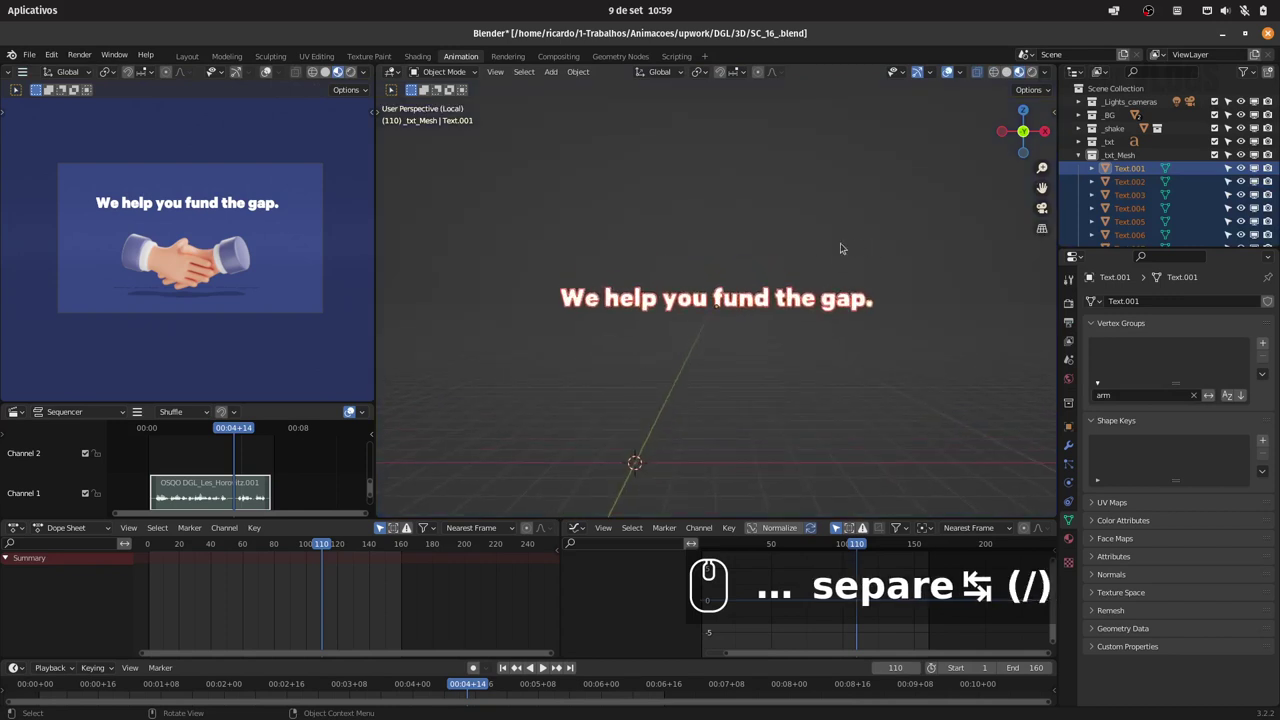
Centre each letter mesh's origin on its own mass and key all letters' scale at frame 110.
left_click_drag(768, 256, 749, 104)
left_click_drag(759, 145, 740, 277)
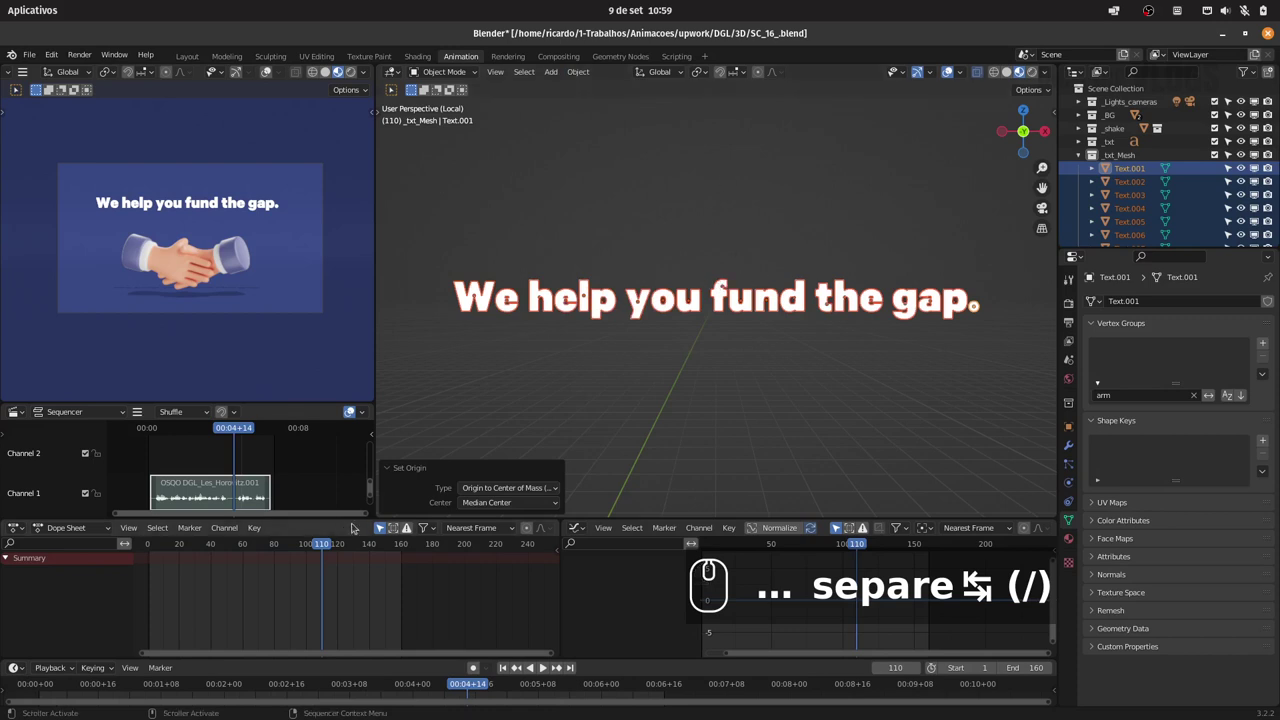
key("i")
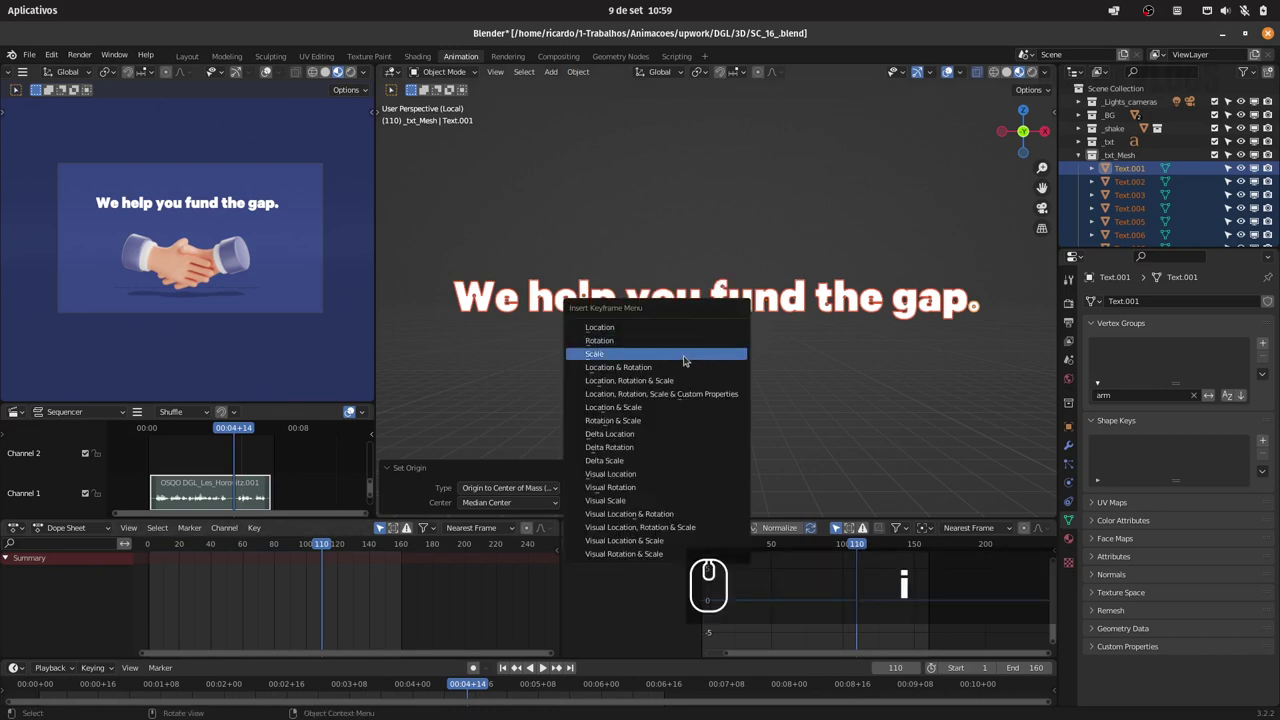
left_click(696, 355)
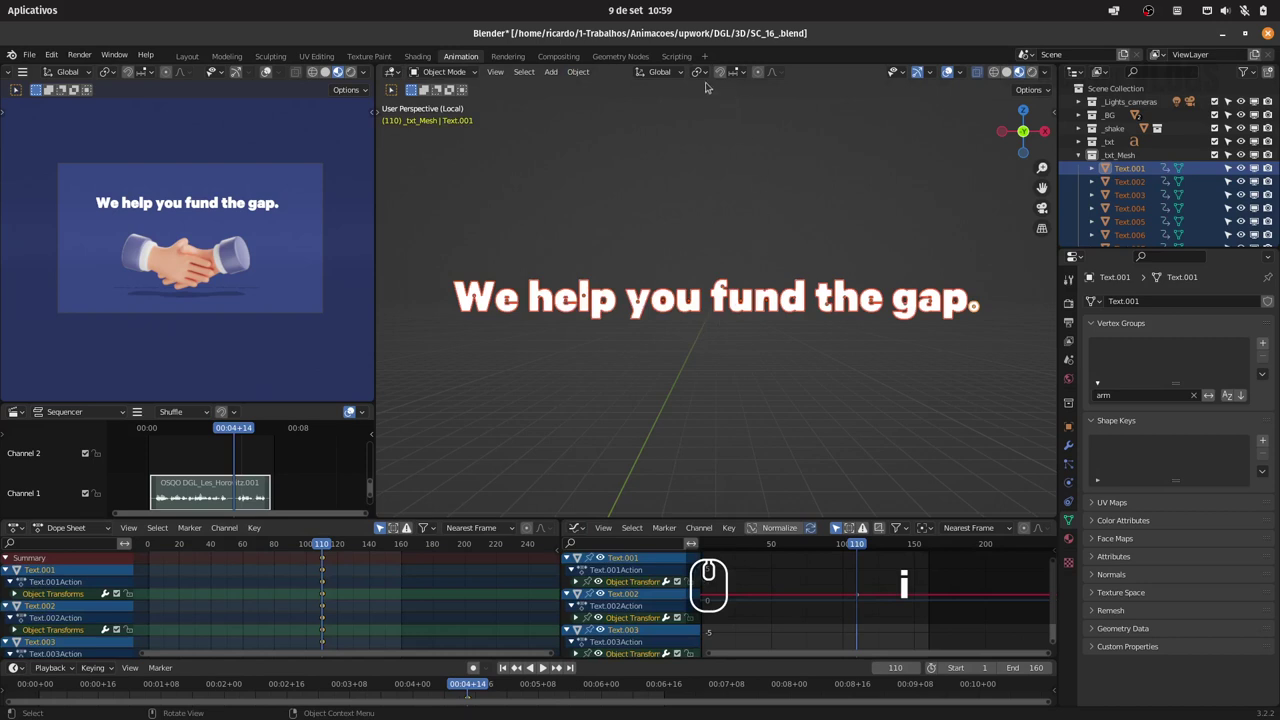
At frame 120, scale the letters to a slight overshoot of 1.11 and key the scale.
left_click(707, 71)
left_click(771, 117)
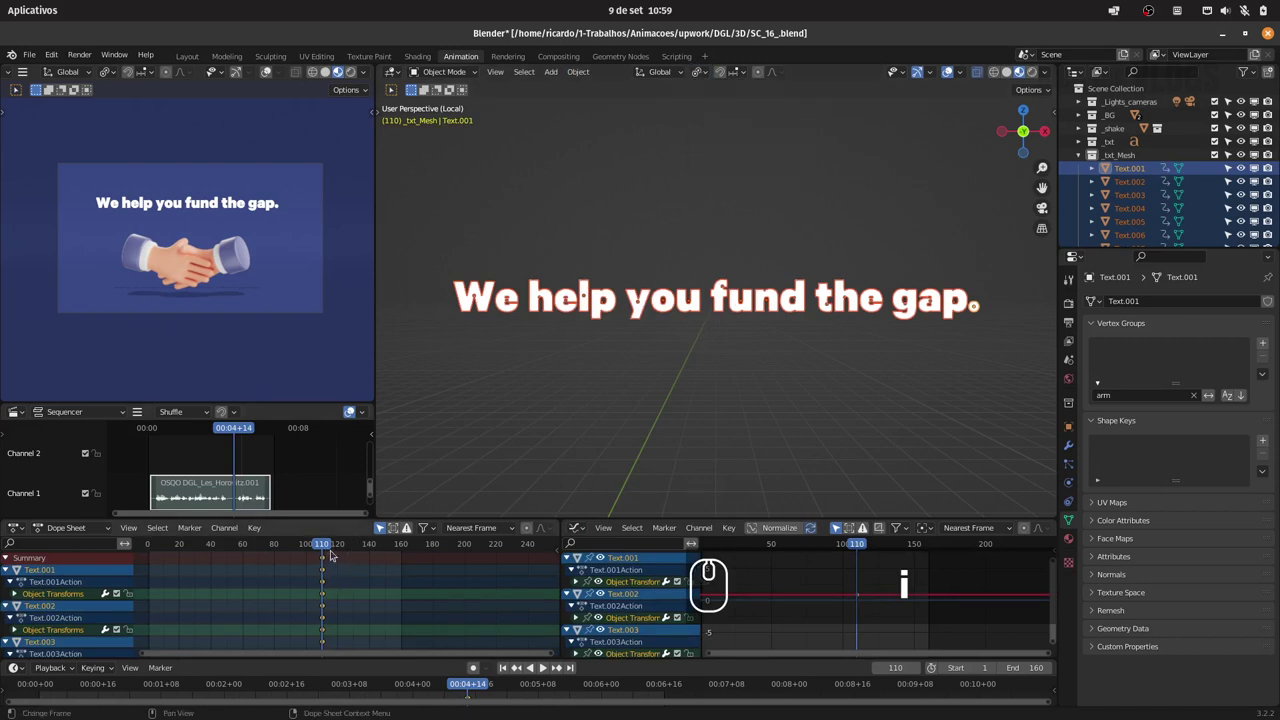
left_click(330, 543)
key("Left")
left_click_drag(737, 356, 716, 369)
key("Right")
key("Right")
key("Right")
key("Right")
key("Right")
key("i")
left_click_drag(733, 359, 525, 667)
left_click_drag(521, 665, 754, 377)
key("s")
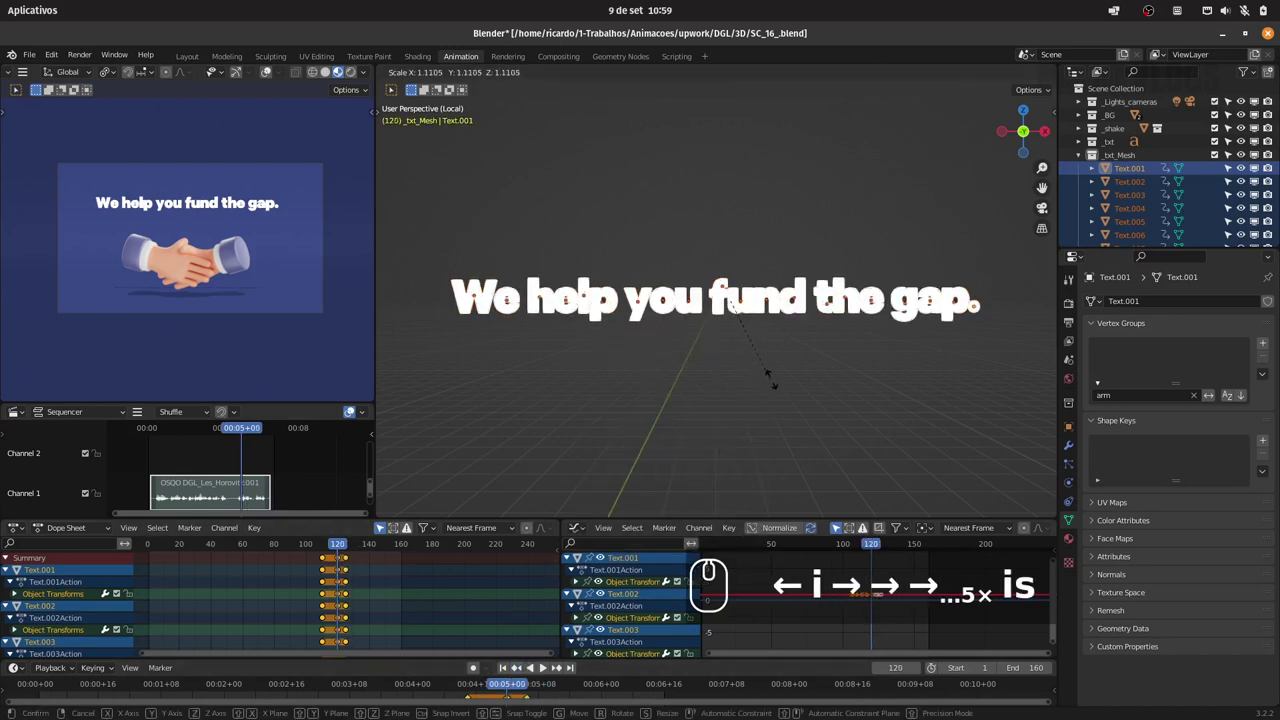
left_click(793, 389)
key("i")
At frame 125, return the letters to scale 1 and key the normal size.
left_click_drag(785, 385, 522, 665)
left_click_drag(521, 667, 764, 395)
key("s")
key("0")
key("Return")
key("i")
type("isis0")
Back at frame 110, shrink the letters to scale 0, key it and collapse the channel rows.
left_click_drag(763, 395, 414, 554)
key("space")
key("space")
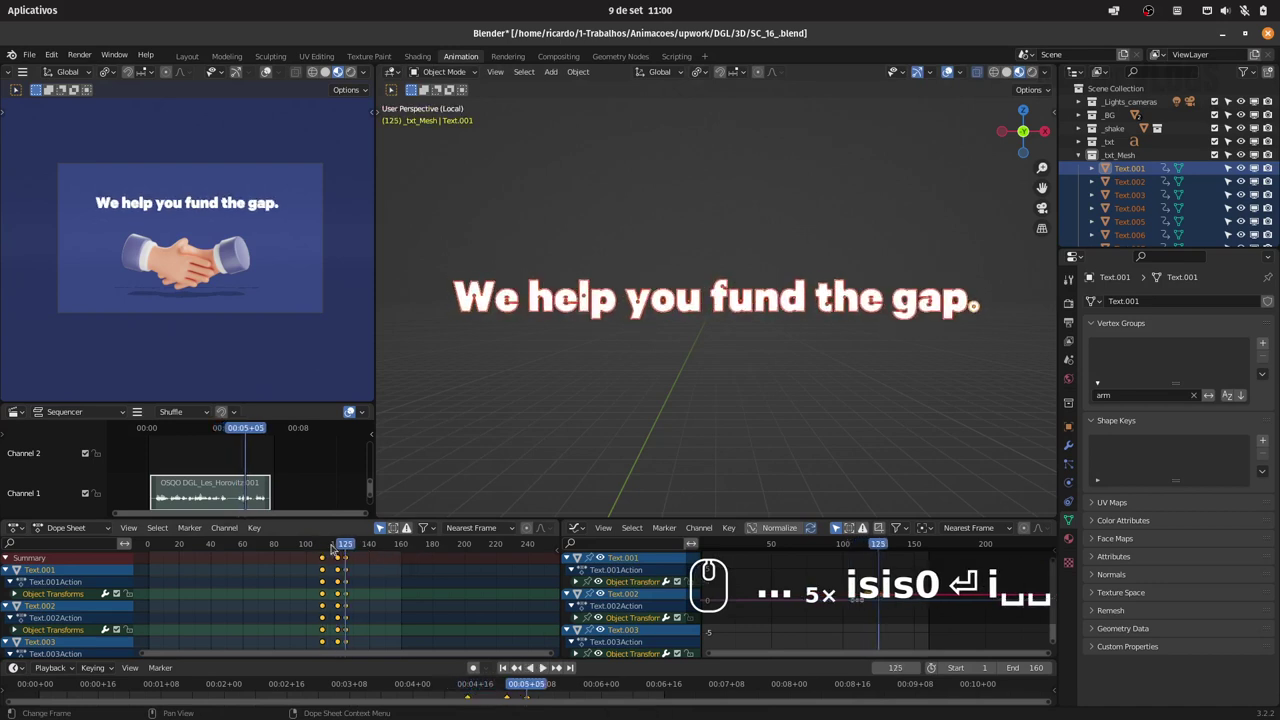
left_click_drag(329, 549, 20, 561)
key("-")
left_click(7, 558)
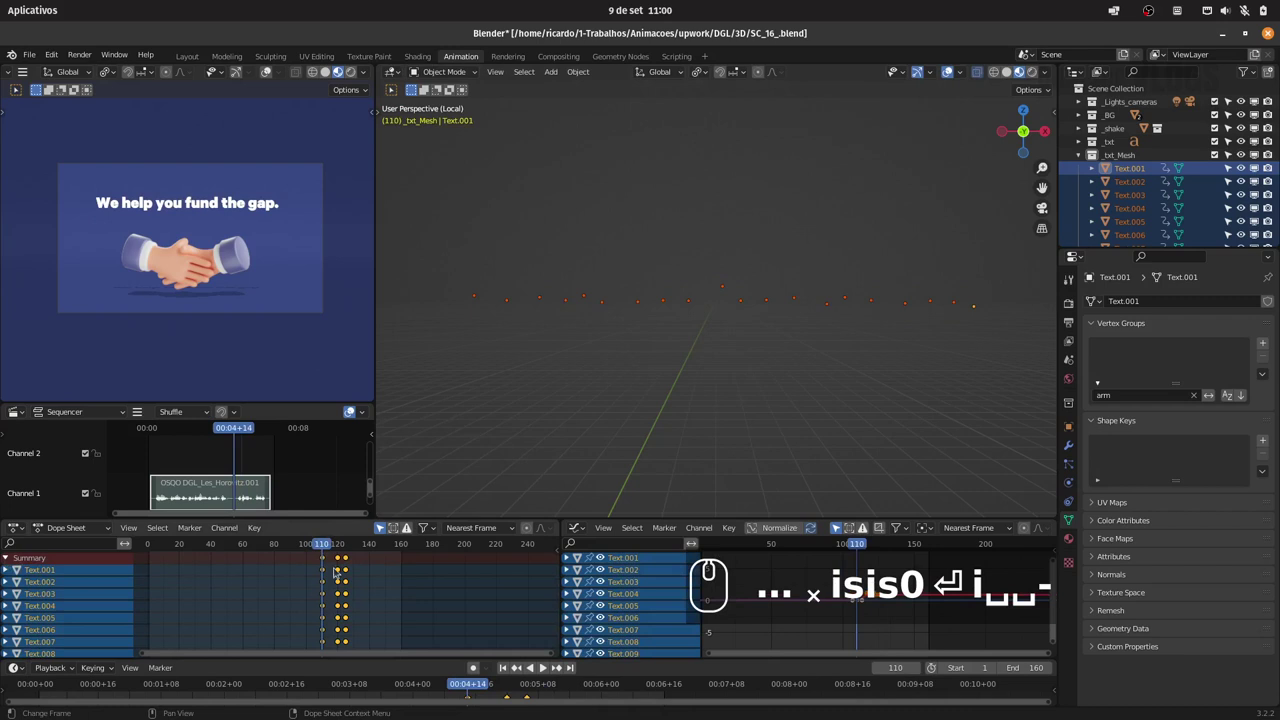
Offset the first word's letters' keyframes one frame each with G 1 in the Dope Sheet.
left_click_drag(335, 541, 415, 520)
left_click(485, 303)
type("× isis0 ↩ i␣␣-g1")
left_click_drag(355, 585, 354, 590)
type("g1")
left_click(349, 590)
left_click(535, 305)
left_click_drag(537, 305, 520, 332)
type("g1")
left_click_drag(355, 589, 575, 322)
left_click(564, 314)
left_click_drag(565, 316, 365, 590)
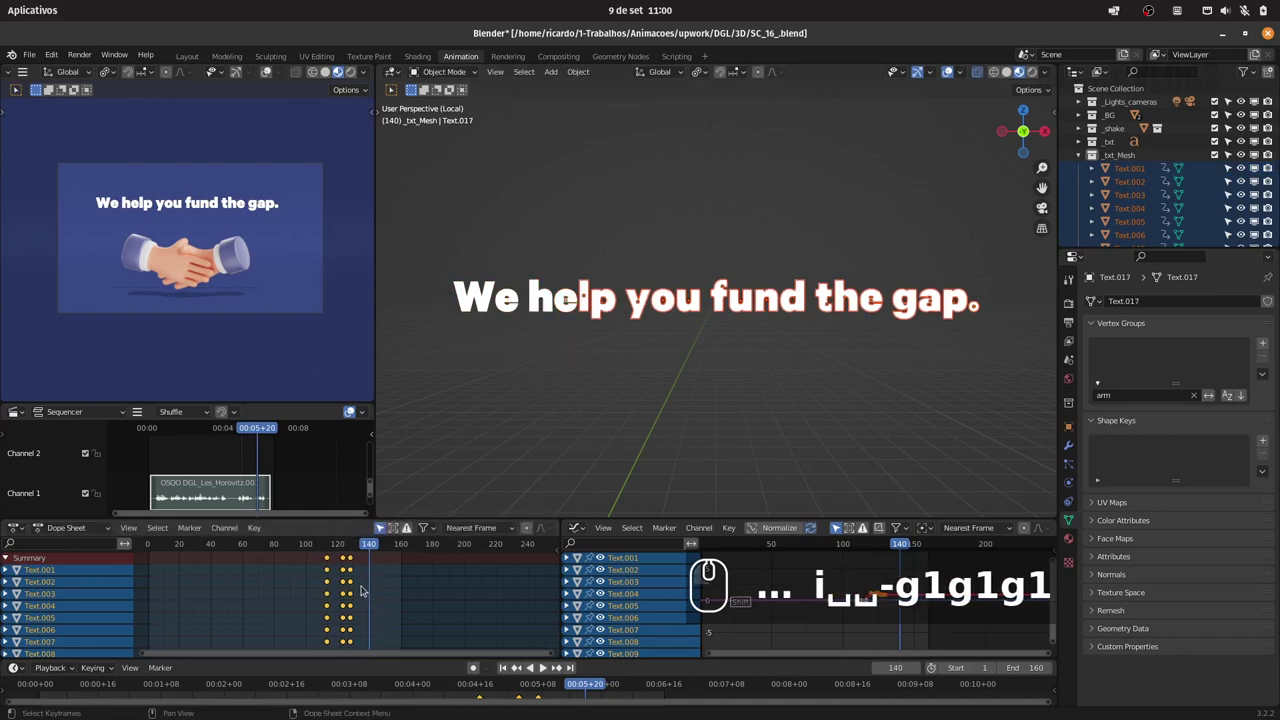
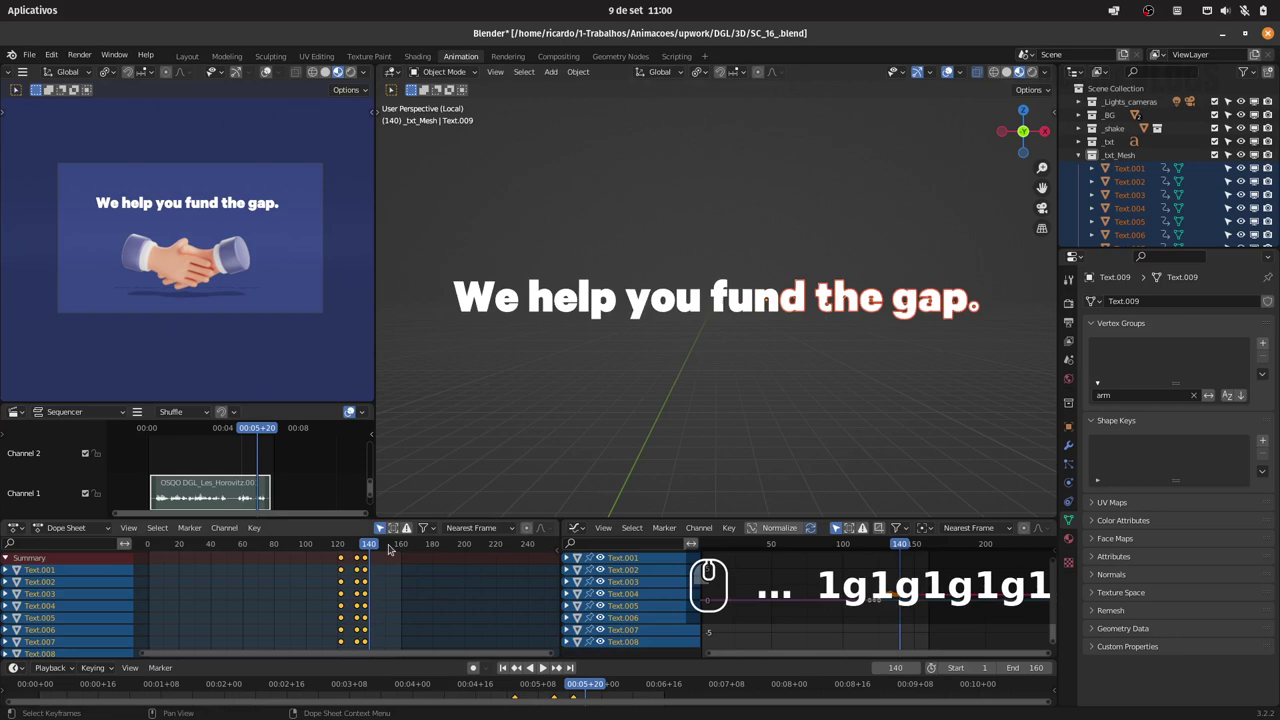
Continue staggering the later letters' keyframes by one frame each, reaching 'the'.
left_click(395, 544)
left_click(795, 303)
left_click_drag(796, 304, 787, 317)
left_click(456, 575)
type("1g1g1g1g1g1")
left_click_drag(461, 579, 486, 568)
left_click(826, 301)
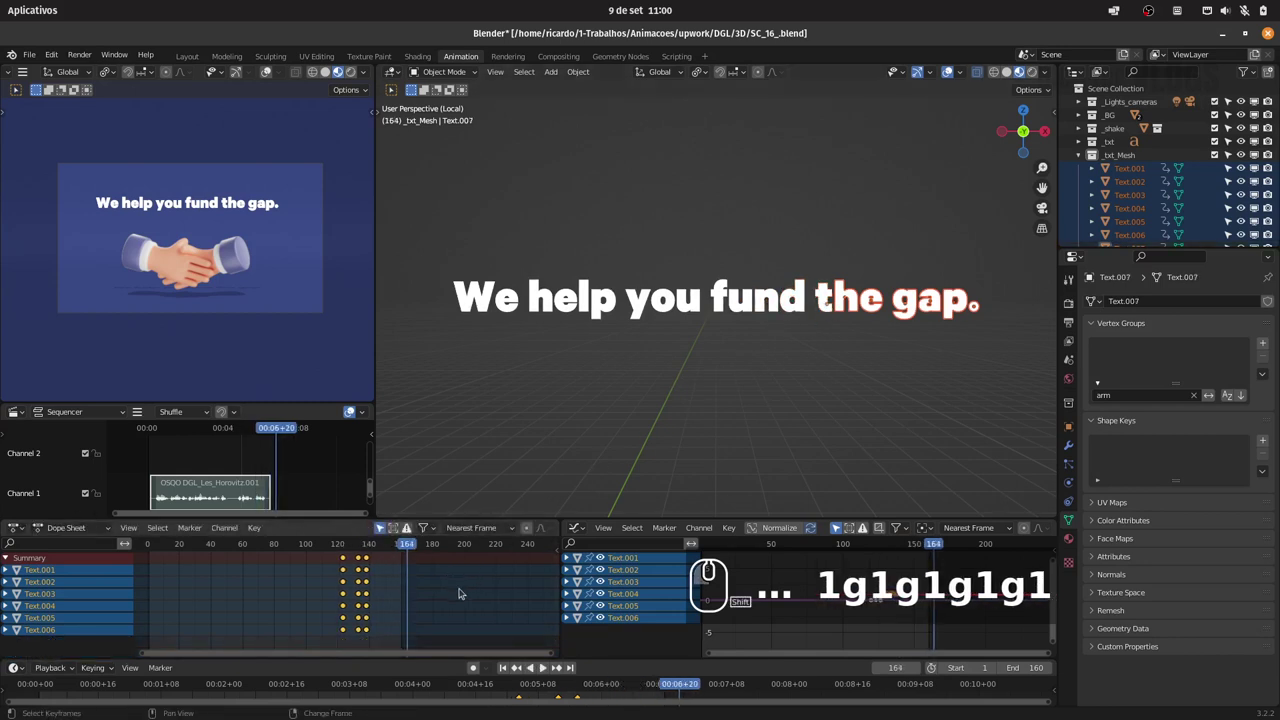
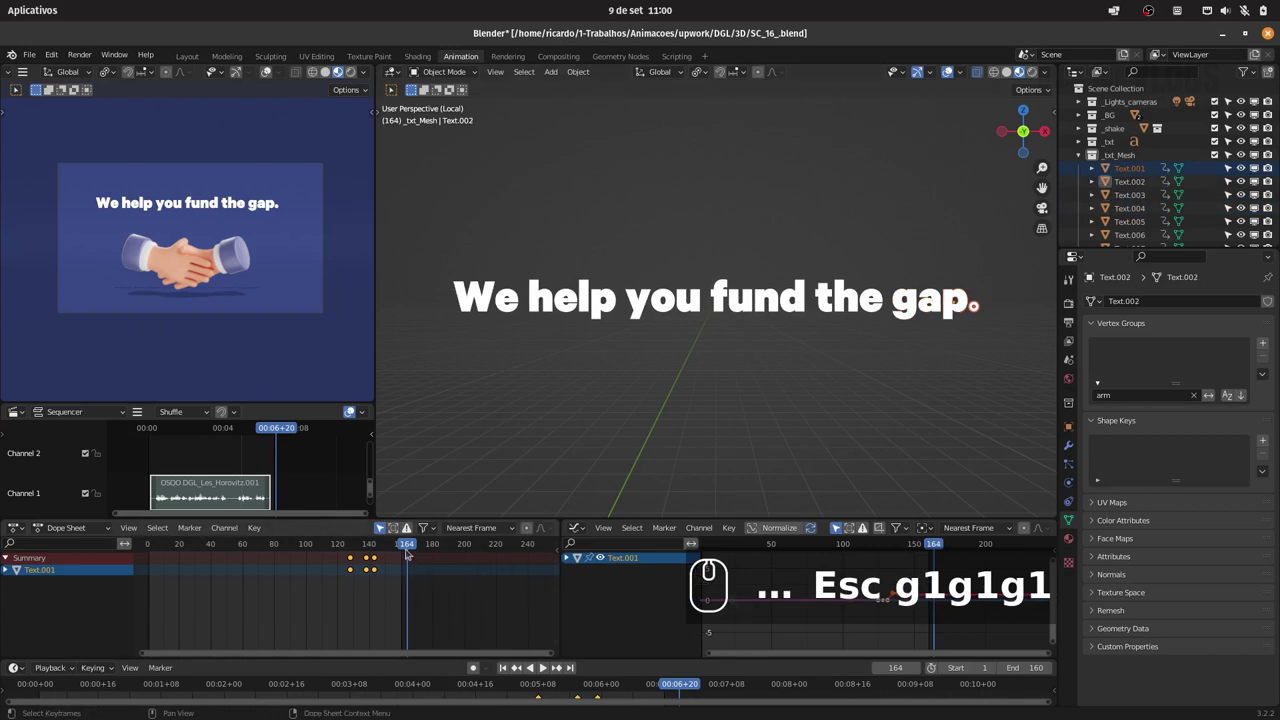
Play the letter pop-in, leave local view, save the file and select the handshake plane.
left_click_drag(403, 542, 209, 544)
left_click_drag(403, 542, 297, 568)
key("space")
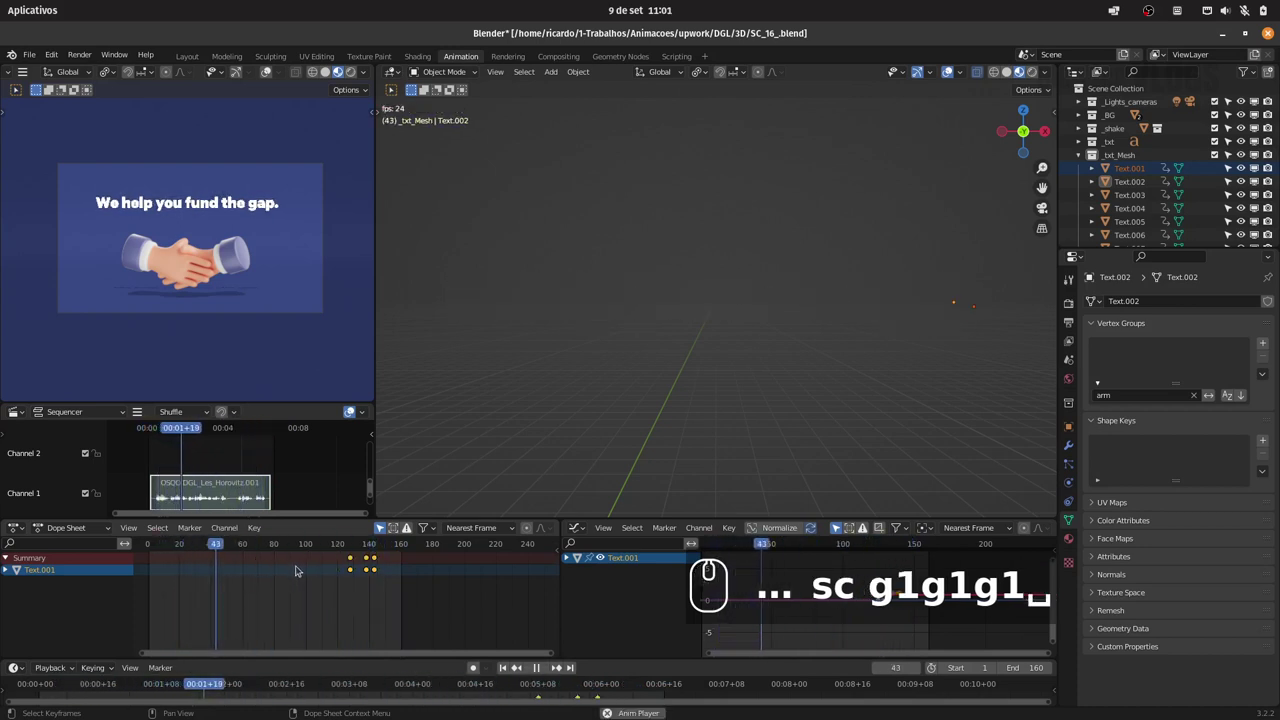
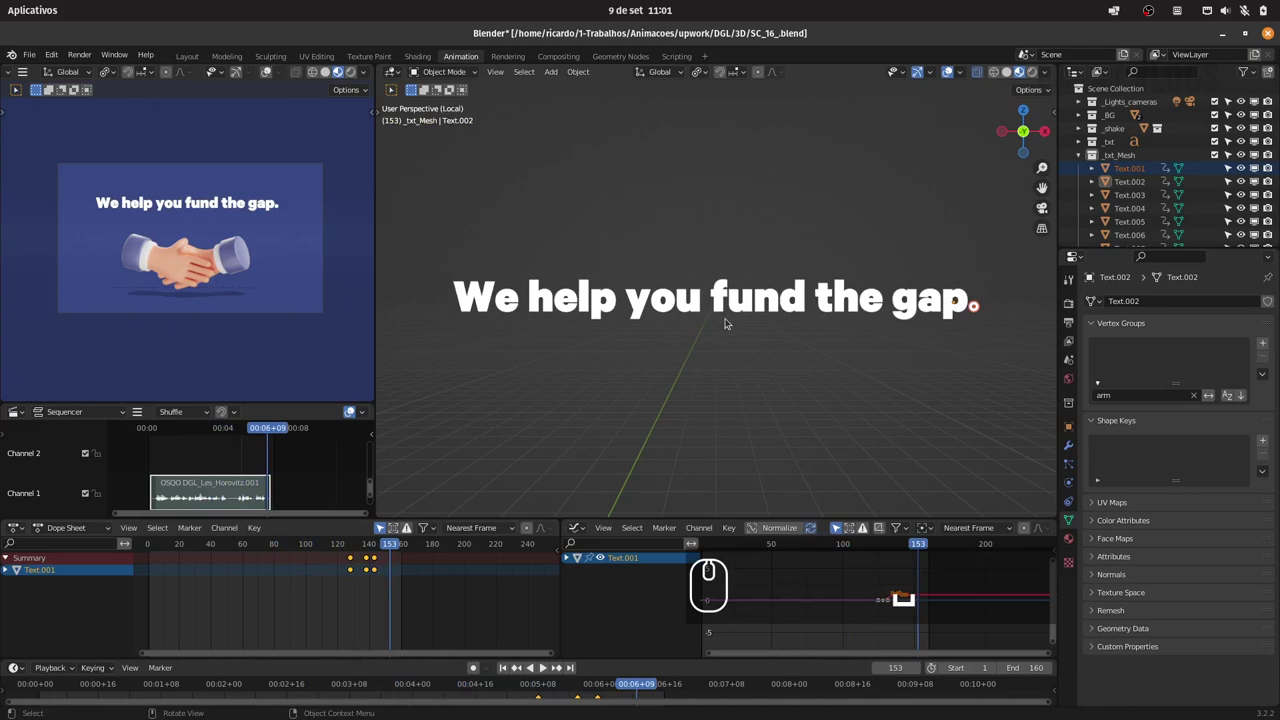
key("/")
key("ctrl+s")
left_click_drag(701, 358, 730, 341)
In Edit Mode, subdivide the handshake plane 'Deal 1 1' with 36 cuts.
key("Tab")
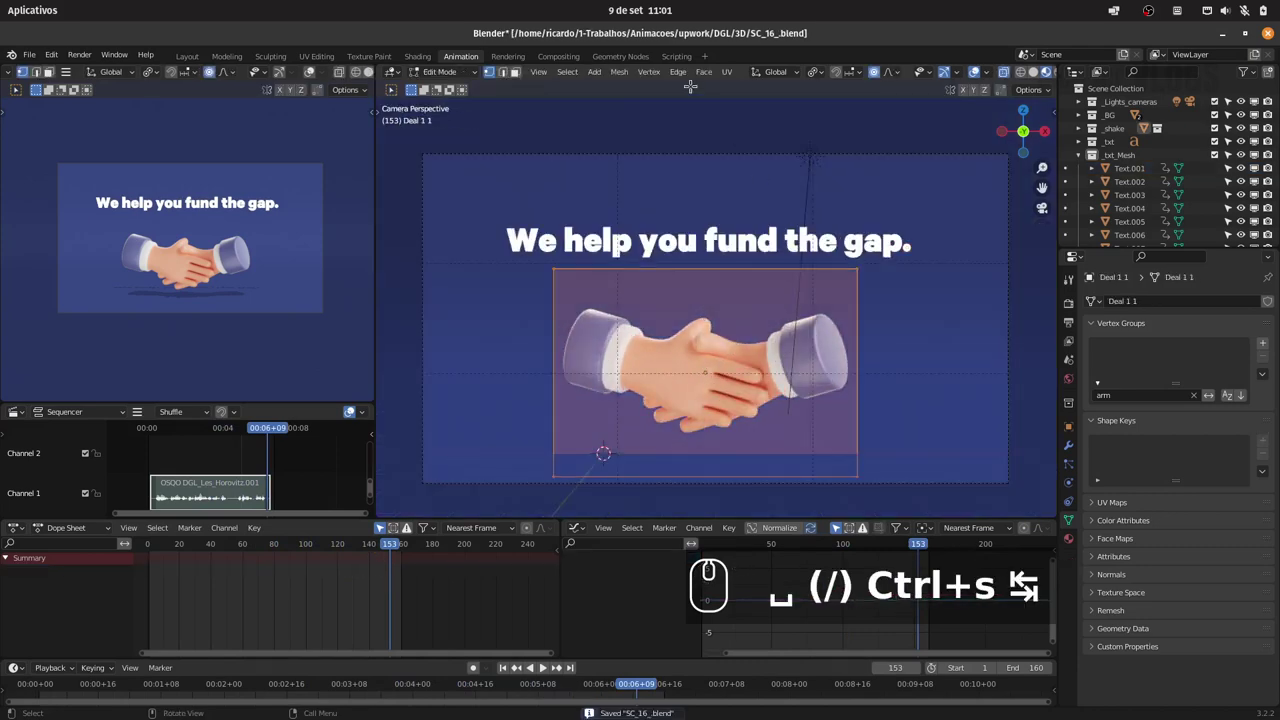
left_click_drag(706, 71, 685, 75)
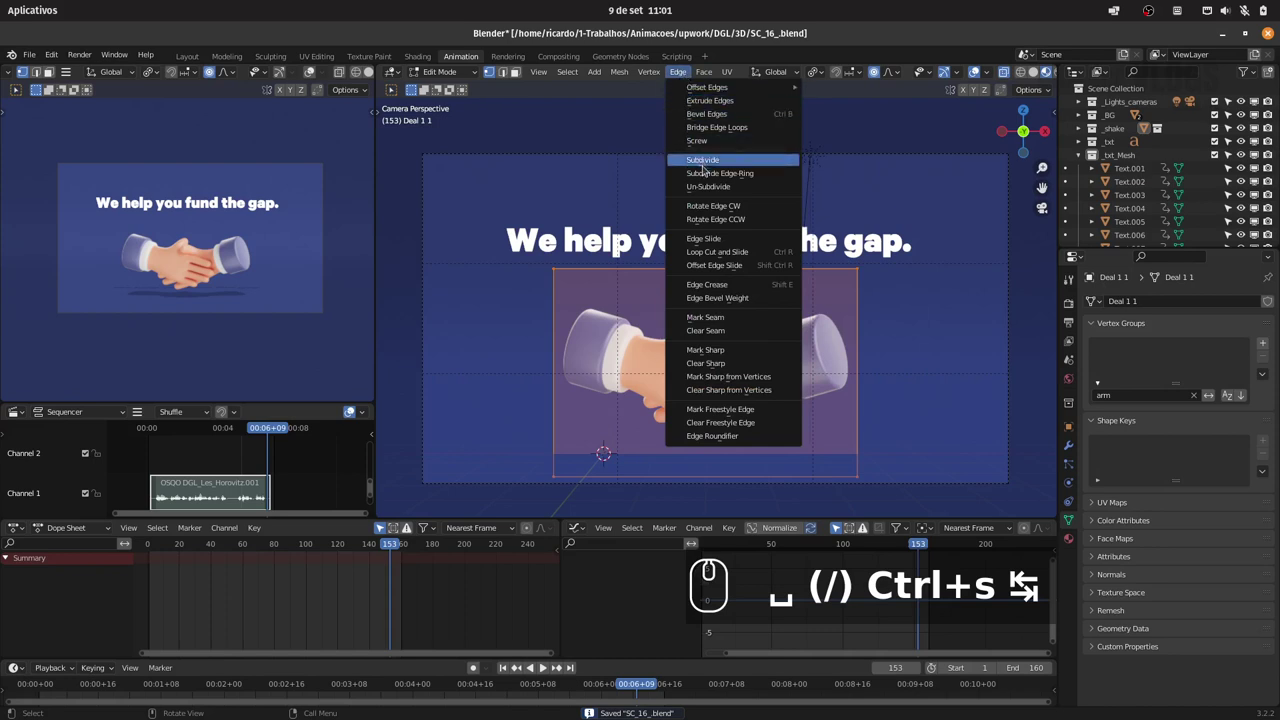
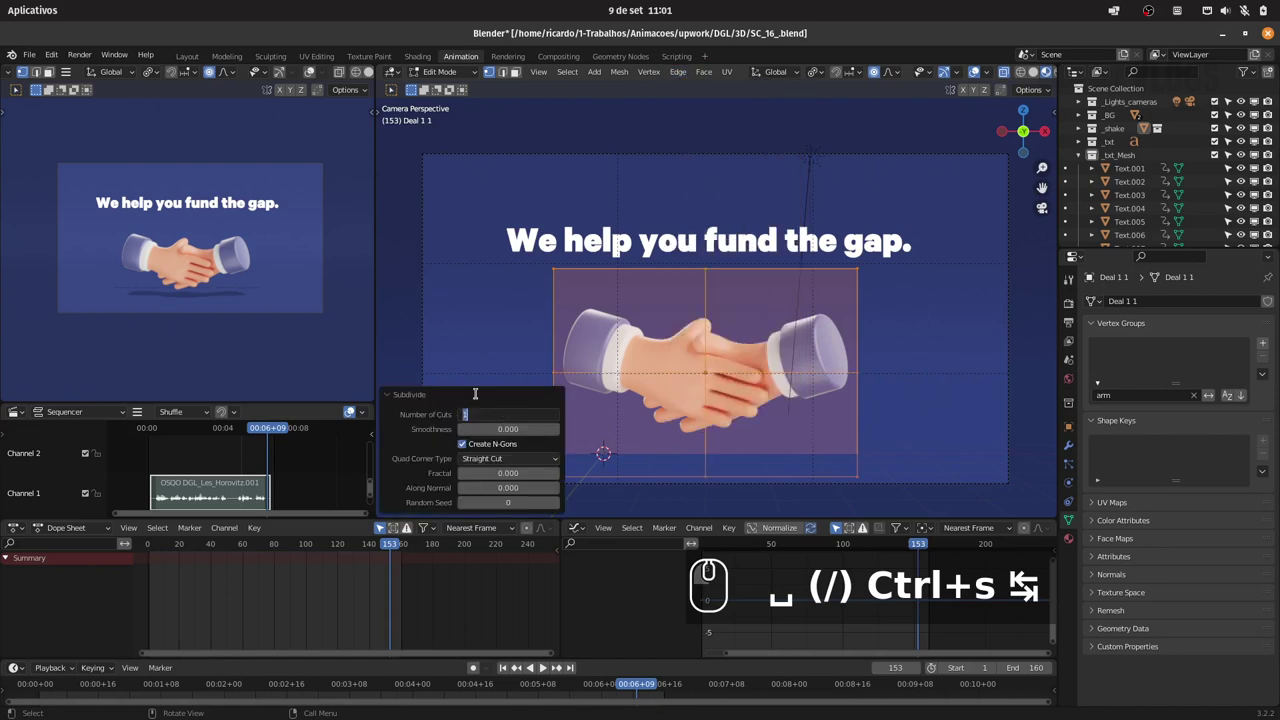
key("KP_2")
key("KP_4")
key("Return")
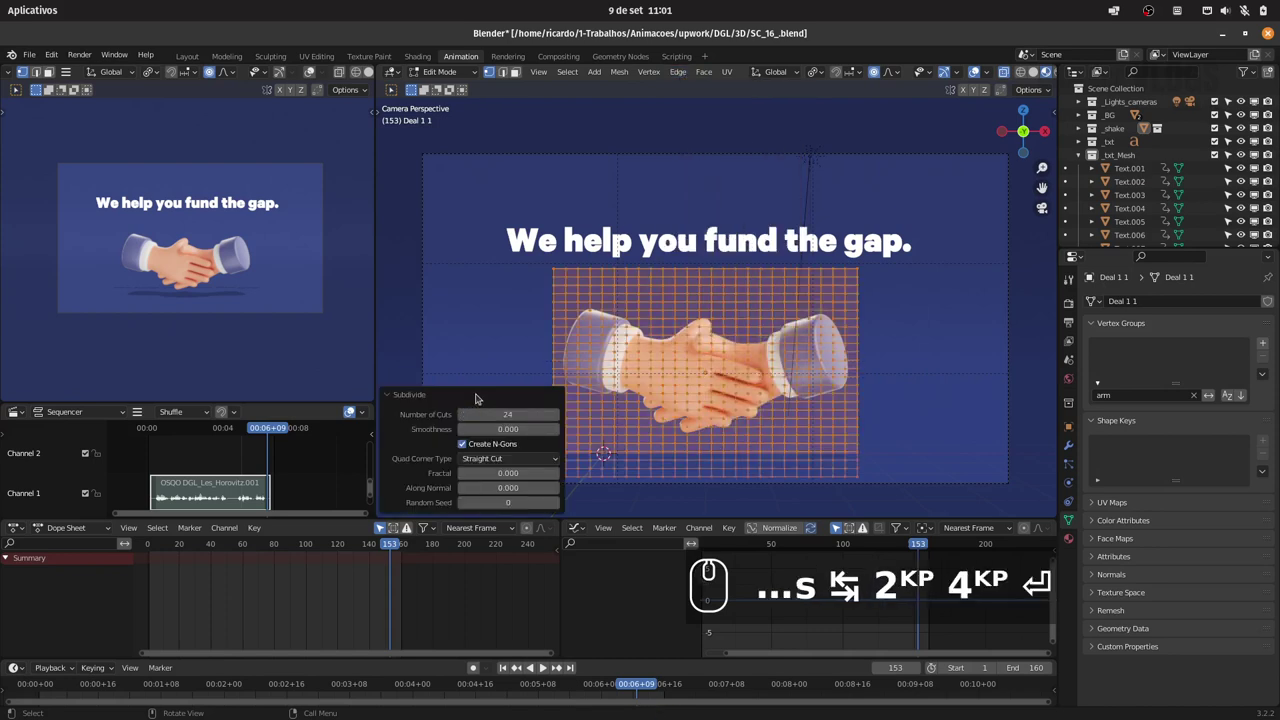
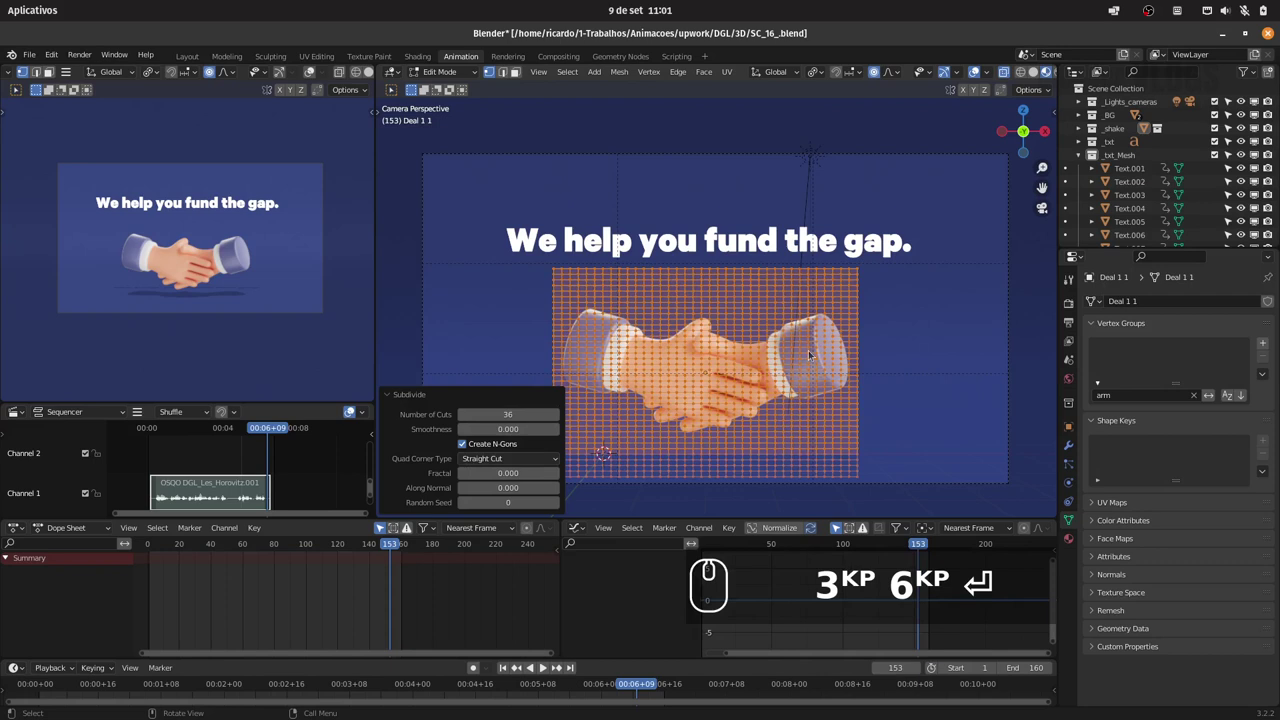
Triangulate all faces of the plane via the command search and deselect everything.
key("F3")
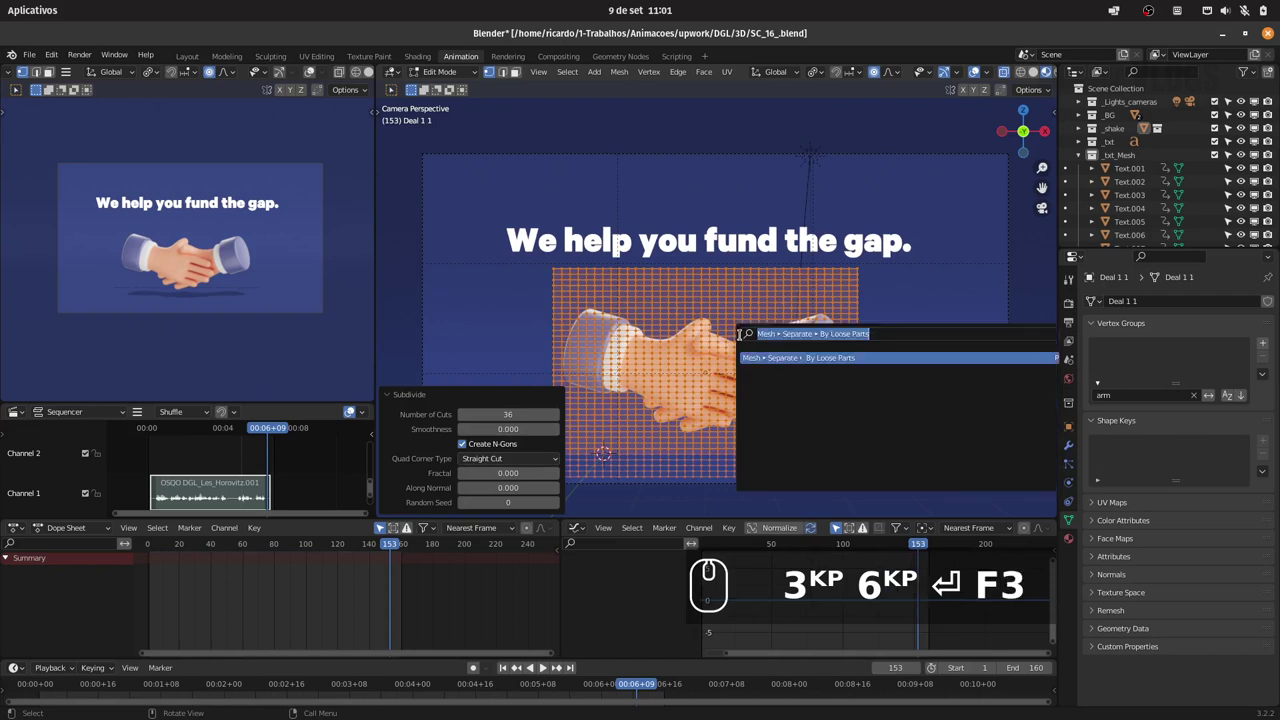
type("tri")
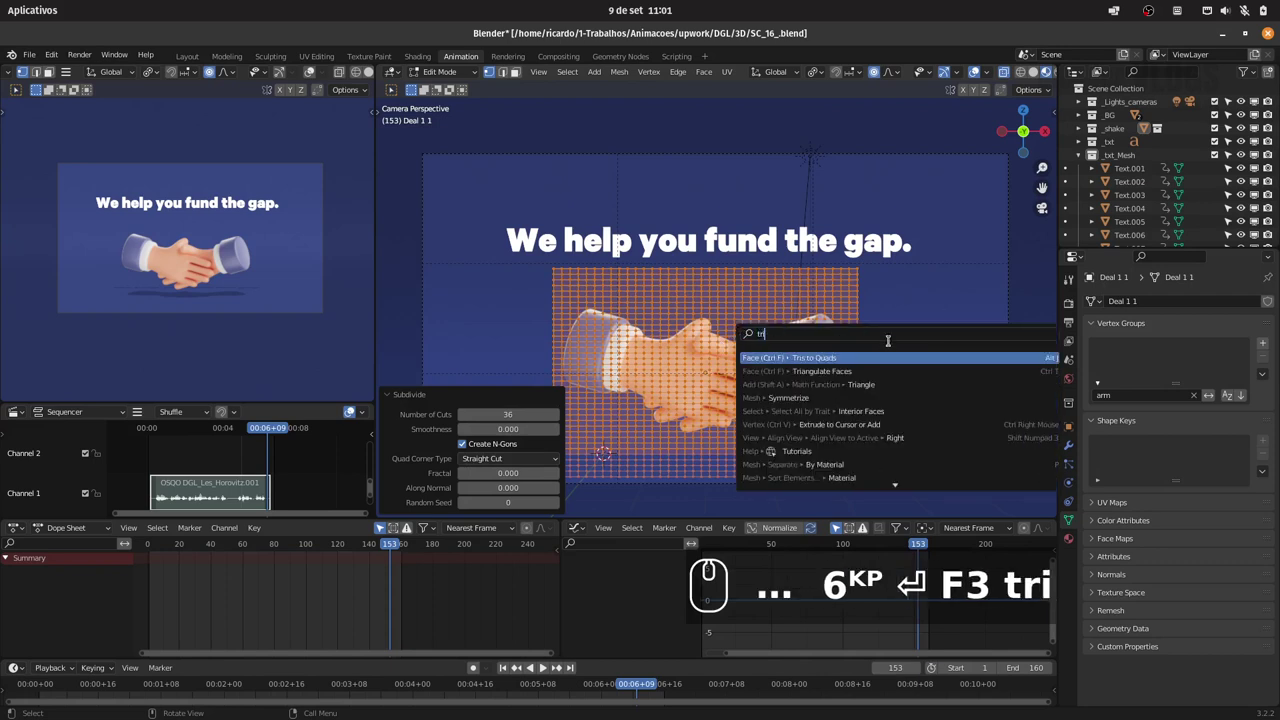
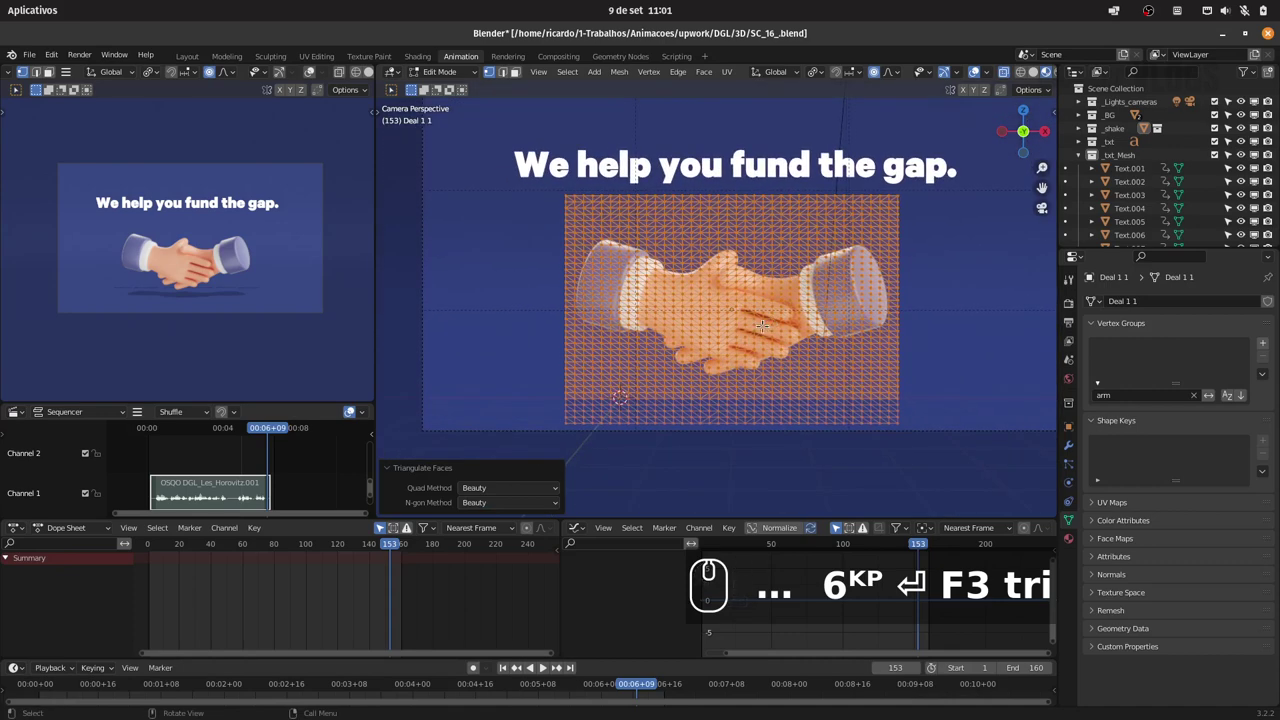
type("a")
key("Escape")
key("alt+a")
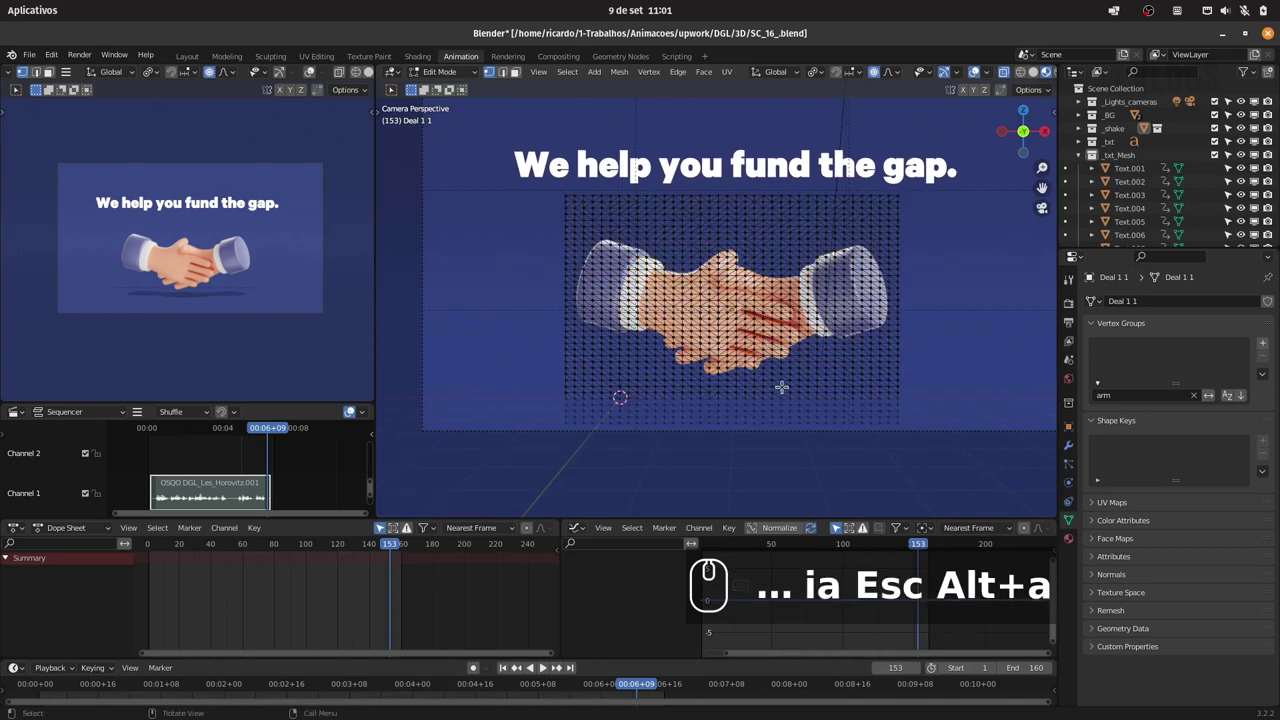
key("c")
key("f")
key("Escape")
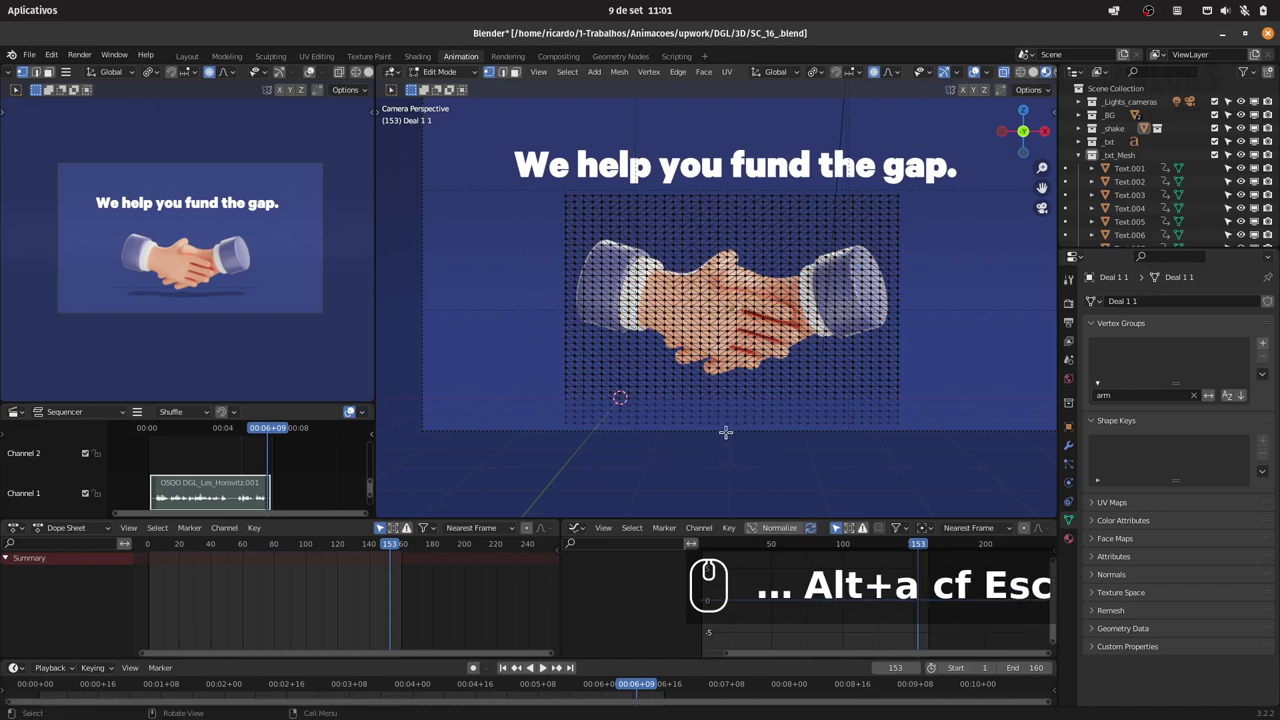
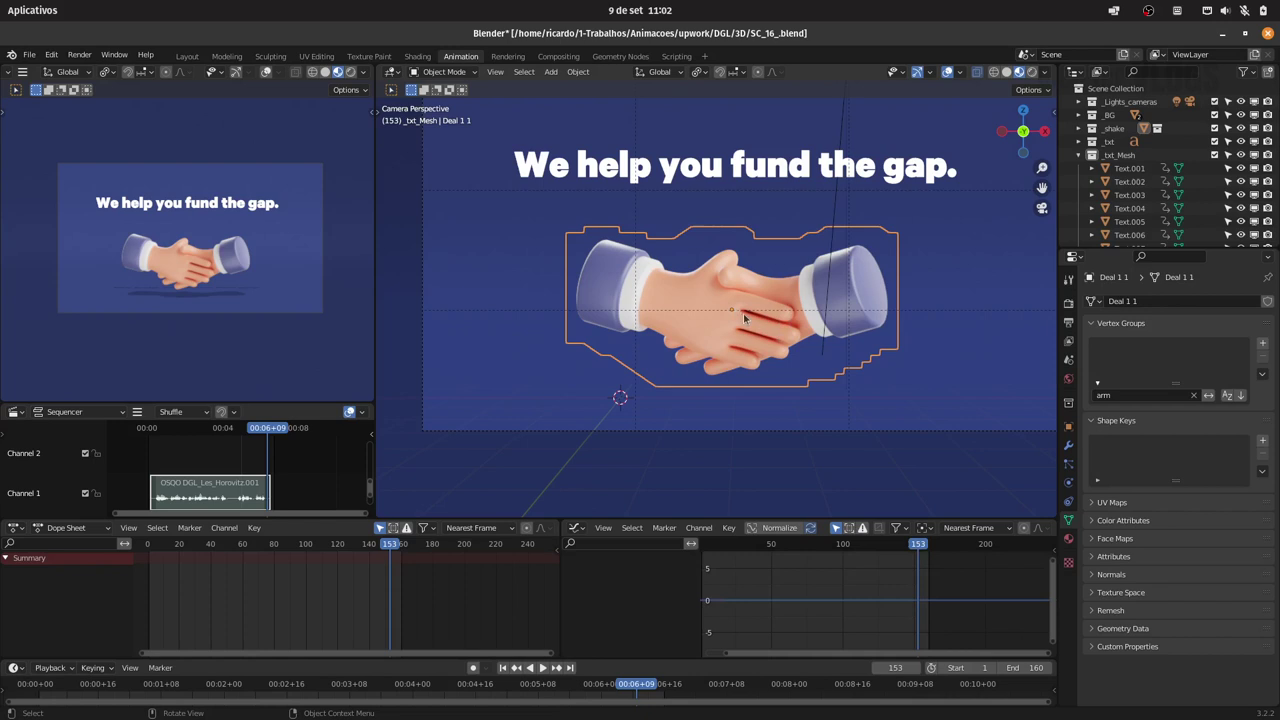
Expand the _shake collection and delete the nested _Txt collection with its hierarchy.
key("shift+s")
left_click_drag(753, 393, 1129, 164)
left_click_drag(1075, 161, 1123, 129)
left_click(1117, 132)
left_click(1083, 128)
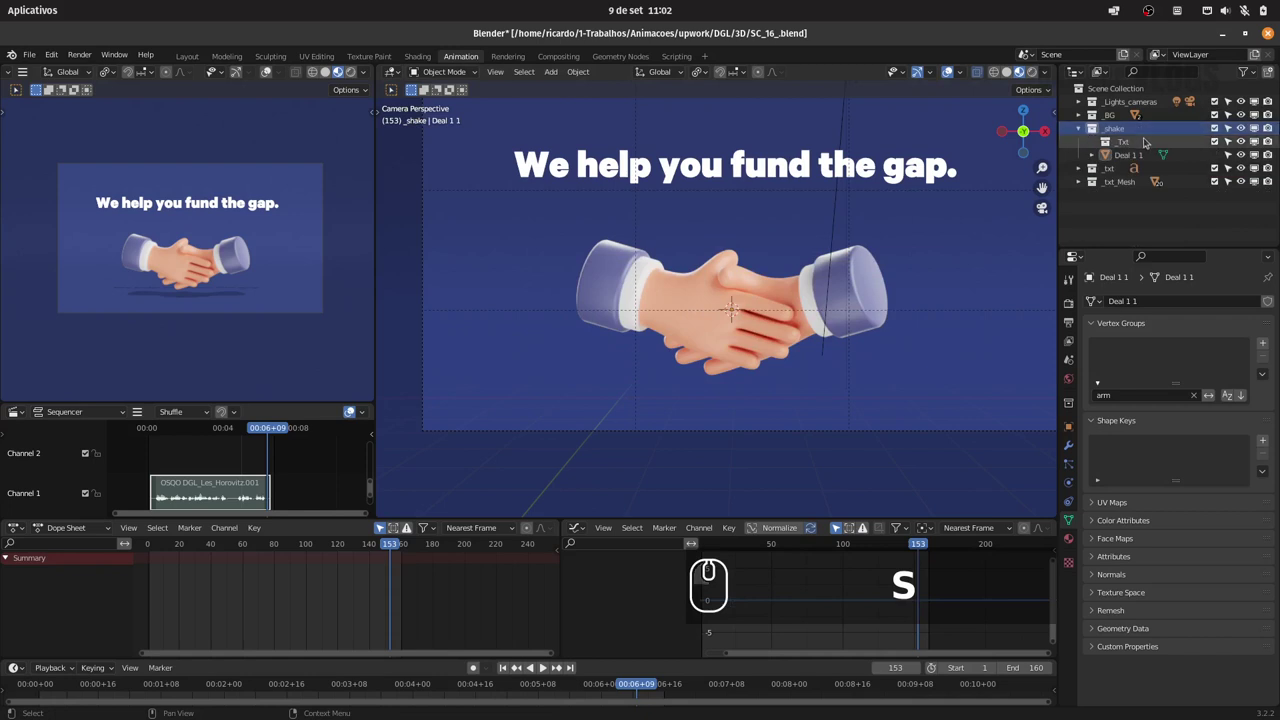
left_click(1121, 139)
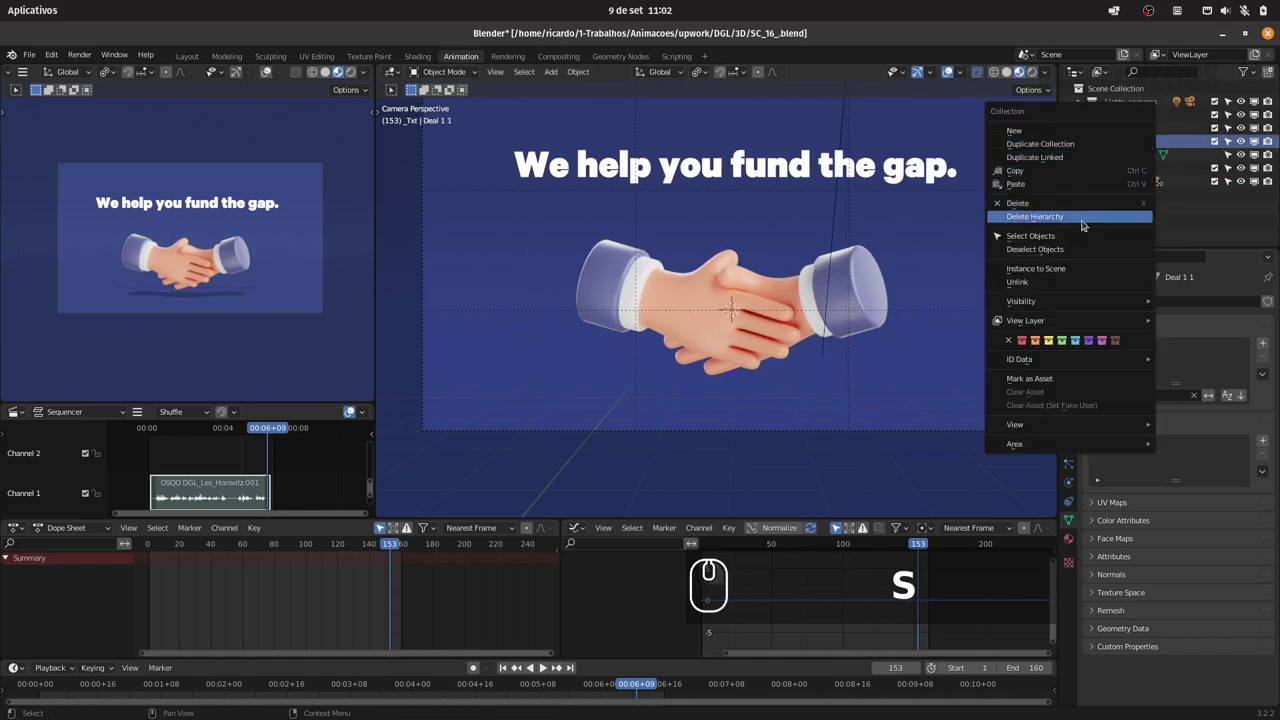
left_click(1085, 217)
Rename the handshake image object 'Deal 1 1' to 'Bitmap'.
left_click(1133, 141)
double_click(1141, 145)
key("shift+b")
key("i")
key("t")
key("m")
key("a")
type("SBitmap")
key("Return")
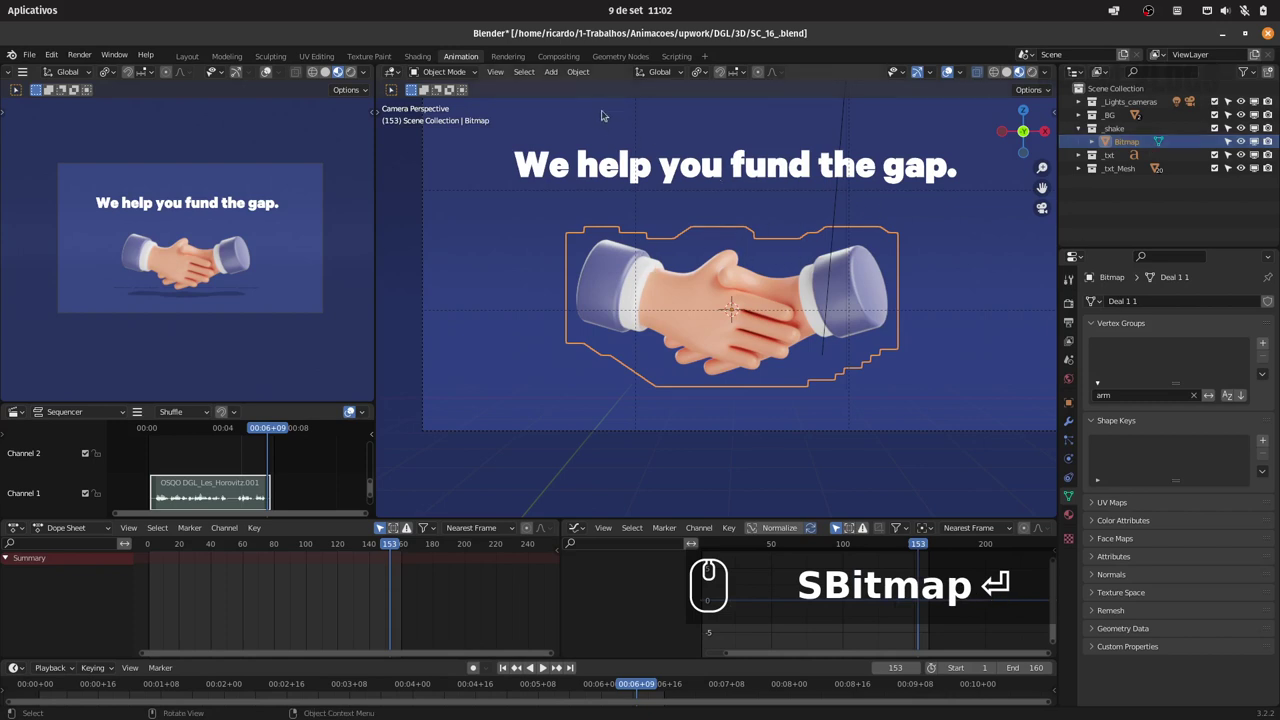
Add an Armature object to the scene and expand its Viewport Display settings.
left_click(549, 70)
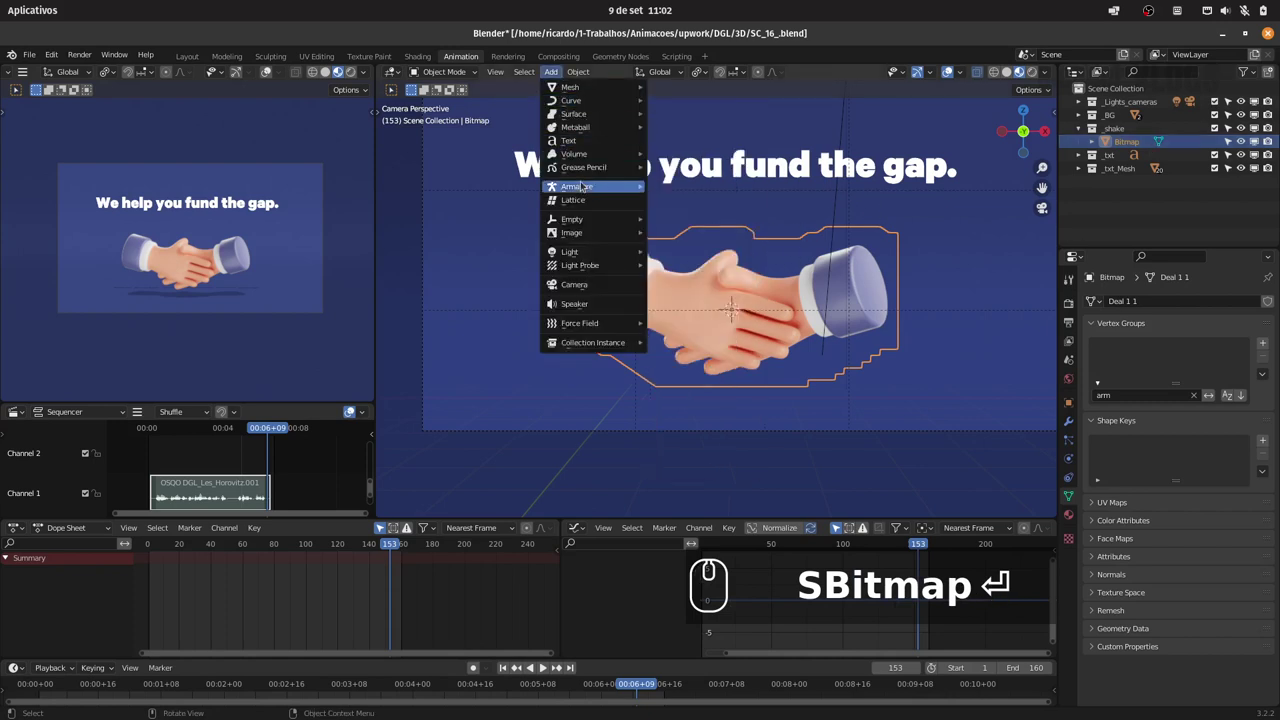
left_click(697, 185)
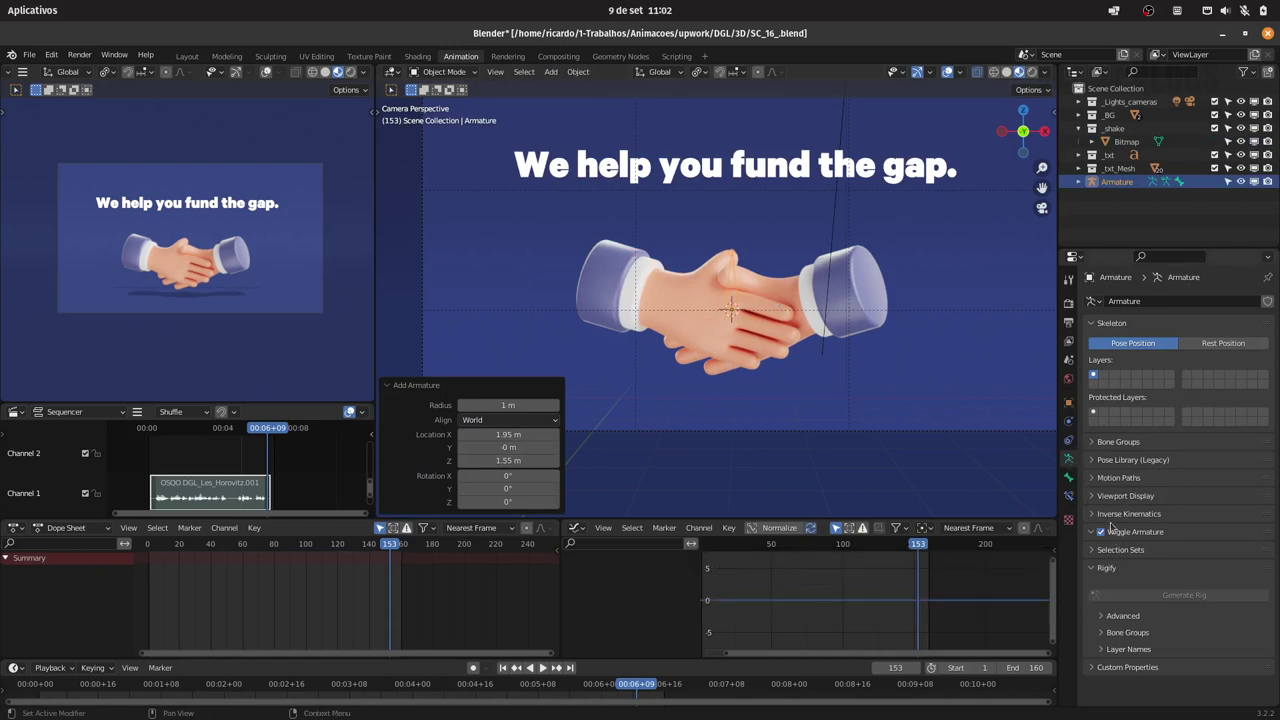
left_click(1118, 497)
left_click(1169, 578)
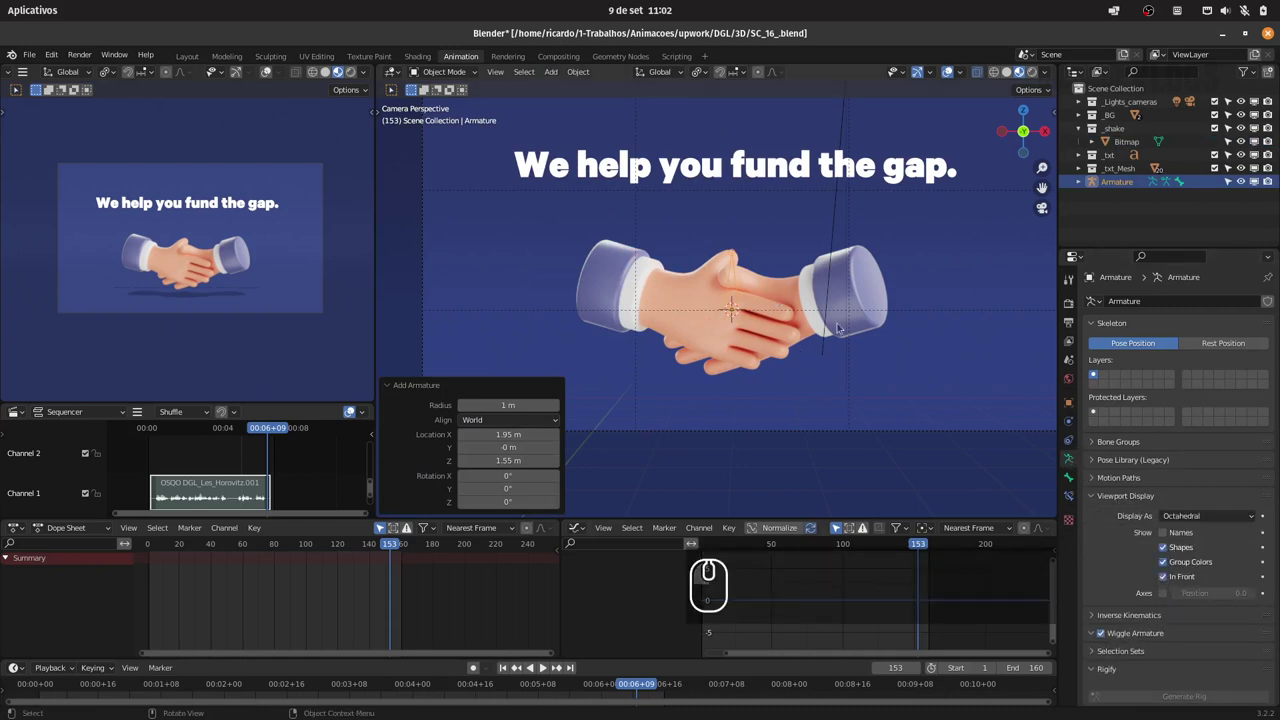
left_click_drag(847, 290, 835, 315)
Adjust the armature's display options and position it near X 1.95, Z 1.55.
left_click_drag(779, 315, 850, 273)
left_click(1167, 574)
left_click(1169, 578)
key("0")
left_click(830, 285)
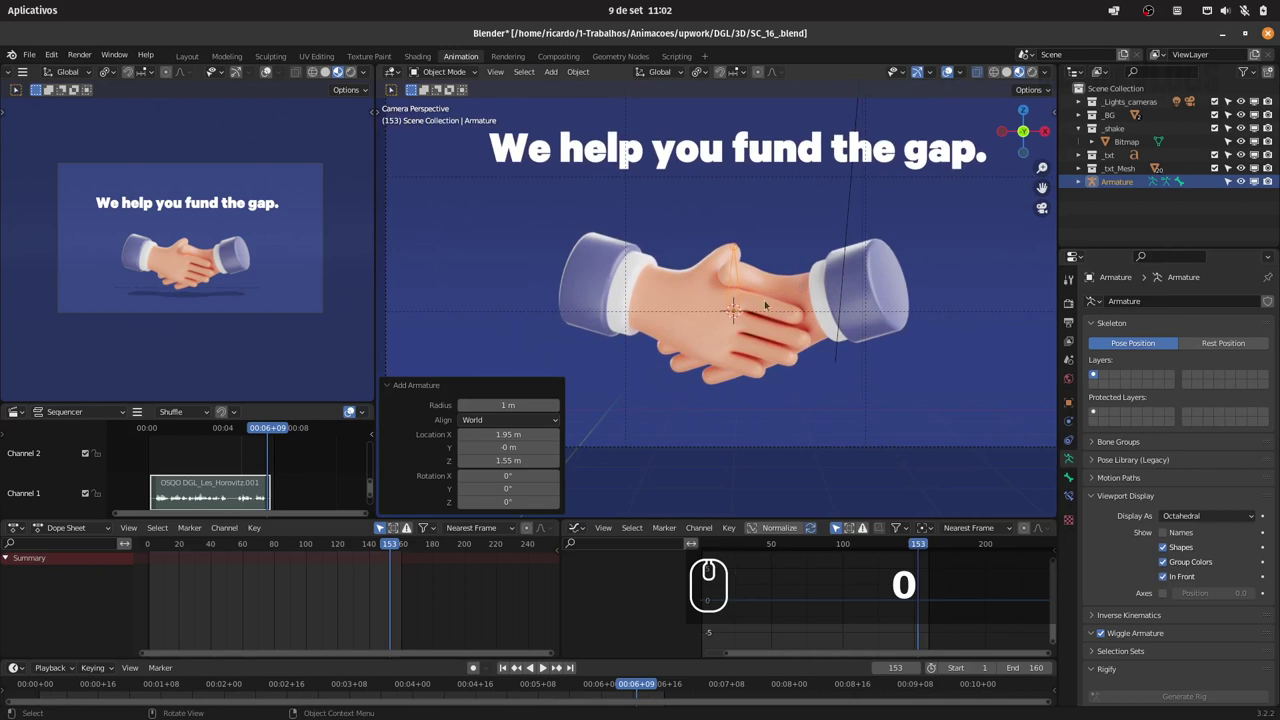
Extrude a bone chain across both arms and review Bone.001's Transform and Relations settings.
key("Tab")
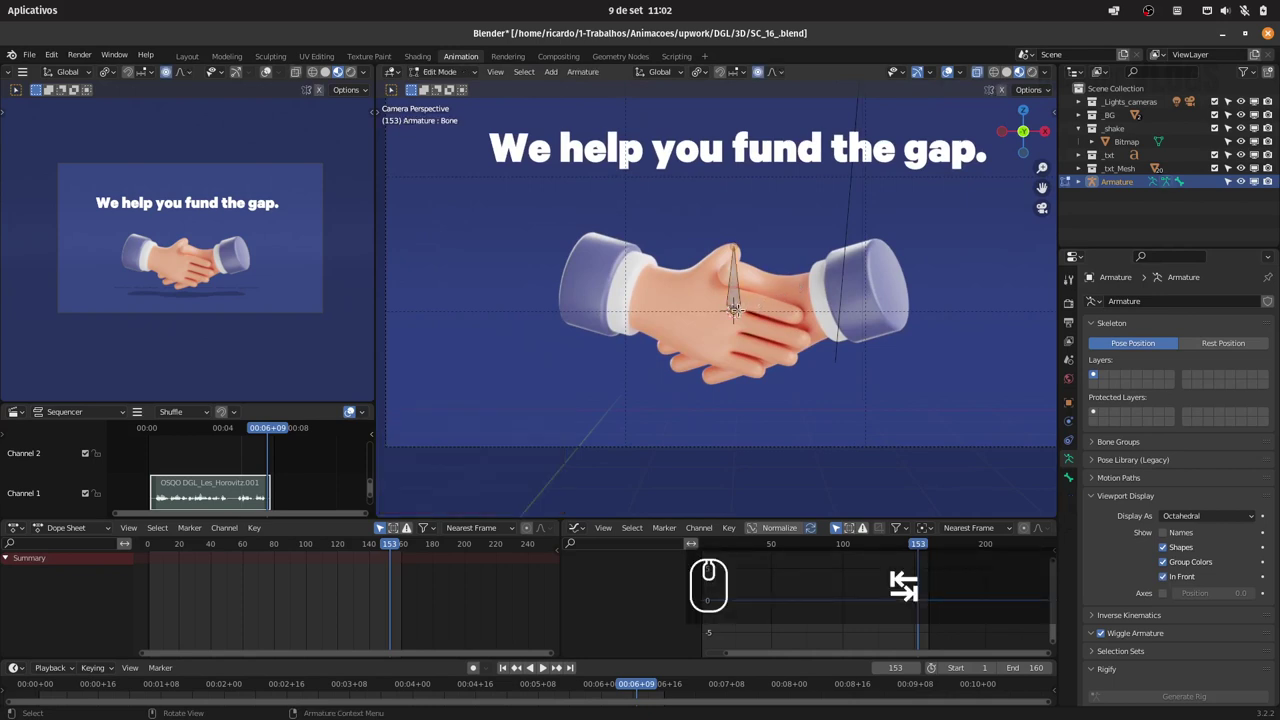
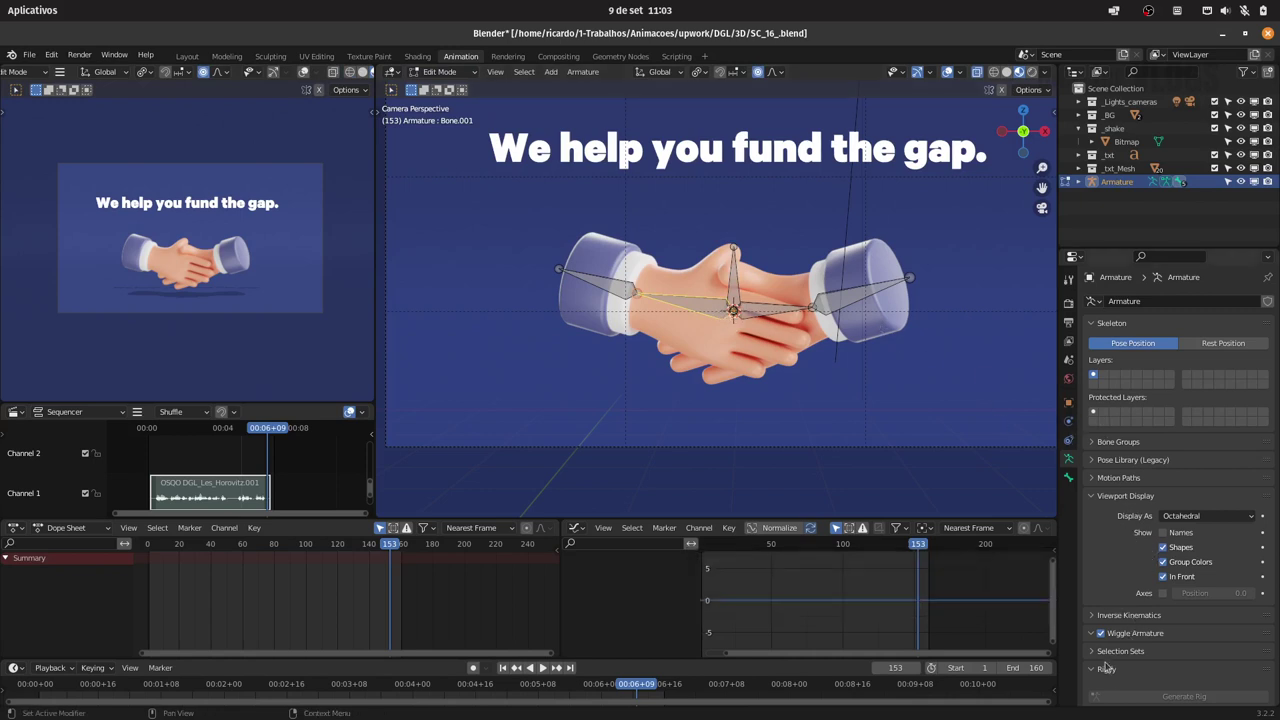
left_click(1072, 481)
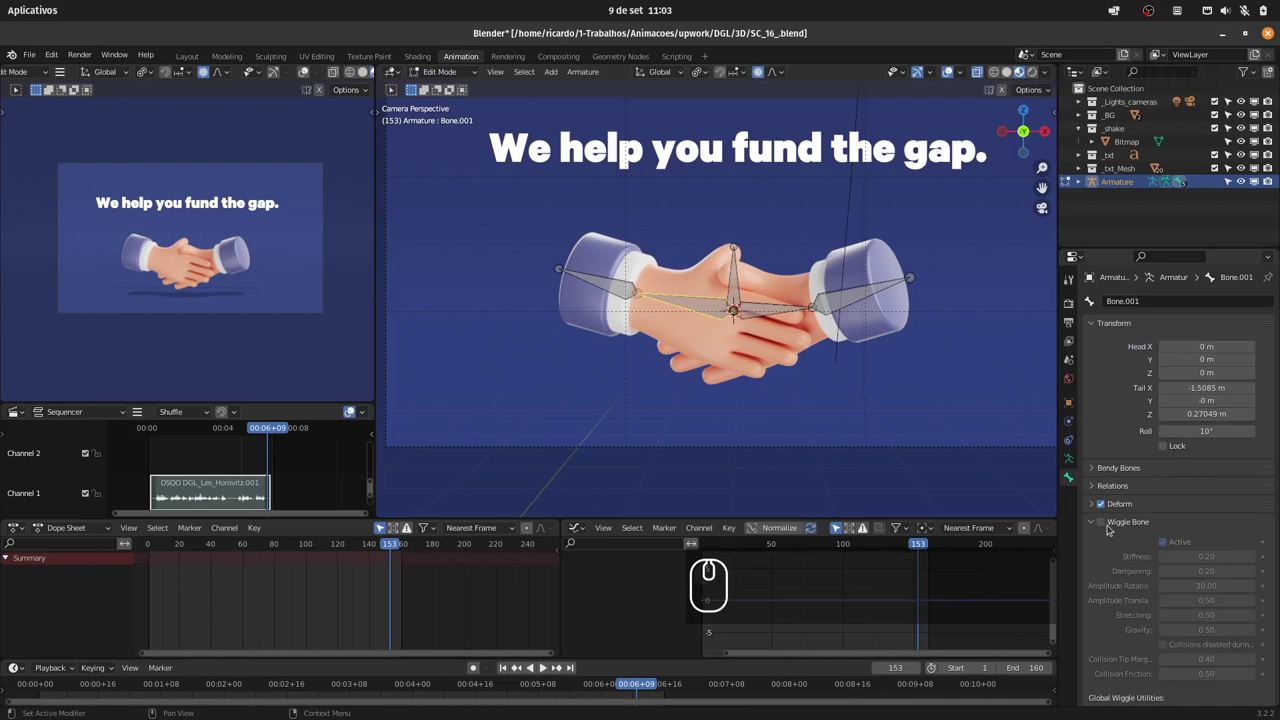
left_click(1102, 487)
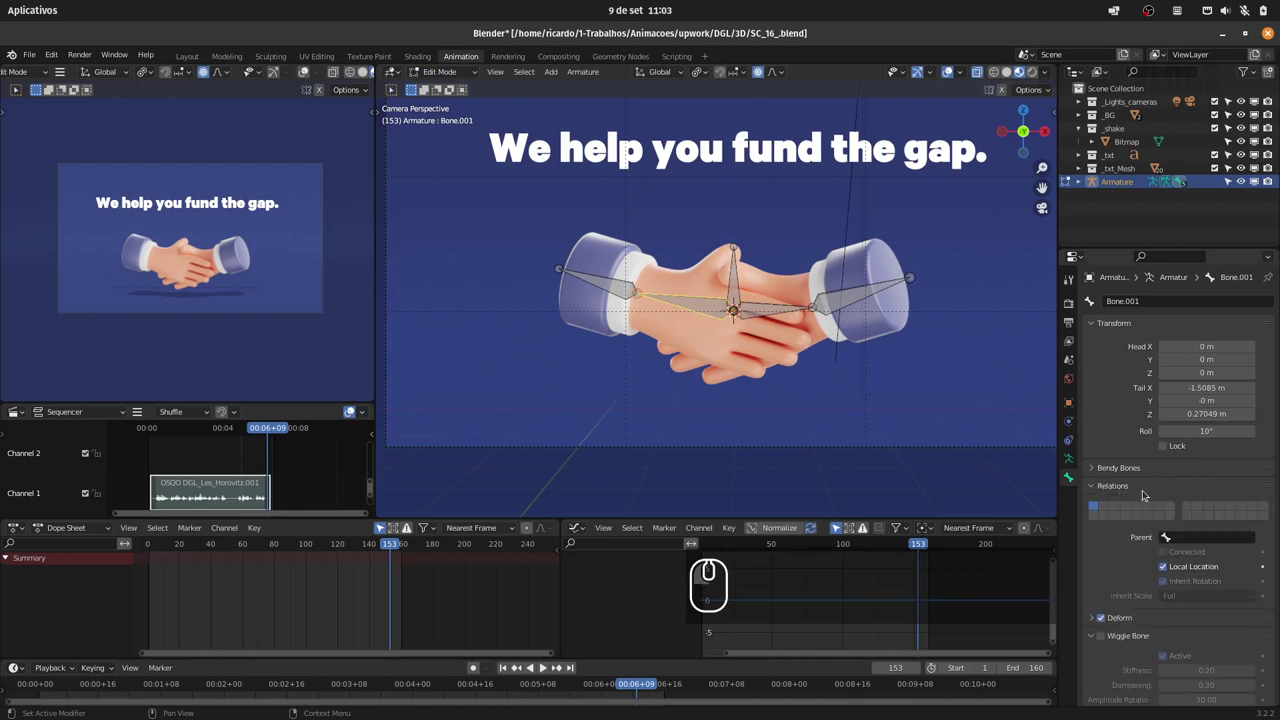
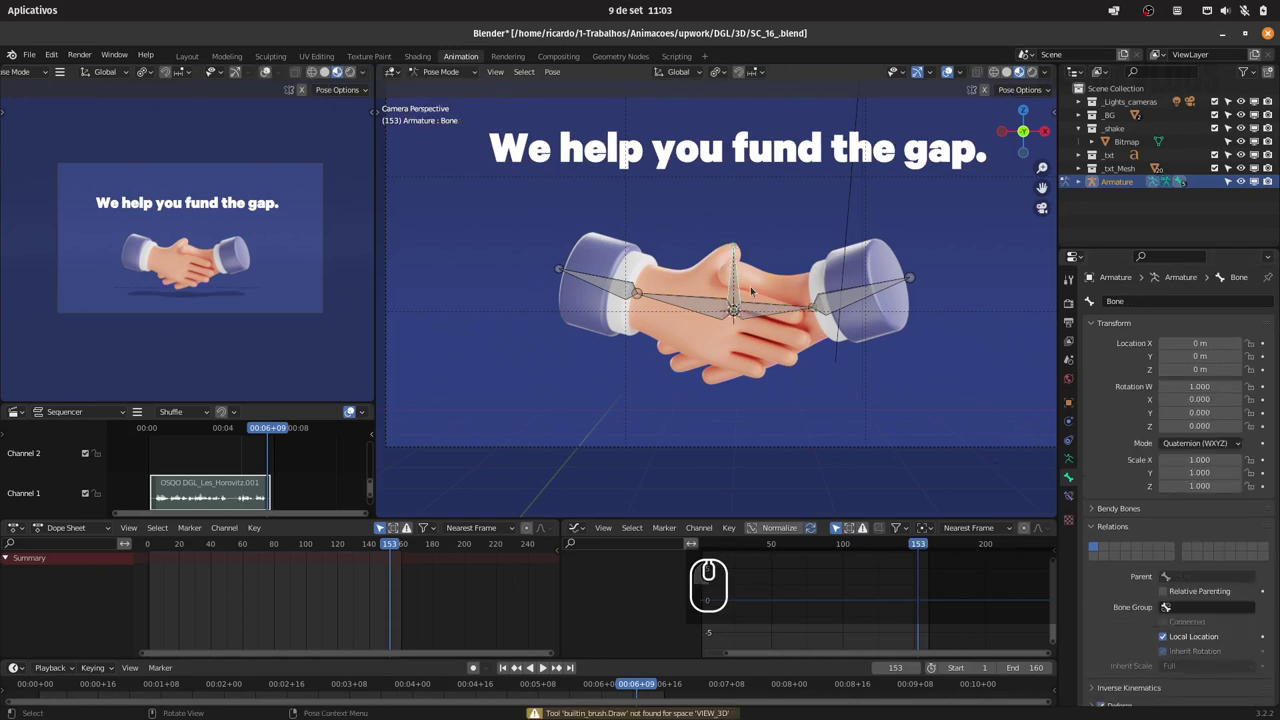
Test the rig, return to Object Mode, delete the armature and reopen the Add menu.
key("g")
key("Escape")
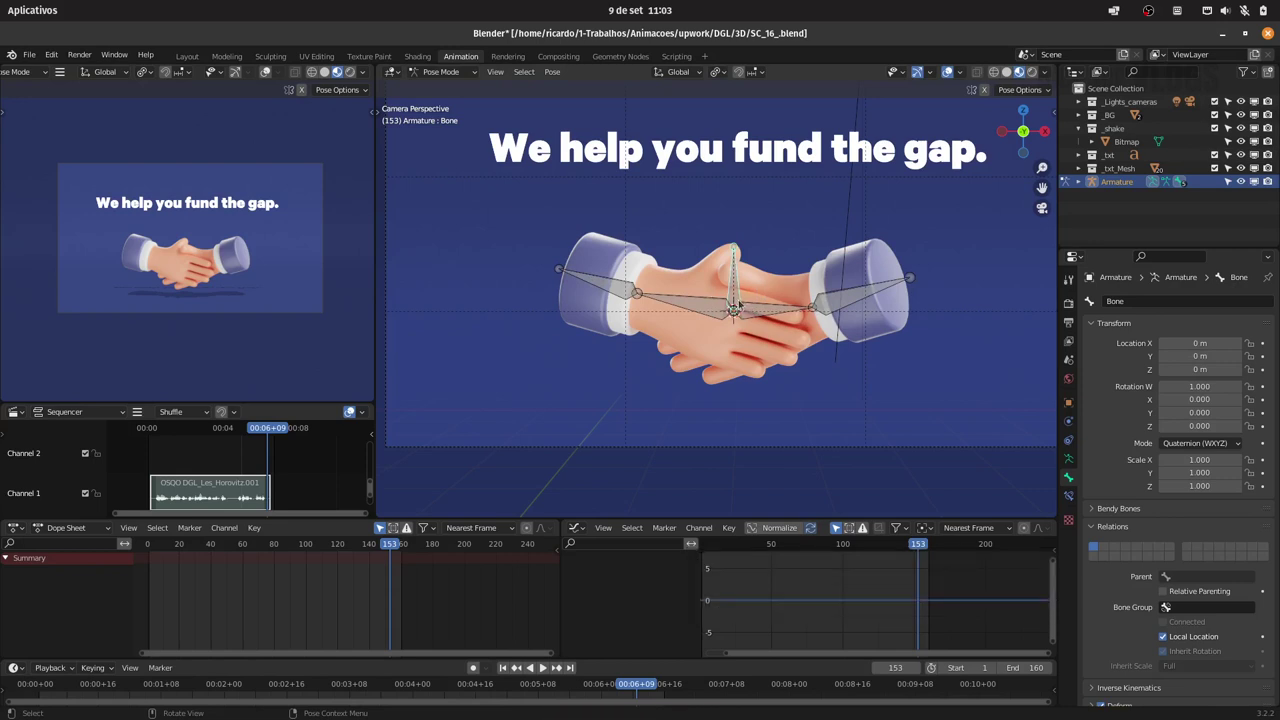
left_click(457, 75)
left_click(456, 88)
key("Delete")
left_click(553, 67)
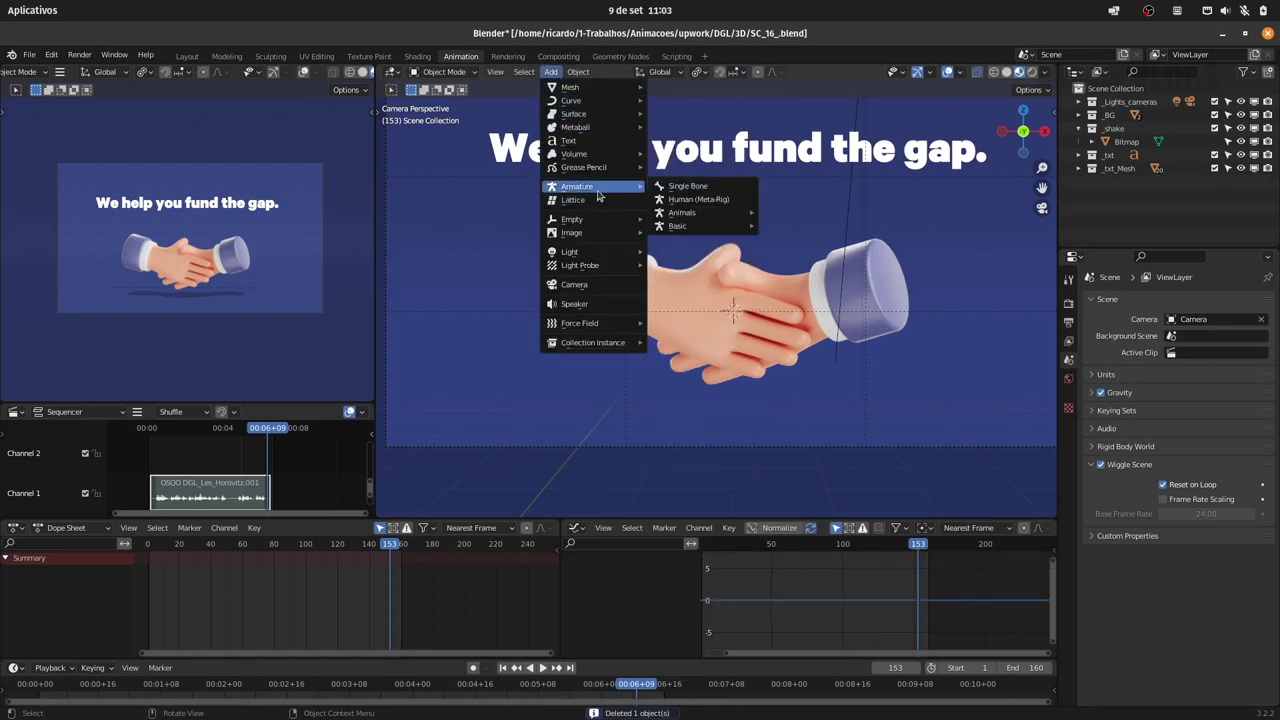
Add a new single-bone armature for the left arm rig.
left_click(708, 187)
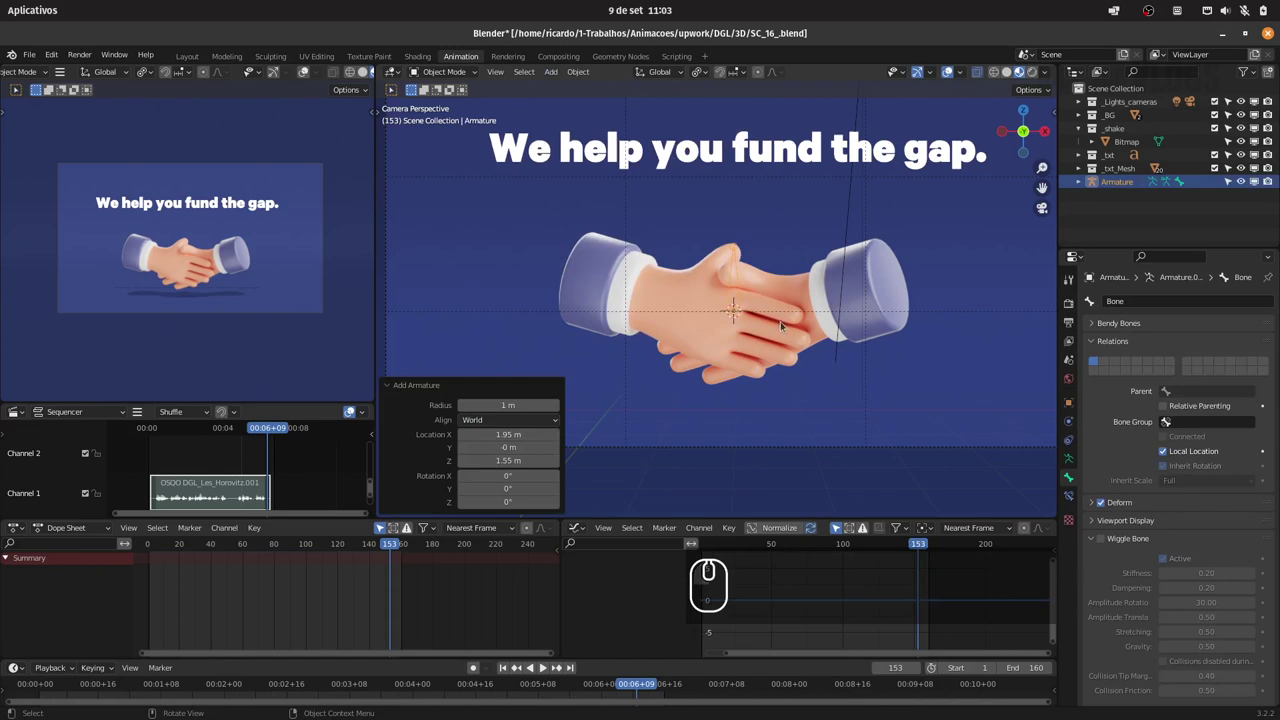
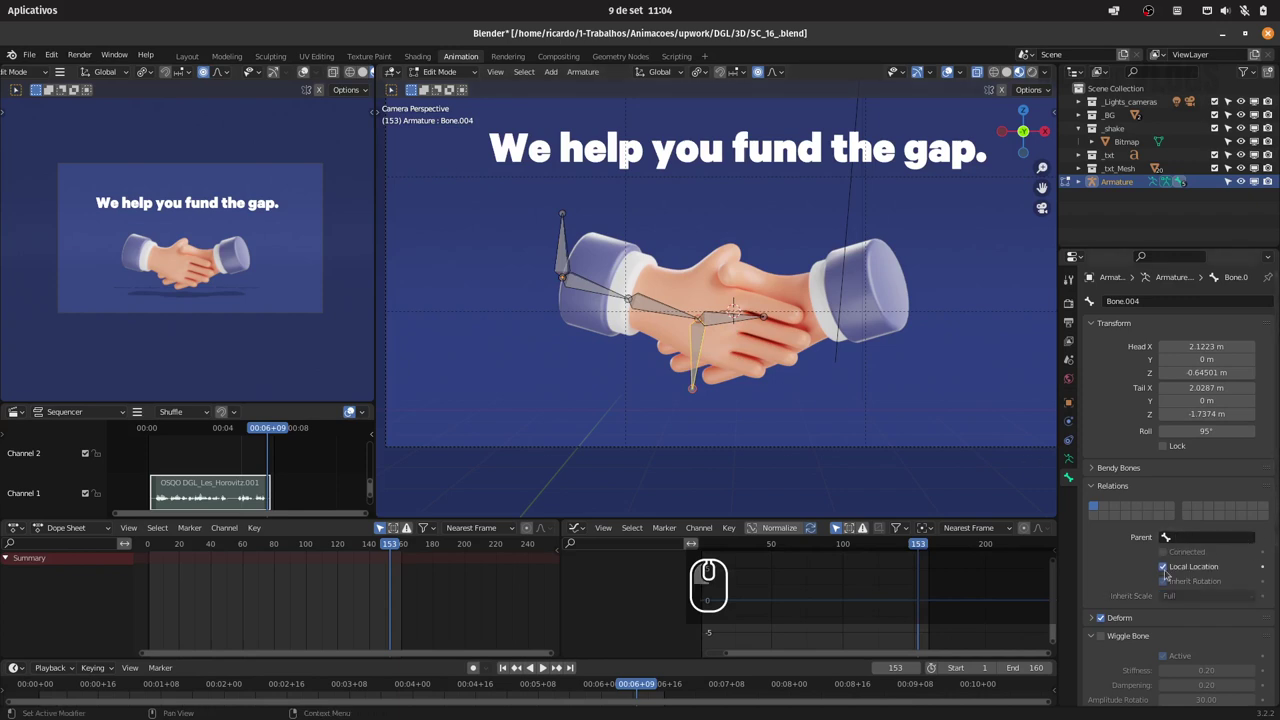
Rename the left-arm control bone to ik1 in the Bone properties.
left_click(1109, 618)
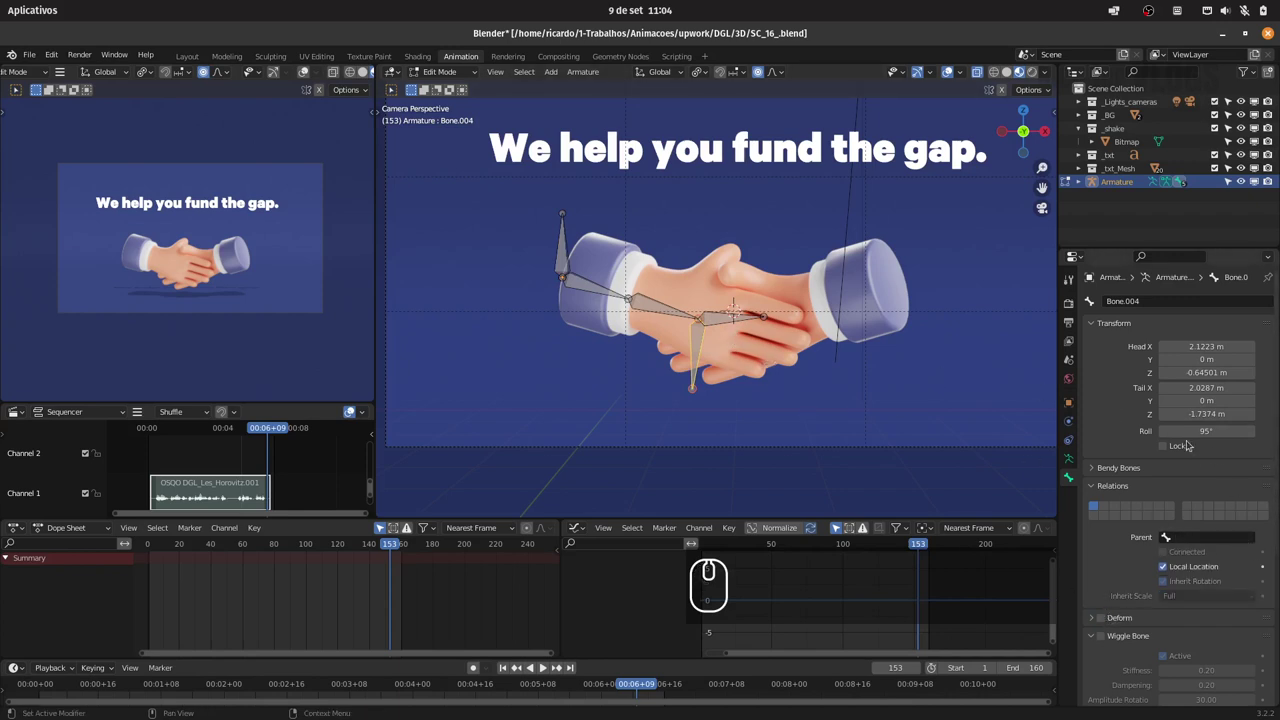
left_click(1181, 300)
type("ik1")
key("Return")
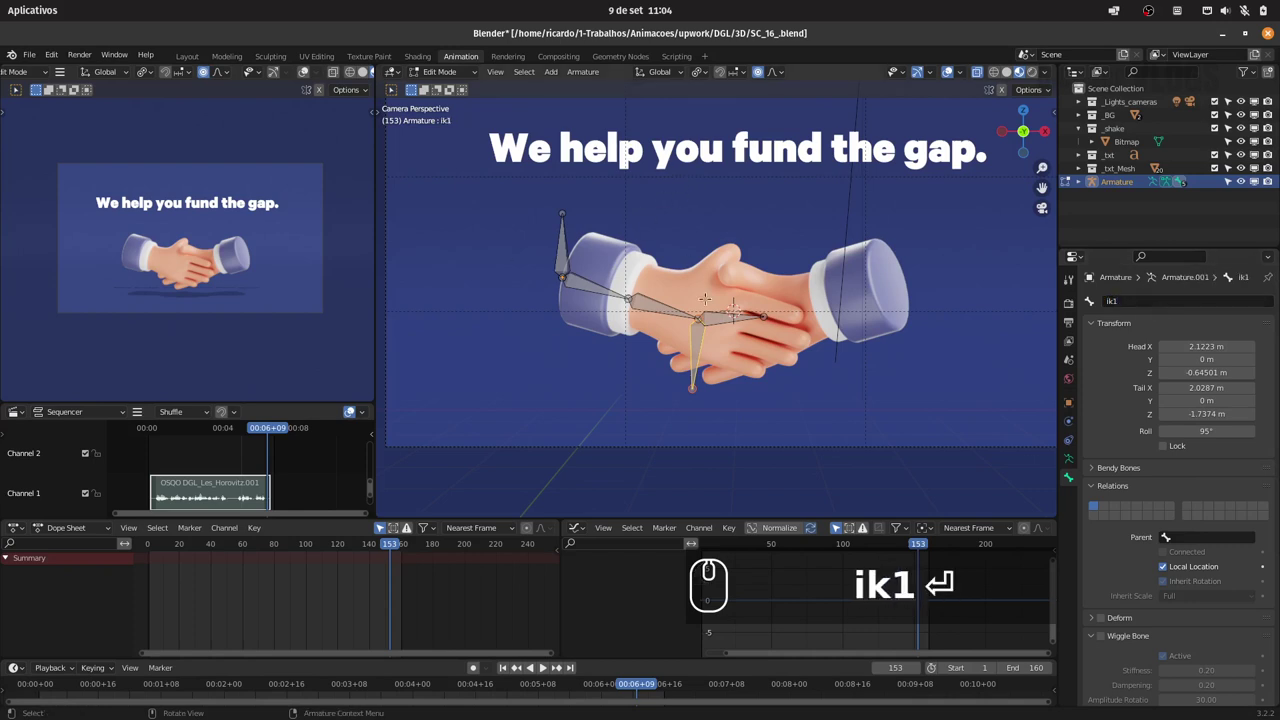
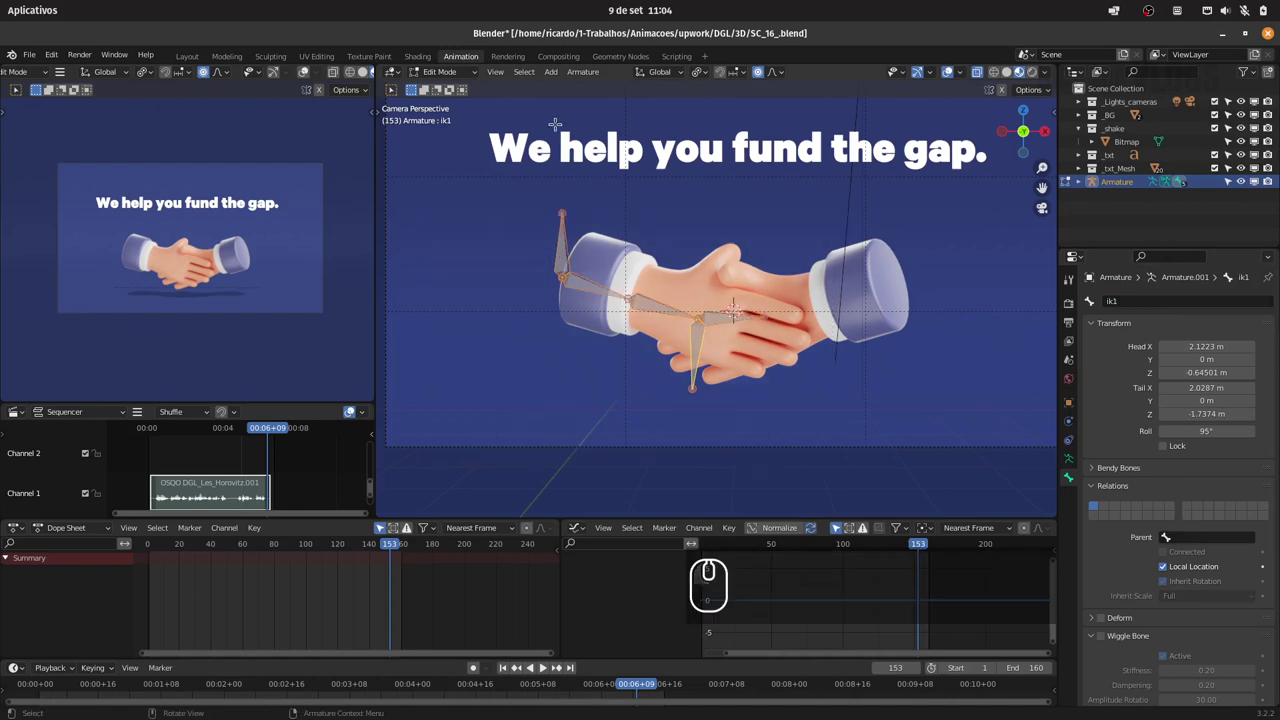
Run Armature > Symmetrize to mirror the arm bones to the other side.
left_click(584, 73)
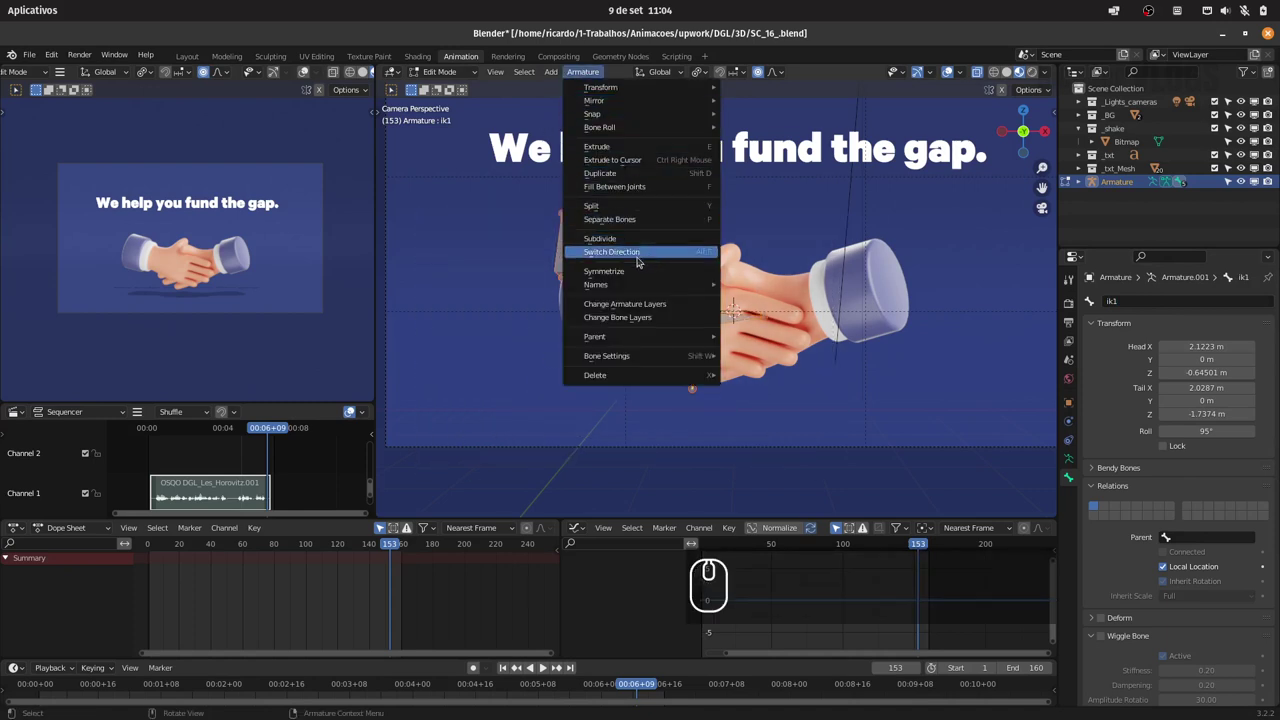
left_click(637, 272)
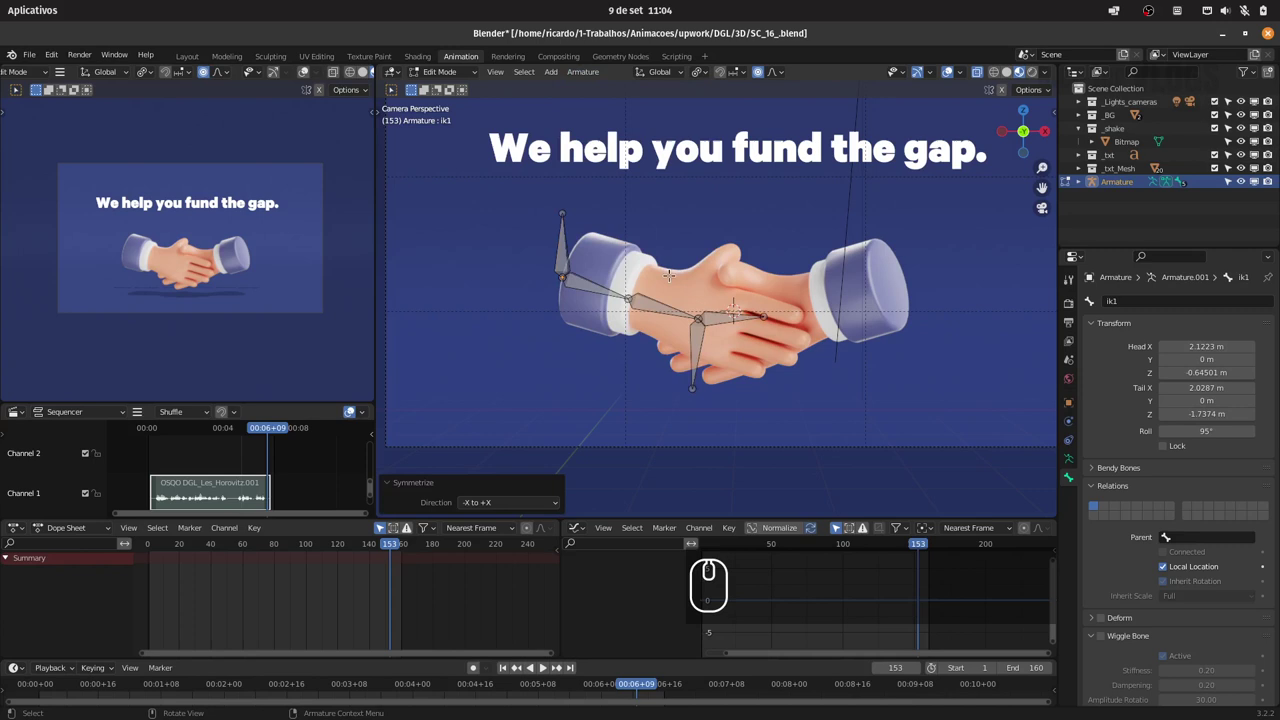
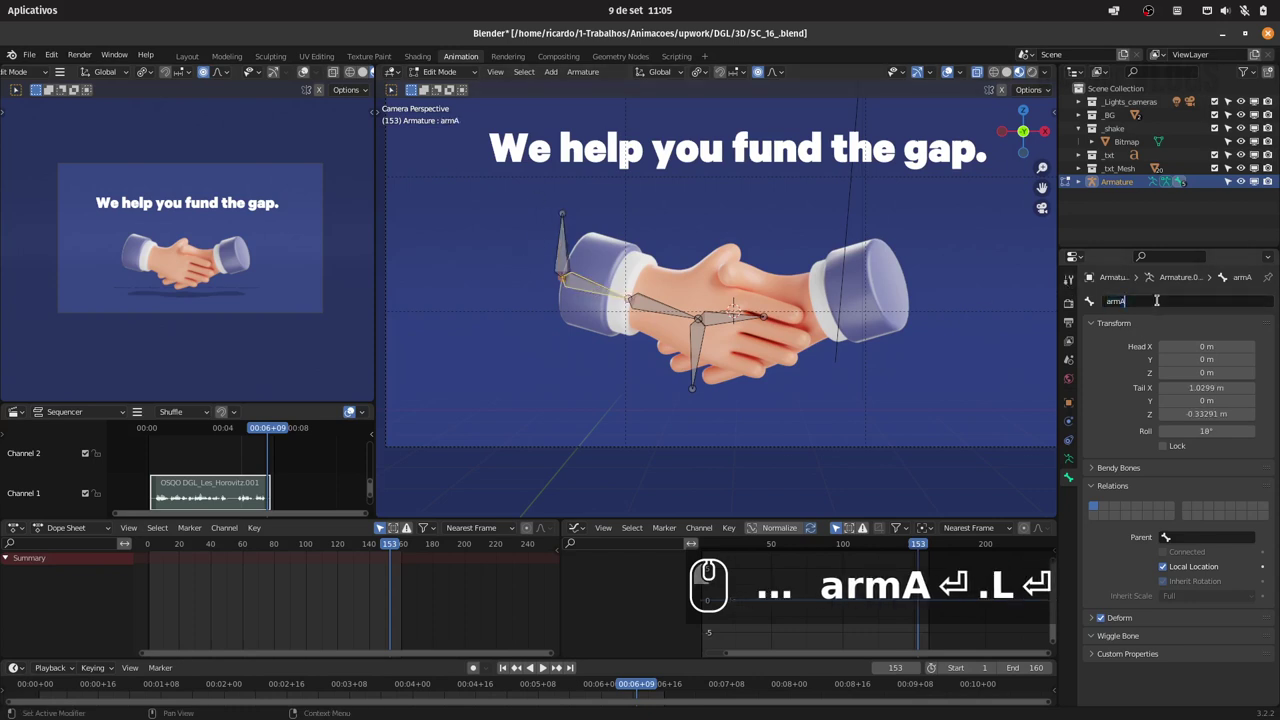
Correct the bone name suffix so the bone reads armA.L.
key("BackSpace")
type("l")
key("Return")
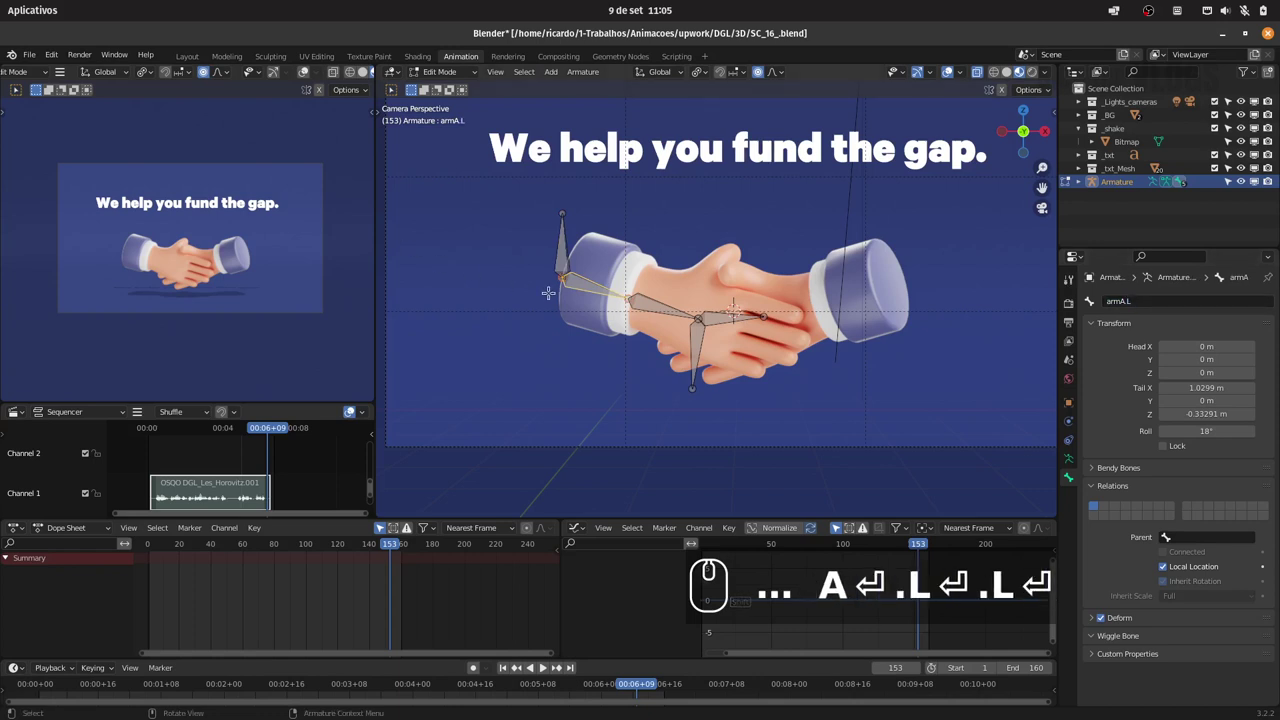
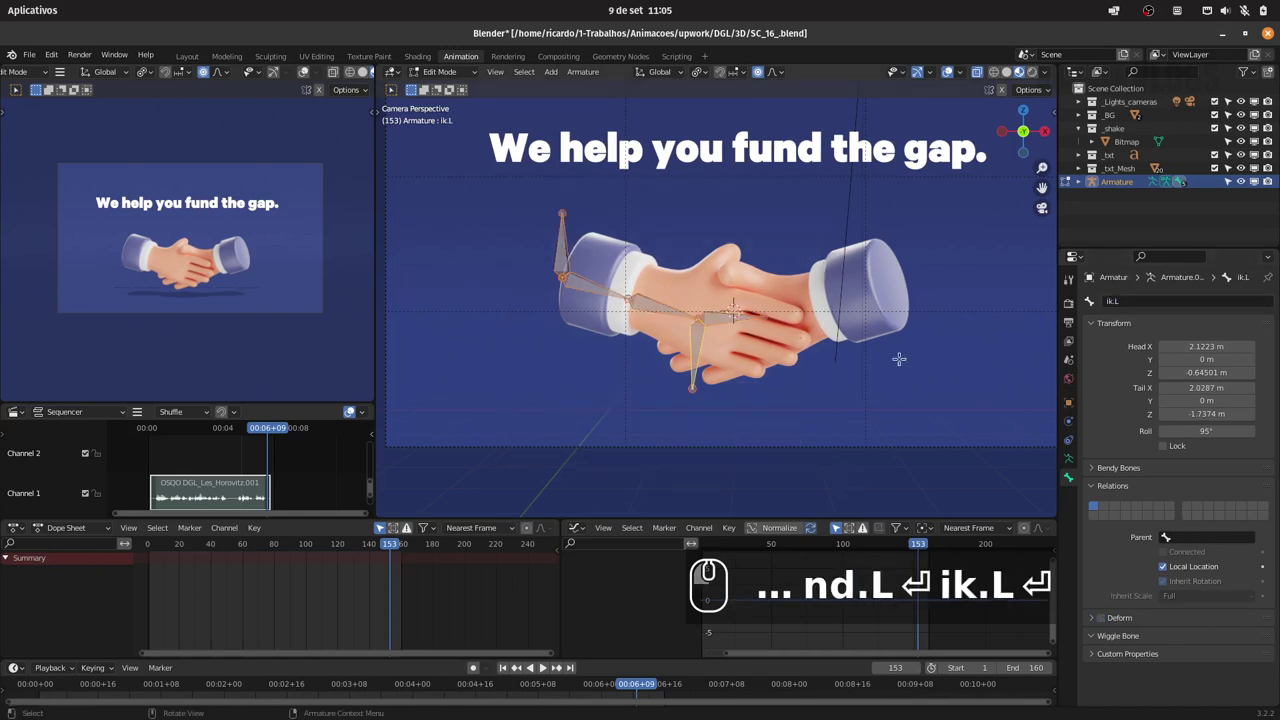
Symmetrize the arm bones and slide the mirrored chain along X onto the right arm.
left_click(588, 75)
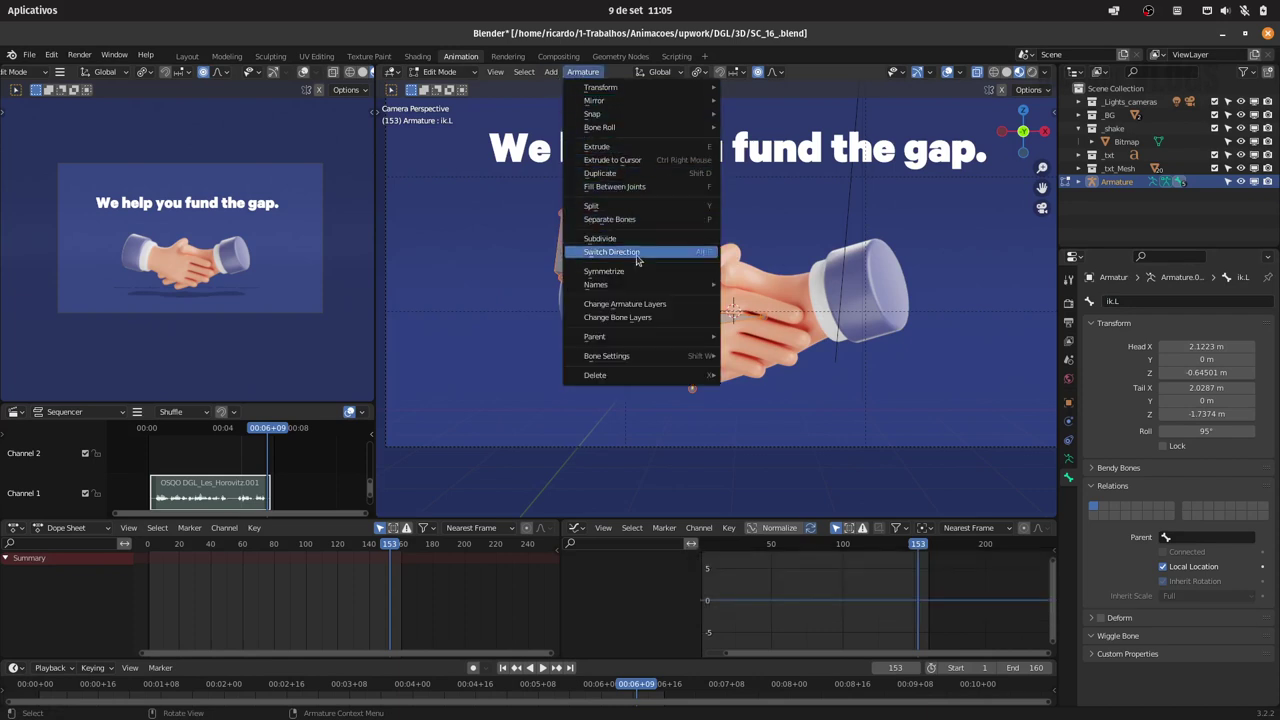
left_click(634, 273)
key("g")
key("x")
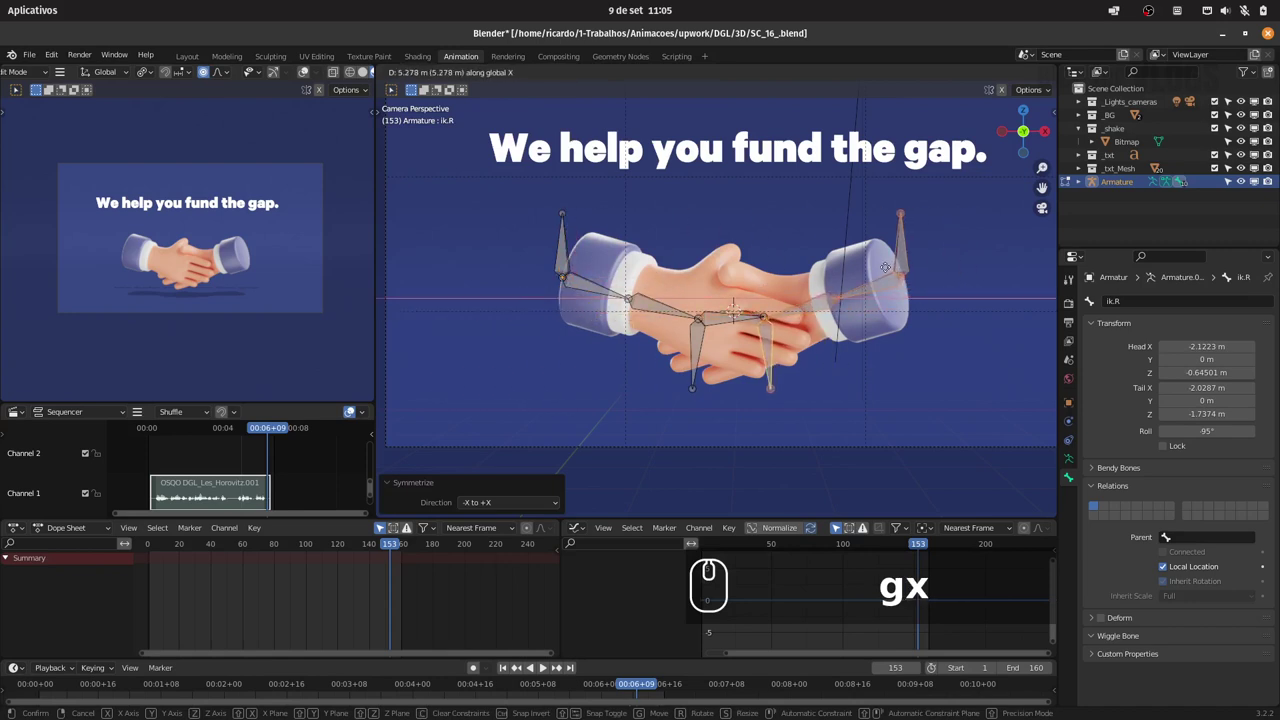
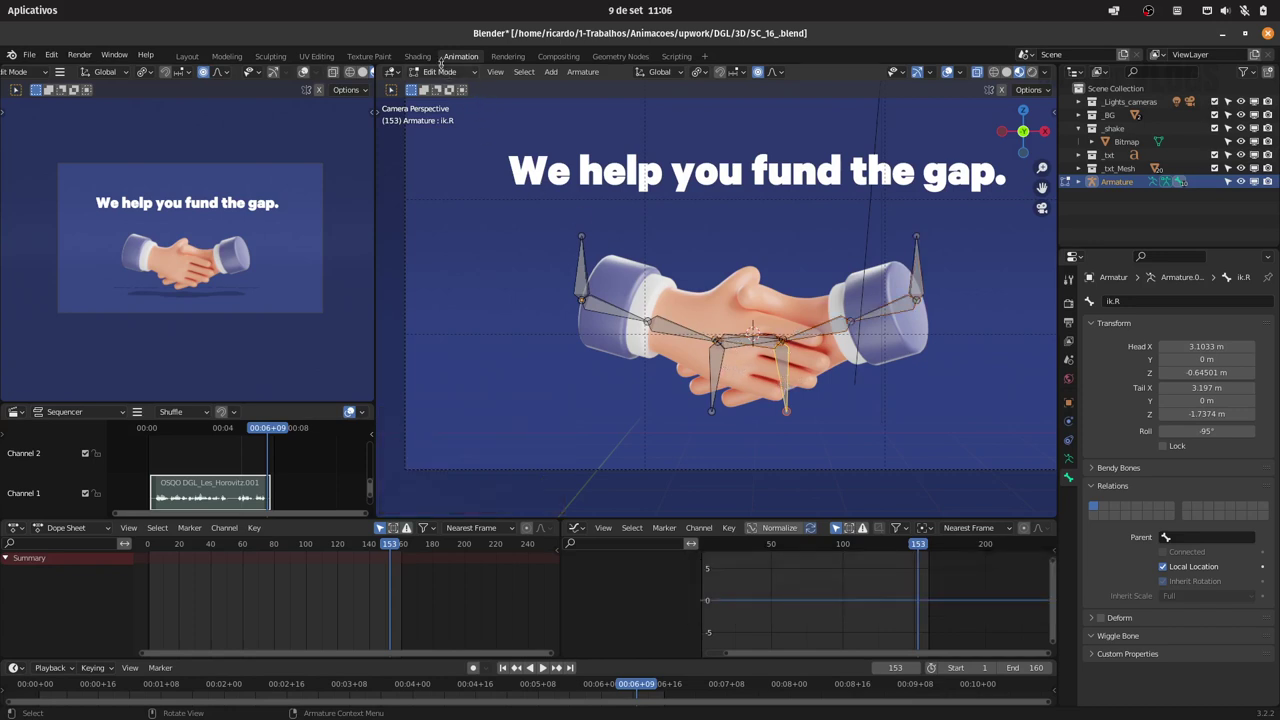
In Pose Mode, give armB.L an IK constraint aimed at ik.L and cancel the test move.
left_click(432, 71)
left_click_drag(452, 113, 496, 151)
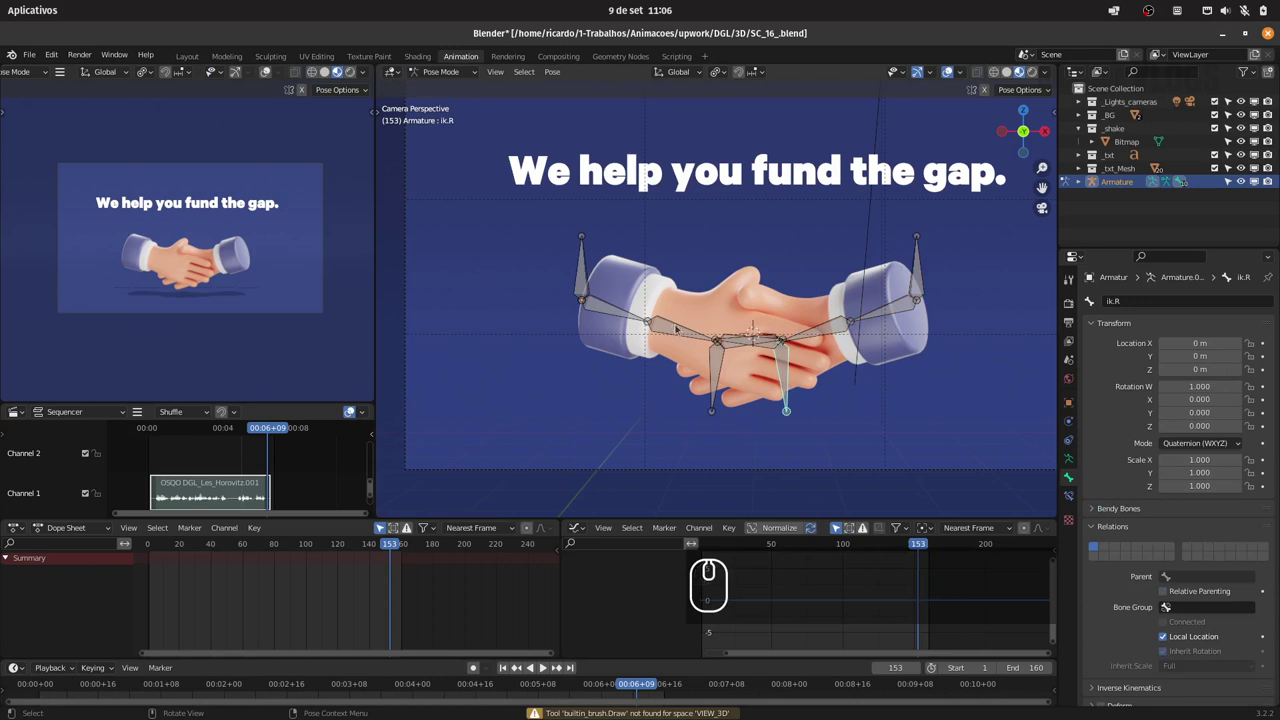
left_click(681, 325)
left_click(1072, 496)
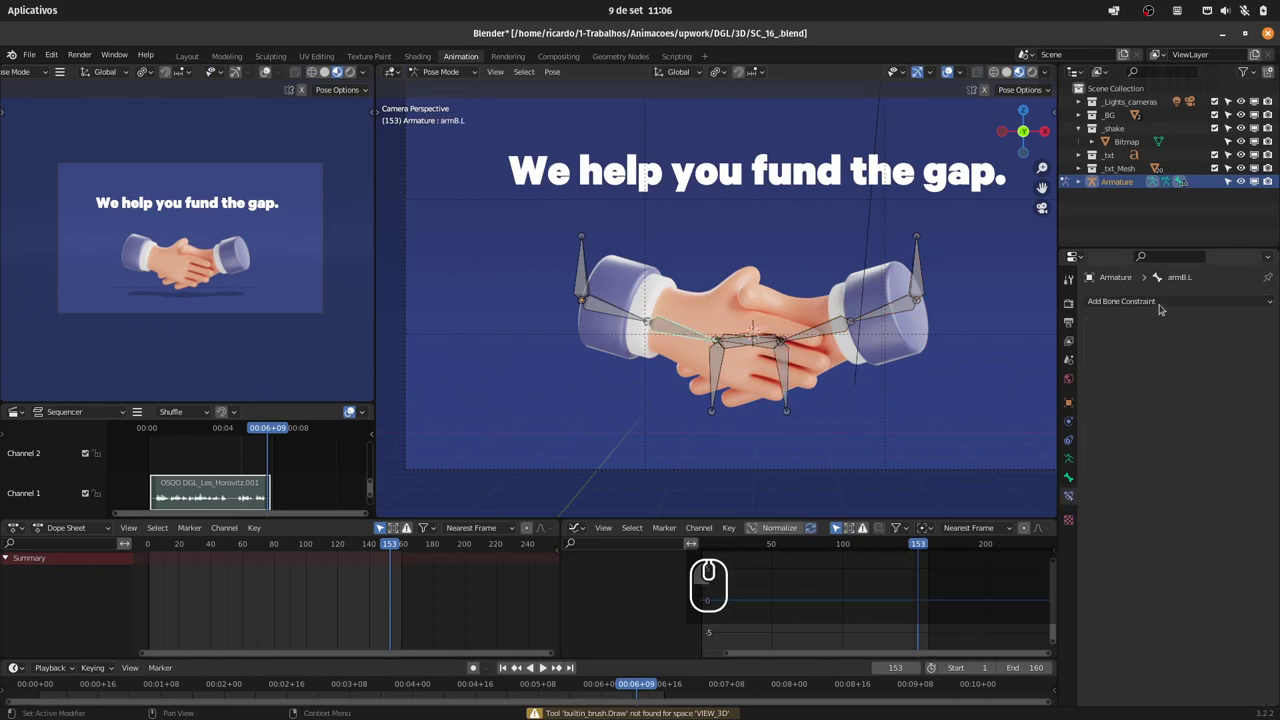
left_click(1161, 305)
left_click(1169, 370)
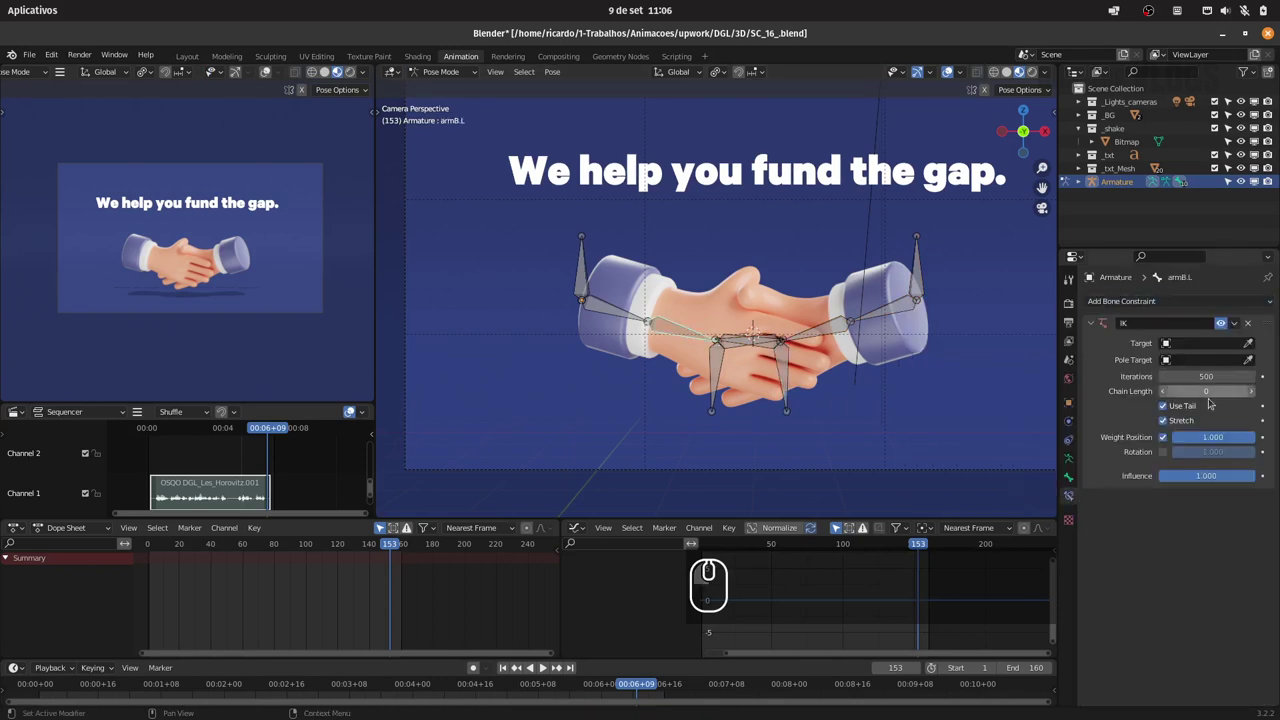
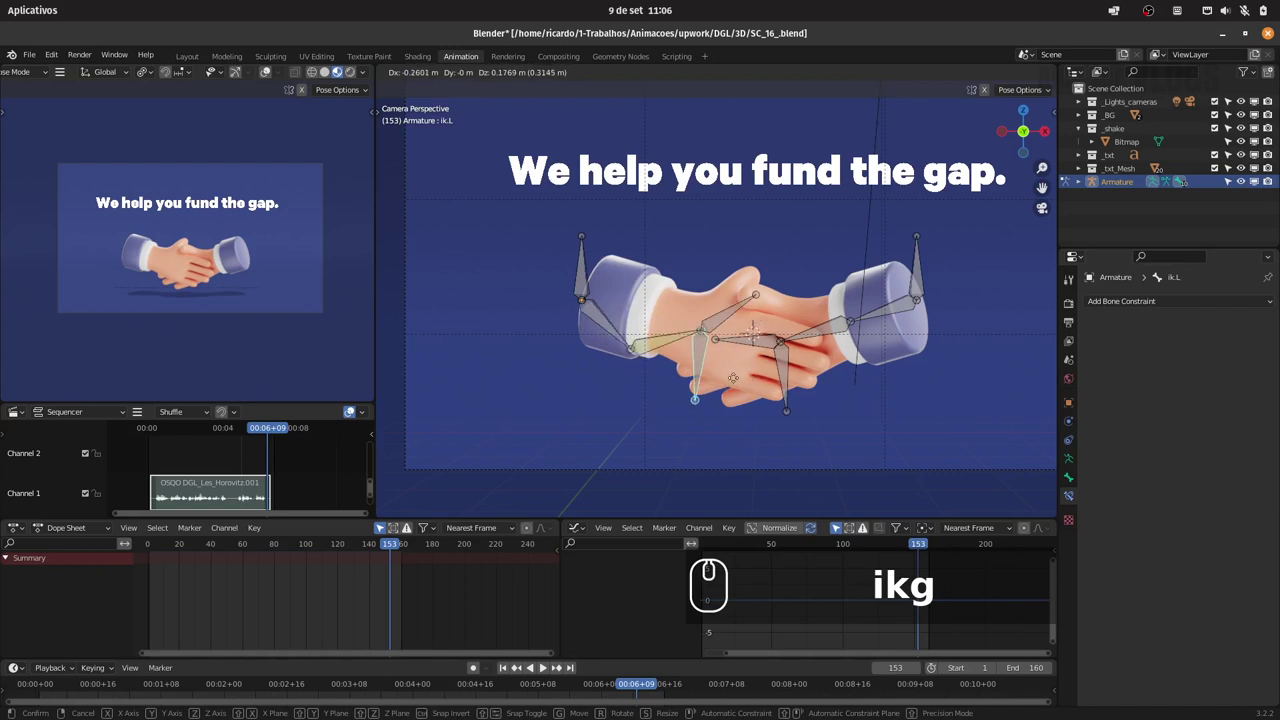
key("Escape")
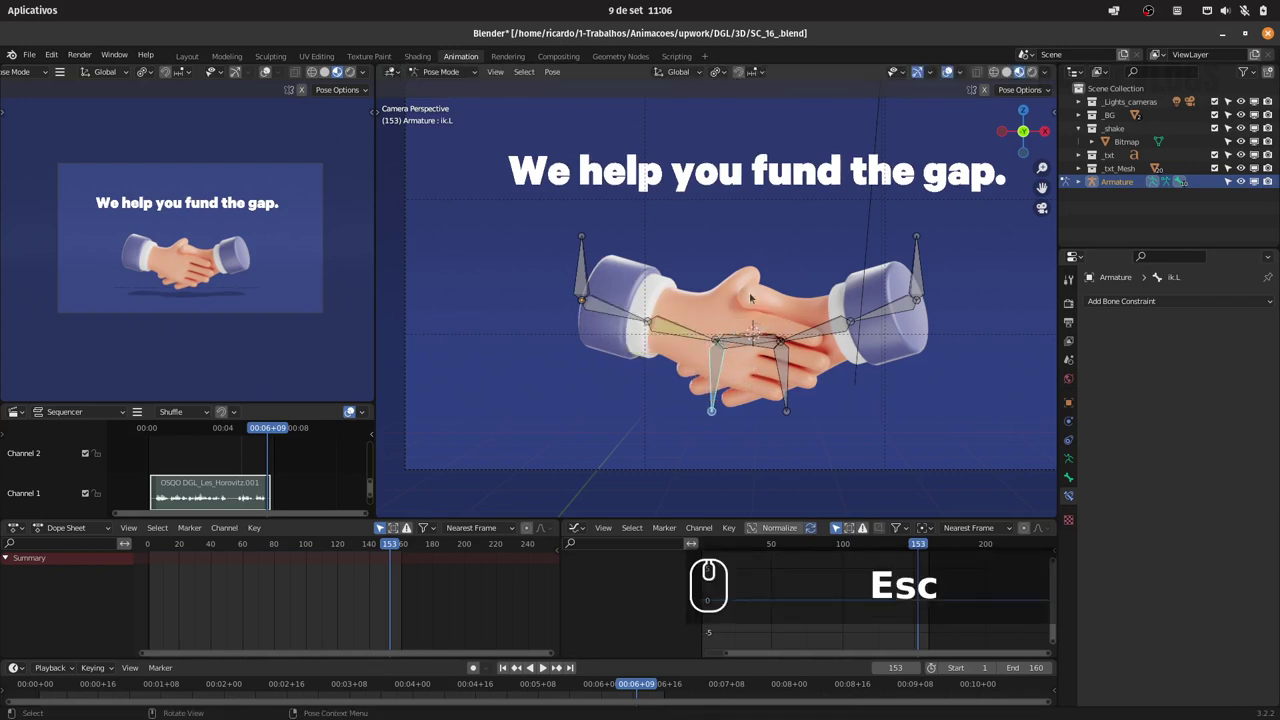
Give armB.R an IK constraint targeting ik.R with chain length 2 and grab ik.R to test it.
left_click(823, 331)
left_click(1163, 301)
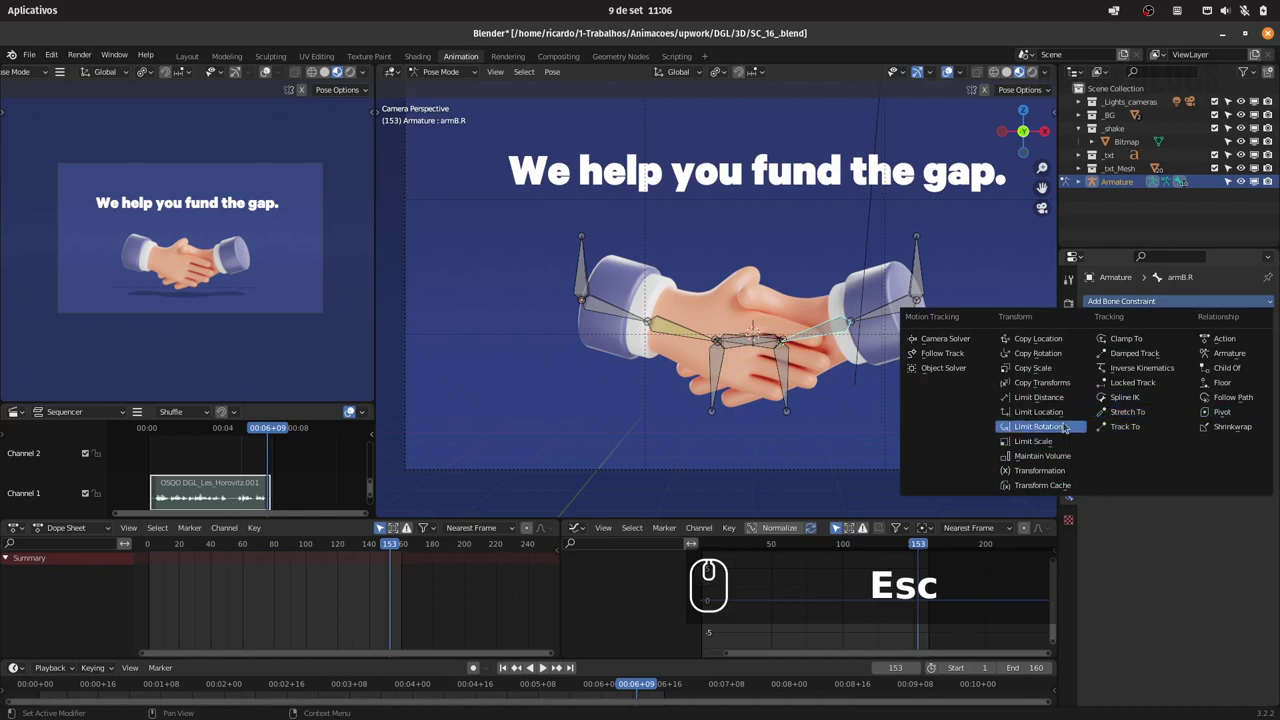
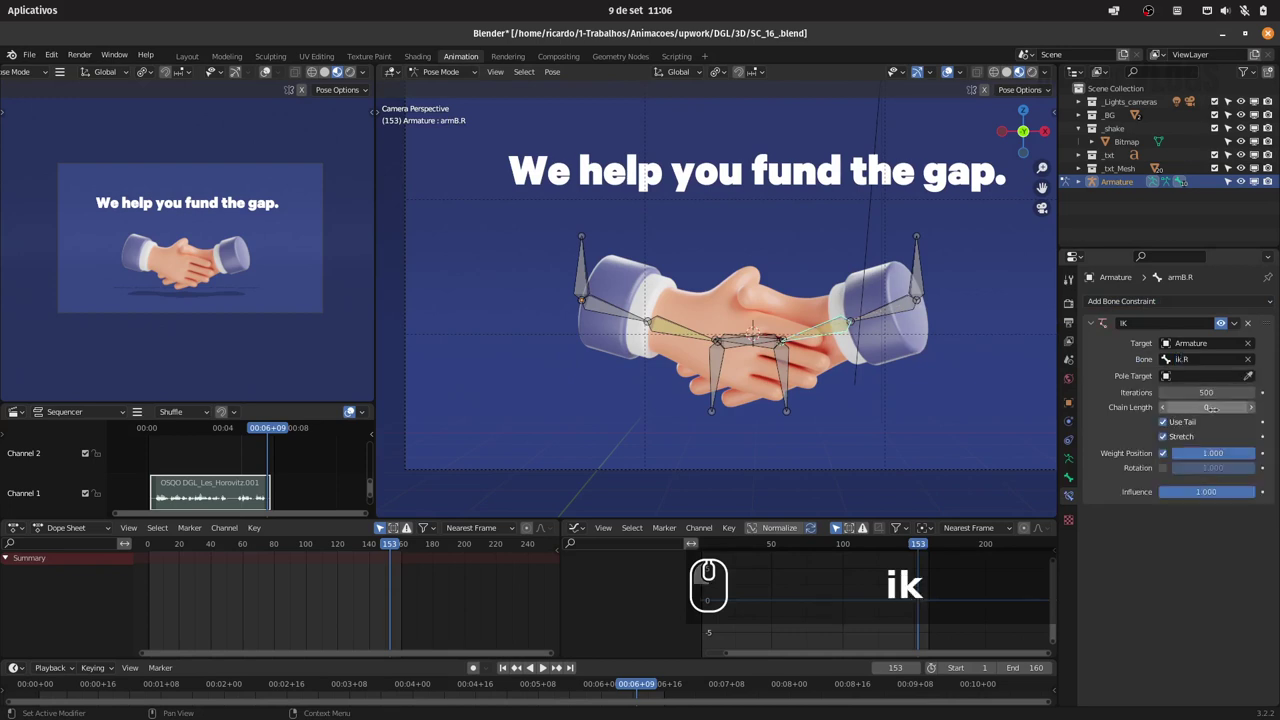
double_click(1252, 409)
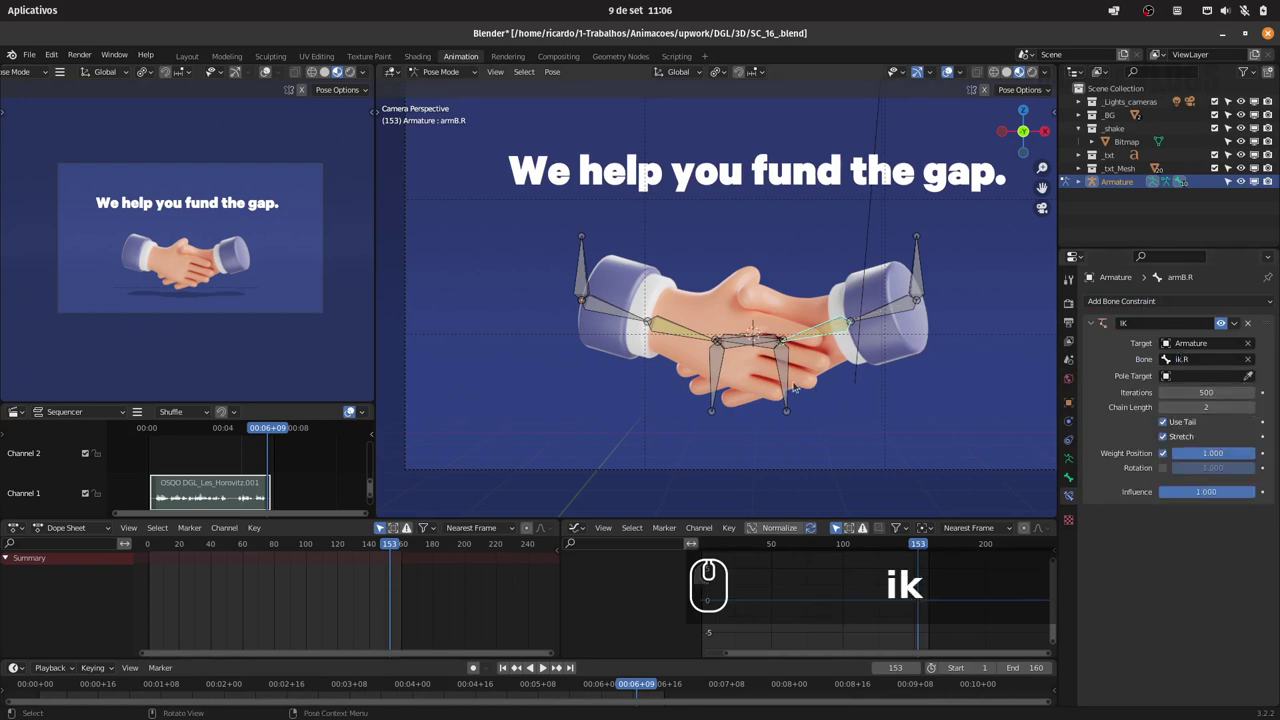
left_click(802, 379)
type("g")
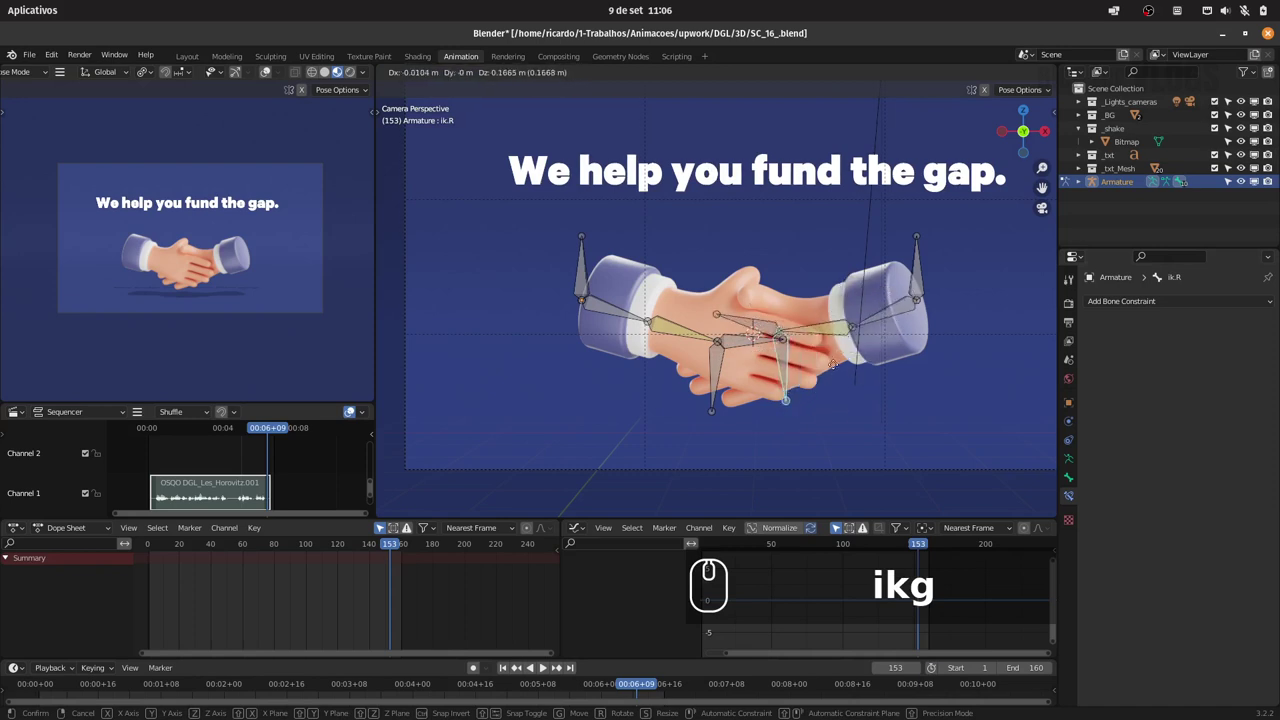
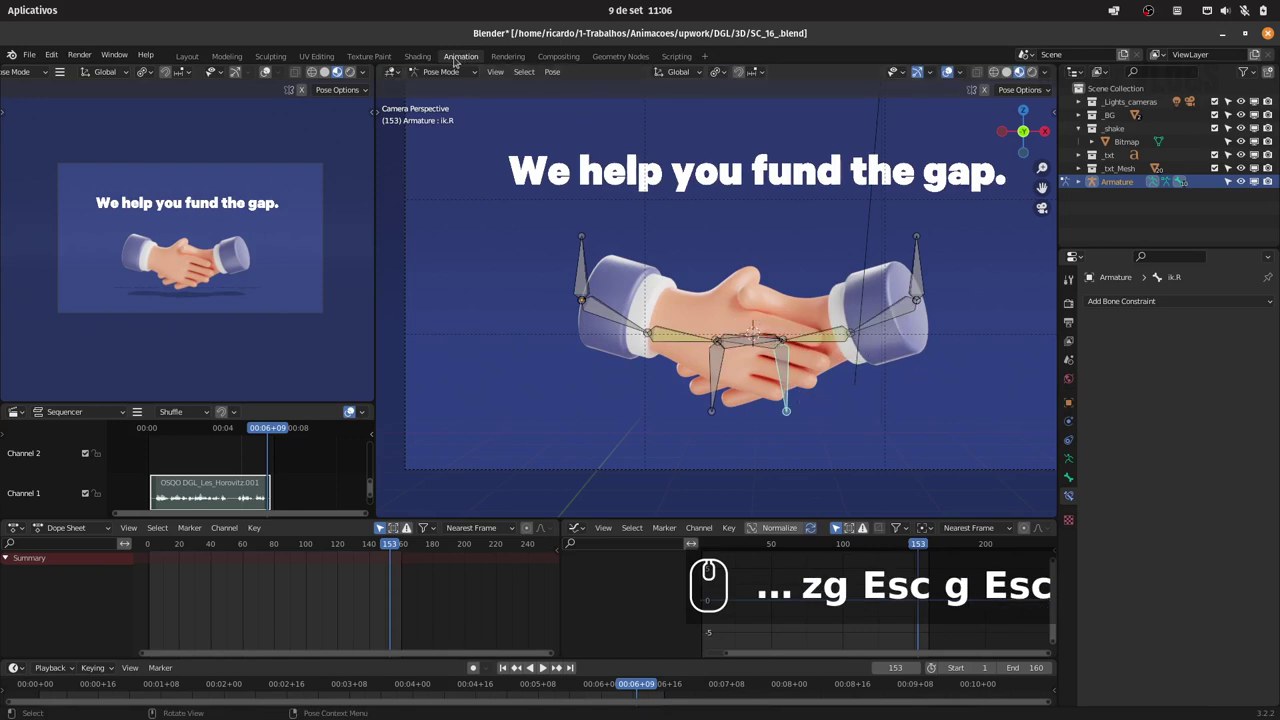
In Object Mode, parent the Bitmap hands mesh to the armature with automatic weights.
left_click(441, 73)
left_click(445, 91)
left_click(723, 290)
left_click(586, 241)
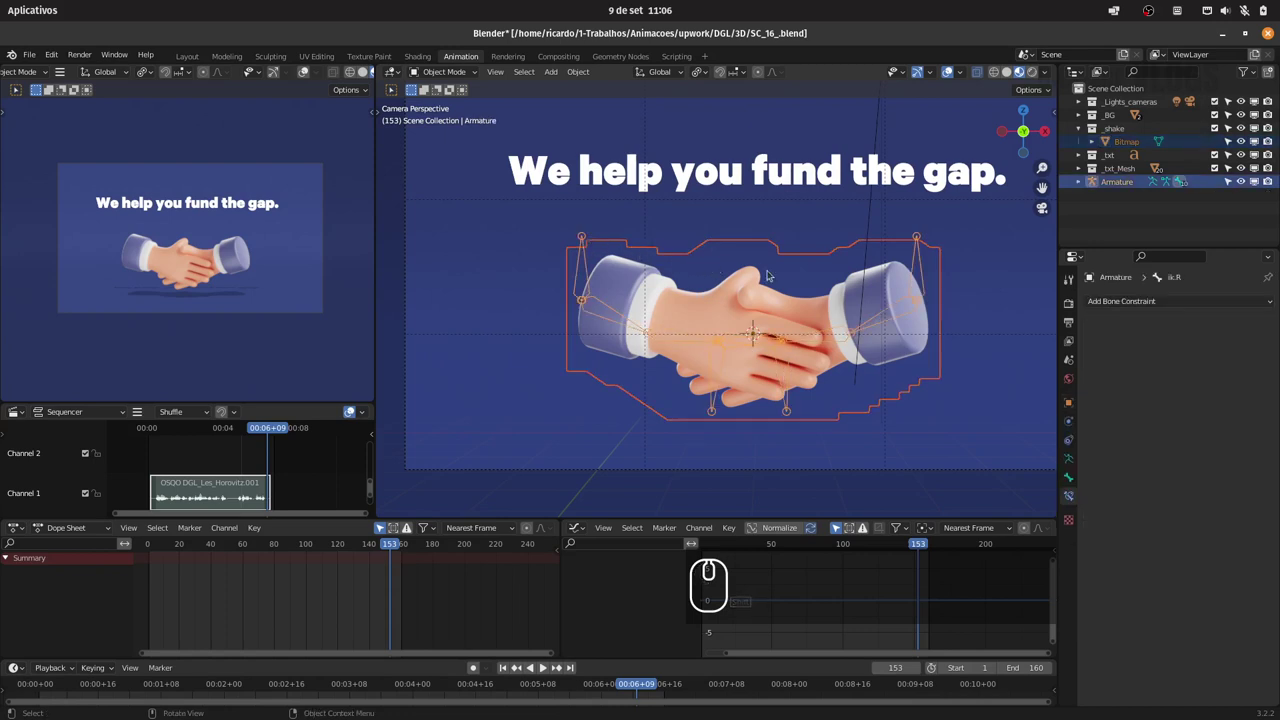
key("ctrl+p")
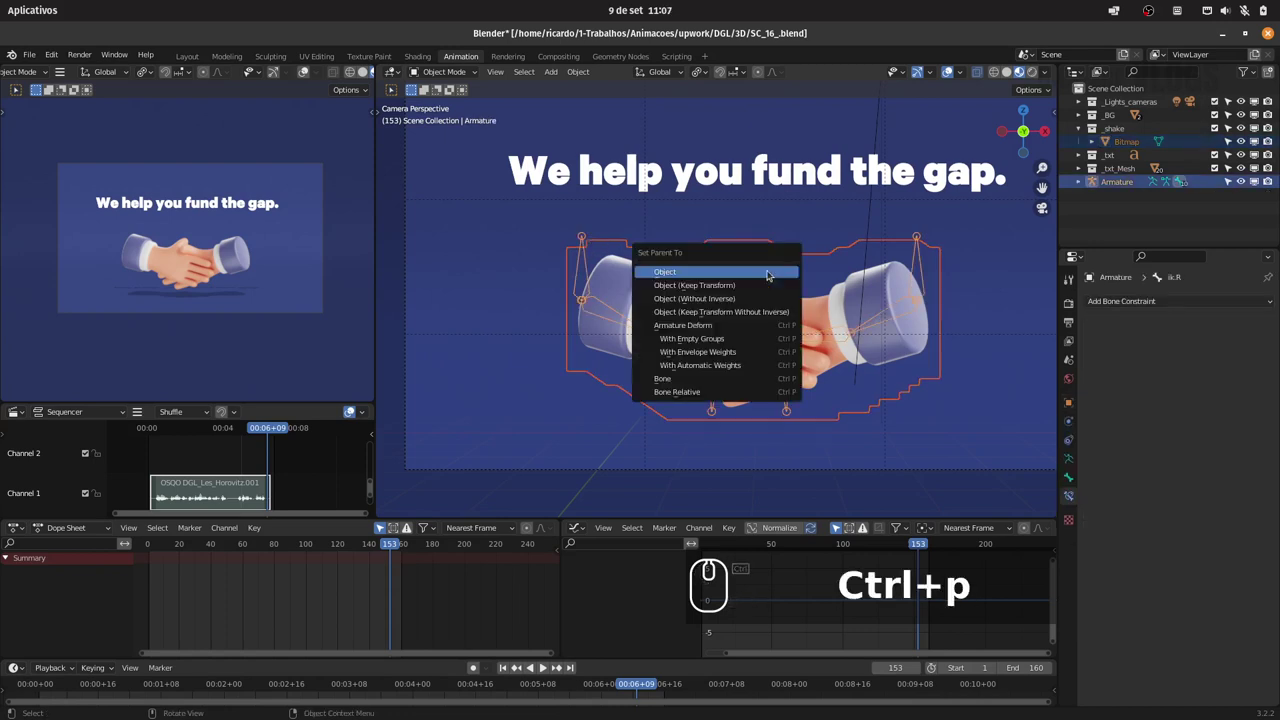
key("Down")
key("Down")
key("Down")
key("Down")
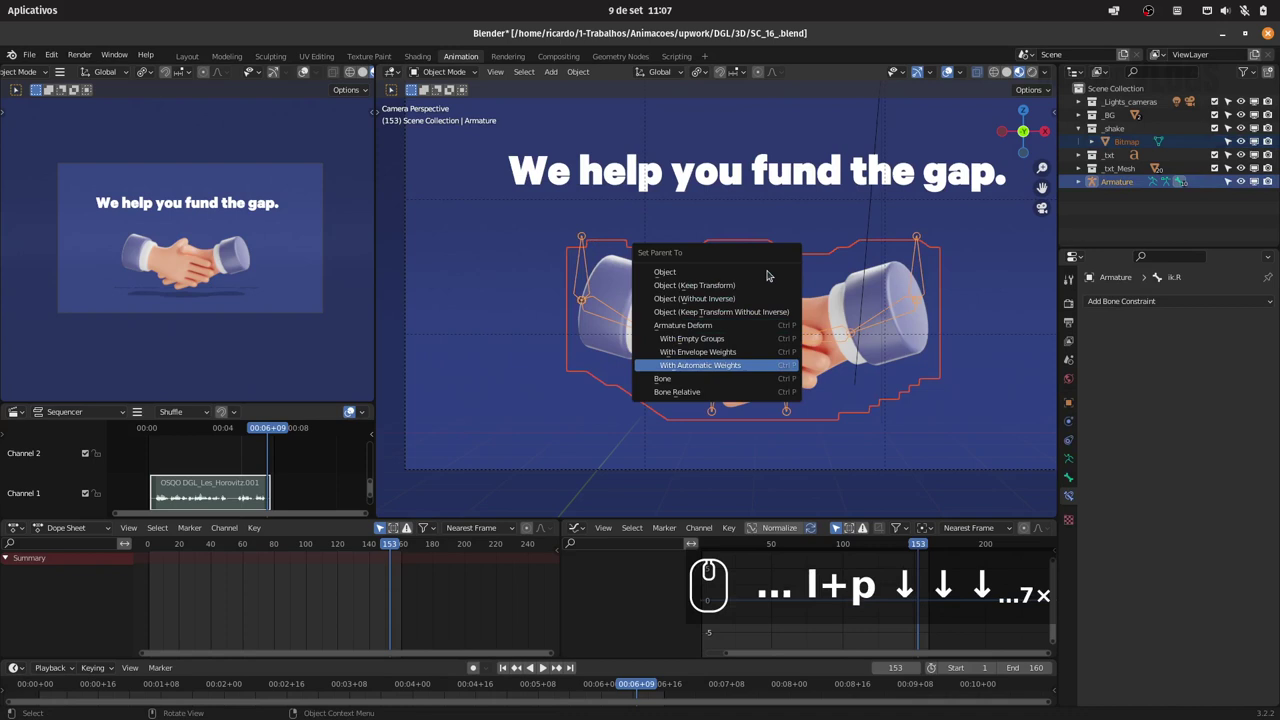
key("Return")
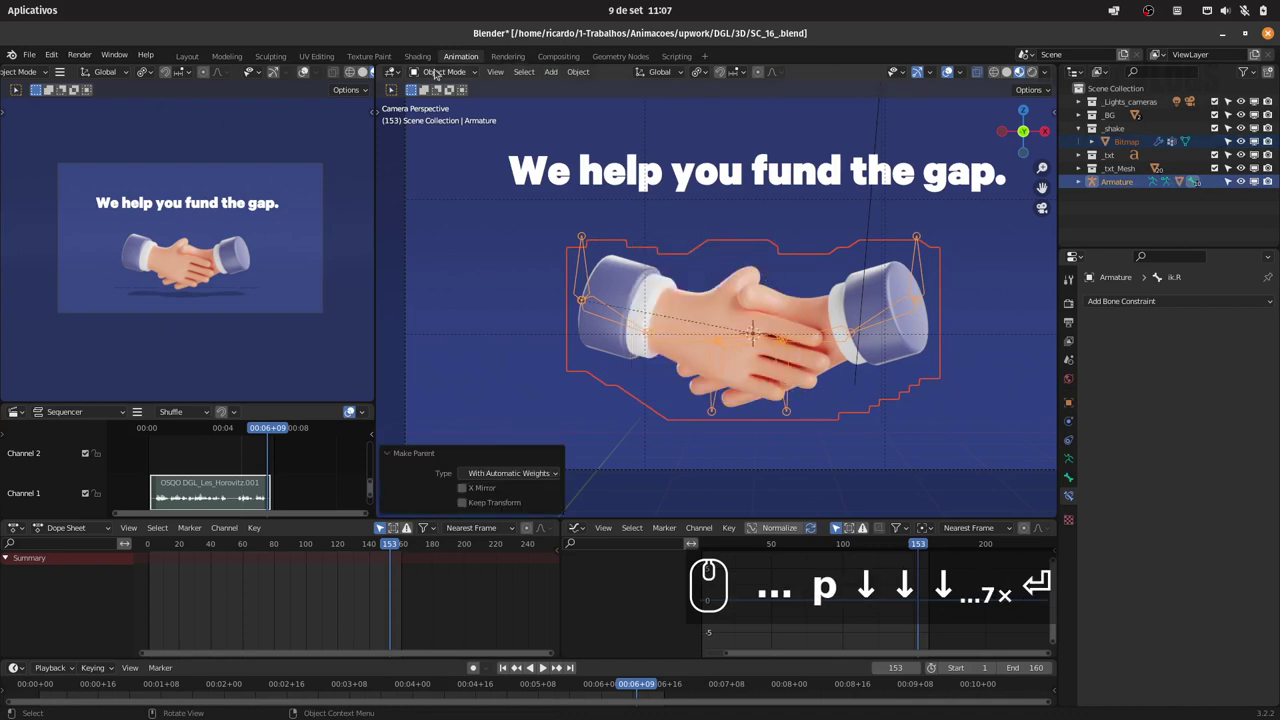
Back in Pose Mode, move ik.L to check the hands deform with the bones.
left_click(446, 75)
left_click_drag(449, 117, 685, 343)
left_click(713, 368)
key("g")
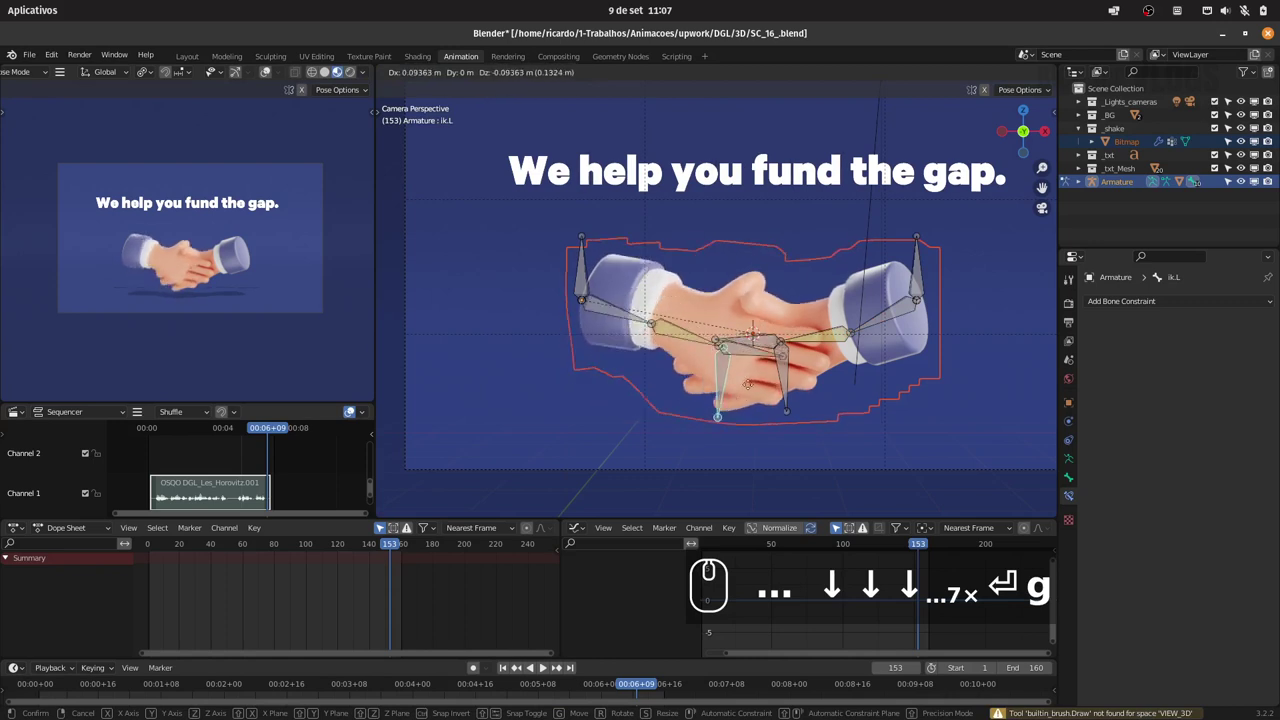
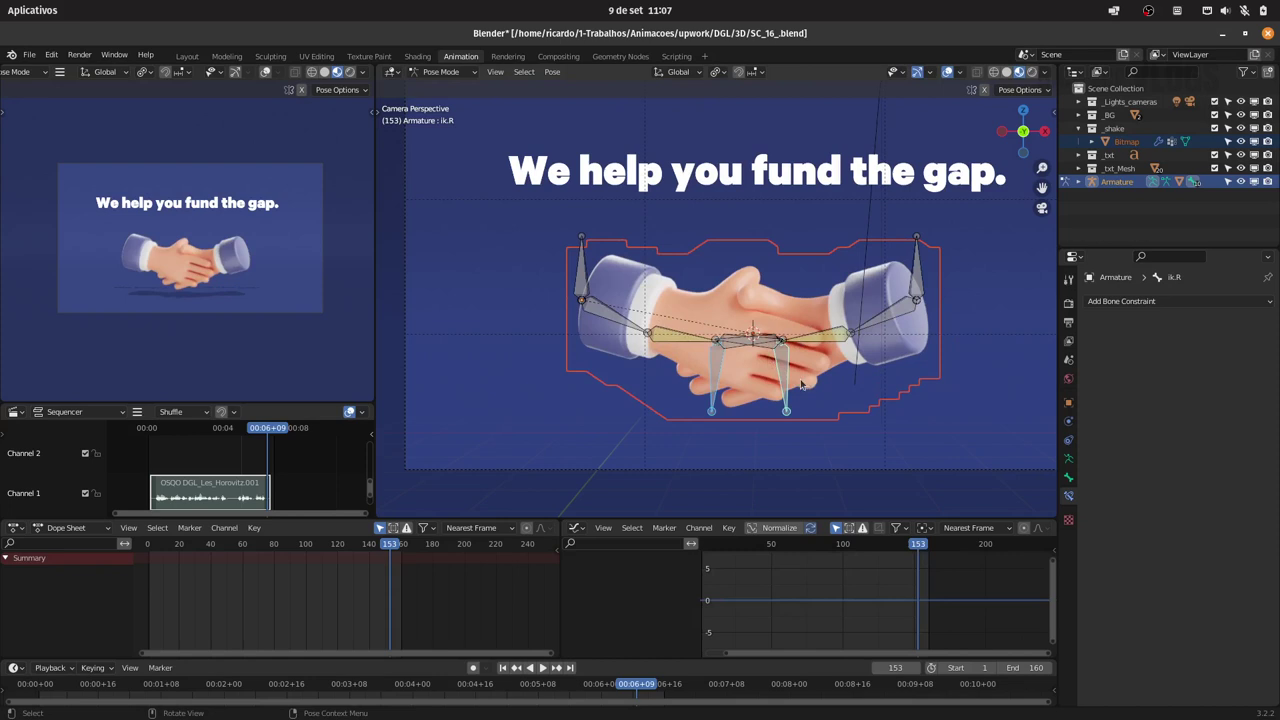
Test-move ik.R vertically and ik.L downward to bend the hands, cancelling each move.
key("g")
key("z")
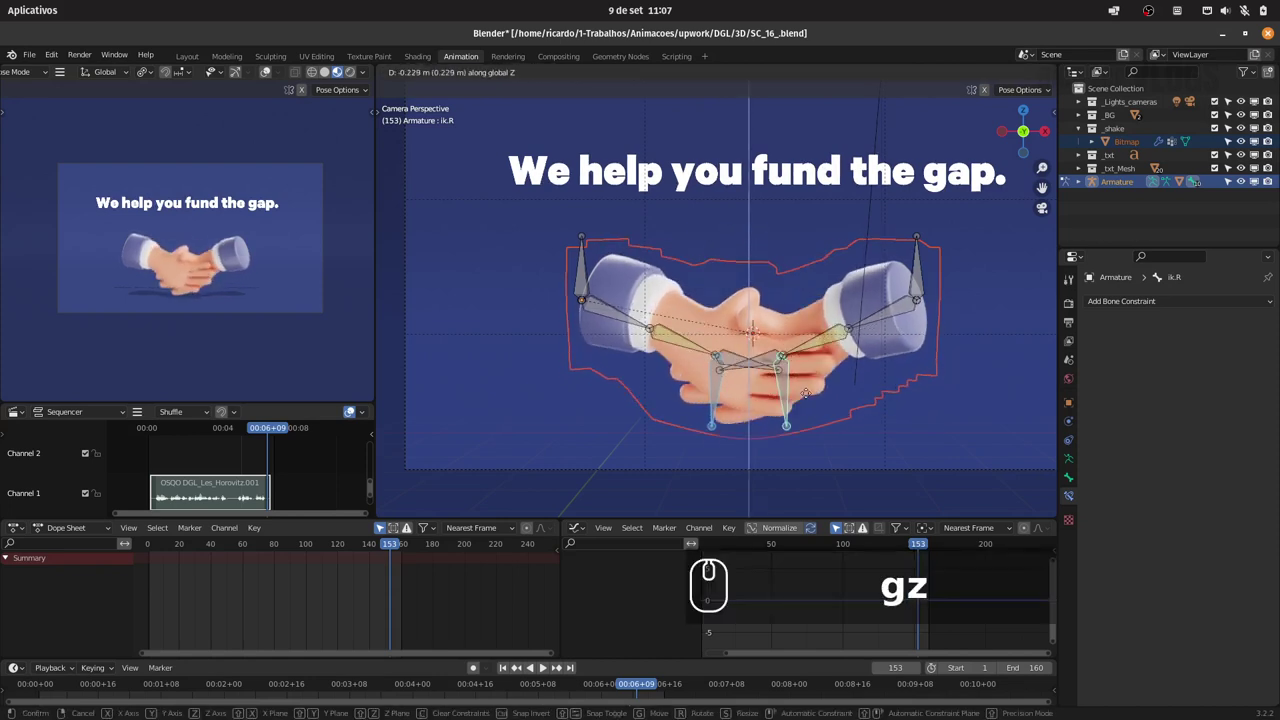
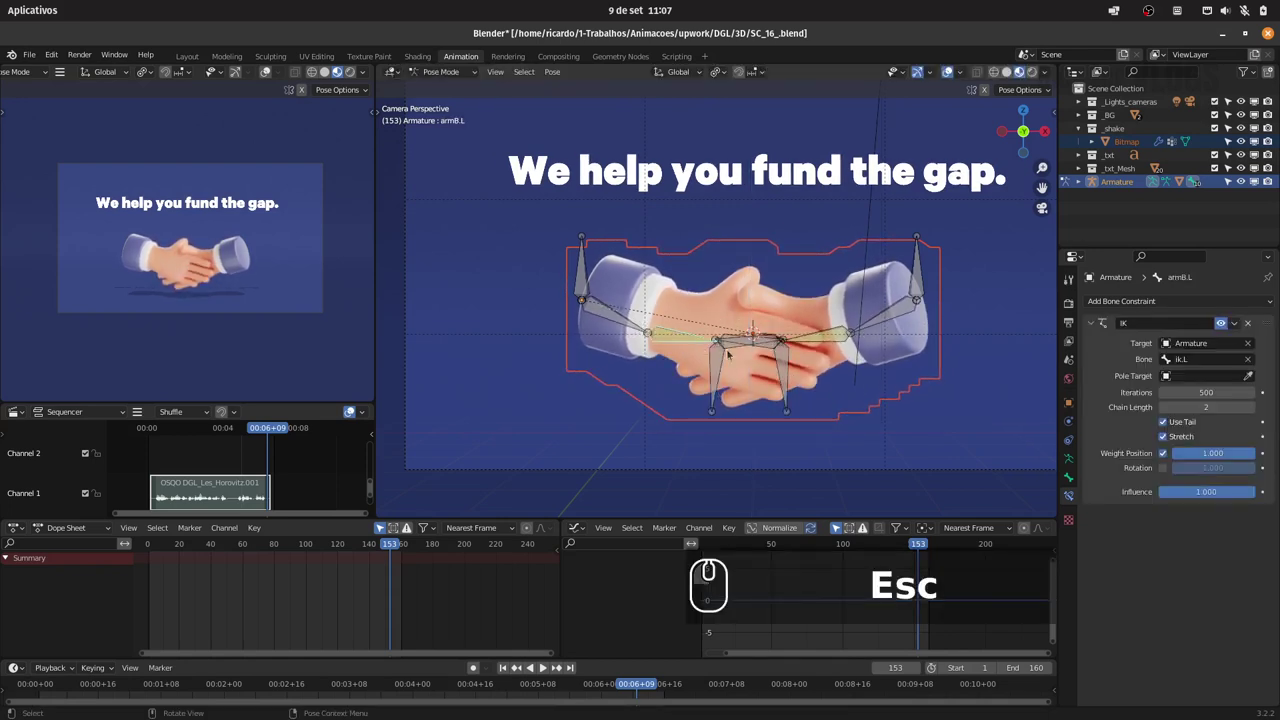
key("r")
key("Escape")
left_click(581, 265)
key("g")
key("Escape")
left_click_drag(611, 309, 651, 325)
key("r")
key("Escape")
Grab ik.R repeatedly to test the right hand's bending, cancelling the moves.
left_click(716, 375)
key("g")
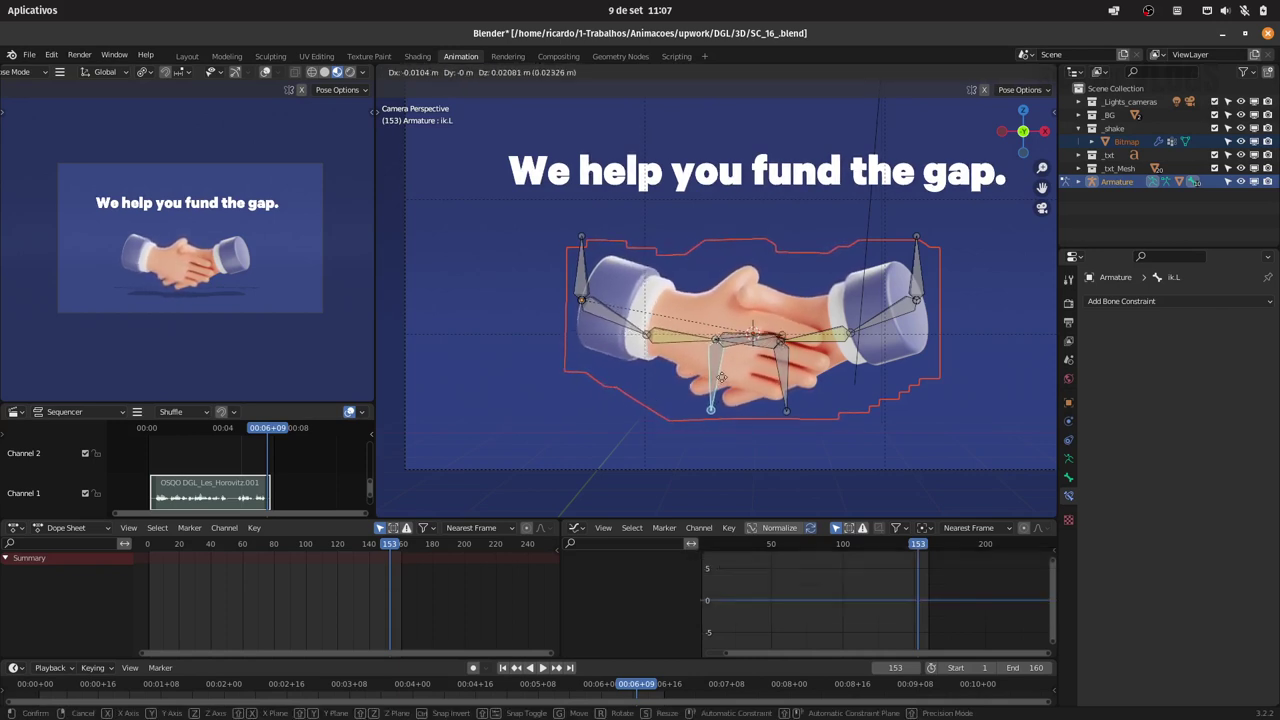
key("Escape")
left_click(788, 383)
key("g")
key("Escape")
key("g")
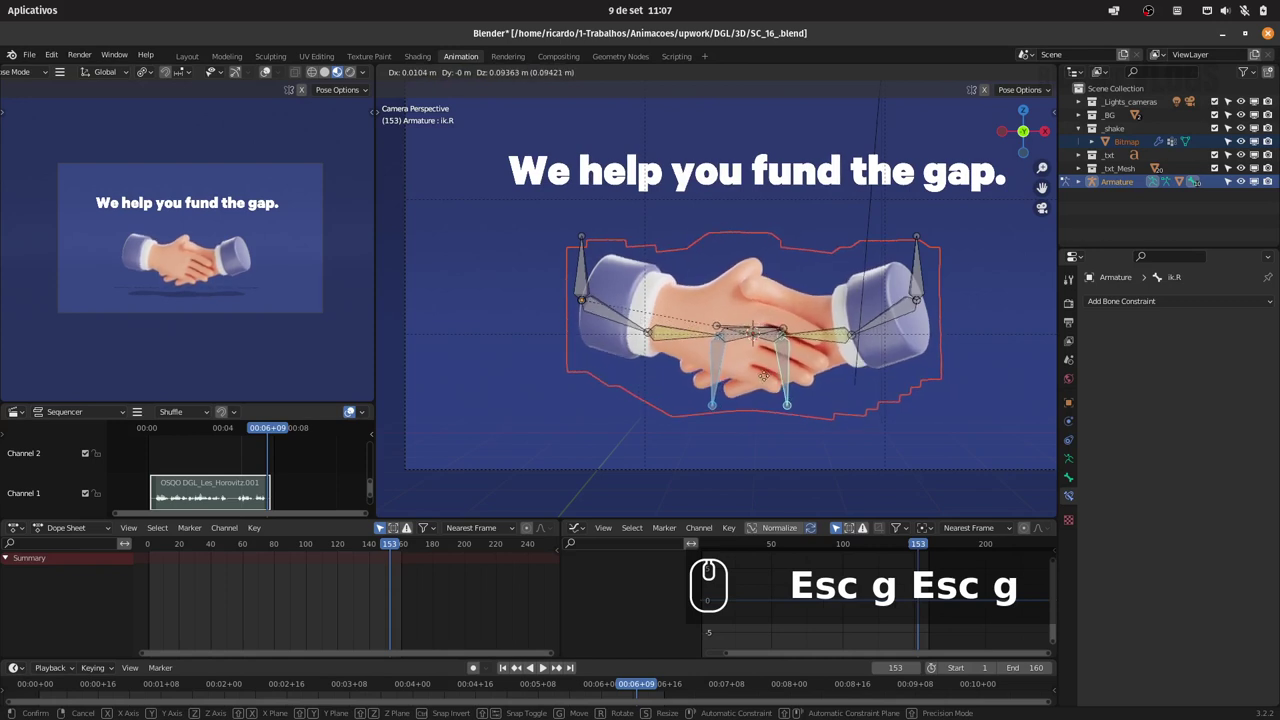
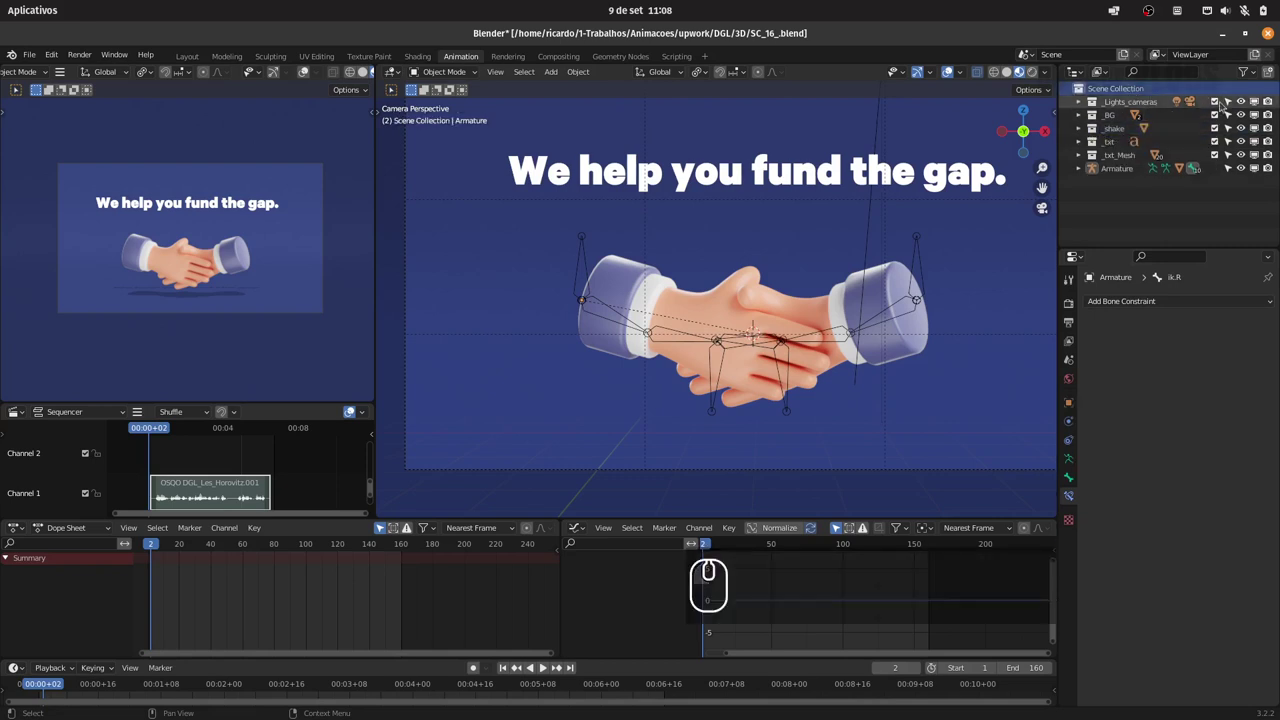
Drag the Armature into the _shake collection and add a new collection.
left_click(1127, 169)
left_click_drag(1116, 171, 1149, 132)
double_click(1126, 83)
left_click_drag(1119, 87, 1093, 91)
left_click(1093, 91)
Rename the new collection to _asset.
double_click(1124, 172)
type("_assw")
key("BackSpace")
type("et")
key("Return")
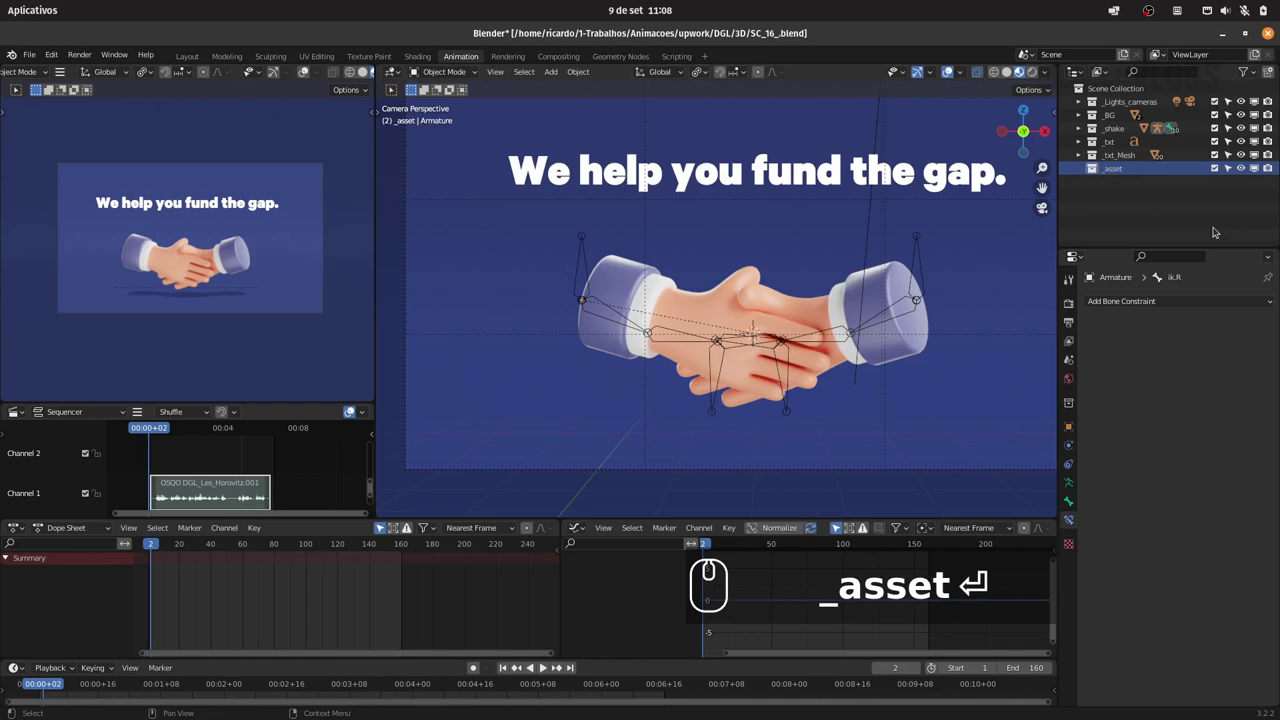
Start File > Append and browse the project's scene .blend files.
left_click(36, 55)
left_click_drag(58, 201, 137, 219)
left_click_drag(852, 297, 843, 411)
type("_asset")
left_click(840, 433)
Open SC_11_.blend in the append browser and enter its Collection folder.
type("_asset ⏎")
left_click_drag(846, 449, 769, 479)
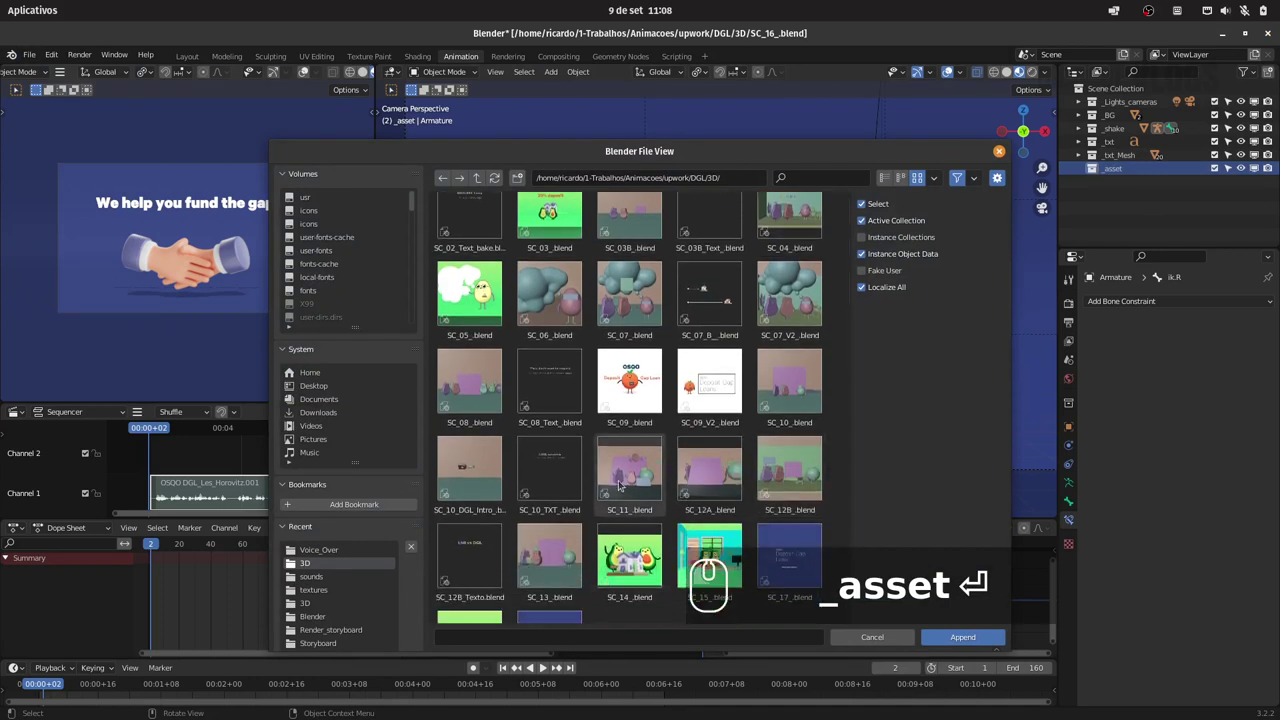
left_click(622, 483)
left_click_drag(623, 484, 655, 251)
left_click_drag(562, 236, 797, 247)
Select the _Asset collection and append it into the handshake scene.
left_click_drag(797, 247, 643, 249)
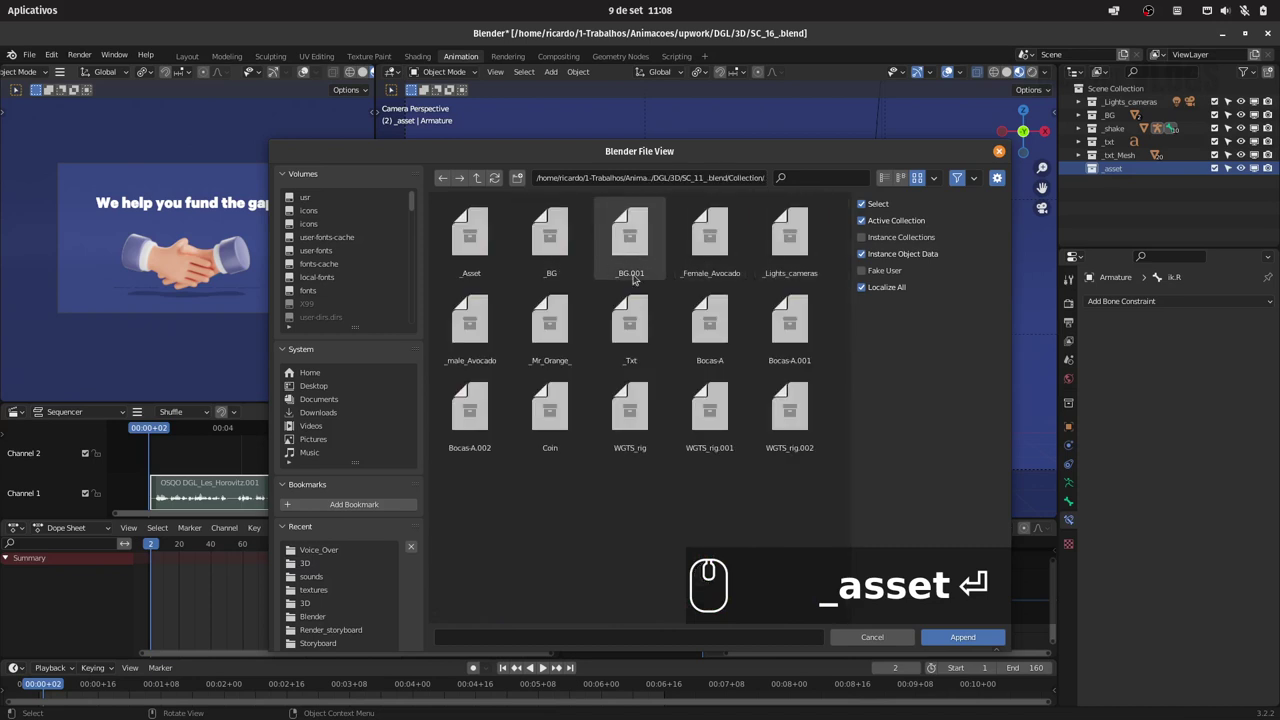
left_click_drag(473, 255, 715, 322)
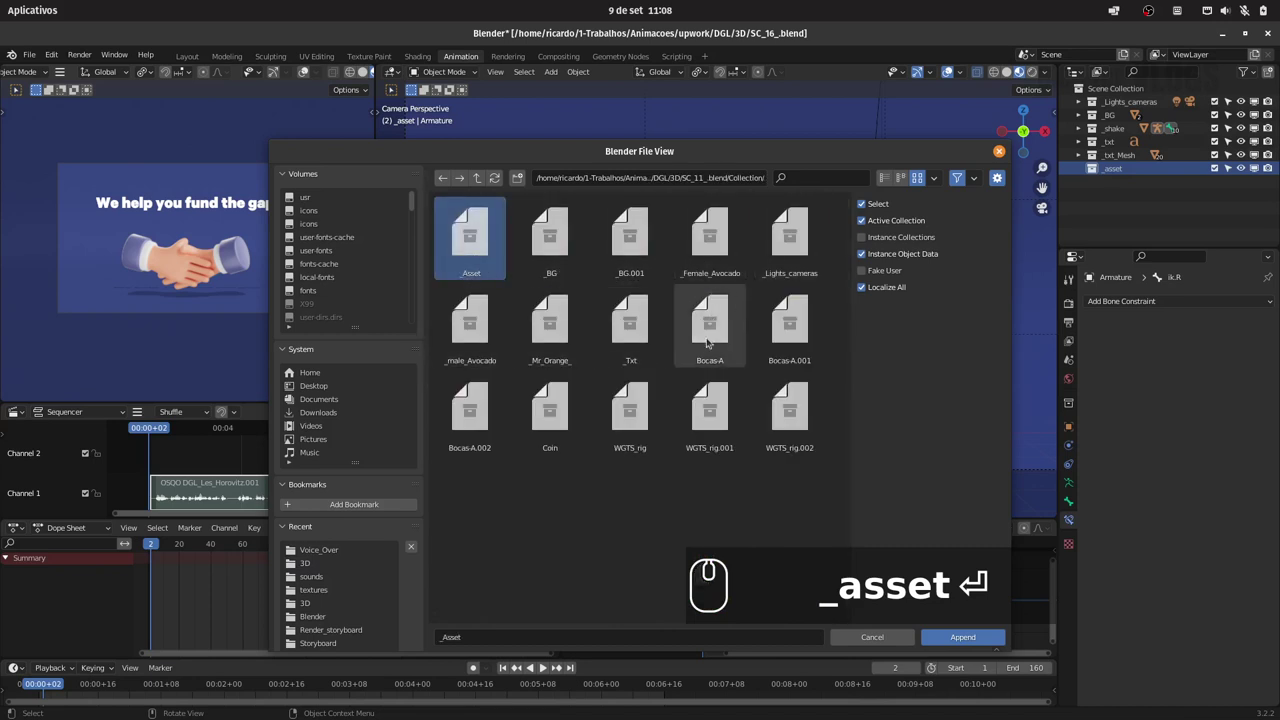
left_click_drag(568, 402, 802, 426)
type("_asset ⏎")
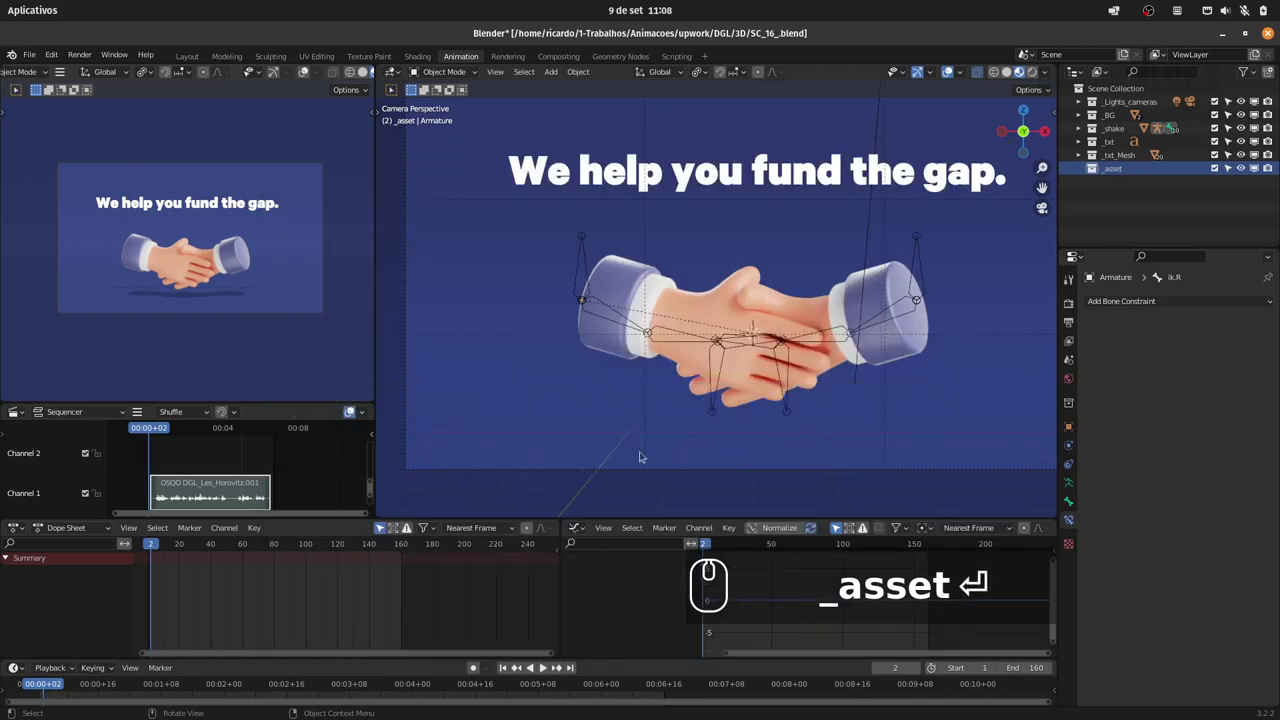
Orbit the view and expand the appended _asset collection's house hierarchy in the Outliner.
left_click_drag(160, 548, 168, 548)
left_click_drag(160, 546, 311, 512)
left_click_drag(829, 286, 770, 313)
left_click(786, 293)
left_click_drag(791, 292, 799, 298)
type("_asset")
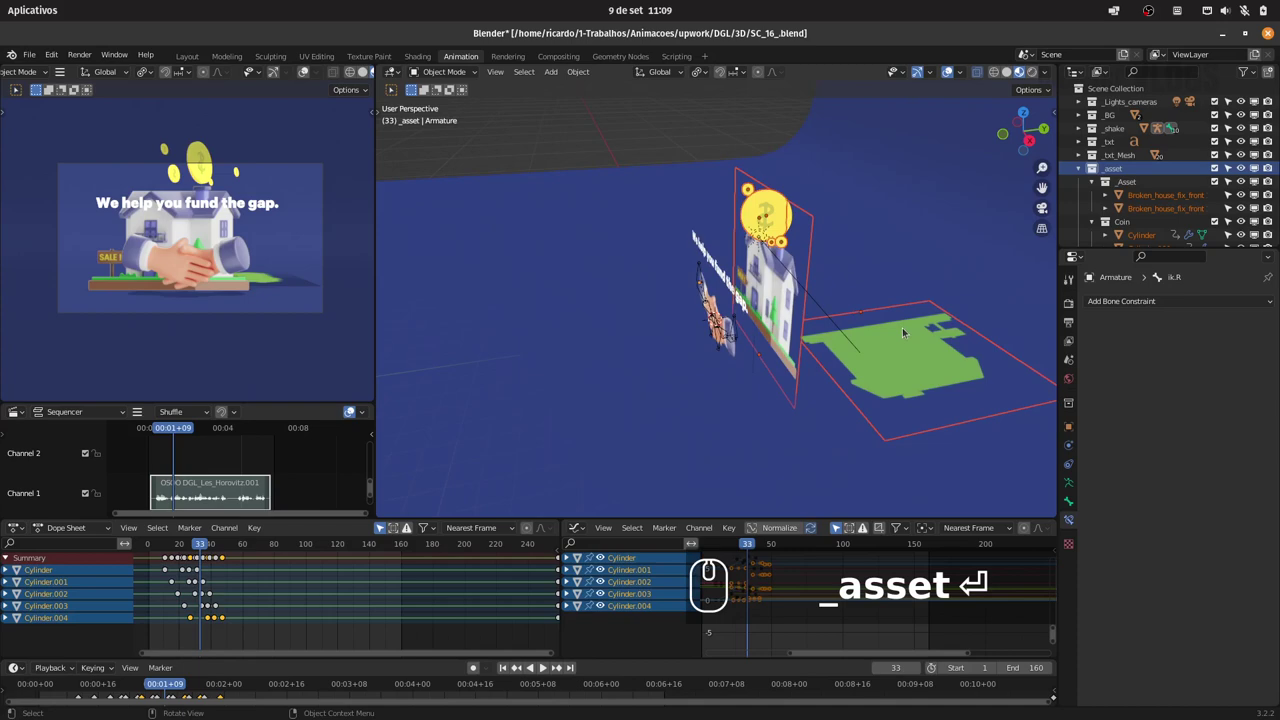
Try moving the asset along Y, undo it, and bring up the Shift+S snap options.
key("g")
key("y")
left_click(624, 328)
left_click_drag(681, 279, 680, 233)
key("ctrl+z")
key("ctrl+z")
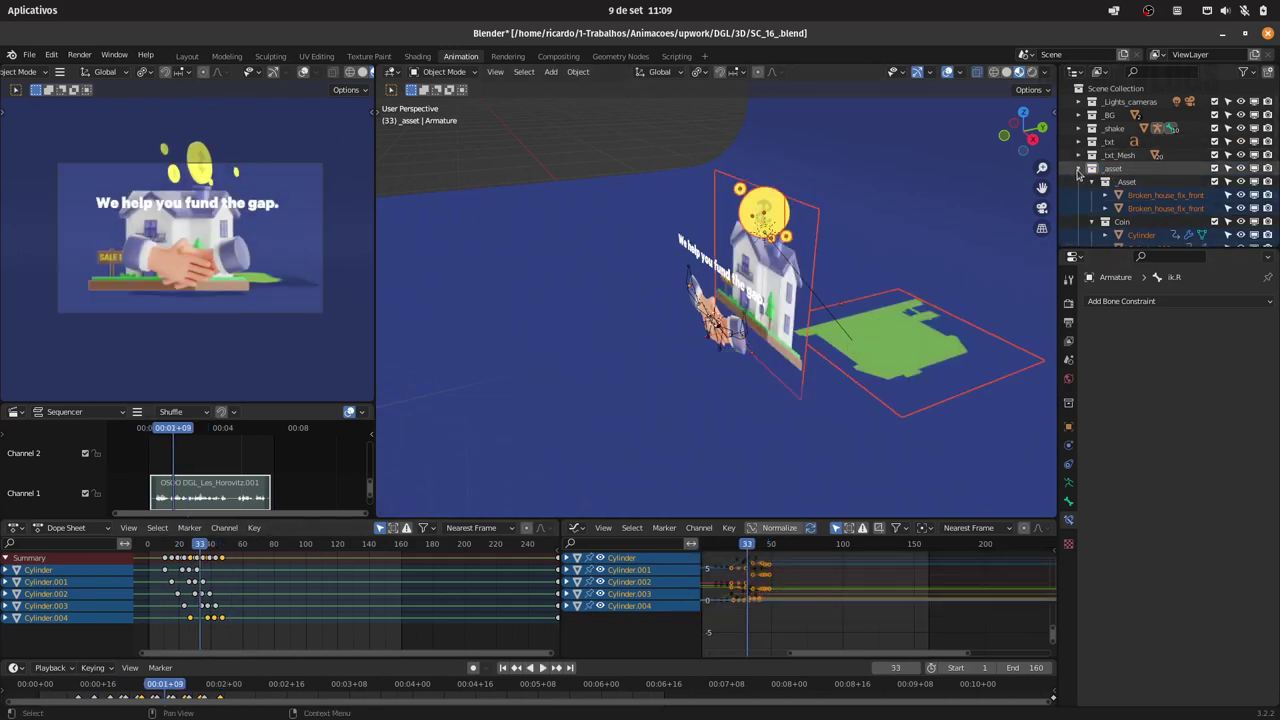
key("shift+s")
Snap the 3D cursor to the selected house and collapse the asset hierarchy, selecting _asset.
left_click(680, 233)
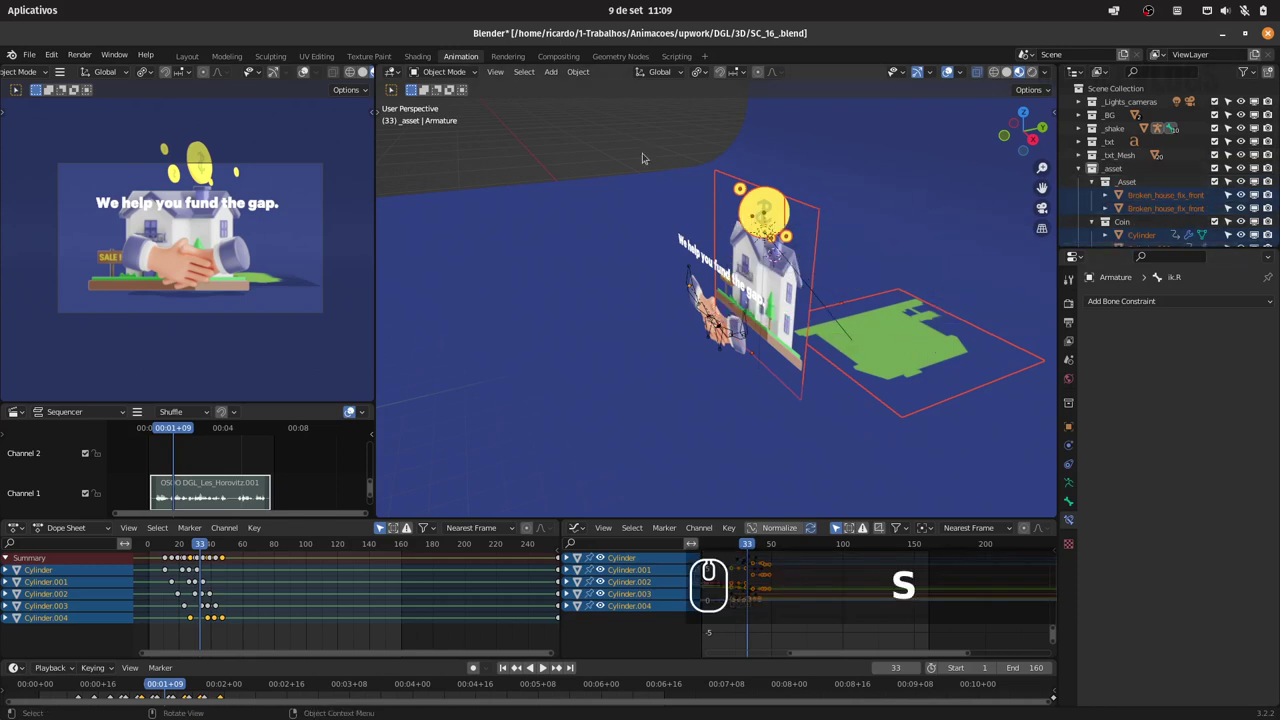
left_click(680, 233)
left_click(680, 233)
left_click(680, 233)
left_click(680, 233)
left_click(680, 233)
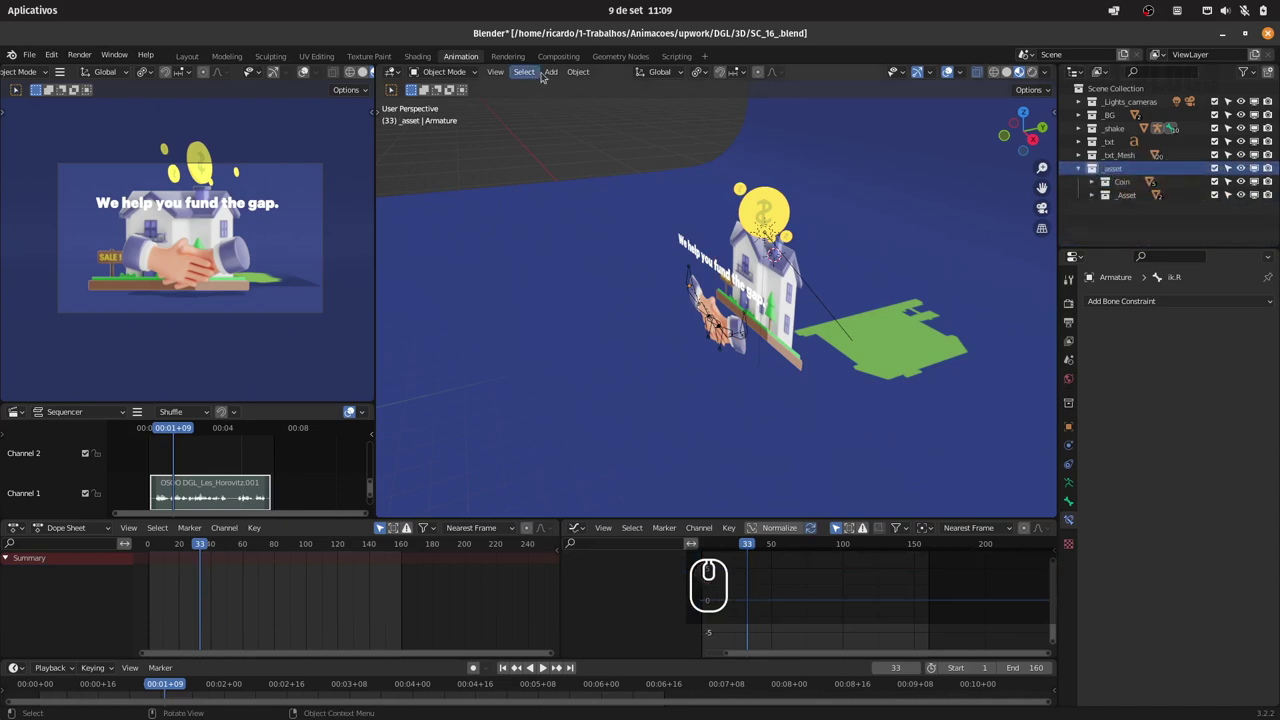
Add an Empty at the cursor and rename it CTRL_asset.
left_click(680, 233)
left_click(697, 224)
double_click(680, 233)
type("xcctrl_asset")
key("Return")
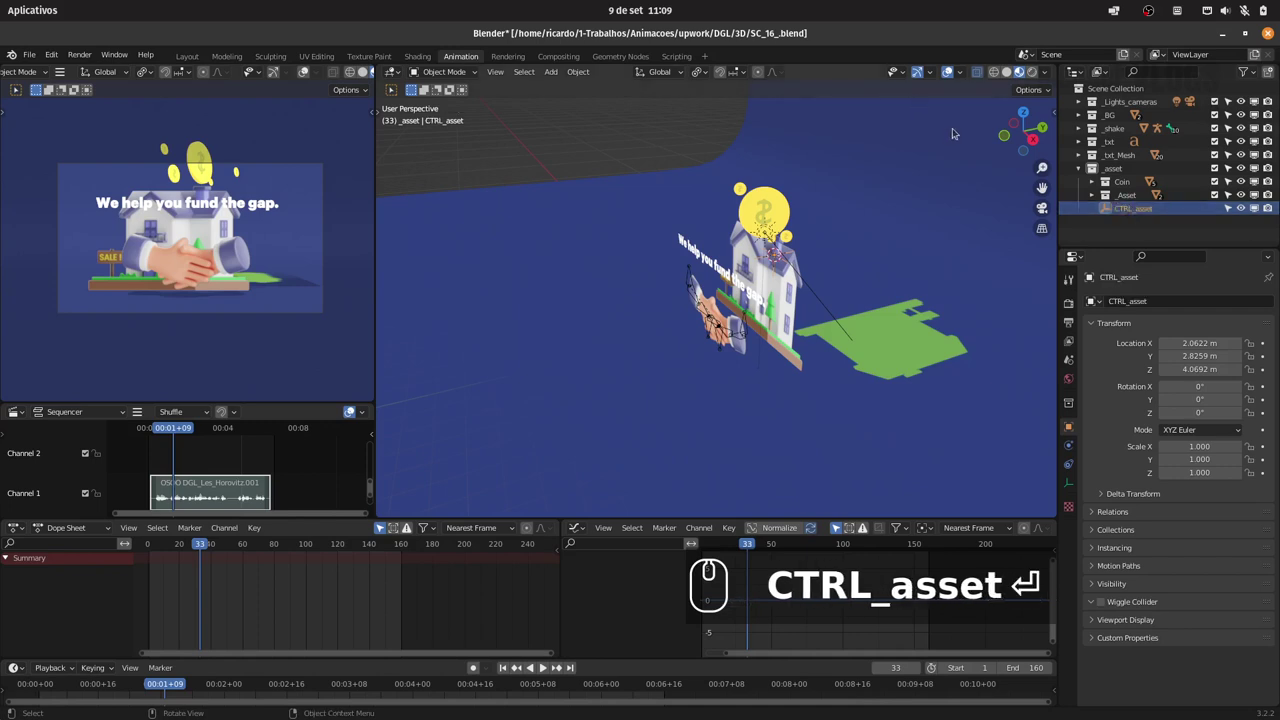
Select the house asset objects with CTRL_asset as the active object.
left_click(680, 233)
middle_click(680, 233)
left_click(680, 233)
key("ctrl+z")
right_click(680, 233)
left_click(680, 233)
left_click(680, 233)
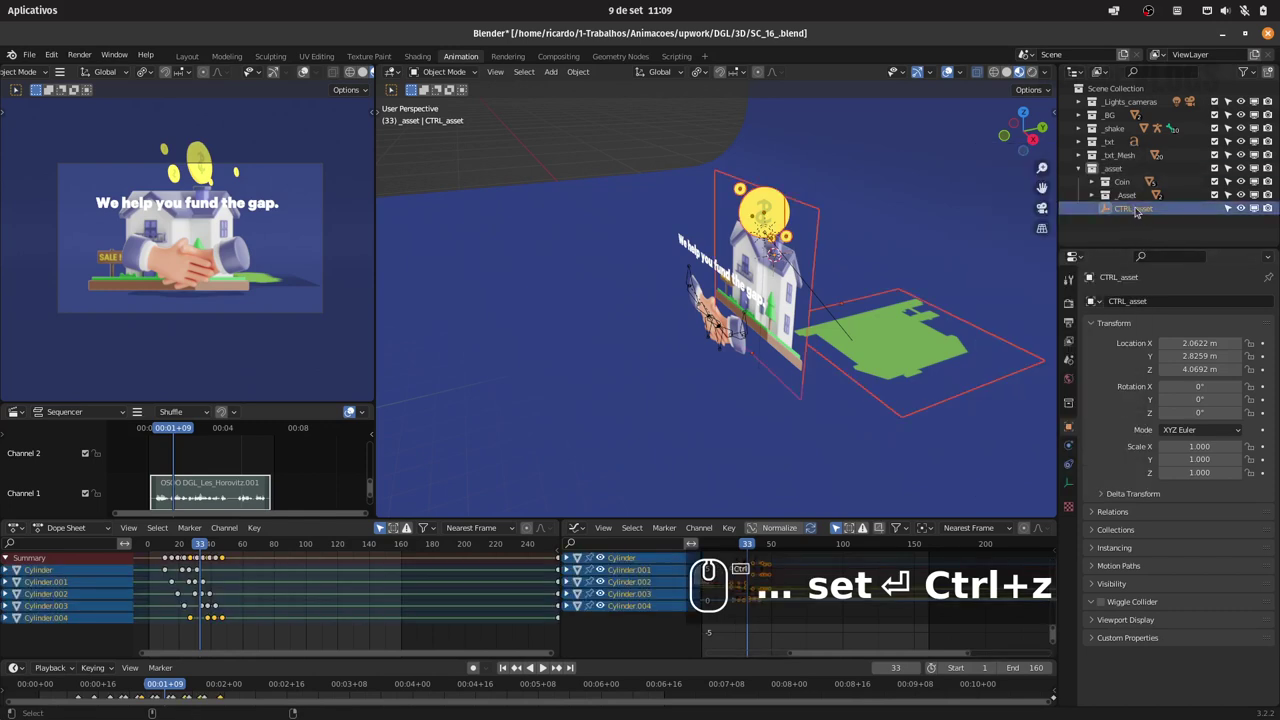
Parent the asset objects to CTRL_asset with Object (Keep Transform) and clear the selection.
key("ctrl+p")
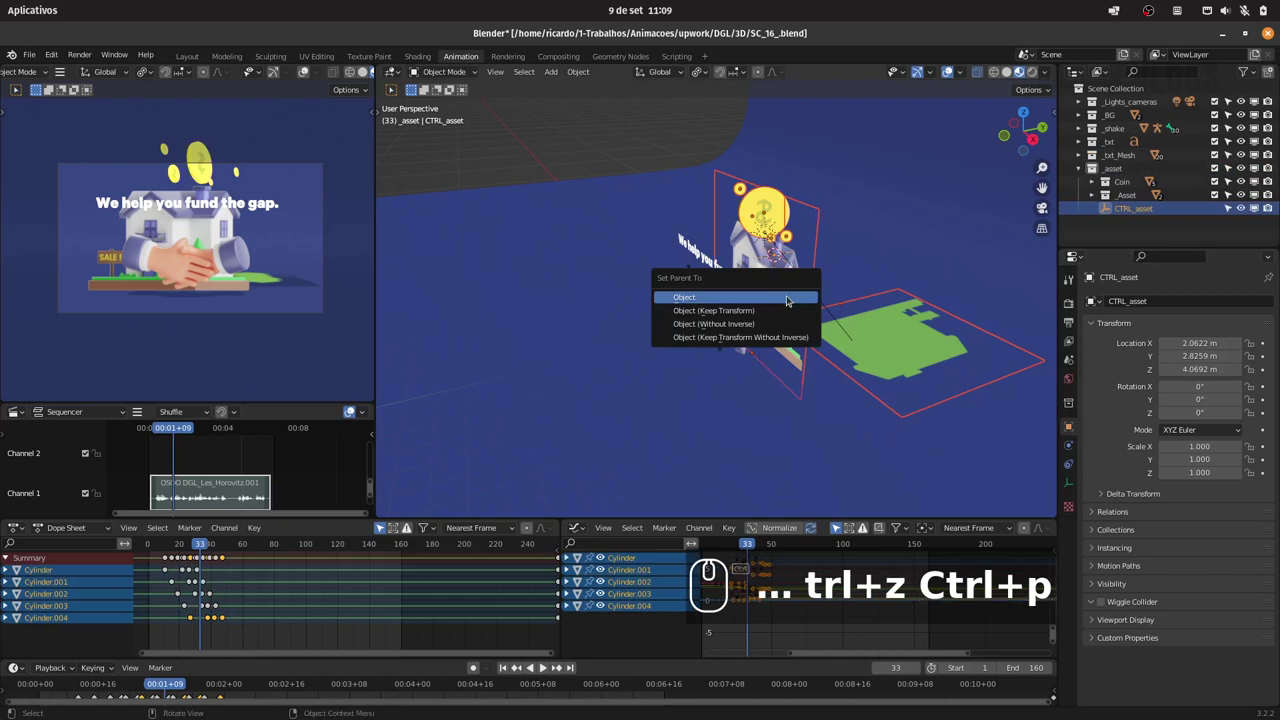
key("Down")
key("Return")
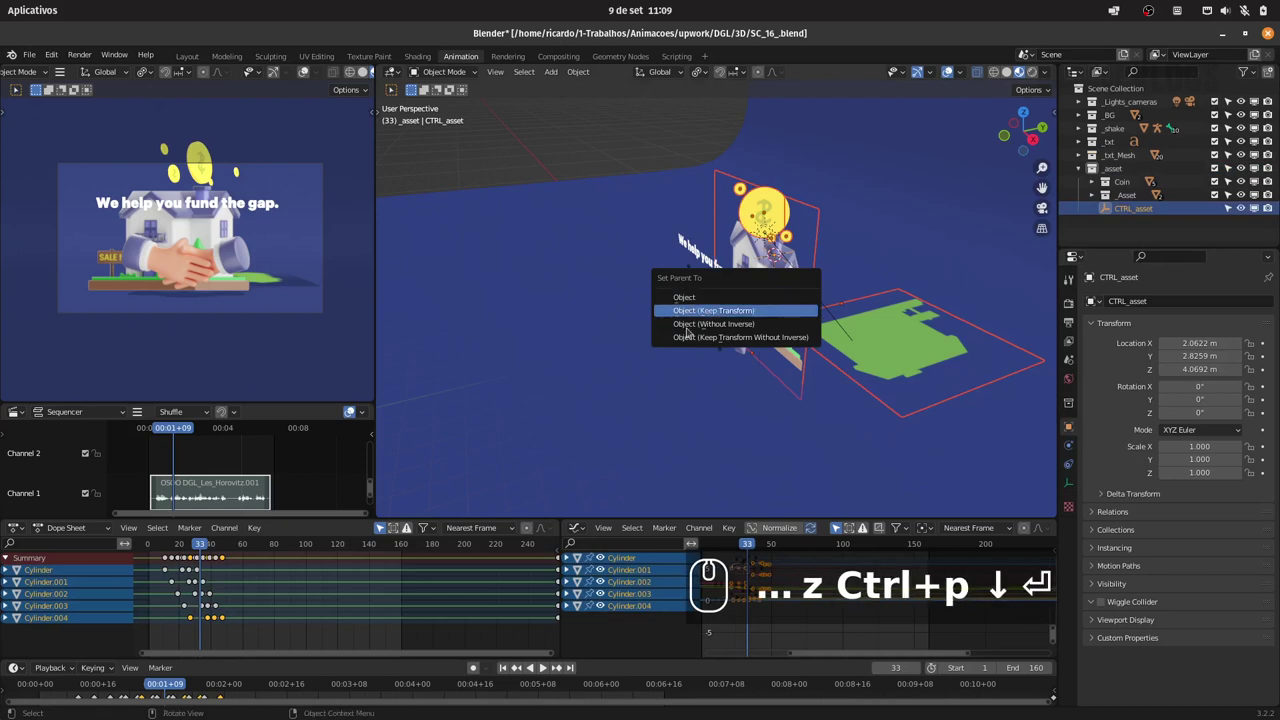
left_click_drag(722, 314, 738, 316)
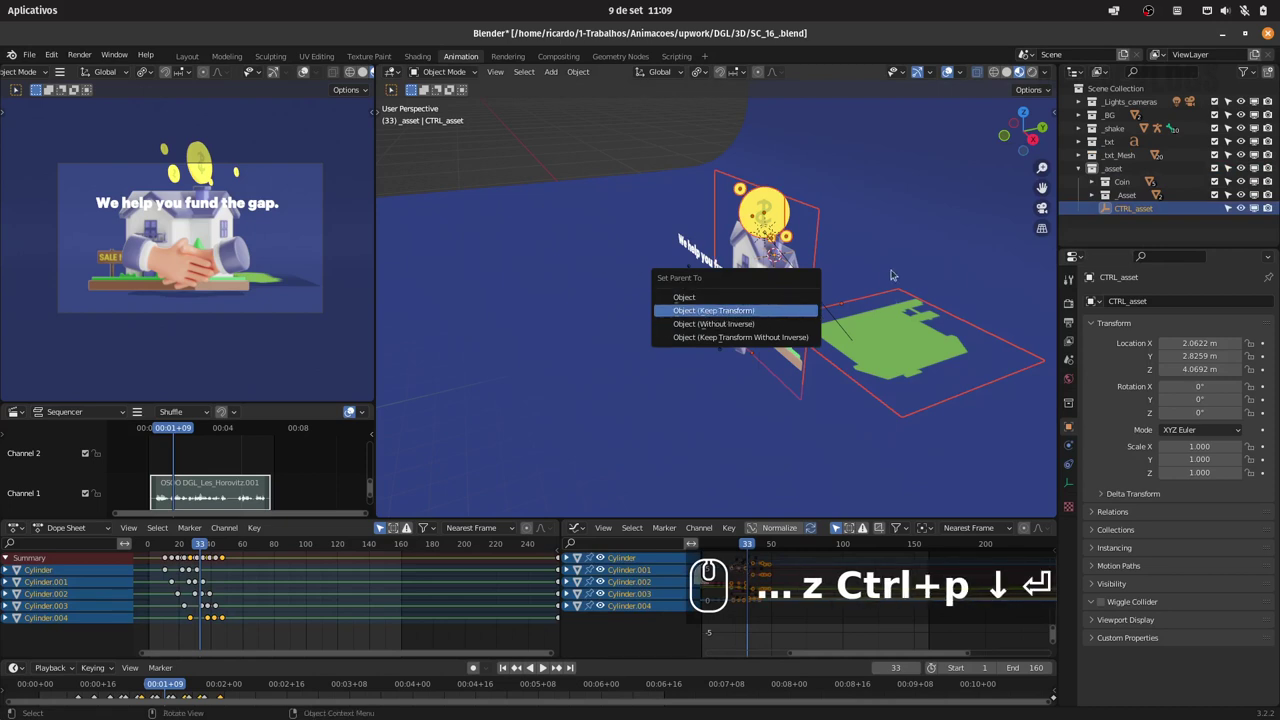
key("Escape")
key("Escape")
key("Escape")
left_click(1131, 210)
left_click(1140, 194)
left_click(1142, 211)
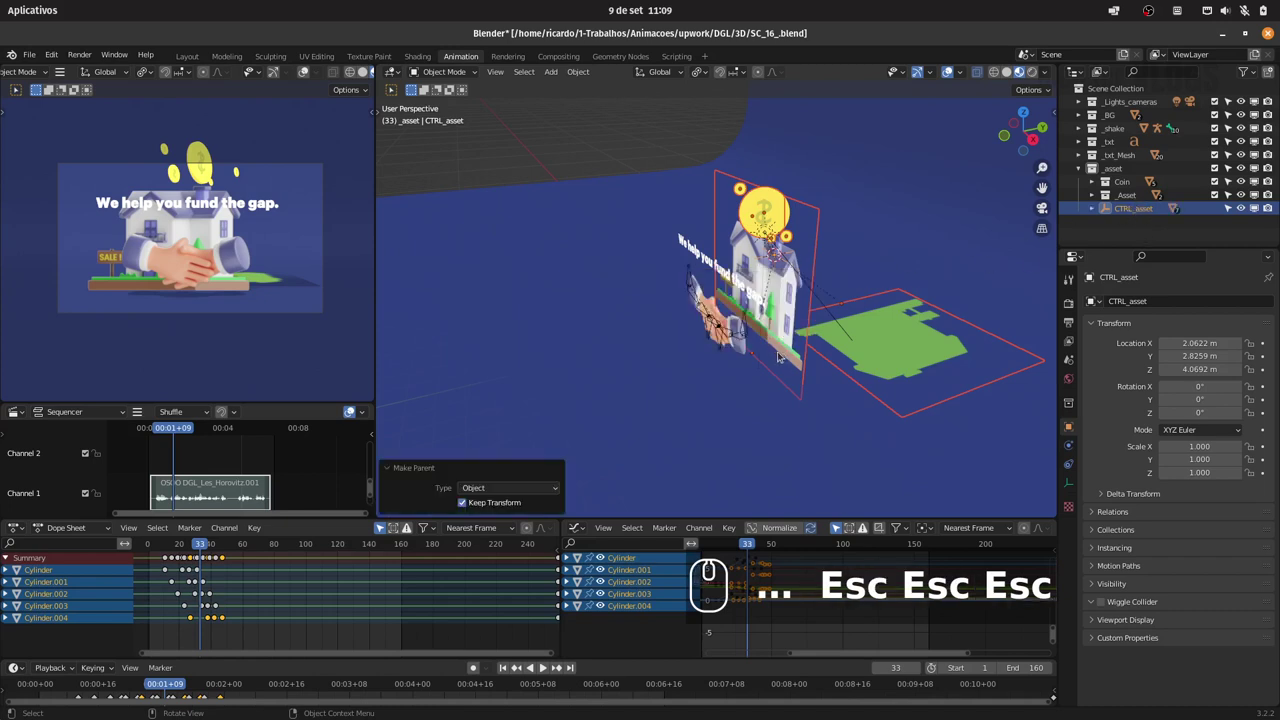
left_click(680, 233)
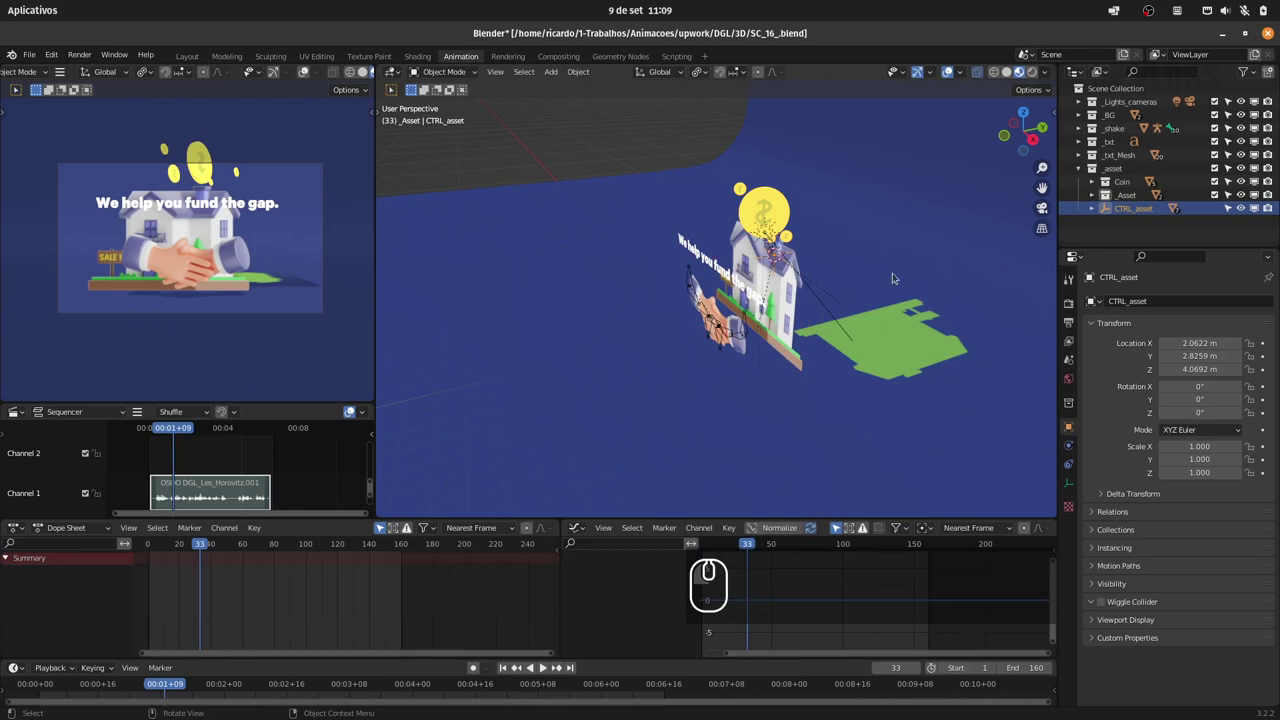
Slide the CTRL_asset house group away along the Y axis and pull the view back over the set.
key("g")
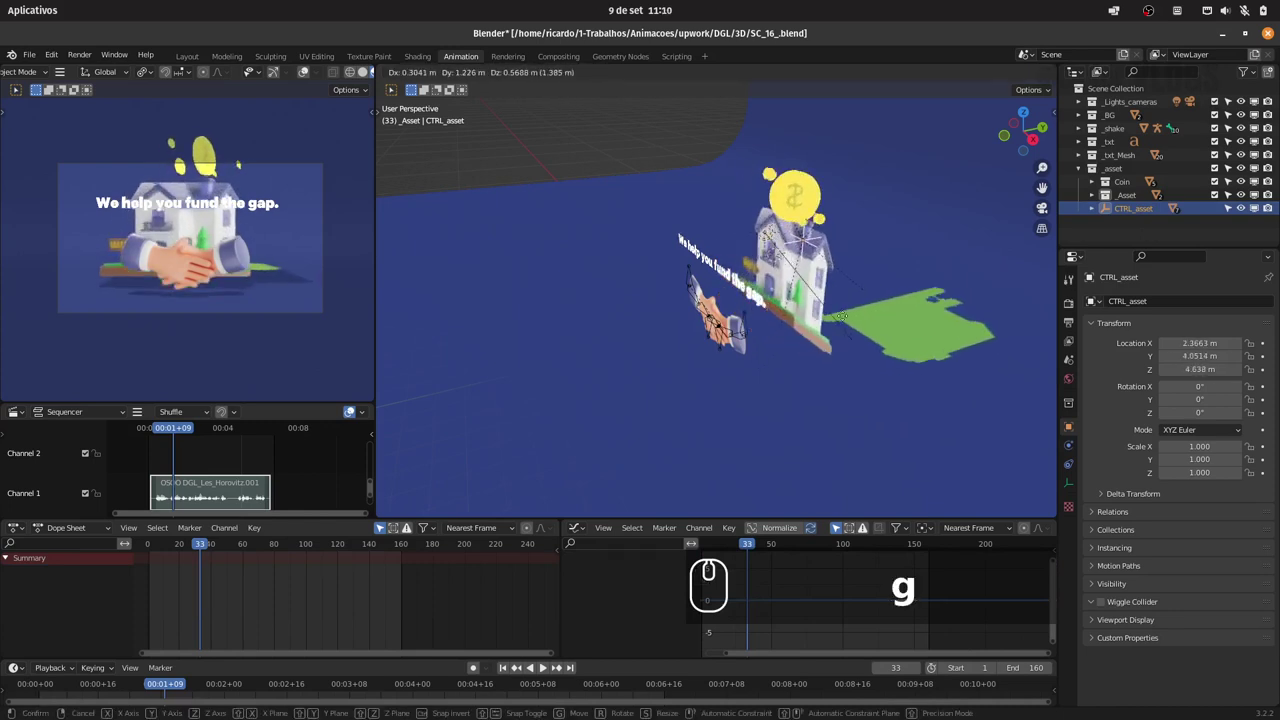
key("Escape")
key("g")
key("y")
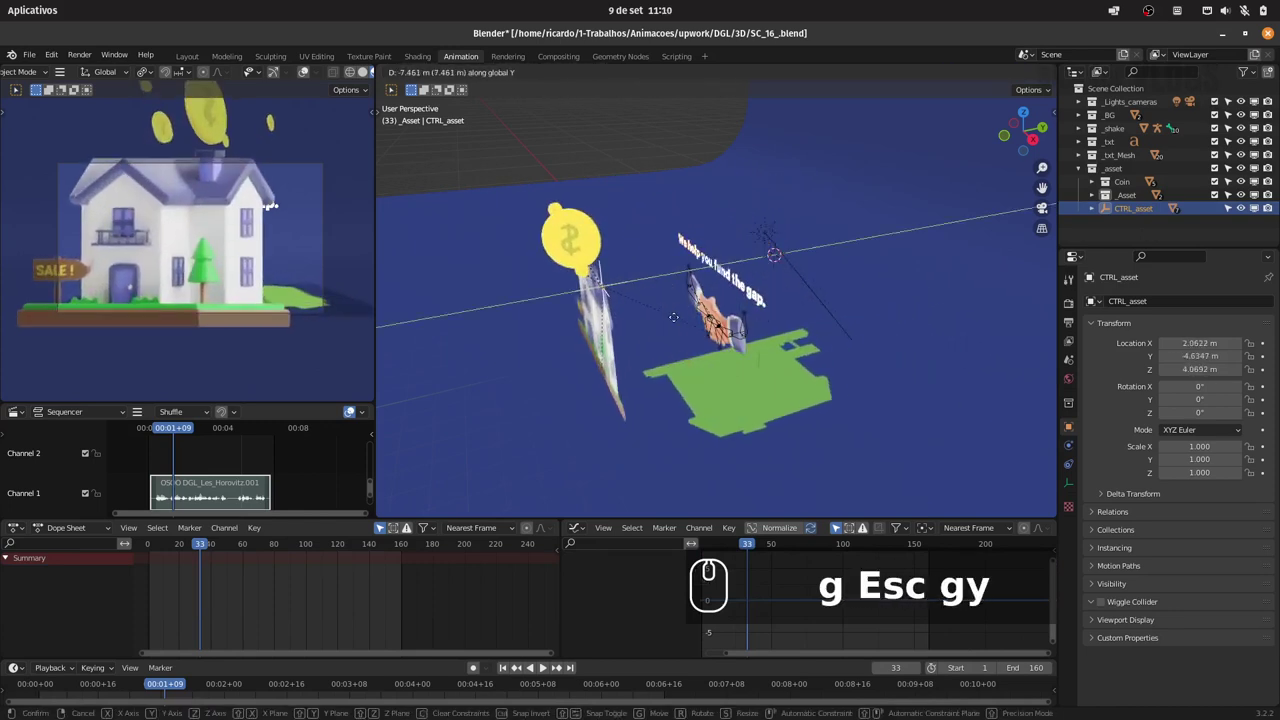
left_click(680, 233)
left_click_drag(680, 233, 766, 299)
left_click(748, 298)
left_click(754, 297)
Nudge the camera along Y and keyframe its location, rotation and scale.
left_click(761, 304)
key("g")
key("y")
left_click_drag(700, 318, 678, 321)
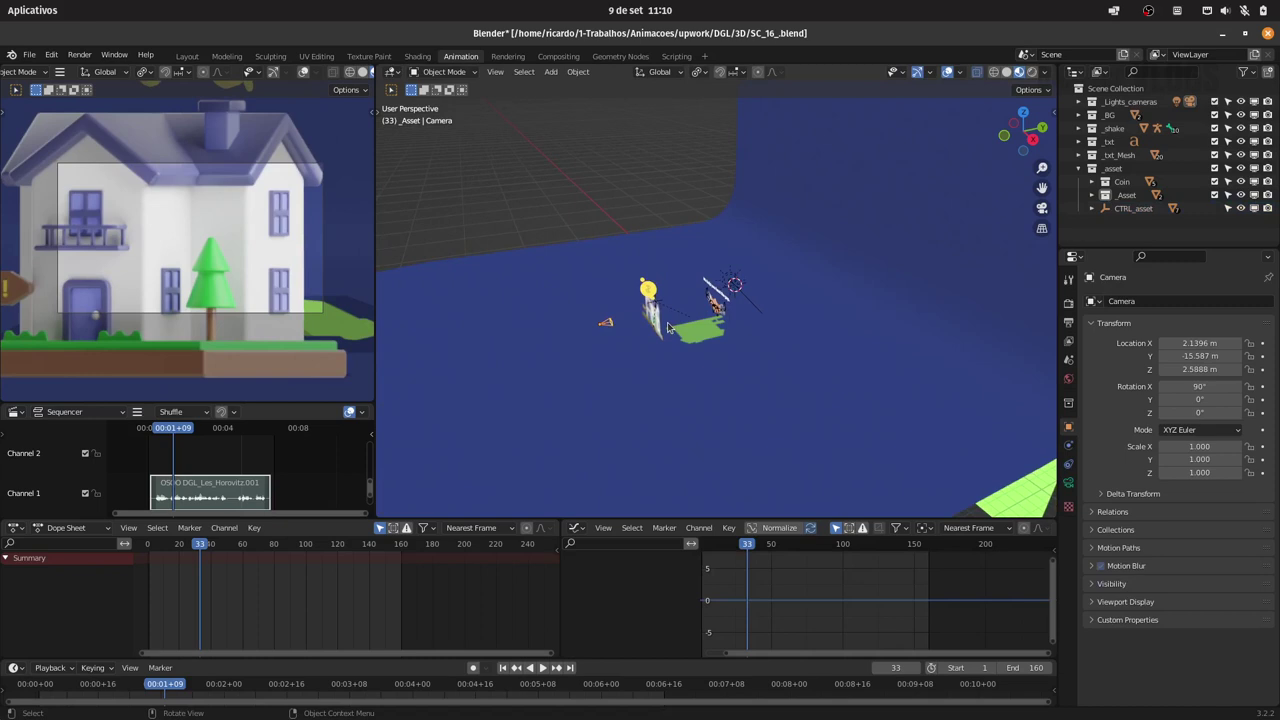
key("i")
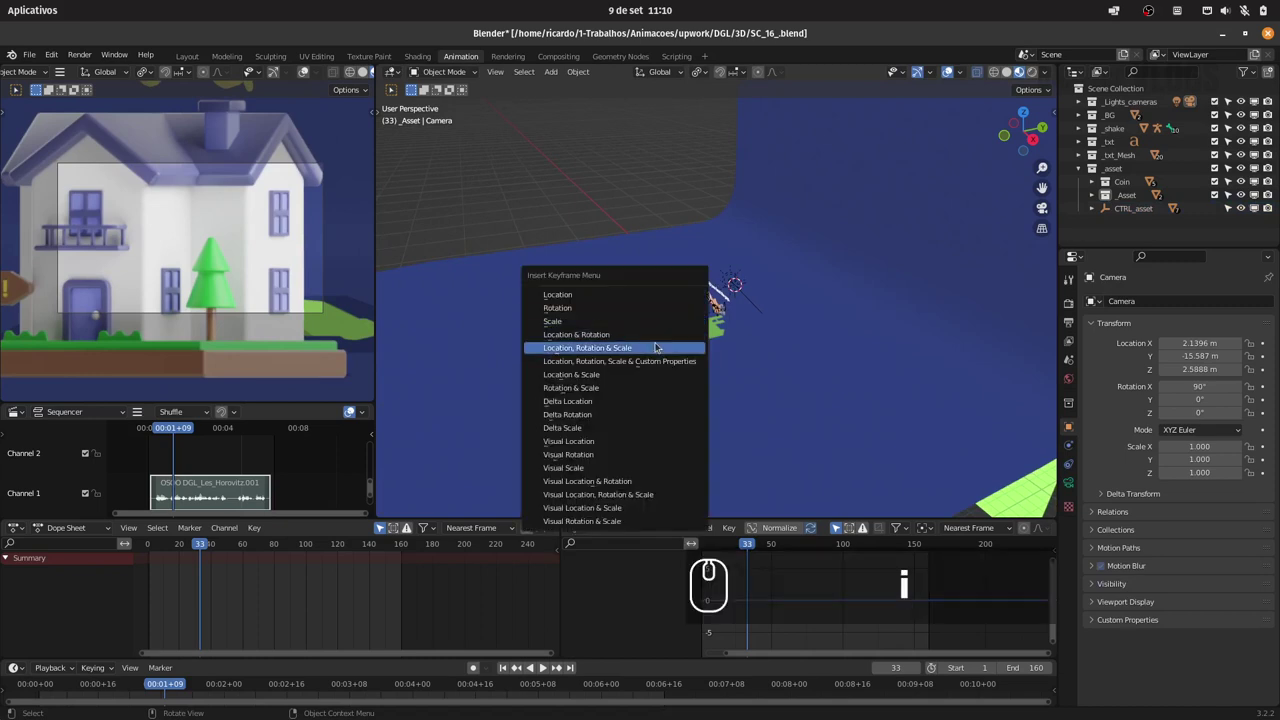
left_click(659, 345)
left_click_drag(683, 308, 1111, 208)
type("i")
Push the CTRL_asset house group further back along Y to about −19.33 m.
left_click(1144, 205)
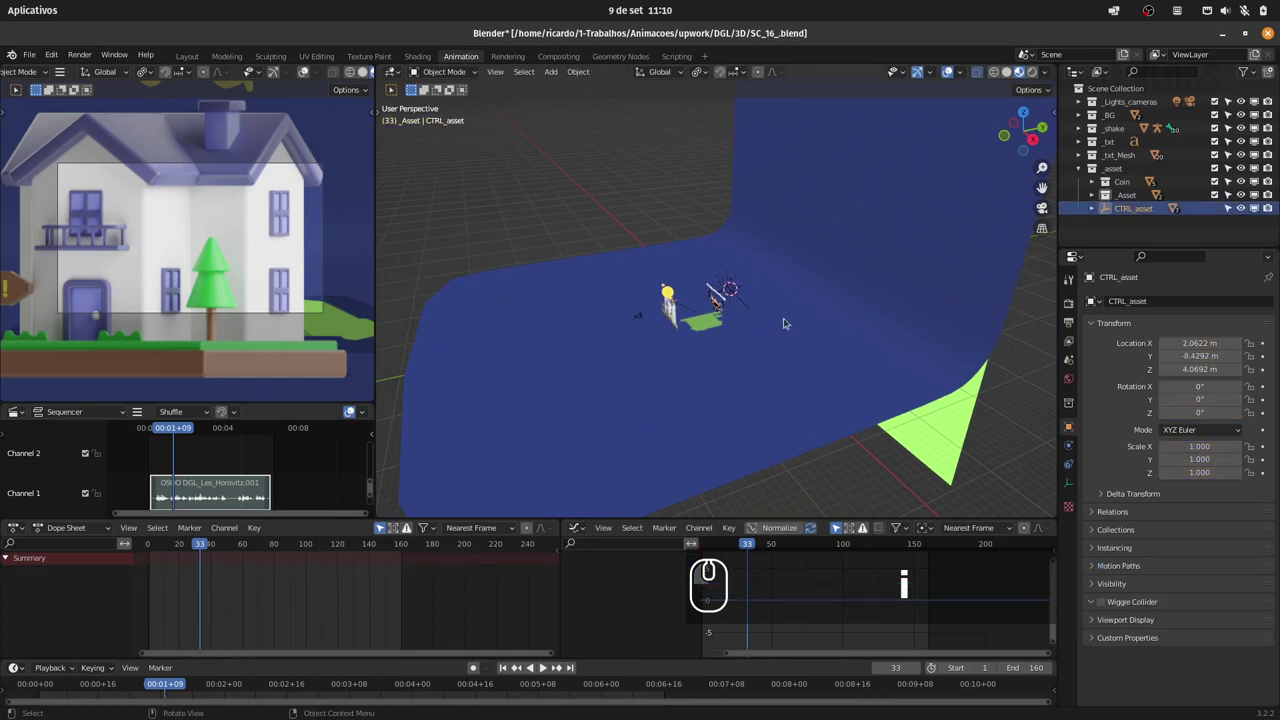
type("gy")
left_click(735, 327)
left_click_drag(747, 290, 742, 309)
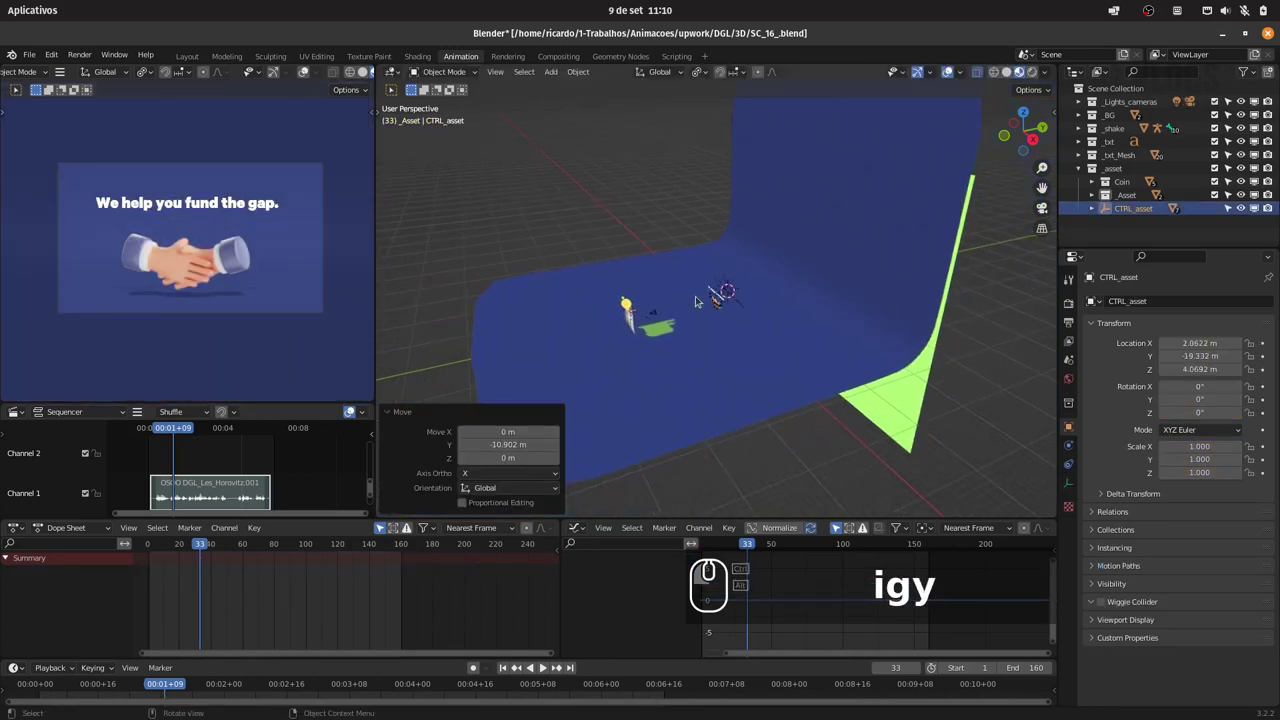
left_click(668, 308)
Shift the camera's keyframe from frame 33 to around frame 100 and scrub to frame 80.
left_click(665, 310)
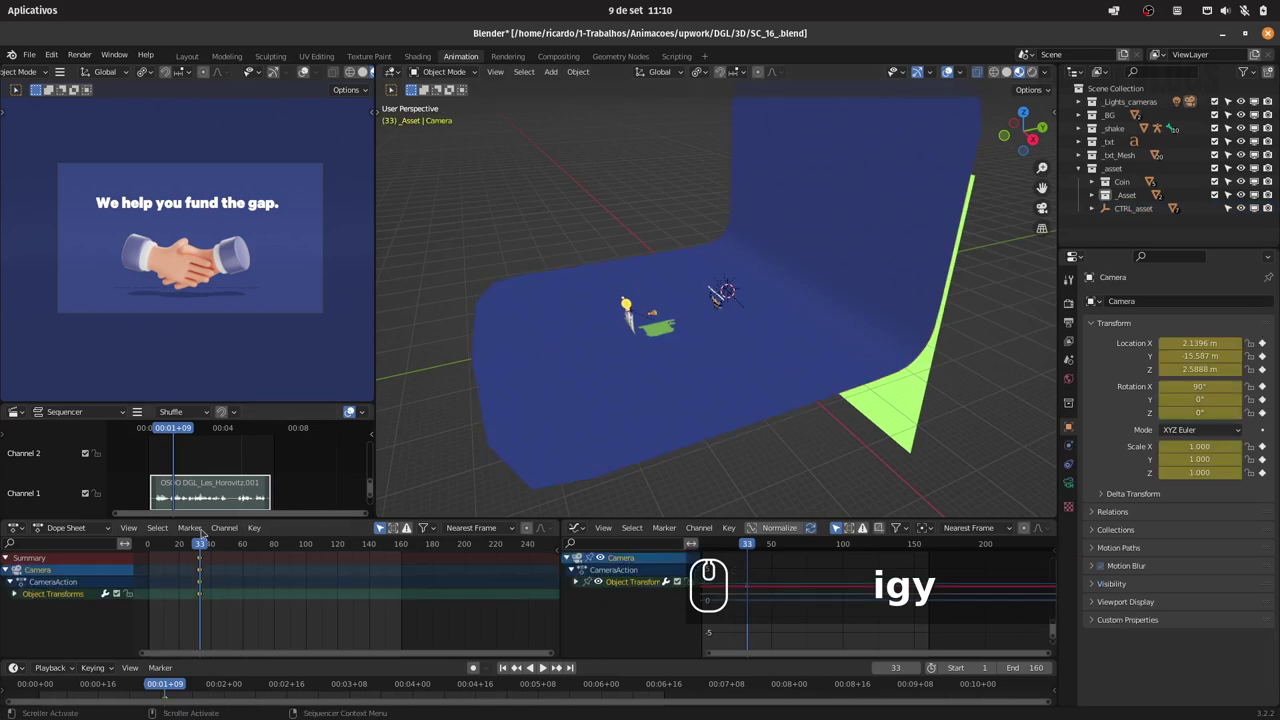
left_click_drag(174, 604, 233, 547)
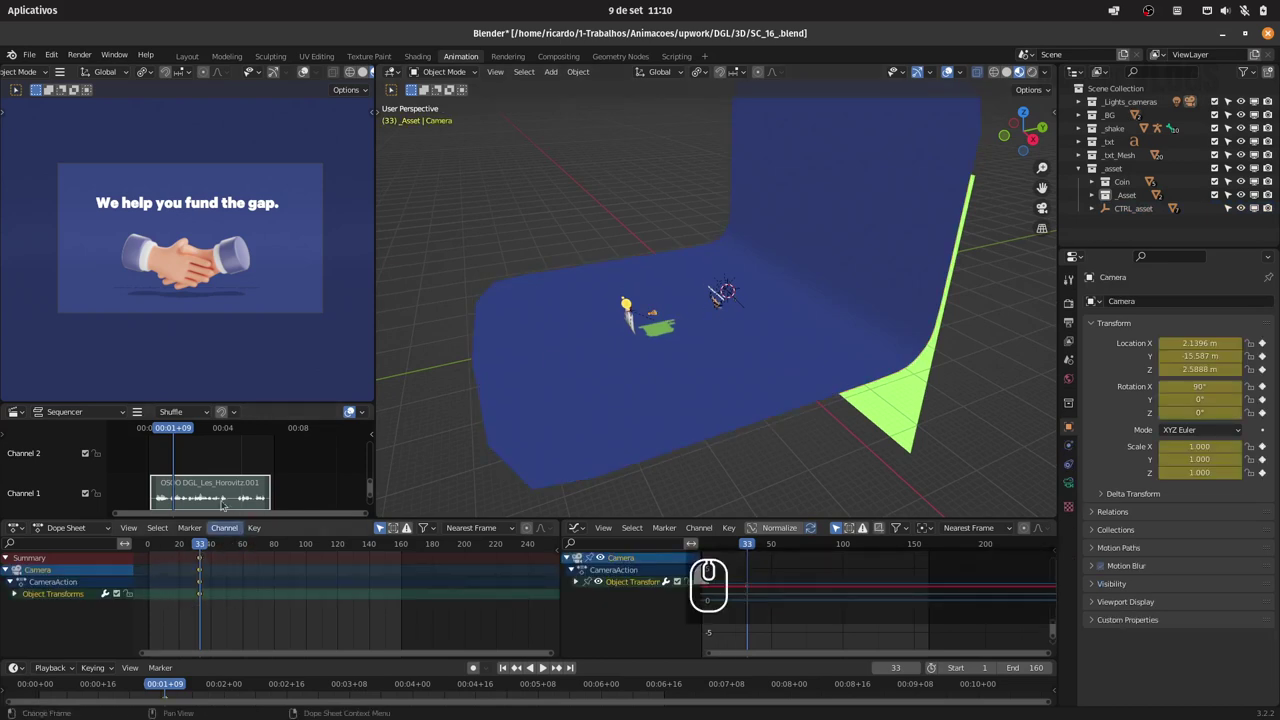
left_click_drag(183, 432, 226, 468)
key("g")
left_click_drag(353, 593, 321, 569)
left_click_drag(305, 549, 277, 551)
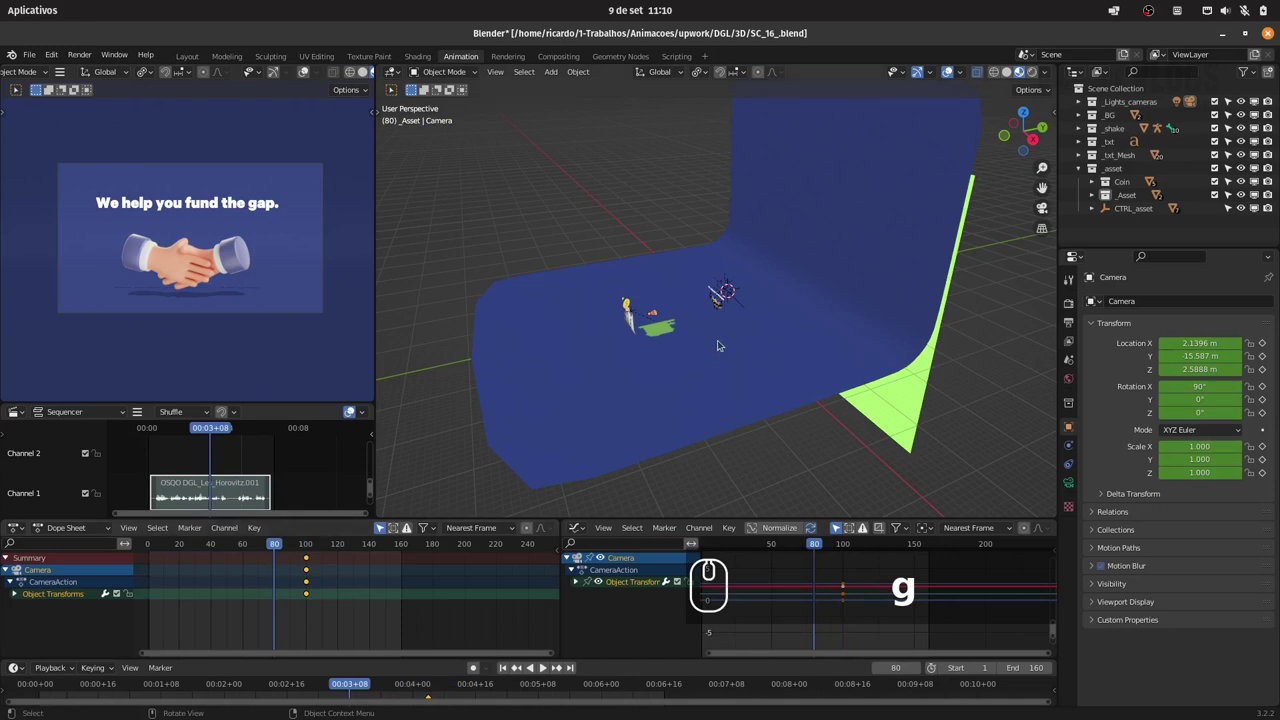
At frame 80 pull the camera far back along Y and Z and keyframe that position.
key("g")
key("y")
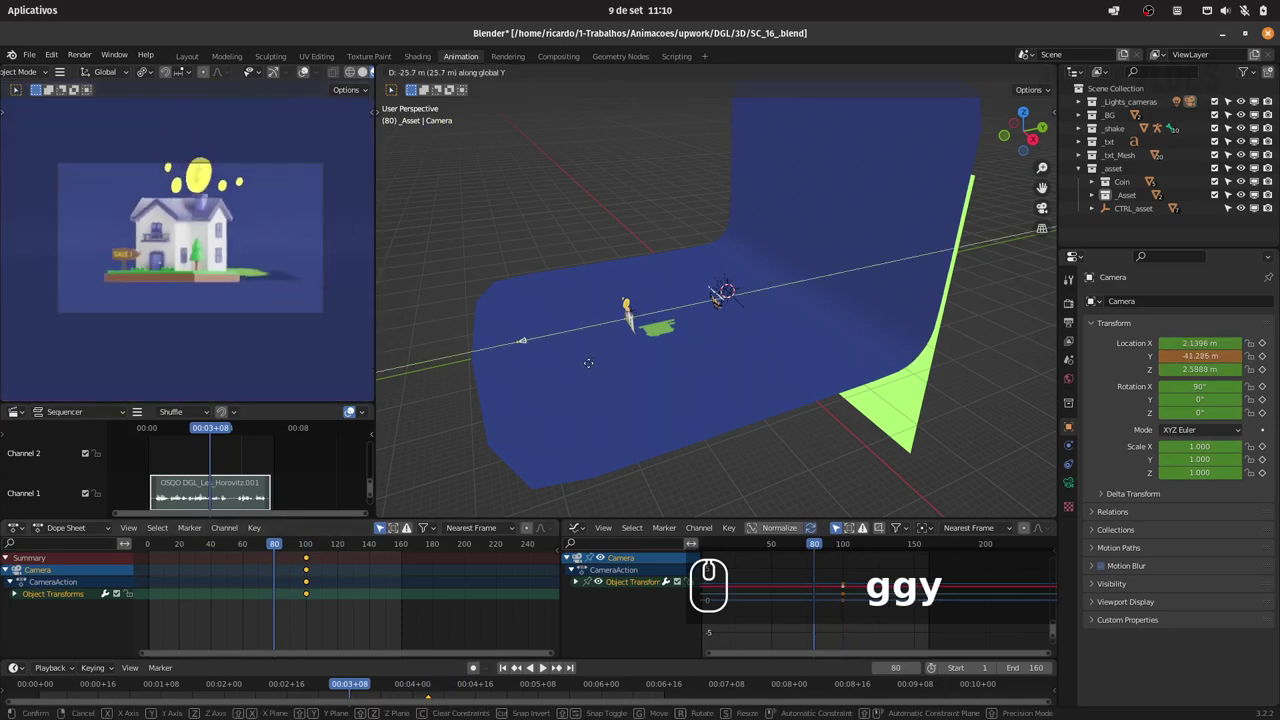
left_click(596, 365)
key("g")
type("ggygz")
left_click(558, 382)
type("i")
left_click_drag(634, 372, 600, 381)
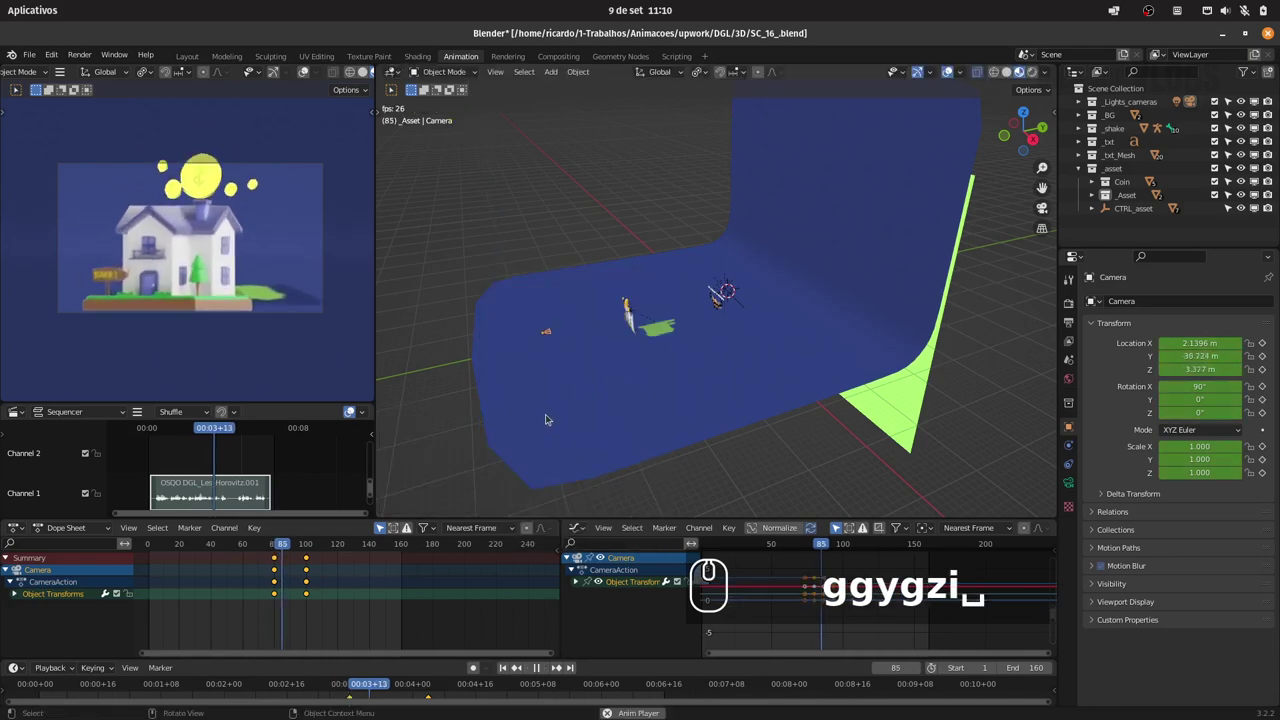
Scrub and orbit to review the camera travelling past the house toward the handshake.
left_click_drag(233, 549, 286, 547)
left_click_drag(689, 301, 735, 296)
left_click_drag(703, 345, 680, 314)
left_click_drag(640, 337, 269, 518)
left_click_drag(267, 547, 1044, 81)
left_click_drag(1047, 77, 990, 137)
Raise the Broken_house_fix_front 1 object about 1.38 m along Z to Z 0.058 m.
left_click(1042, 97)
left_click(1028, 133)
type("gz")
left_click(738, 311)
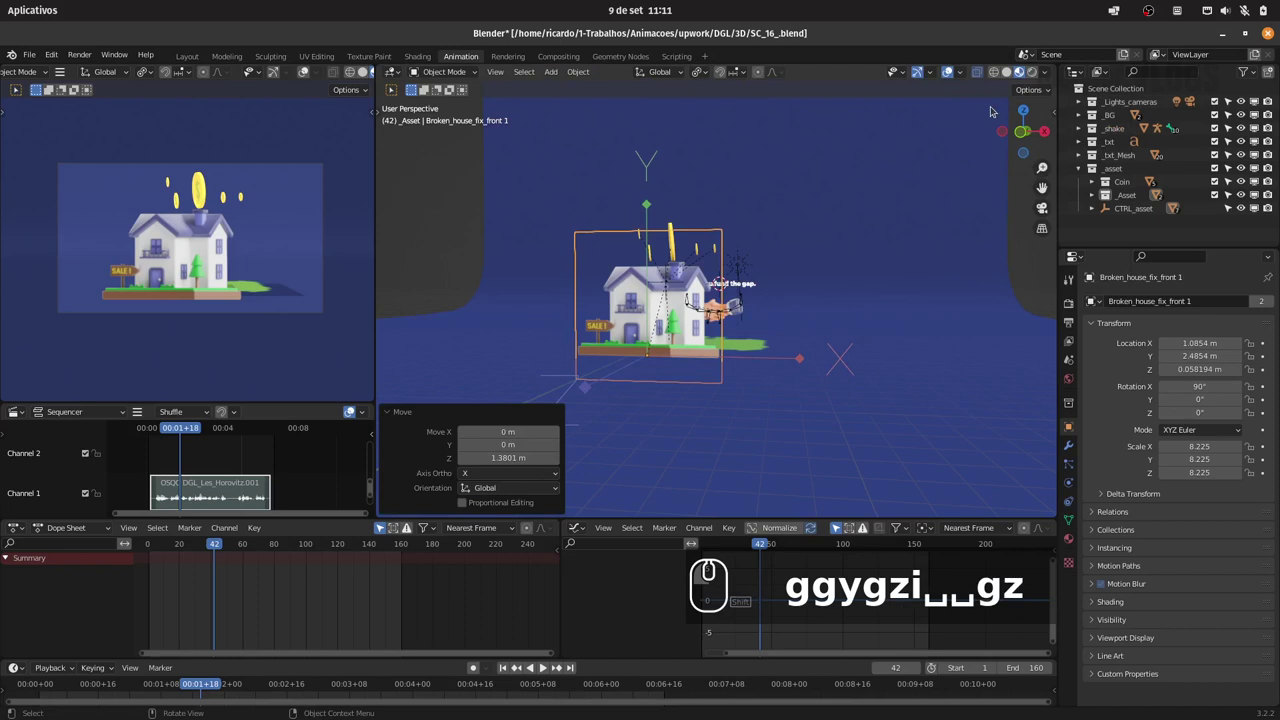
Keyframe the house's scale at an early frame and again around frame 9.
left_click_drag(1036, 92, 228, 527)
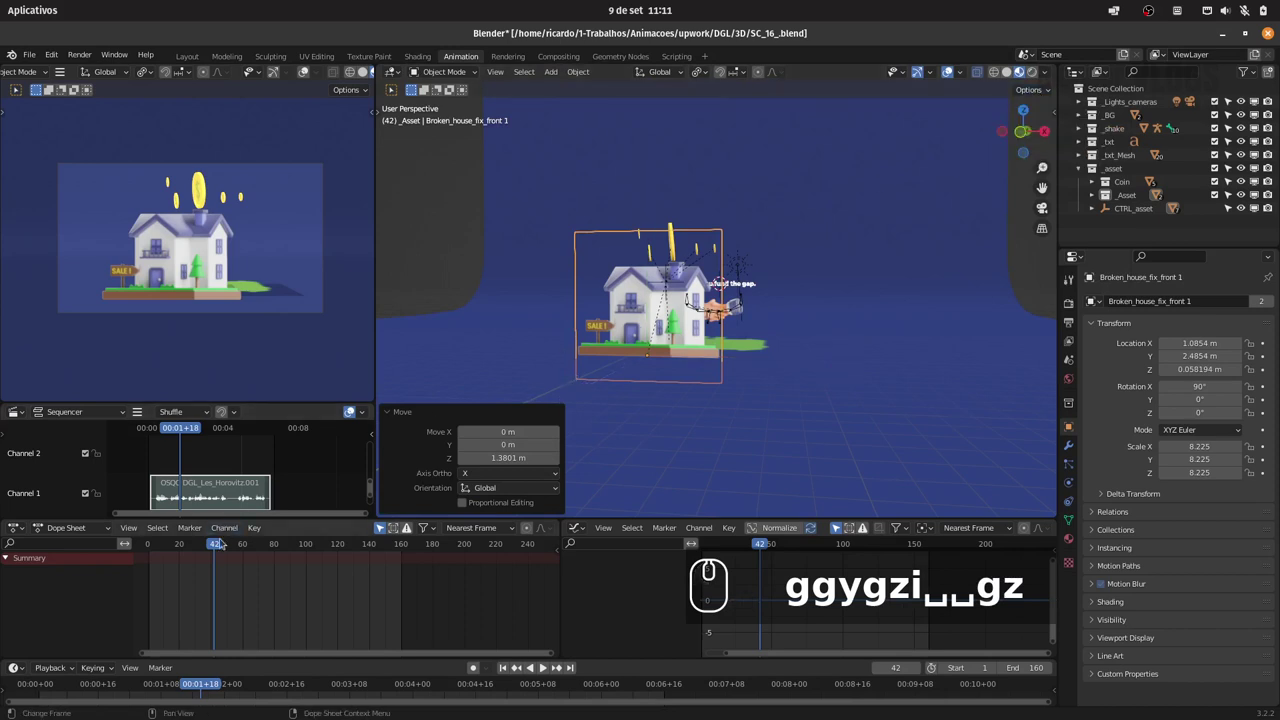
left_click_drag(214, 545, 166, 547)
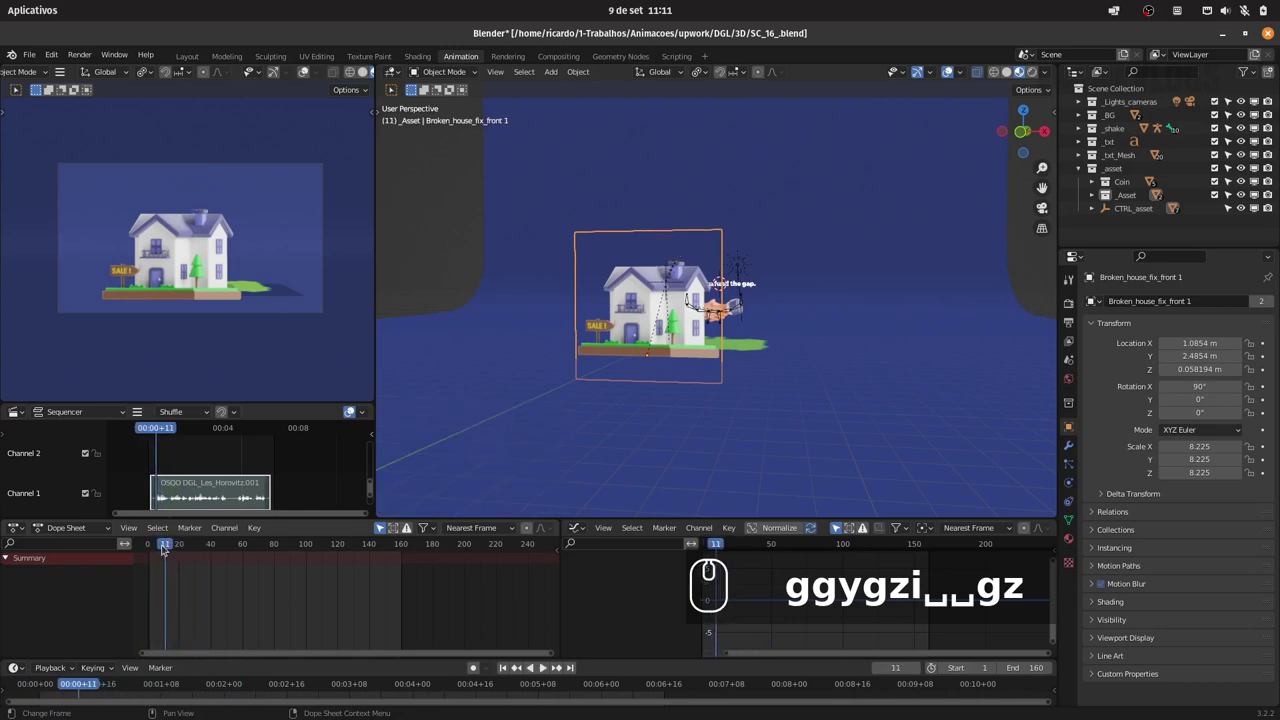
key("BackSpace")
key("Left")
key("i")
left_click(716, 358)
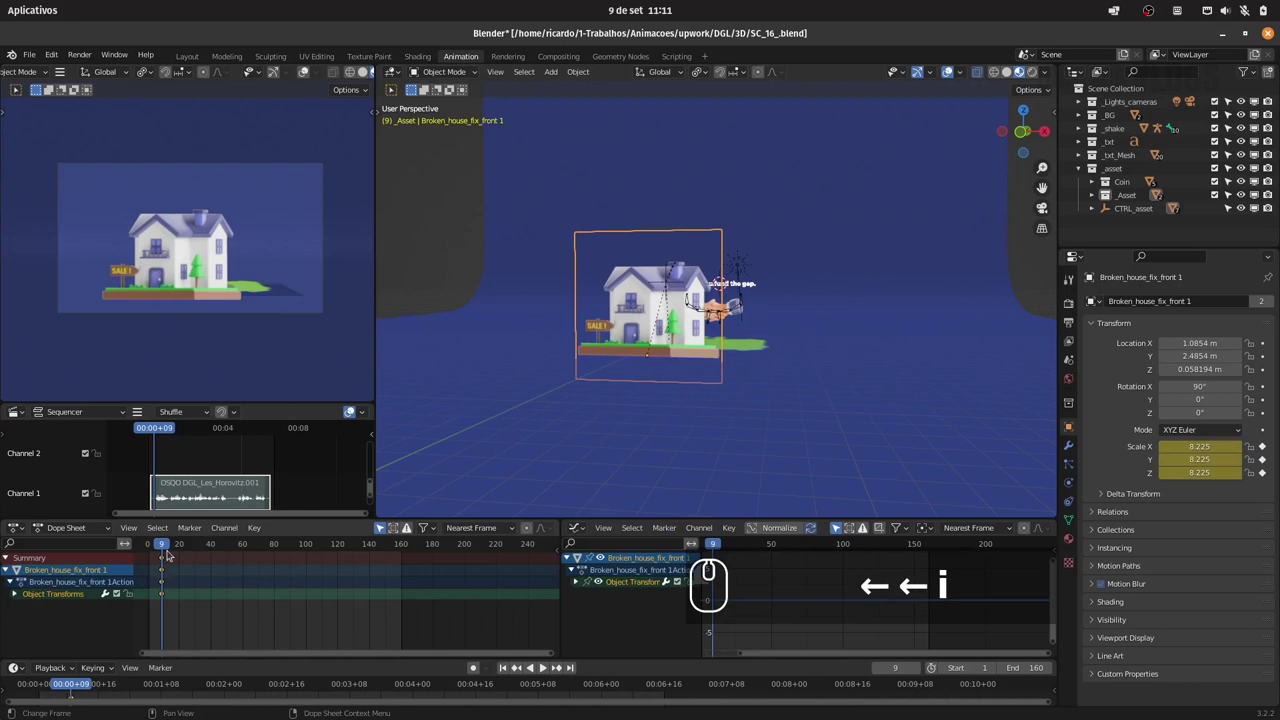
left_click_drag(166, 548, 216, 551)
key("Right")
key("i")
Add a further scale key a few frames later so the house grows from zero to 8.225 within about 20 frames.
left_click_drag(774, 374, 499, 493)
key("Right")
key("Right")
key("Right")
key("Right")
key("i")
left_click(710, 363)
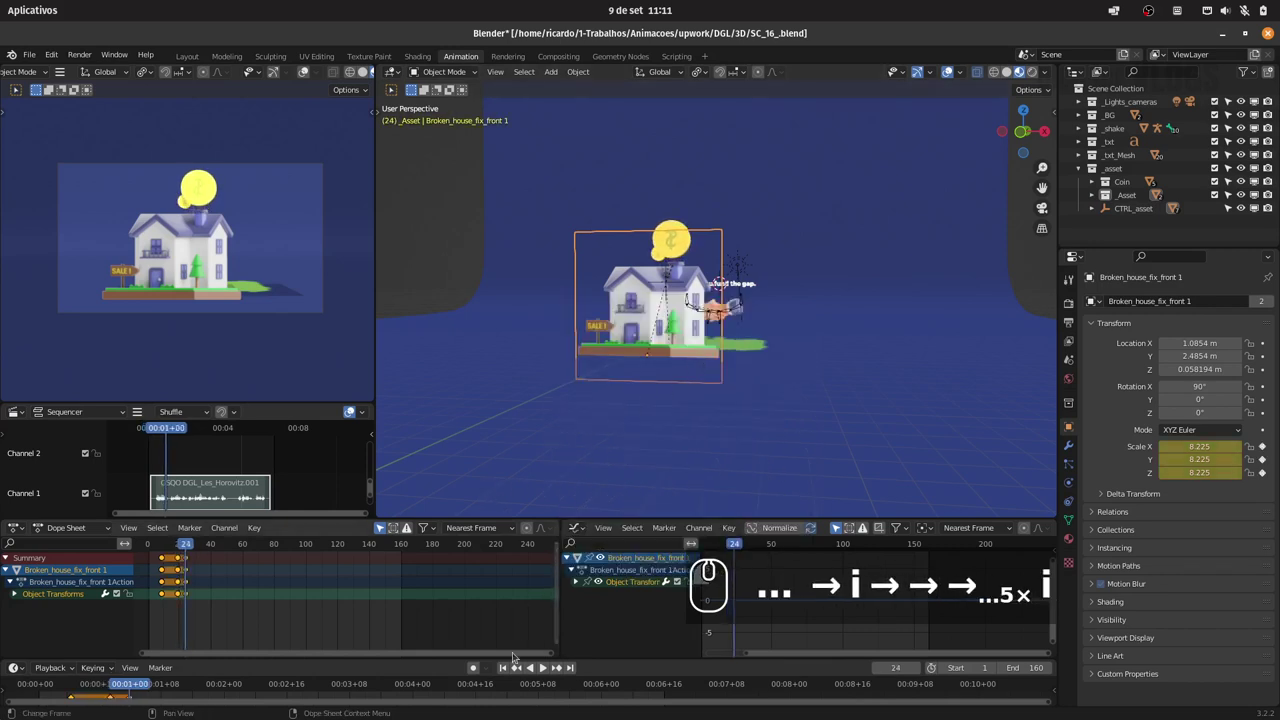
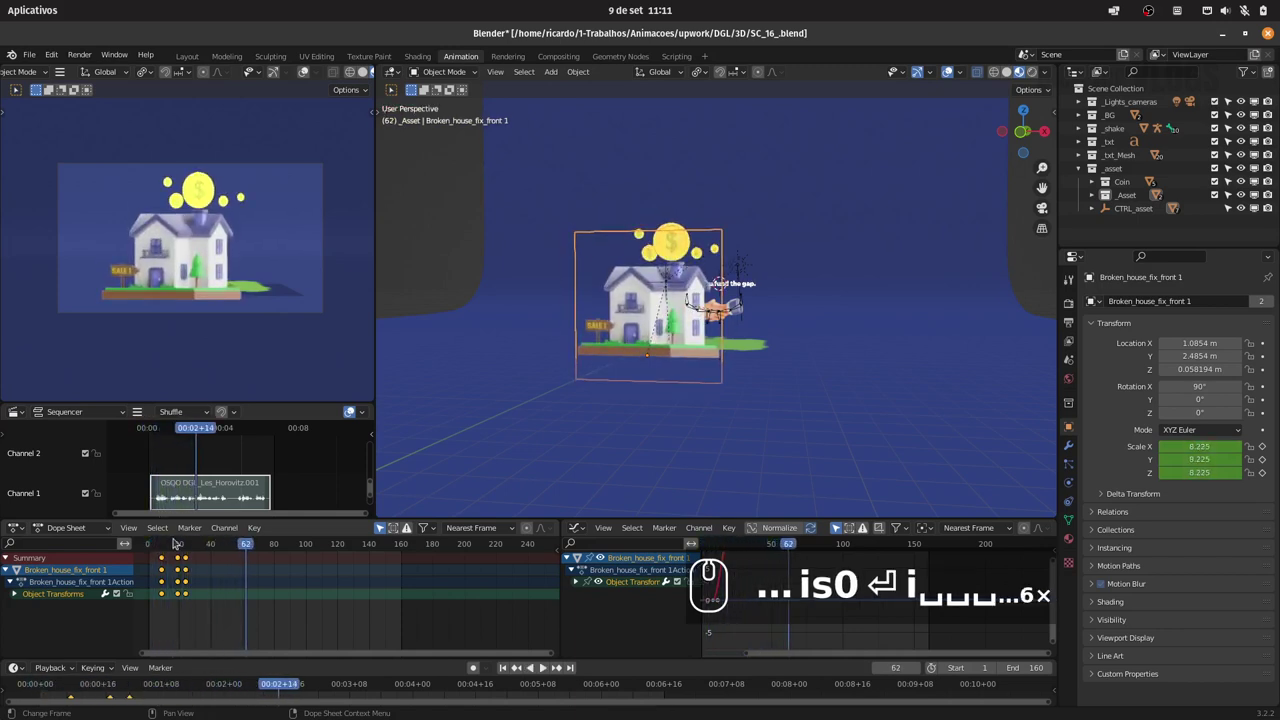
Play back the house pop-in, then select the house image and its flattened shadow copy.
left_click(163, 542)
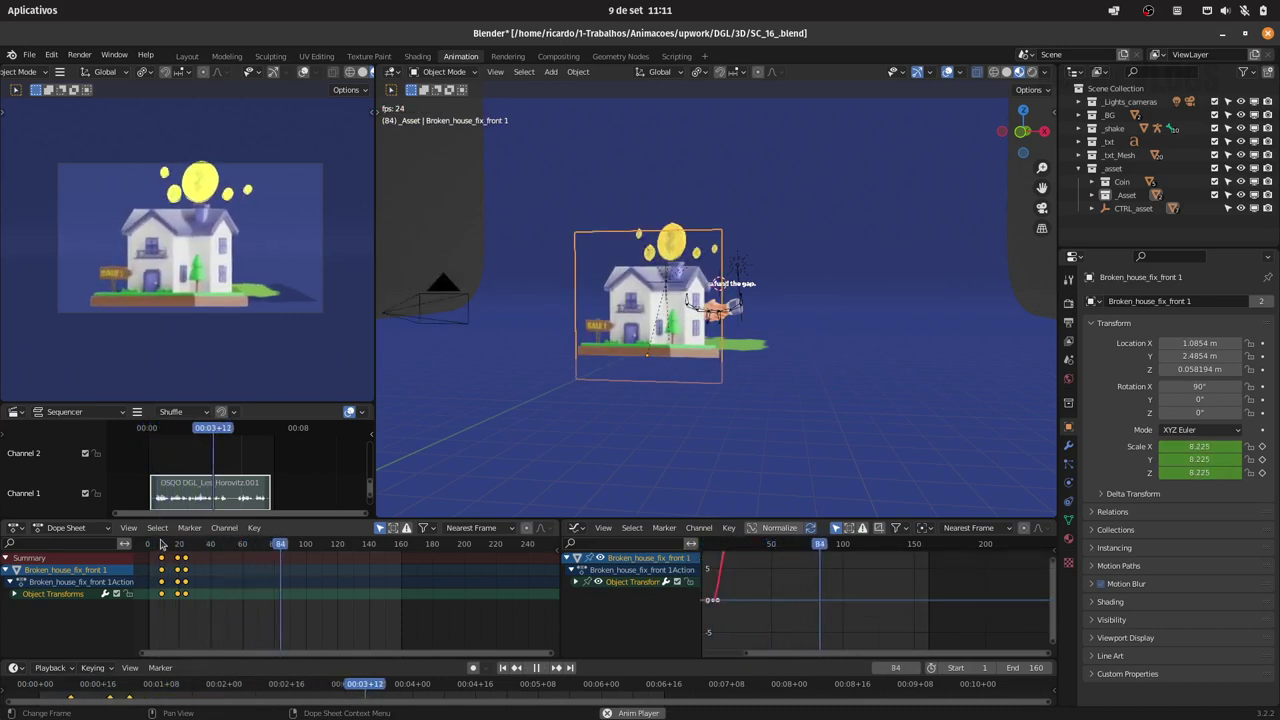
key("space")
left_click(157, 541)
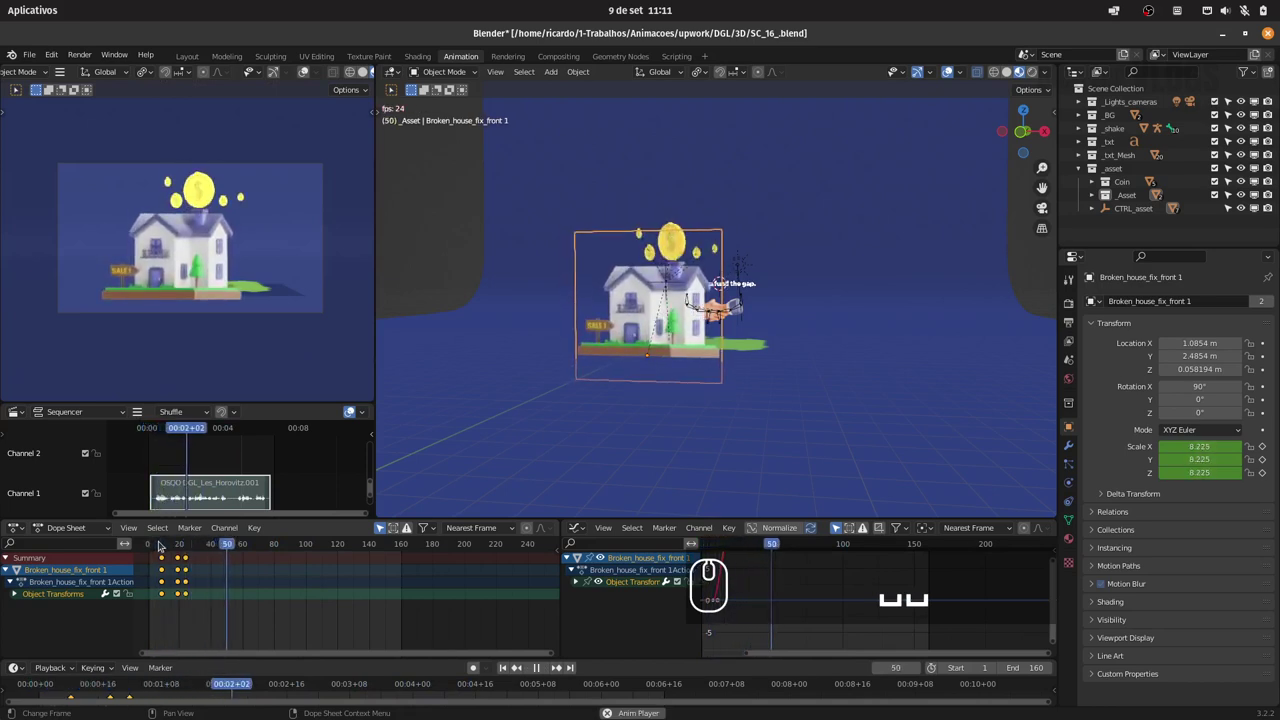
key("space")
left_click(361, 69)
left_click(358, 75)
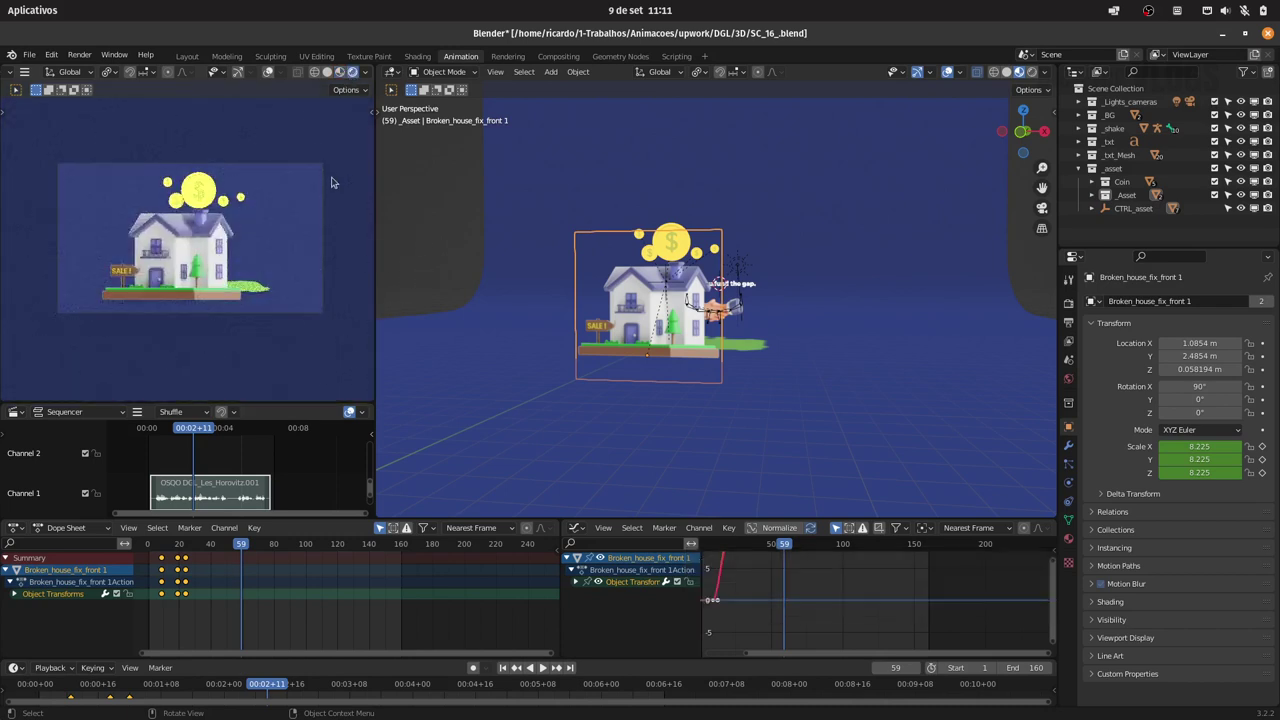
left_click_drag(780, 352, 777, 347)
left_click(763, 356)
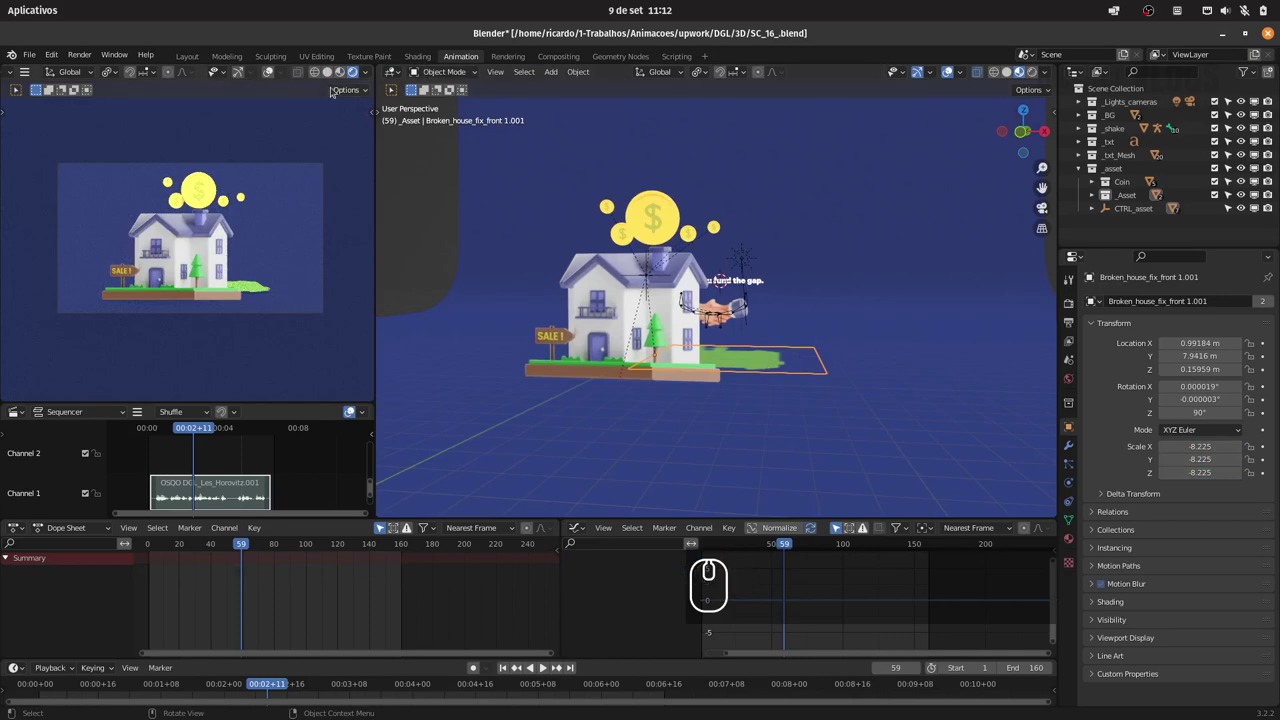
In the Shading workspace, lower the flattened house copy on Z to sit just above the ground.
left_click(343, 74)
left_click(424, 56)
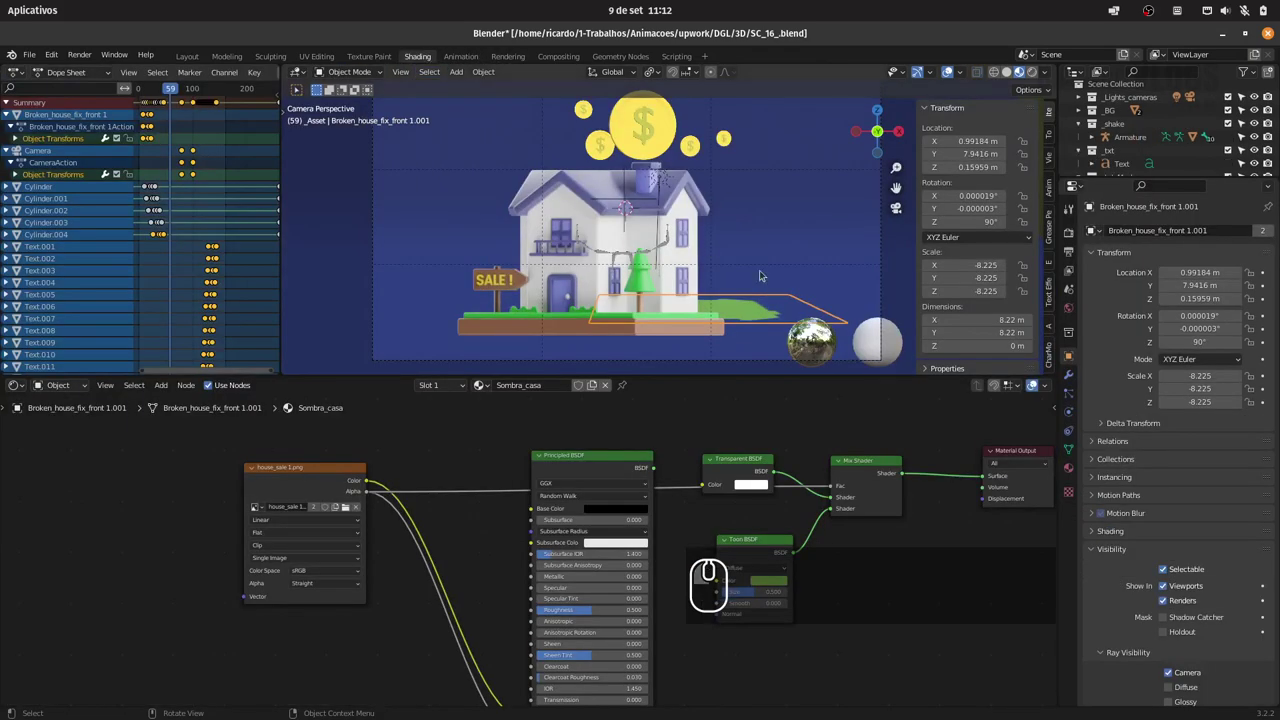
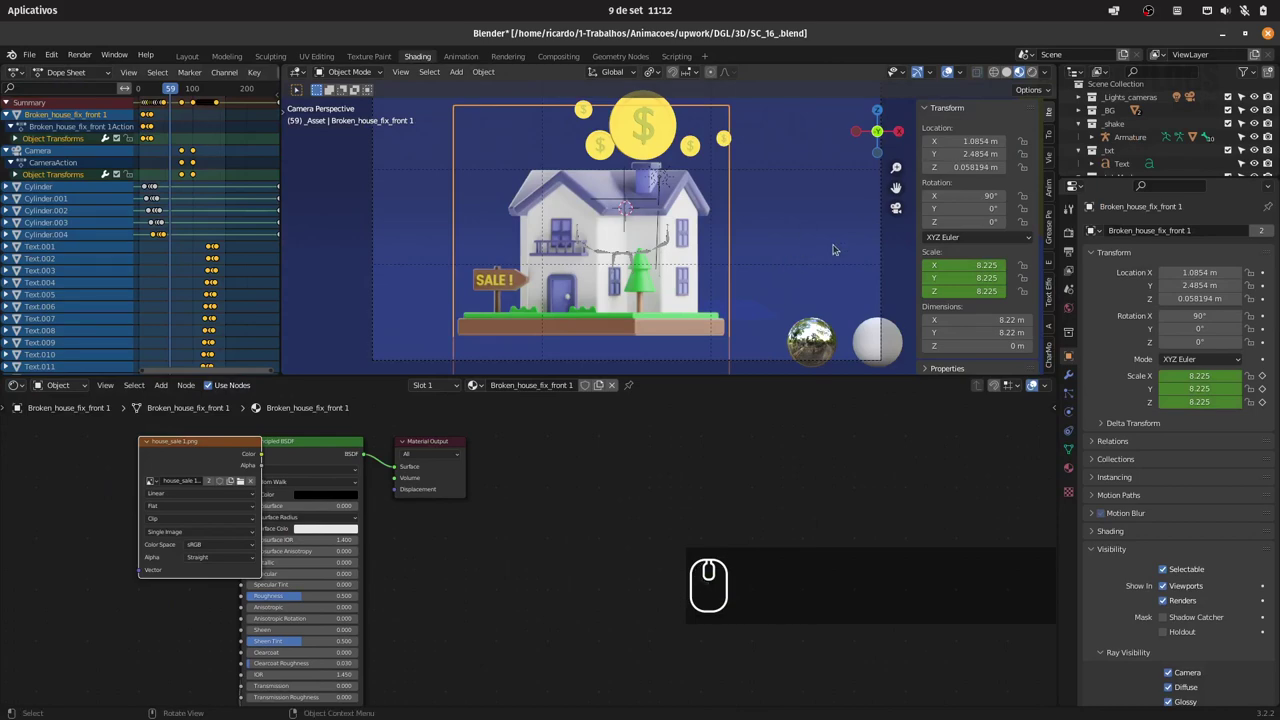
left_click_drag(1035, 73, 937, 71)
left_click_drag(933, 70, 755, 309)
left_click(756, 309)
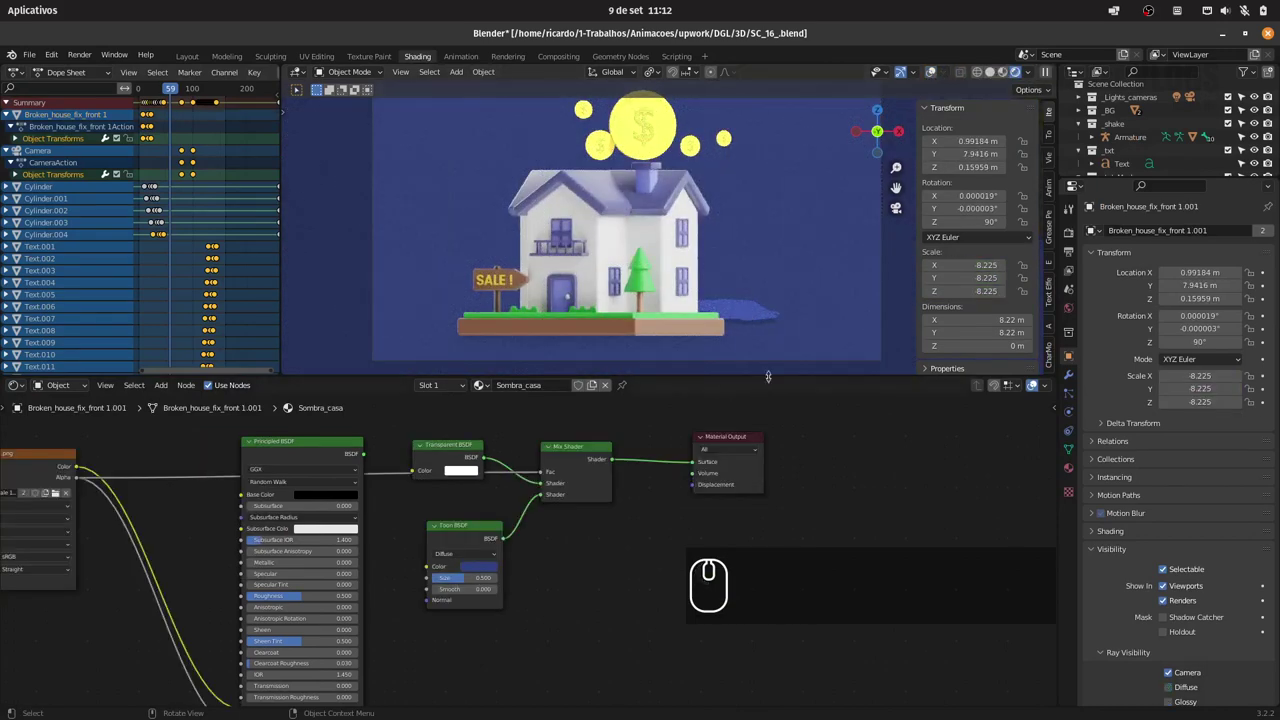
key("g")
key("z")
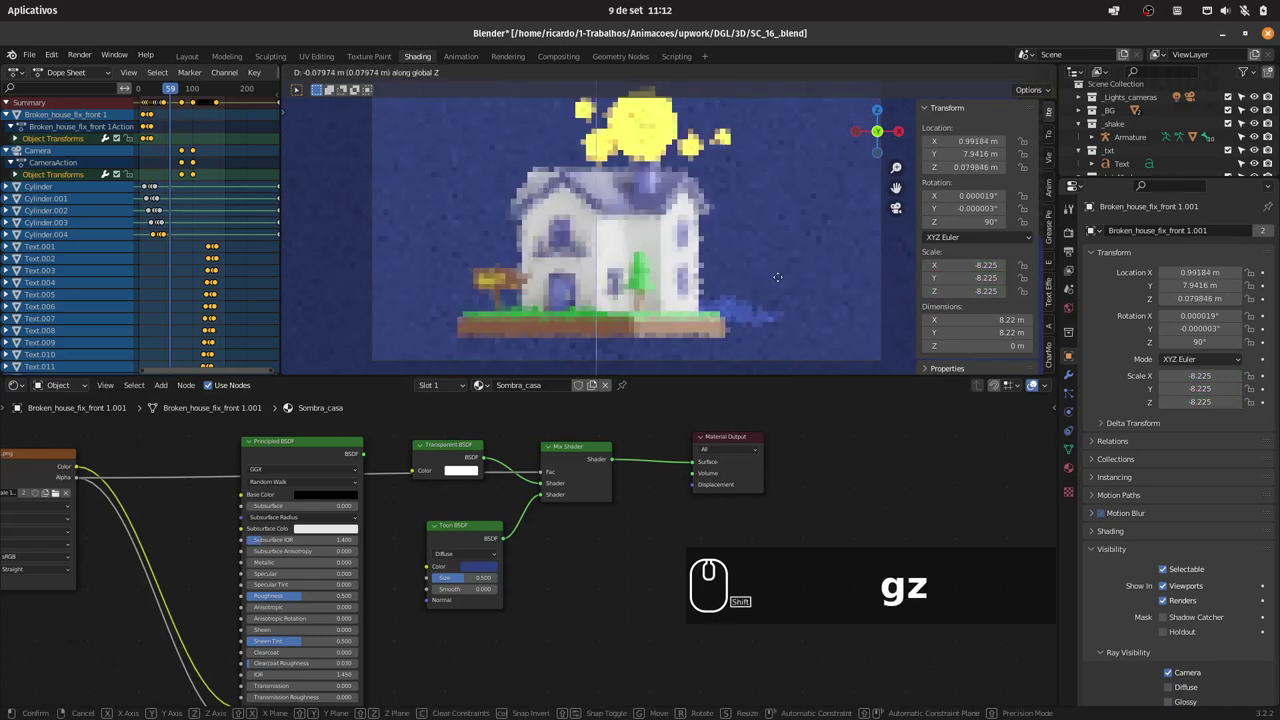
left_click_drag(774, 286, 1108, 467)
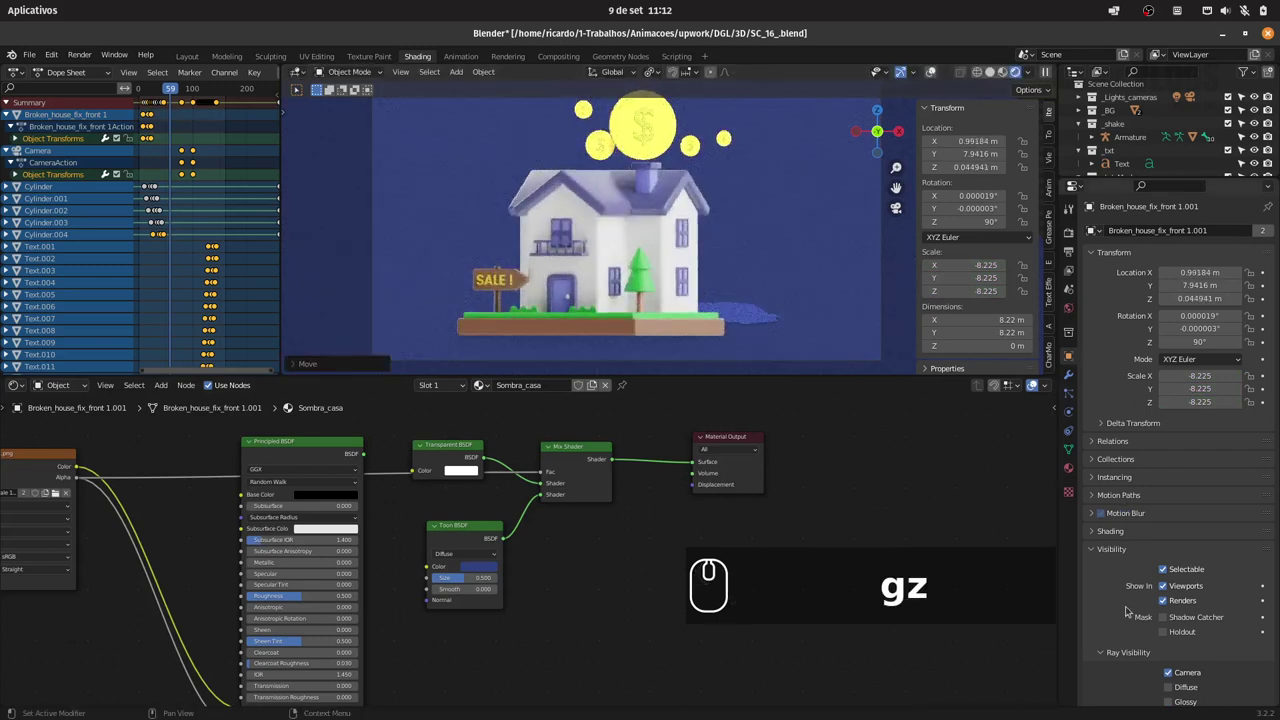
Wire the Sombra_casa material with Transparent, Toon and Mix Shader nodes into a dark shadow.
left_click_drag(1187, 525, 533, 522)
left_click_drag(494, 567, 957, 503)
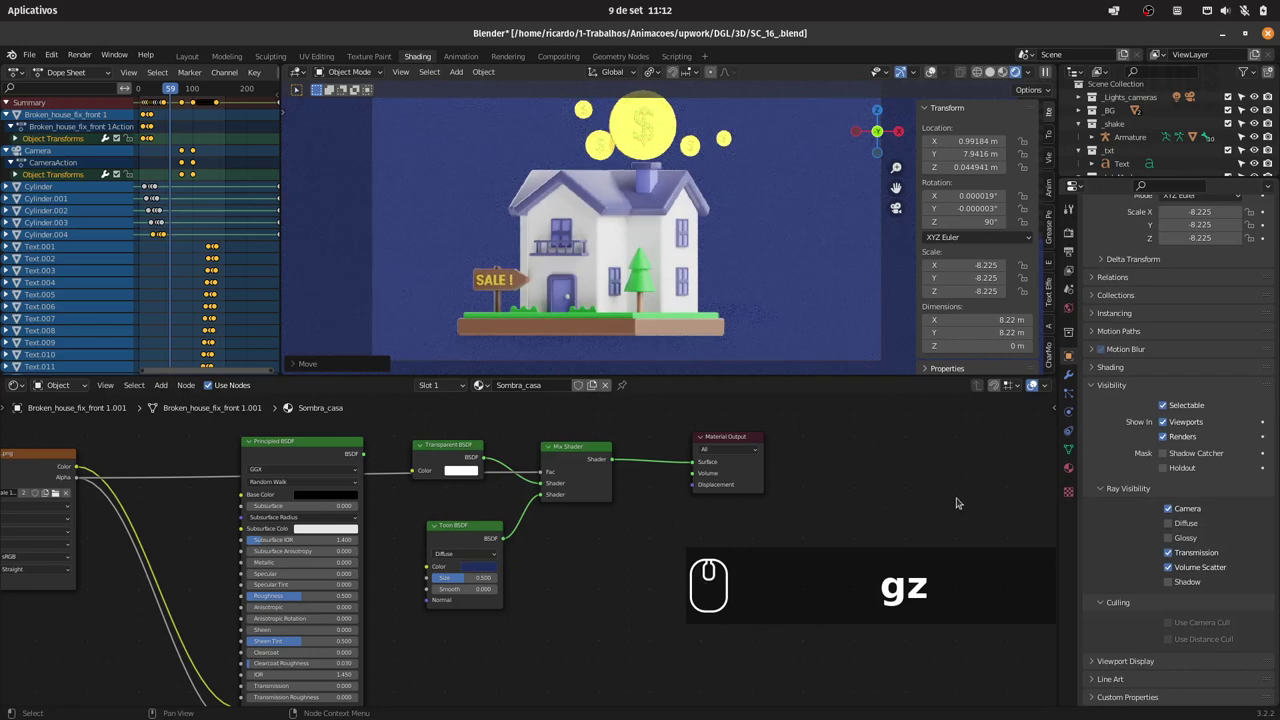
left_click_drag(483, 569, 549, 481)
left_click_drag(548, 479, 917, 497)
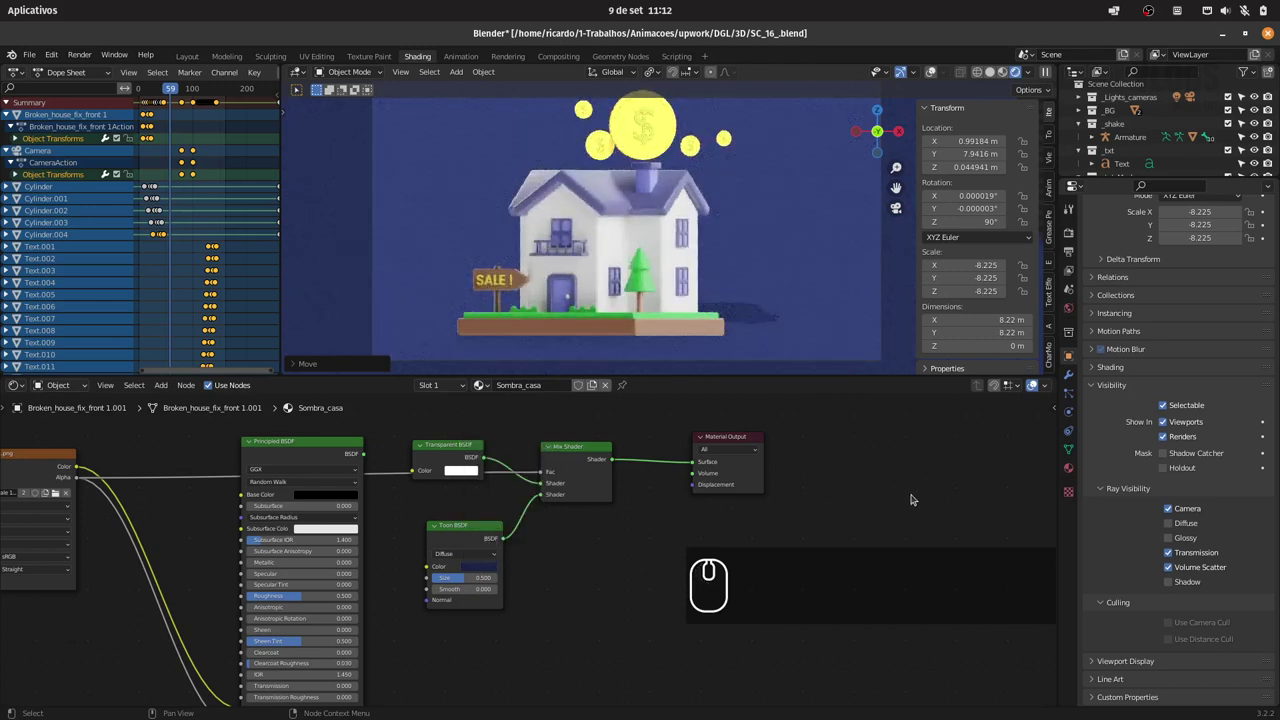
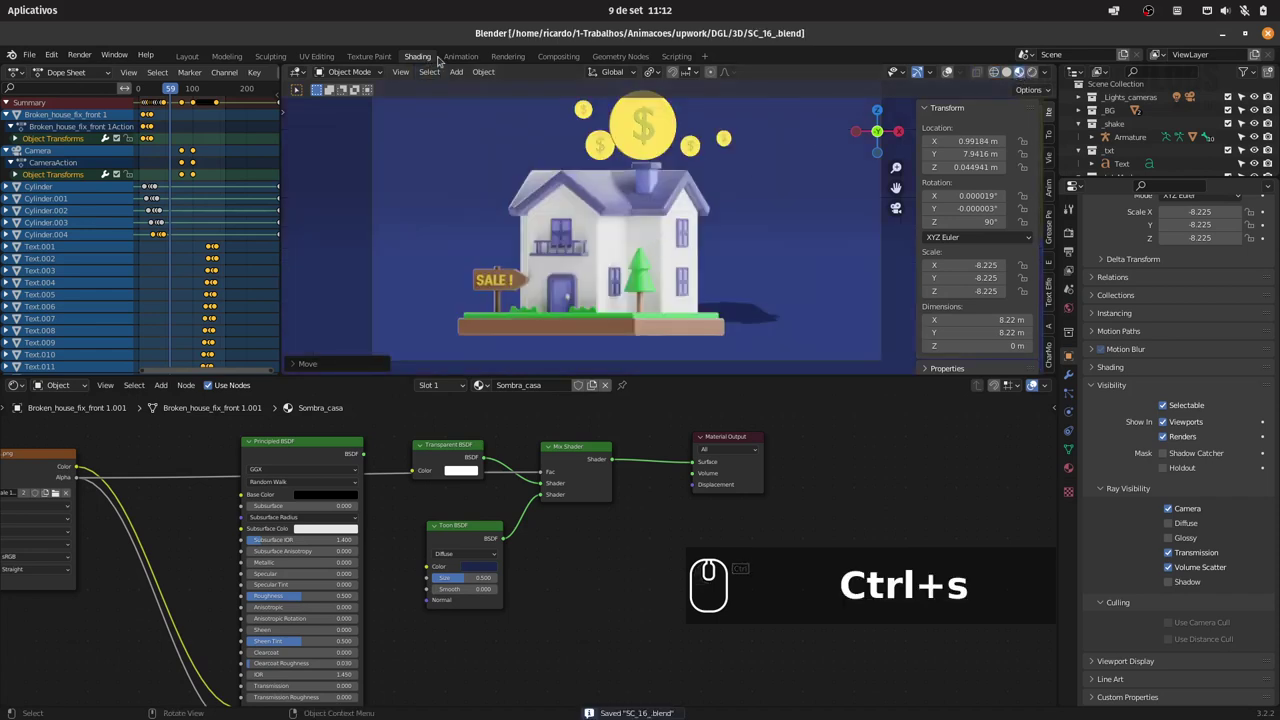
Save the scene and play the animation back to frame 80.
left_click_drag(471, 54, 247, 510)
left_click_drag(234, 545, 173, 548)
key("space")
key("space")
left_click_drag(159, 547, 149, 549)
Play the scene through to frame 116 and hide the _txt collection in the Outliner.
key("space")
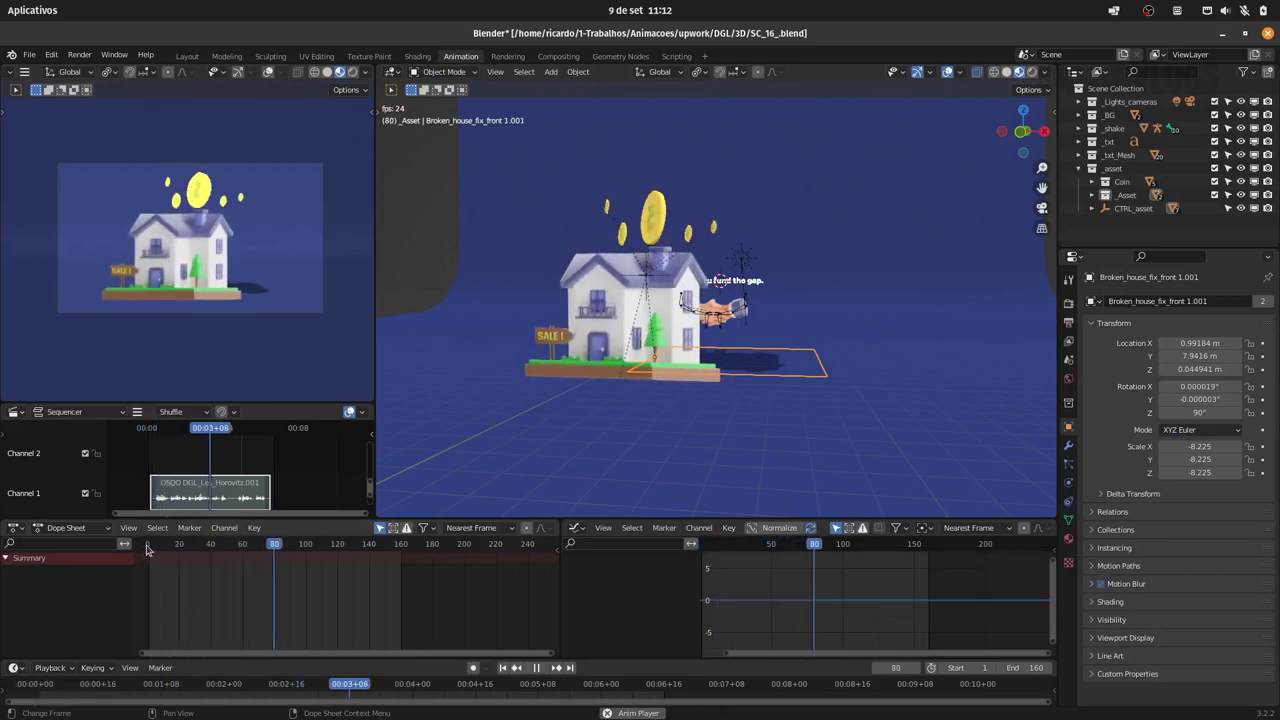
key("space")
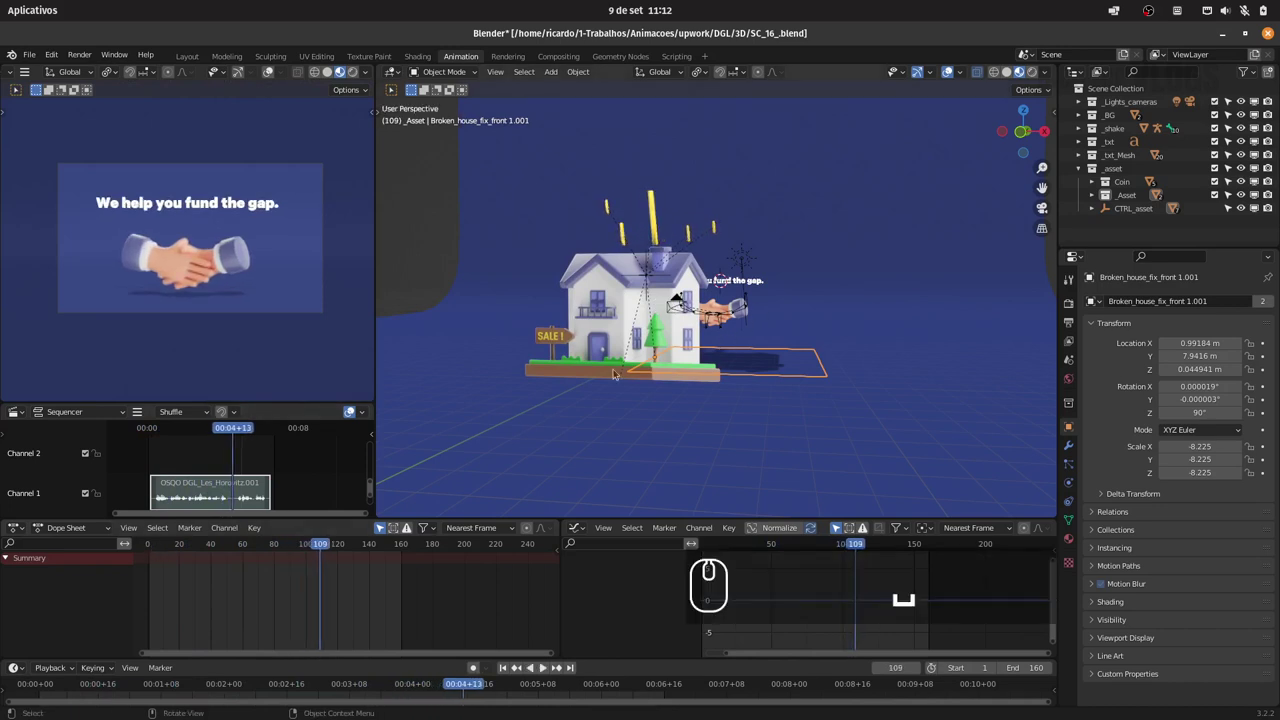
left_click_drag(317, 545, 412, 521)
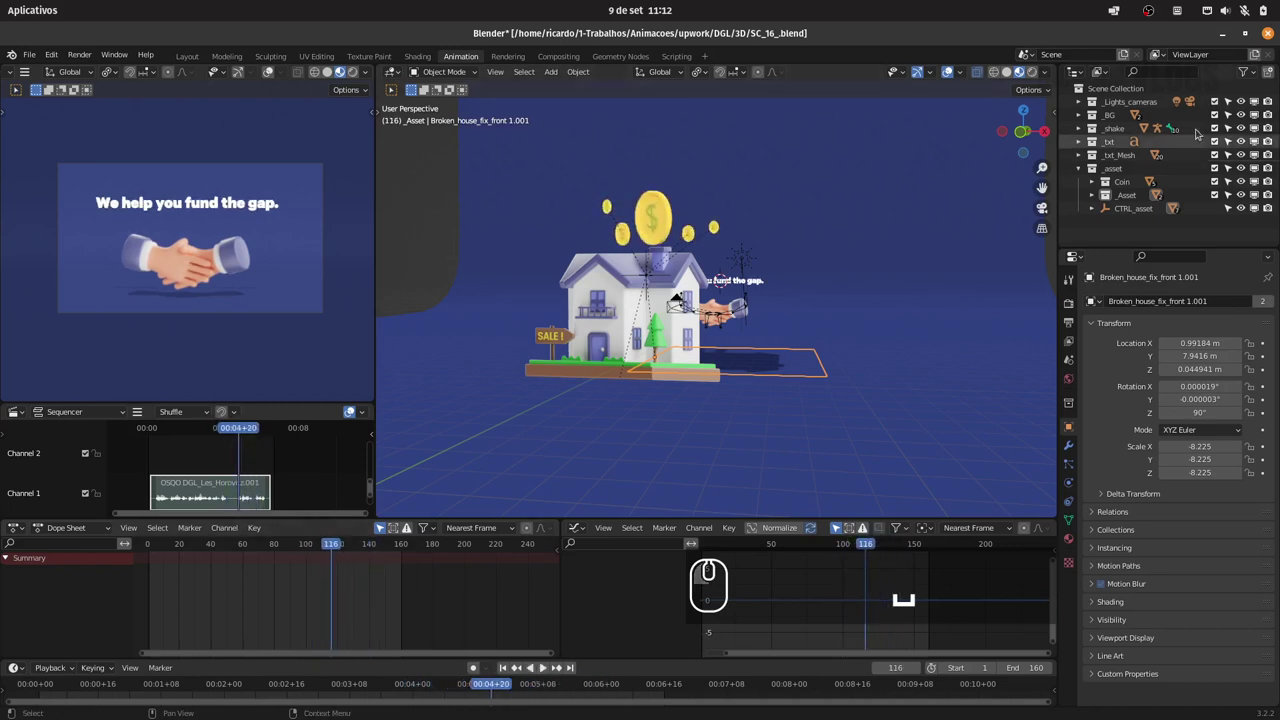
left_click(1222, 143)
left_click(330, 553)
left_click_drag(330, 547, 382, 537)
Orbit the viewport to frame the handshake armature, resting at frame 106.
left_click_drag(775, 274, 756, 321)
left_click_drag(754, 339, 743, 308)
left_click_drag(731, 327, 766, 330)
key("s")
key("Escape")
left_click_drag(770, 311, 726, 269)
Set the transform pivot to individual origins and trial-scale the hand armature, cancelling it.
left_click_drag(729, 261, 760, 307)
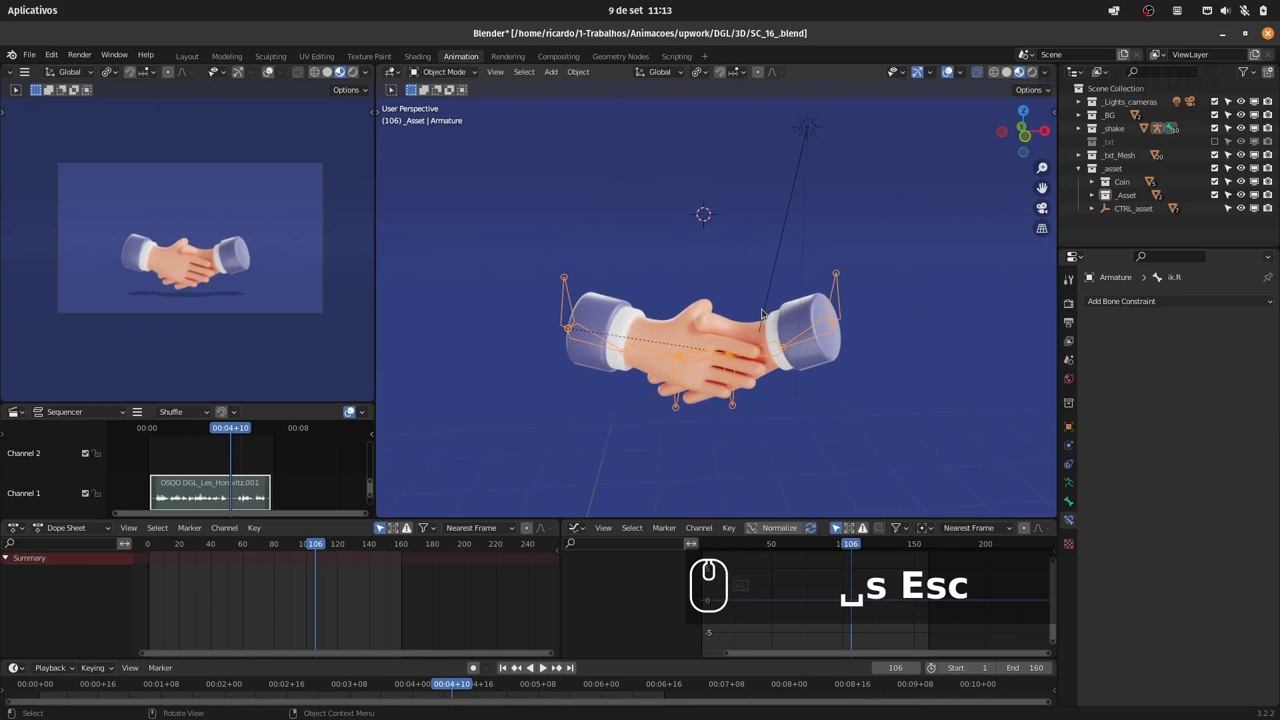
left_click_drag(701, 73, 731, 113)
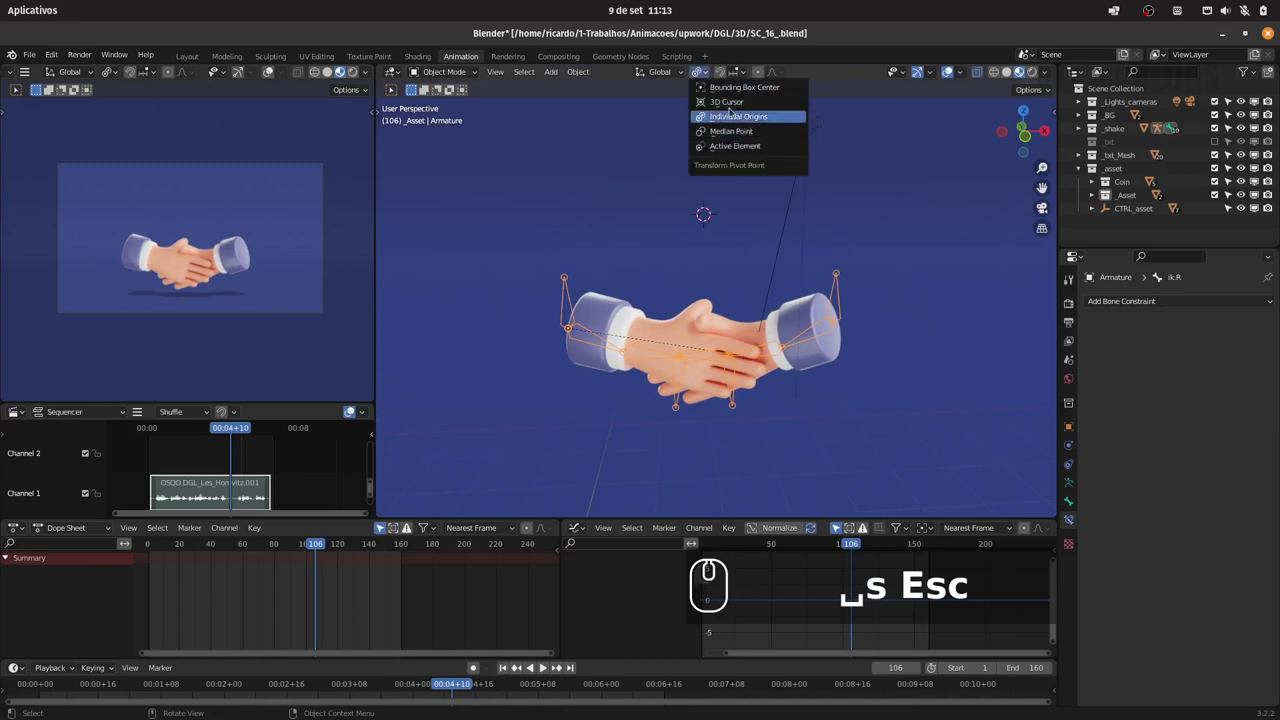
left_click_drag(735, 100, 887, 331)
key("s")
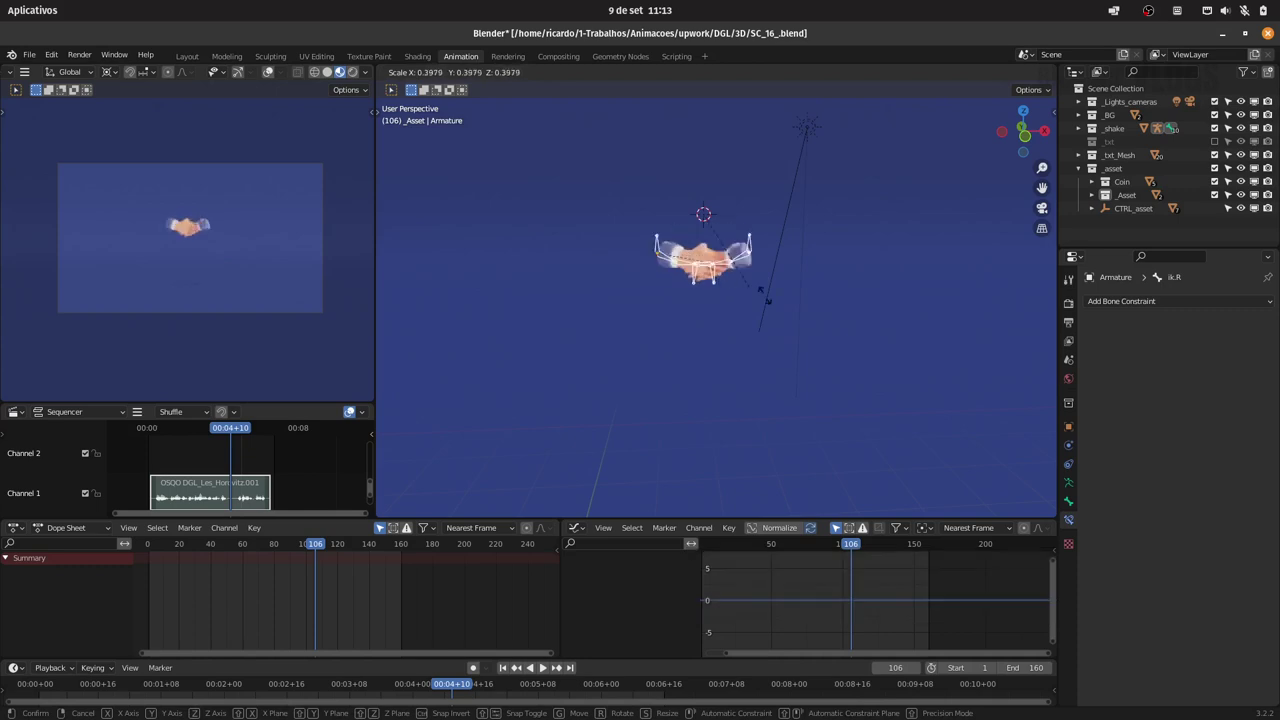
key("Escape")
key("1")
left_click_drag(816, 253, 781, 276)
Isolate the handshake image object in local front view (numpad / and 1).
left_click(705, 307)
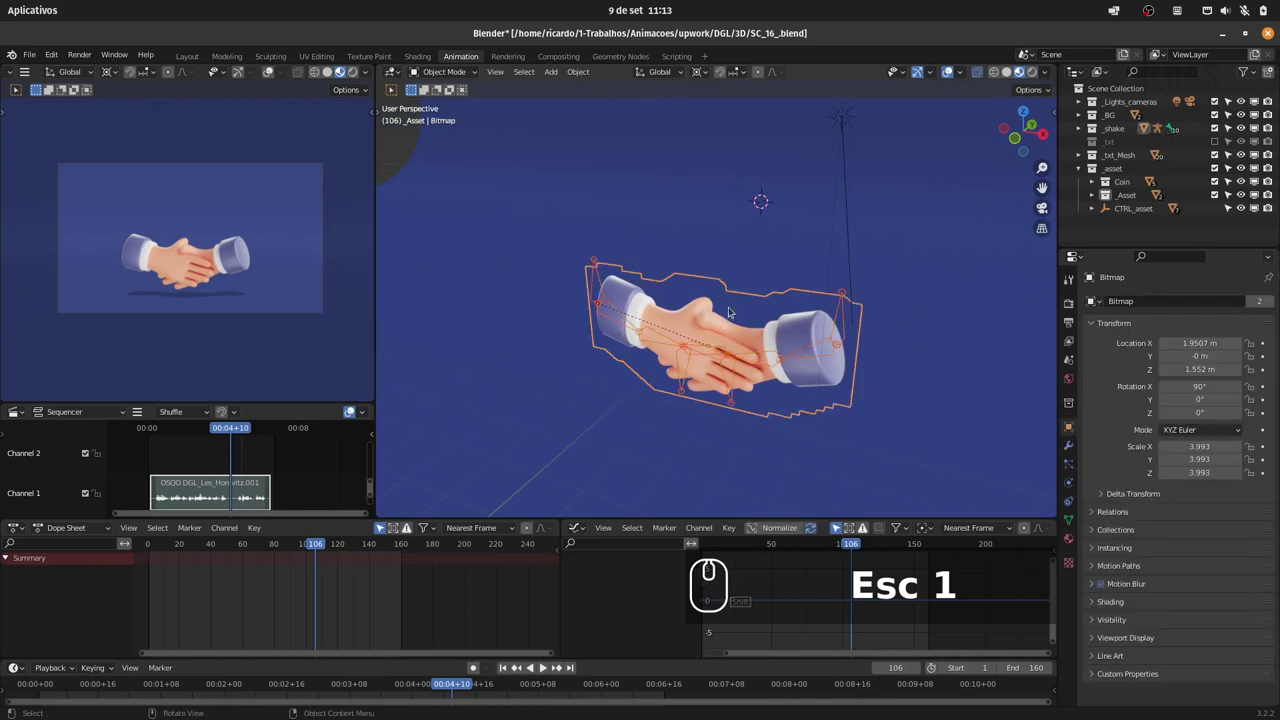
key("/")
key("1")
left_click_drag(808, 273, 731, 293)
left_click_drag(731, 287, 763, 263)
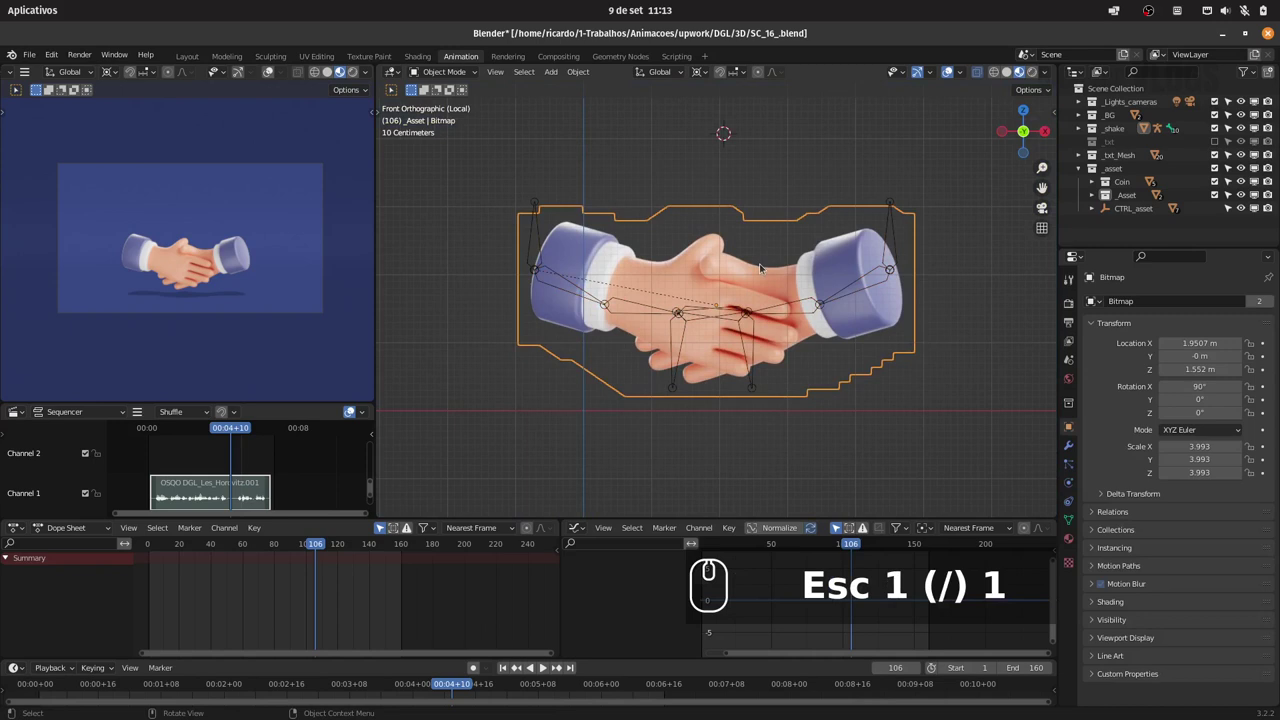
Snap the cursor, scrub to about frame 95 and insert a first scale keyframe on the armature.
key("shift+s")
key("shift+s")
left_click_drag(767, 381, 831, 312)
left_click_drag(747, 329, 890, 307)
key("s")
key("Escape")
left_click_drag(311, 545, 306, 543)
key("i")
left_click(782, 331)
Step forward frame by frame and insert further keyframes up to about frame 105.
left_click_drag(303, 546, 317, 549)
key("Right")
key("i")
left_click_drag(785, 315, 465, 520)
key("Right")
key("Right")
key("Right")
key("Right")
key("Right")
key("i")
left_click(735, 320)
Keyframe an oversized scale, save the file, then scale the armature to 0 for the pop-in.
left_click(518, 667)
key("s")
left_click(755, 345)
key("i")
left_click(744, 348)
left_click_drag(522, 670, 804, 317)
key("ctrl+s")
key("0")
key("Return")
Keyframe the zero scale, play back the pop and undo the last two changes.
key("i")
left_click_drag(800, 316, 749, 330)
key("space")
key("space")
key("ctrl+z")
key("ctrl+z")
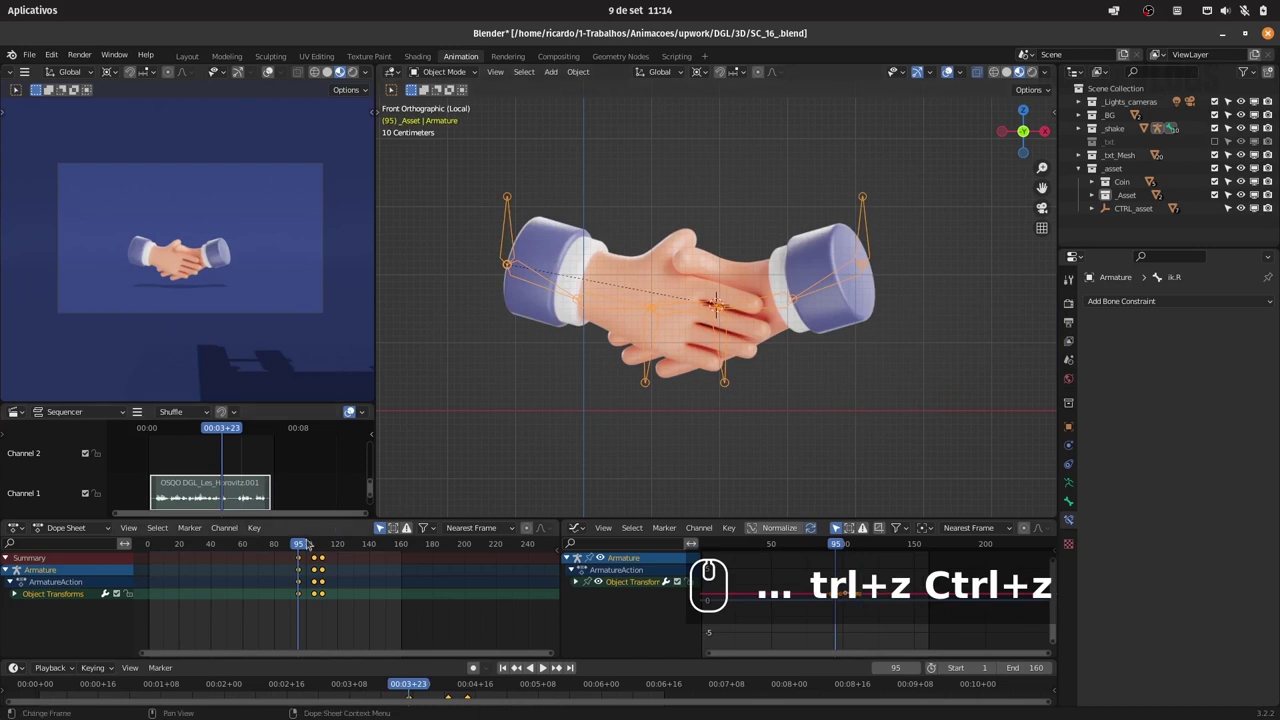
Scrub around frame 100, select the armature's scale keyframes and delete them.
left_click_drag(303, 545, 297, 554)
left_click_drag(293, 550, 327, 603)
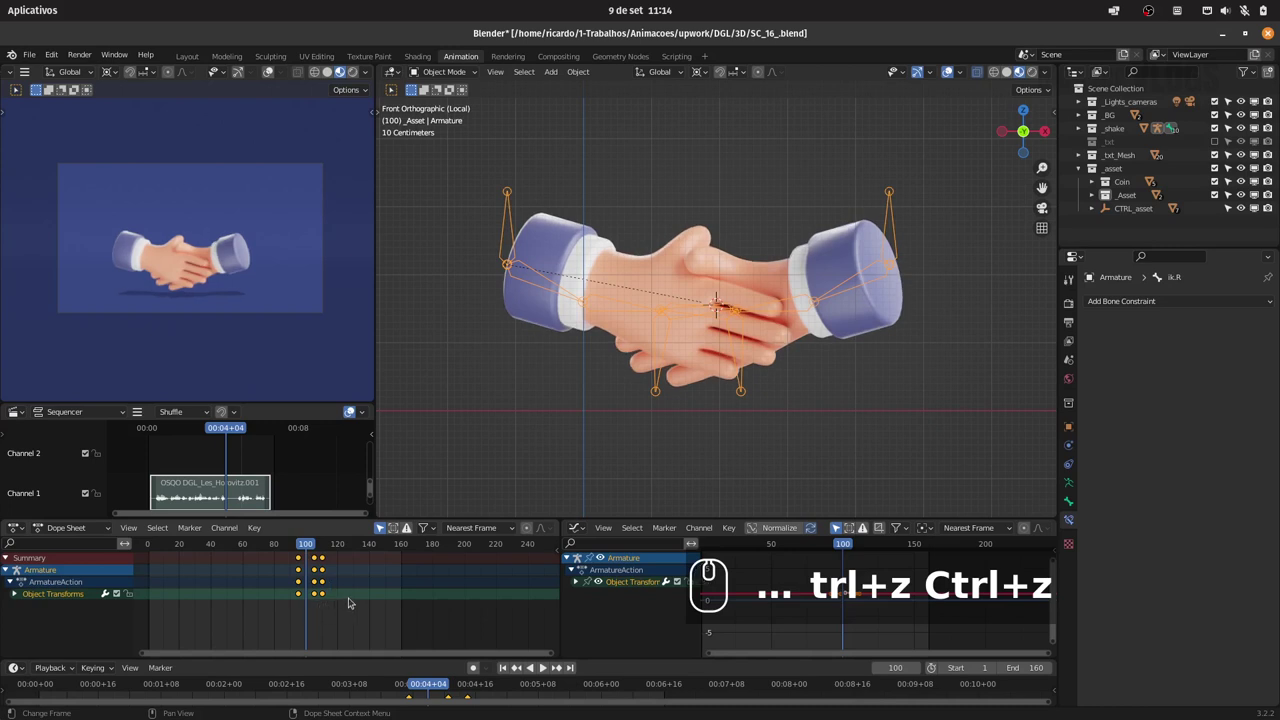
left_click_drag(285, 621, 313, 549)
left_click_drag(312, 547, 325, 594)
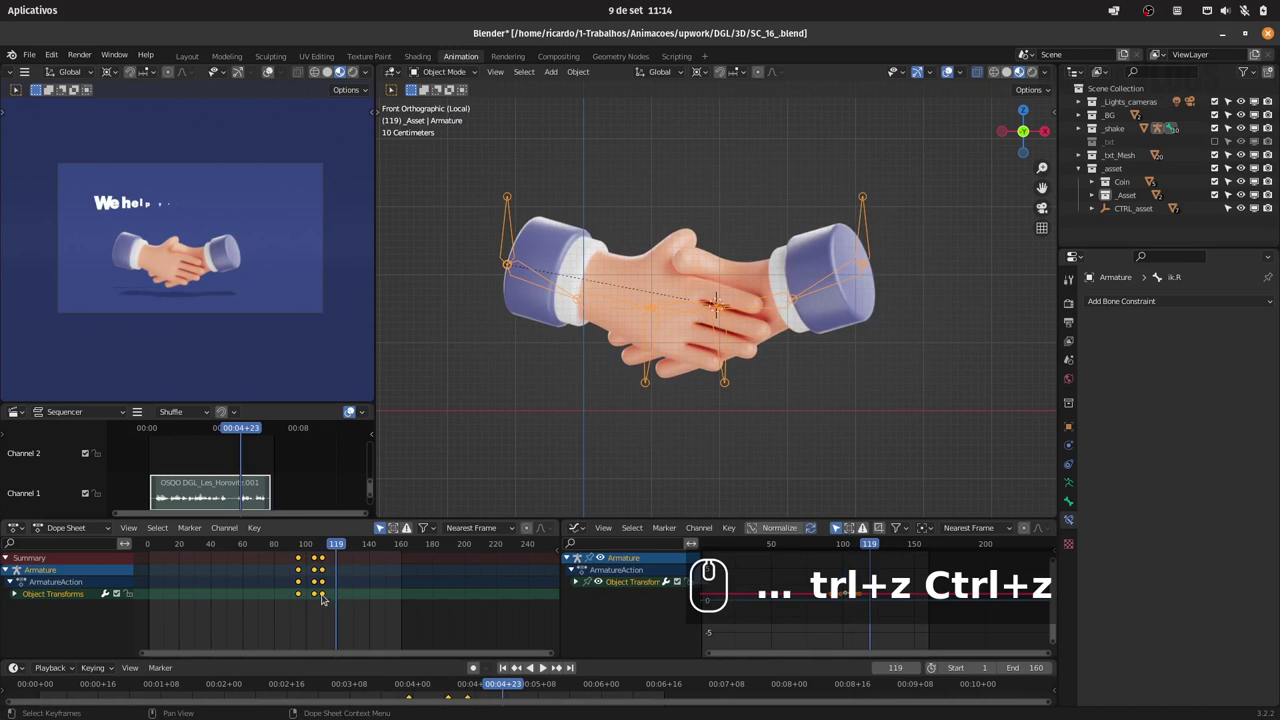
key("Delete")
Trial-scale the armature in the viewport and cancel, resting at frame 98.
left_click_drag(310, 543, 733, 97)
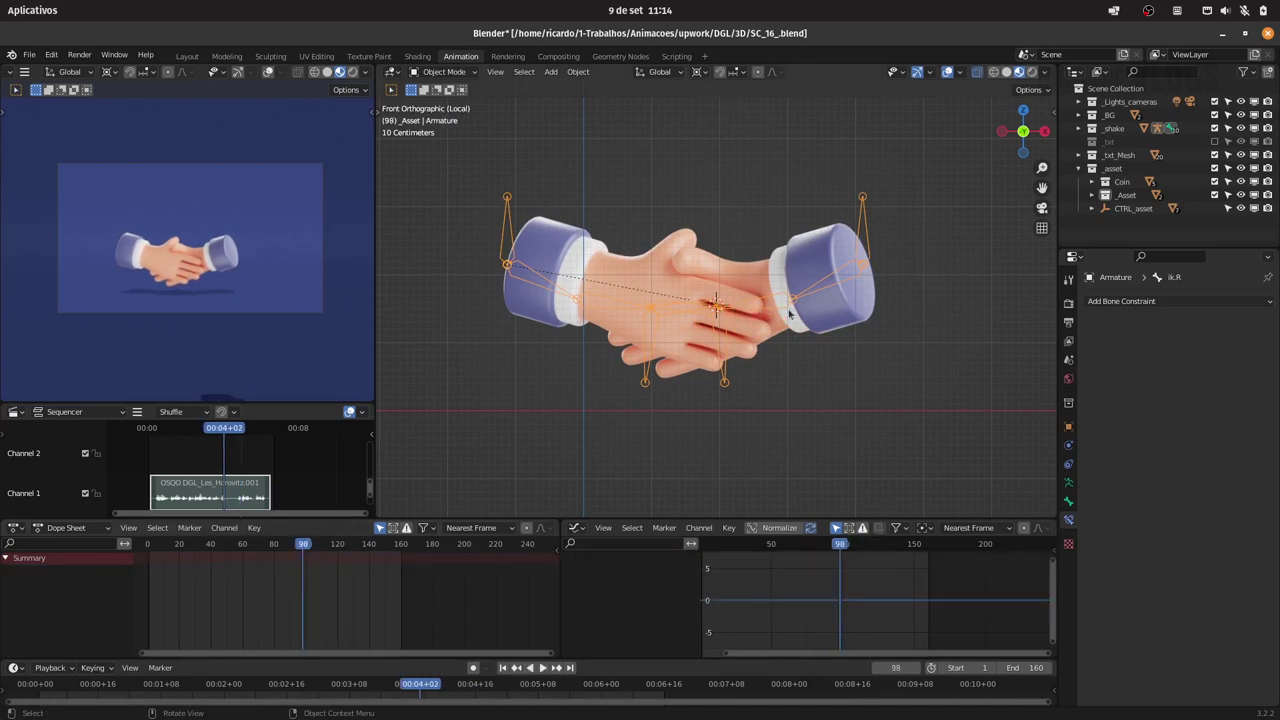
key("s")
key("Escape")
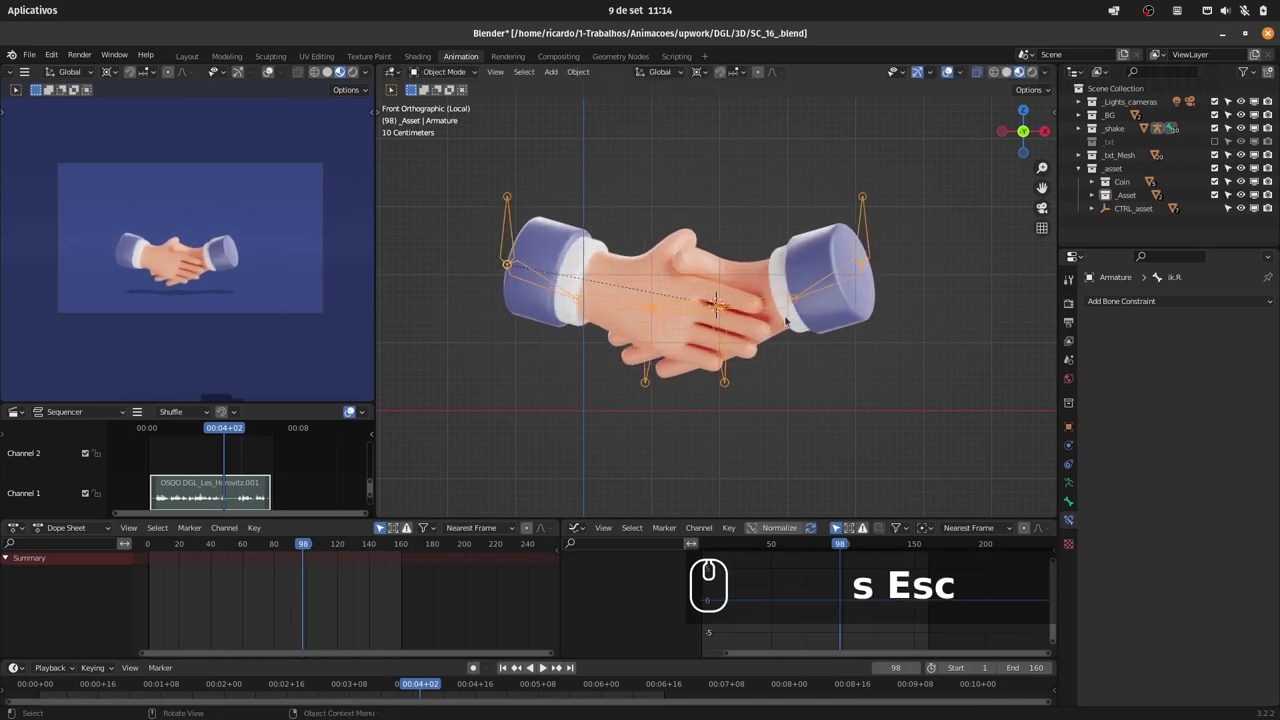
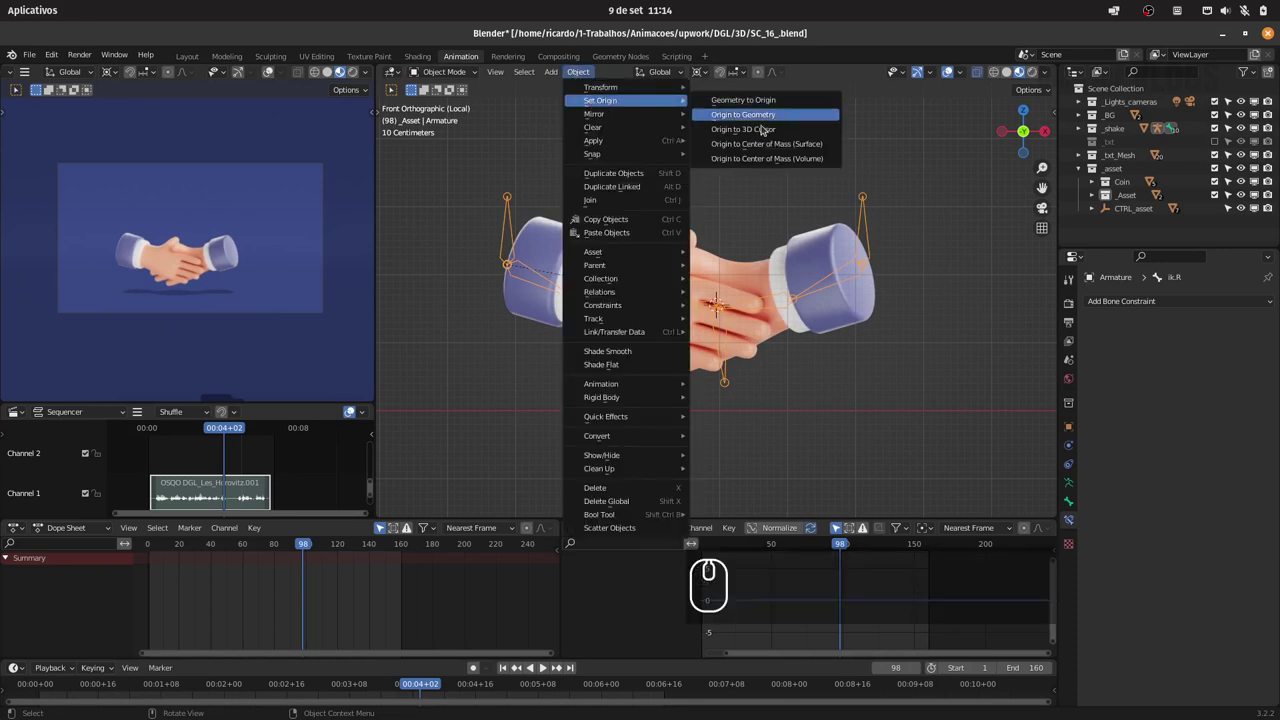
Set the hand armature's origin to the 3D cursor via Object > Set Origin.
left_click(764, 133)
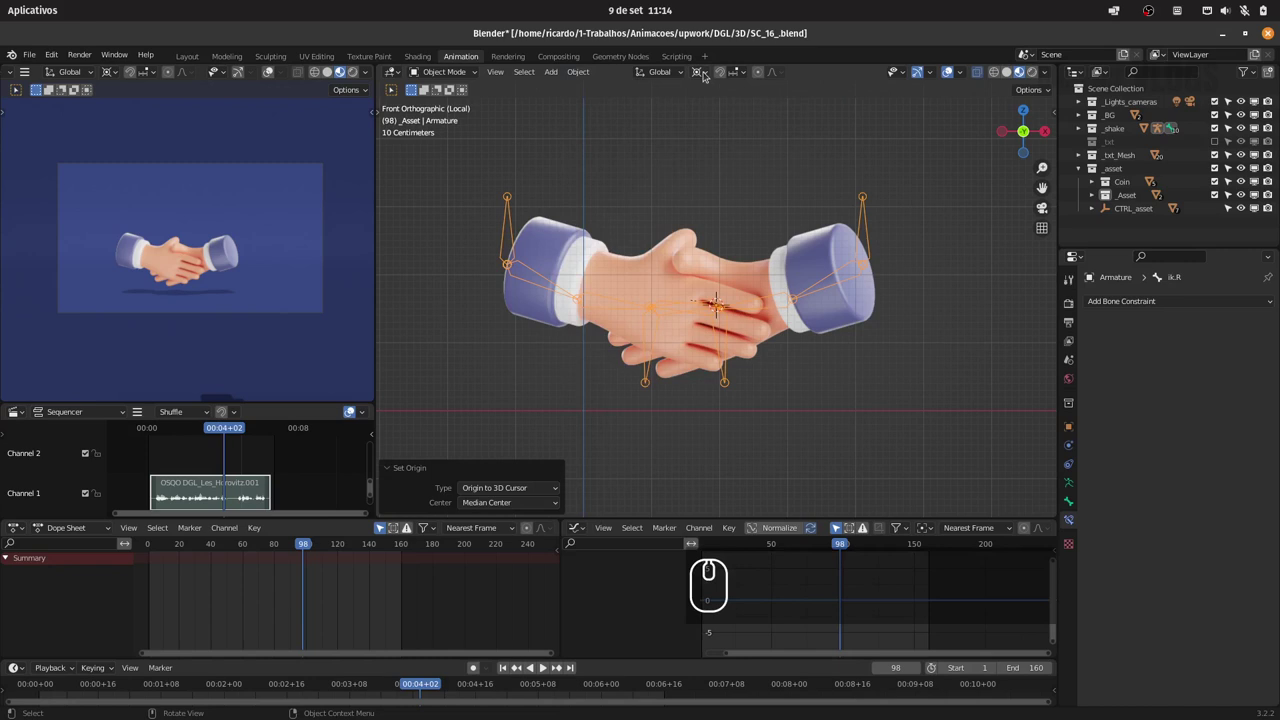
left_click(701, 73)
left_click(714, 113)
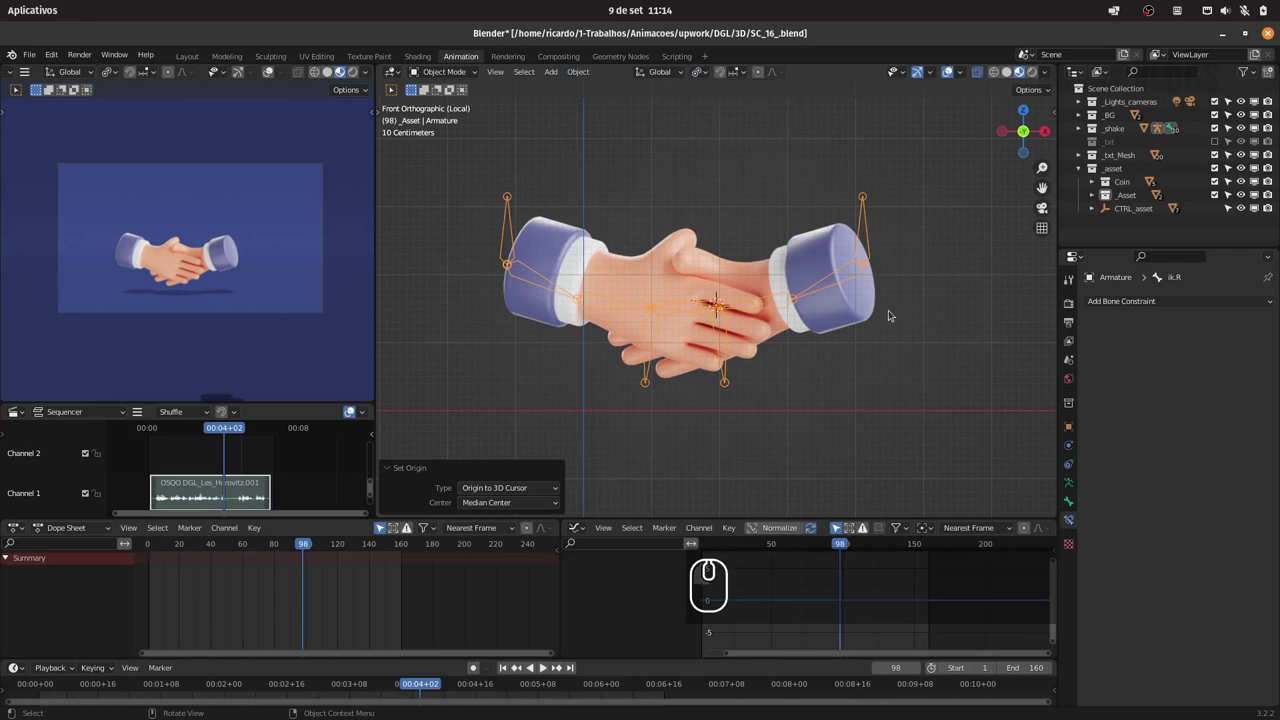
key("Escape")
Keyframe the armature's pose at frame 98 and again a couple of frames before 110.
left_click_drag(300, 547, 317, 551)
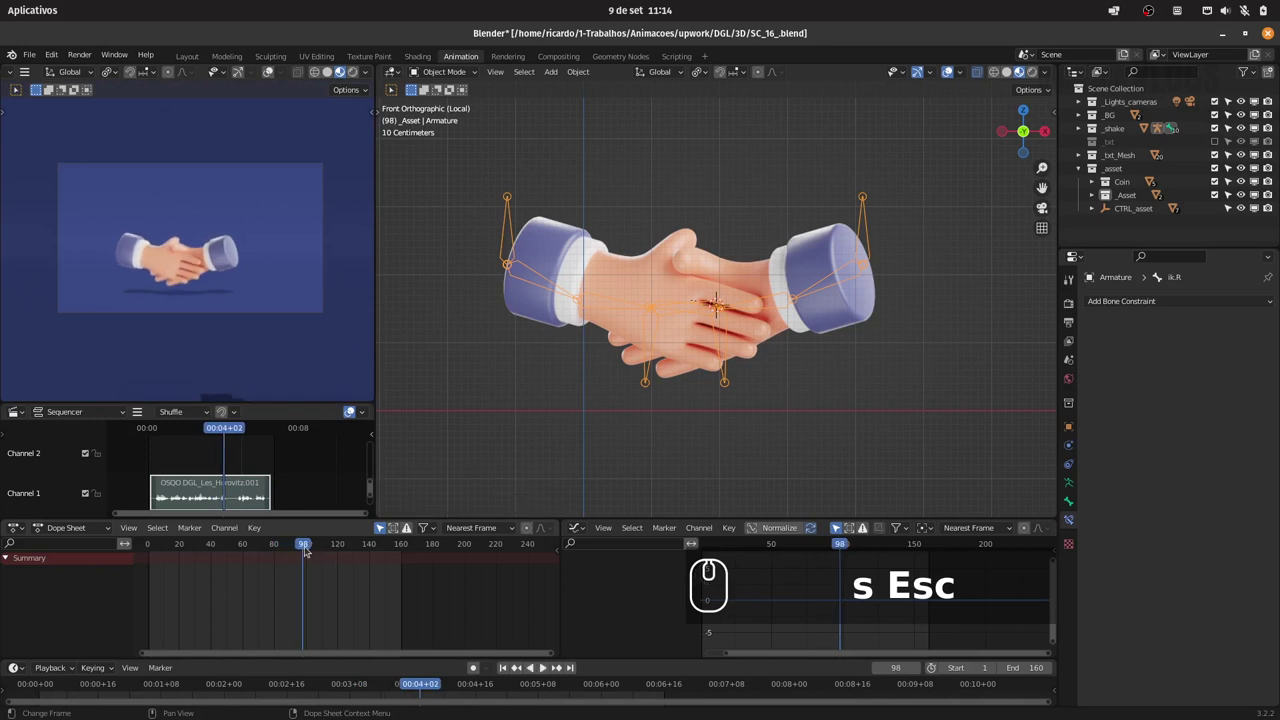
key("i")
left_click_drag(735, 311, 331, 550)
left_click(323, 543)
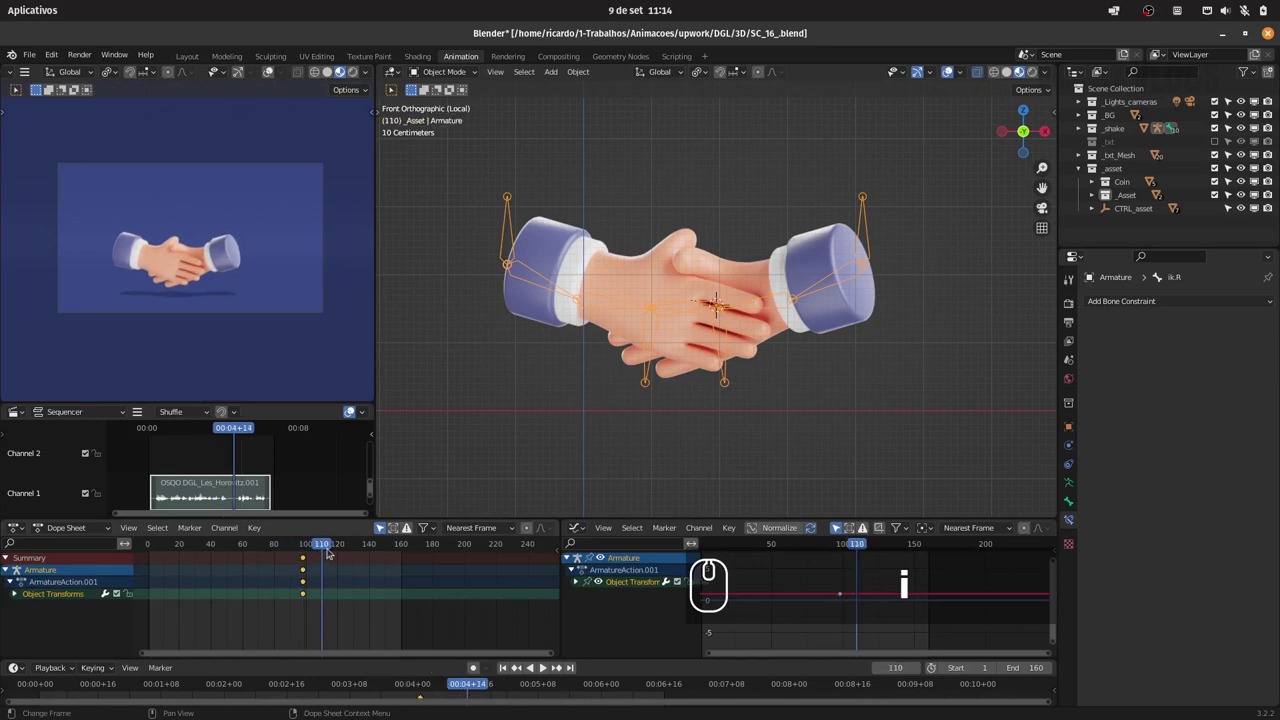
key("Left")
key("Left")
key("i")
Advance four frames, keyframe, then scale the armature slightly and keyframe that at about 110.
left_click_drag(724, 313, 349, 593)
key("Right")
key("Right")
key("Right")
key("Right")
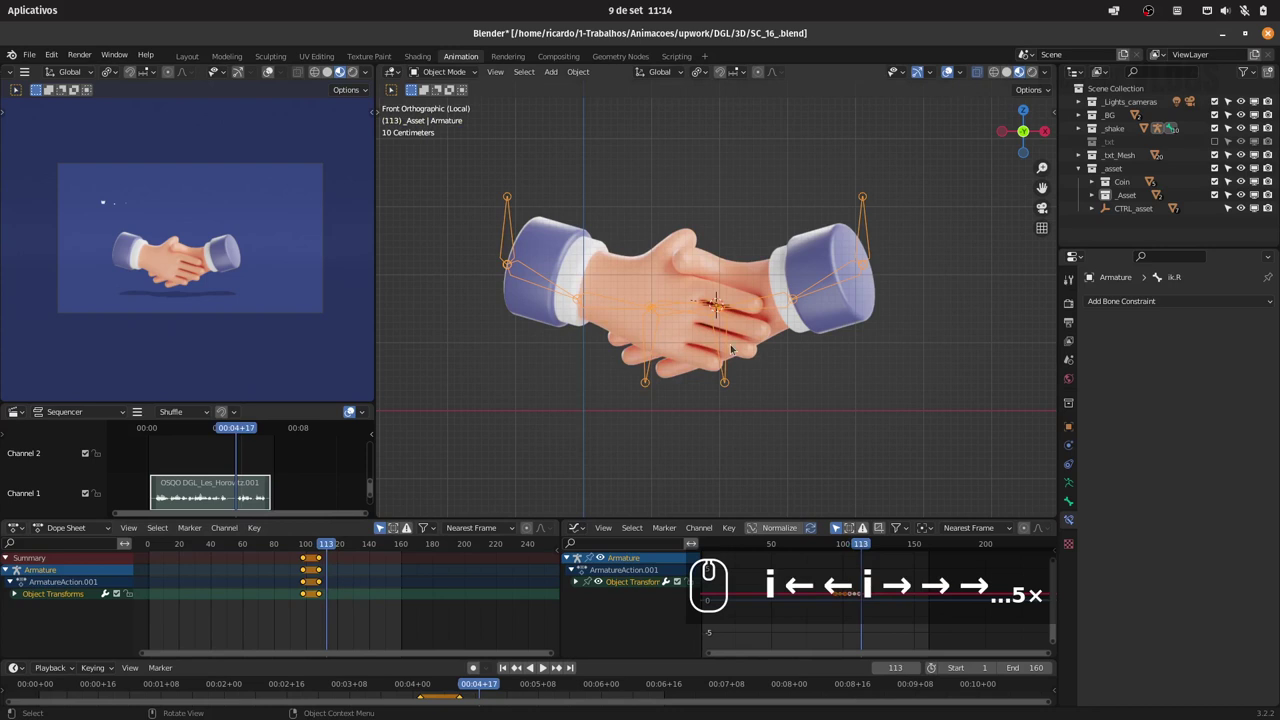
key("i")
left_click(741, 321)
left_click(523, 665)
key("s")
left_click(765, 385)
key("i")
Scale the armature to 0 and keyframe it near frame 115.
left_click_drag(755, 390, 520, 673)
left_click_drag(522, 670, 833, 373)
key("s")
key("0")
key("Return")
key("i")
left_click_drag(829, 377, 311, 556)
Add quick scale keys and play the animation to review the new handshake shake.
type("isis0")
key("space")
key("space")
left_click(300, 554)
key("space")
key("space")
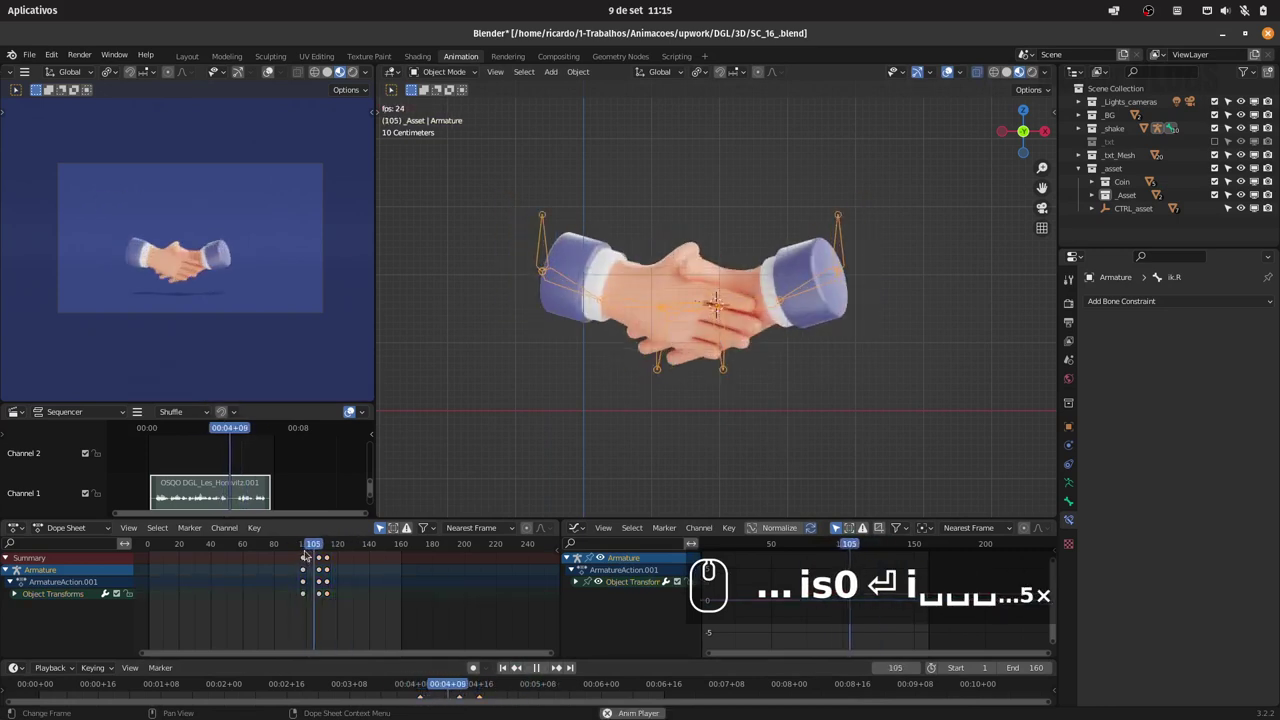
Select the handshake rig, scale it along X only and keyframe the result.
left_click(305, 549)
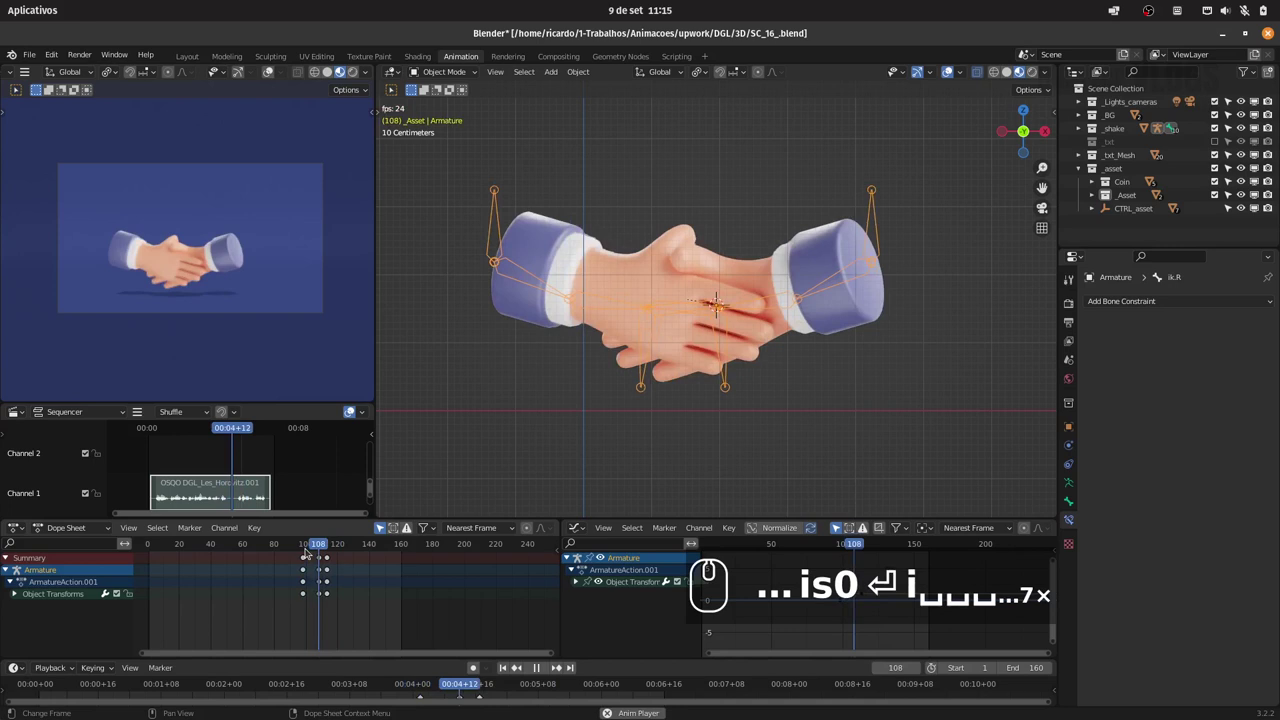
left_click(521, 665)
left_click(525, 664)
key("s")
key("x")
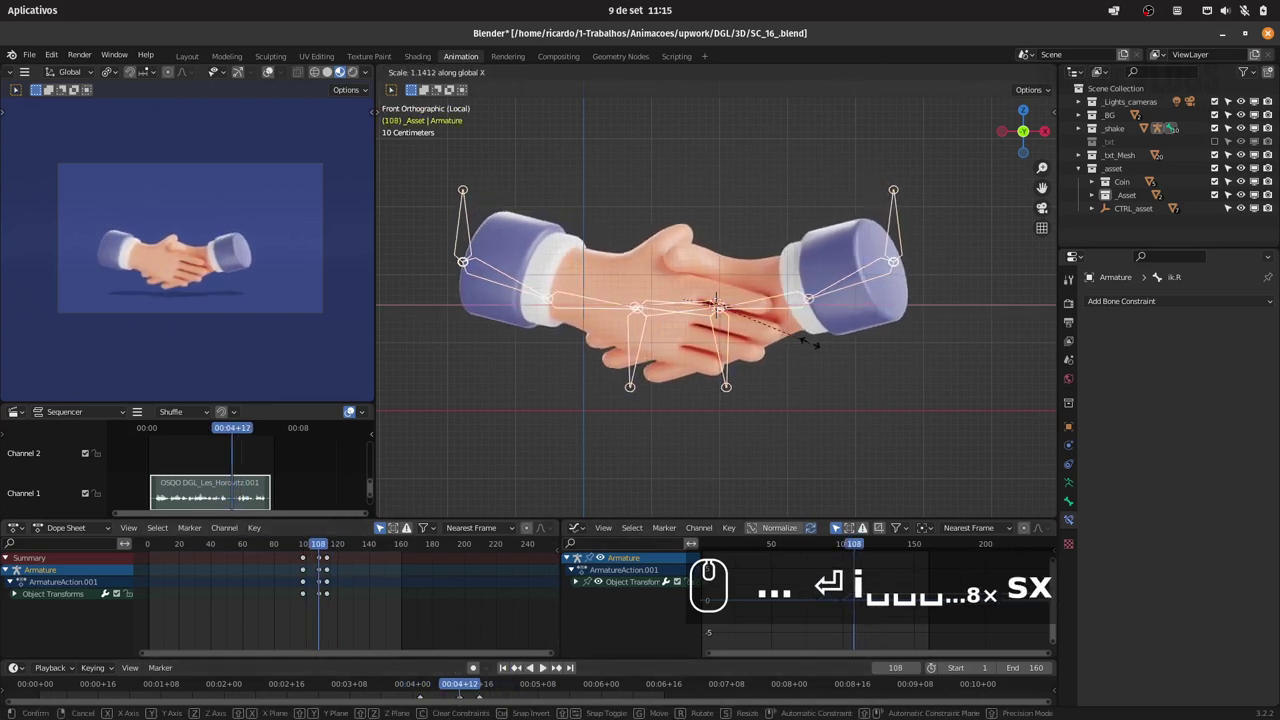
left_click(813, 346)
key("i")
left_click(810, 347)
Jump later in the timeline, add another X-scale key and replay the animation.
left_click(305, 545)
key("space")
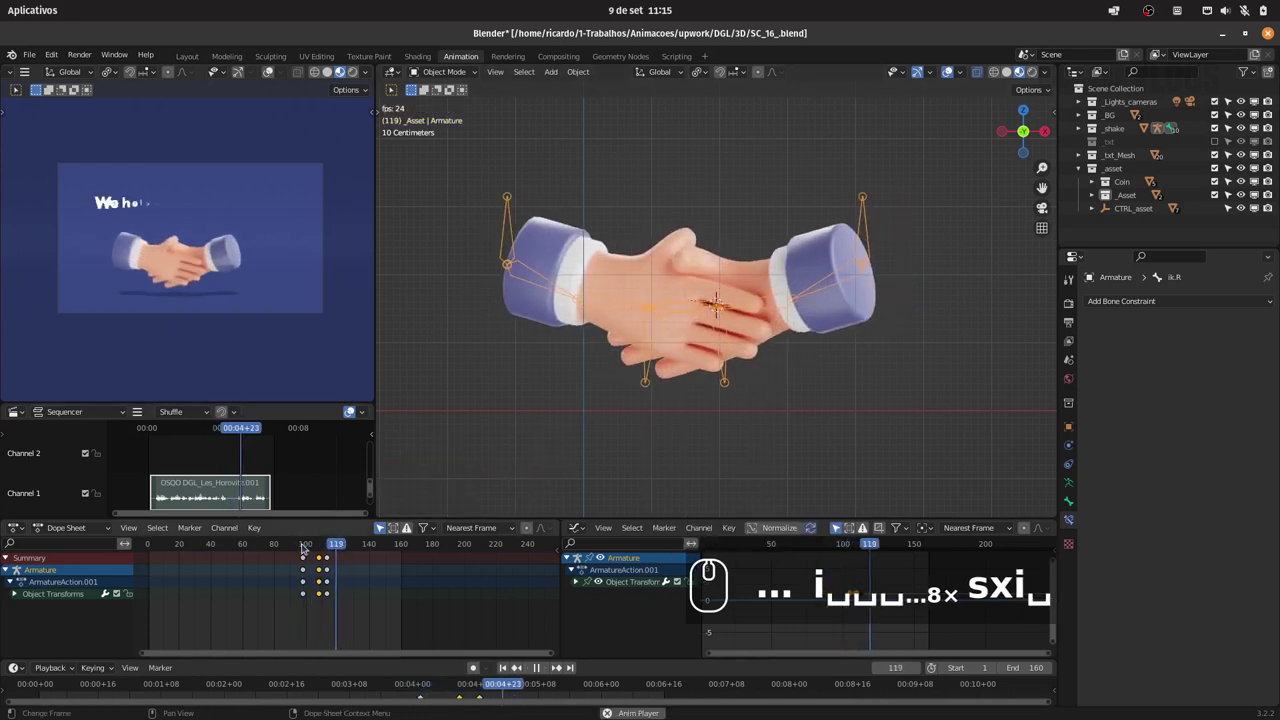
key("space")
left_click(304, 545)
type("sxi")
key("space")
left_click(302, 544)
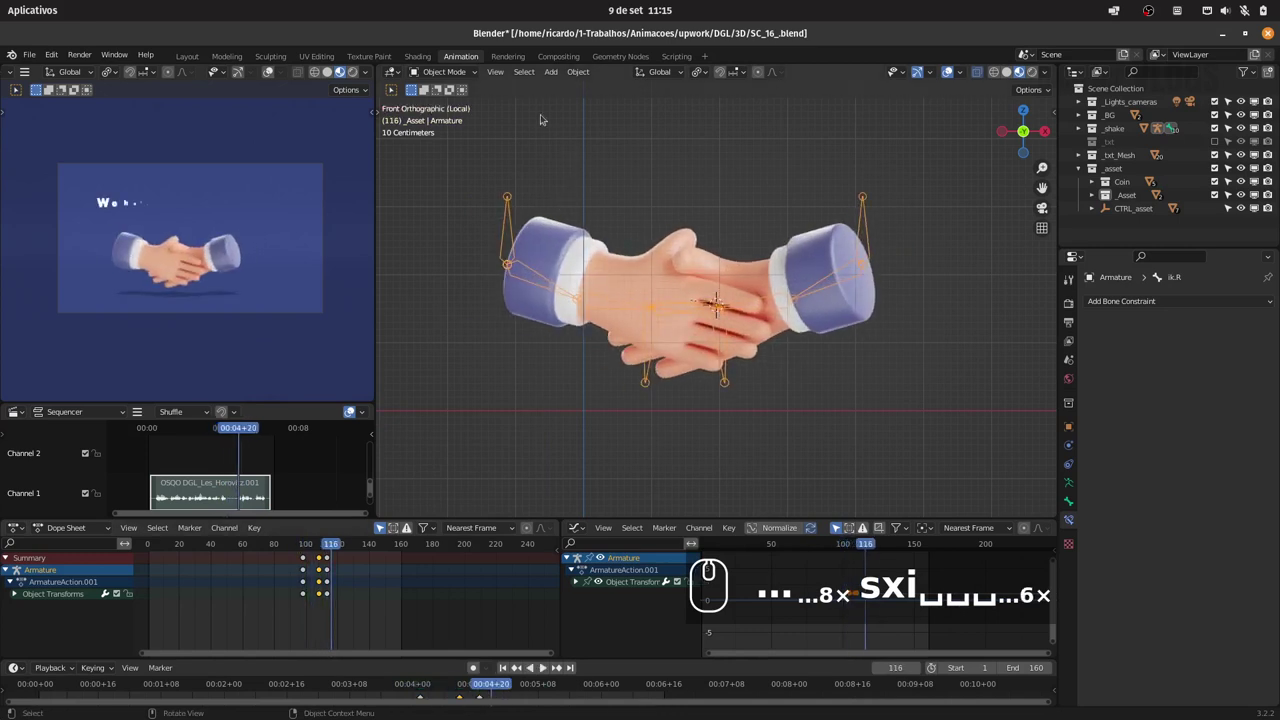
Select the armature and switch it into Pose Mode at frame 116.
left_click(502, 196)
left_click(460, 69)
left_click(458, 119)
left_click_drag(303, 550, 370, 538)
left_click_drag(751, 377, 750, 350)
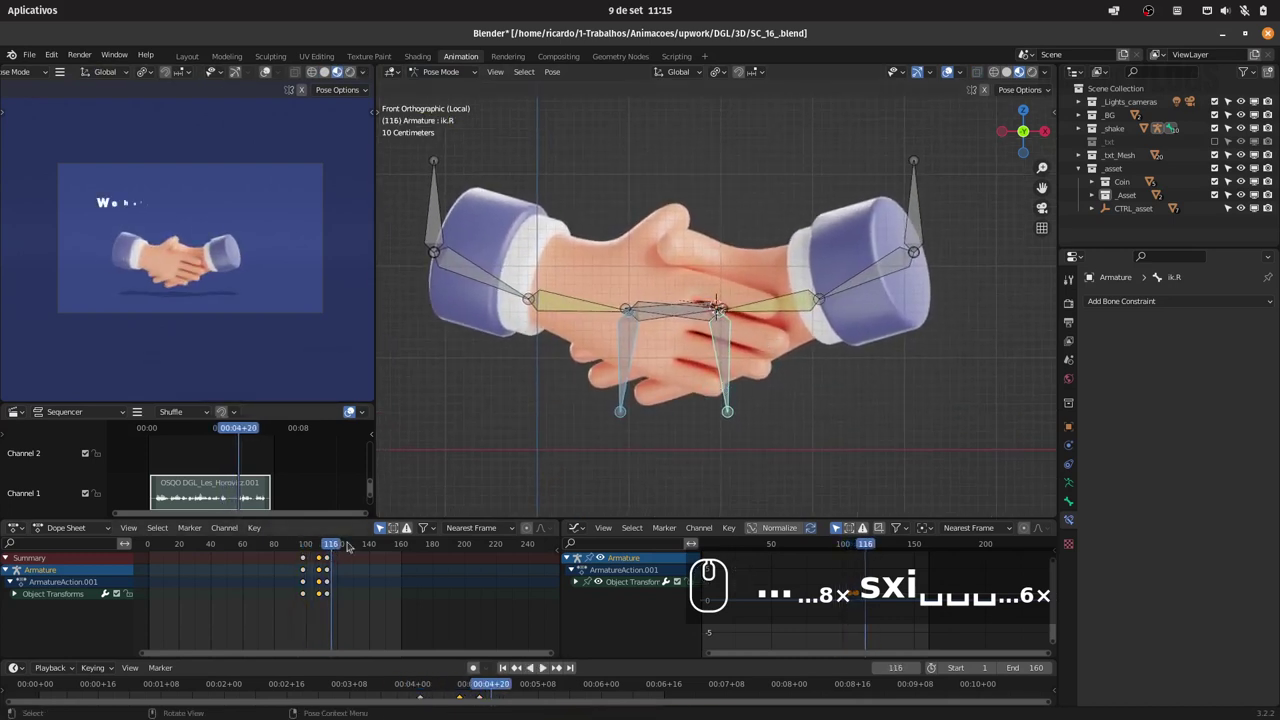
At frame 114 select the ik hand control bones and insert a starting keyframe.
left_click(330, 545)
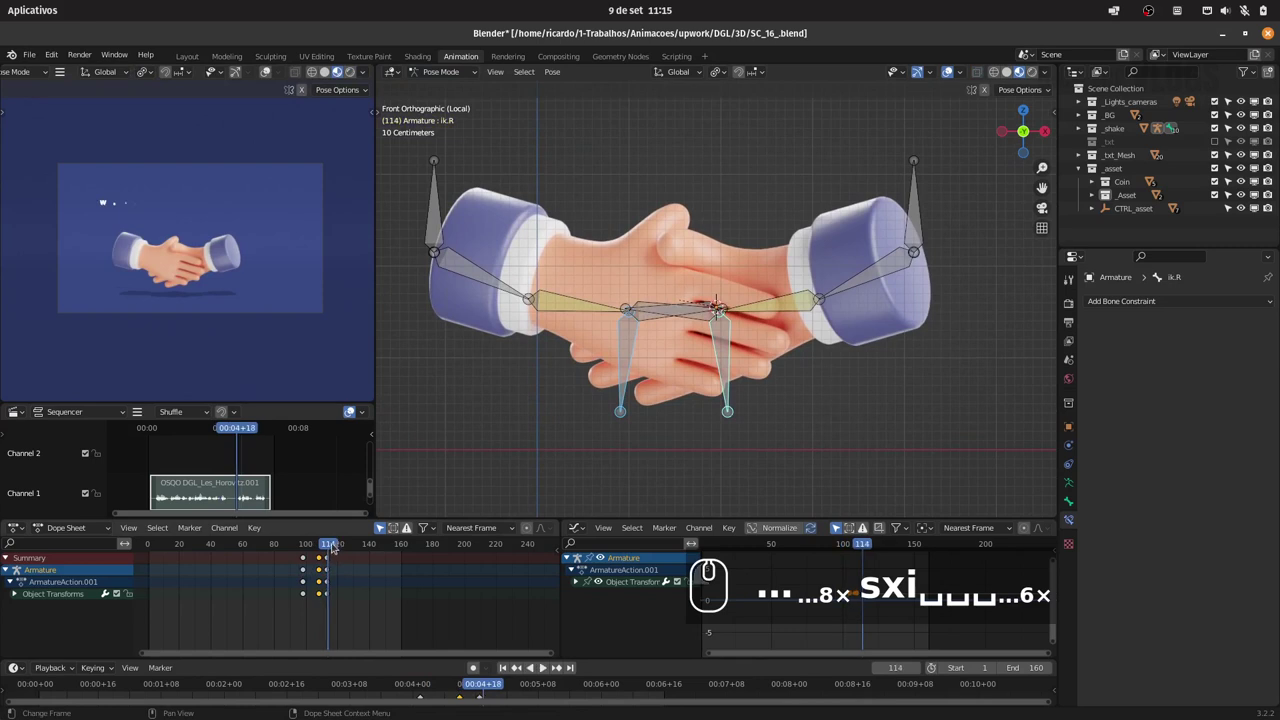
left_click_drag(332, 544, 697, 366)
key("i")
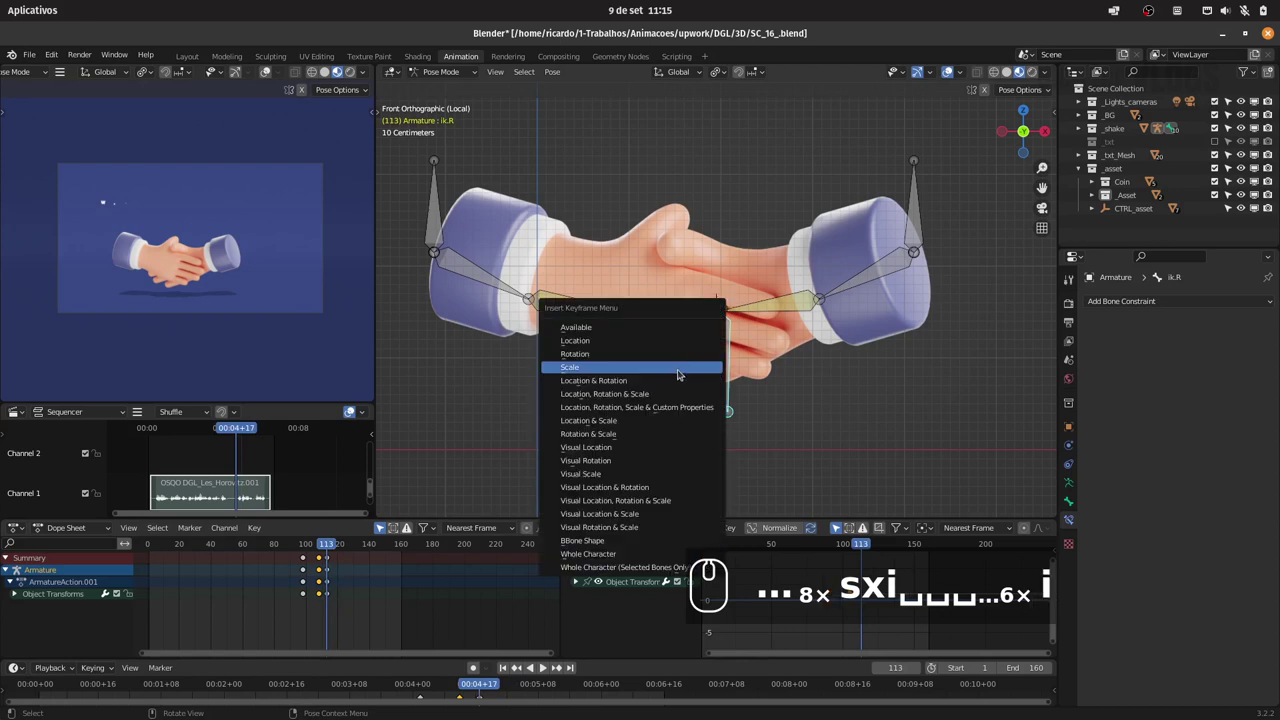
left_click_drag(667, 339, 630, 403)
Around frame 123 lift the bones slightly along Z and keyframe the pose.
left_click_drag(332, 546, 424, 525)
key("g")
key("z")
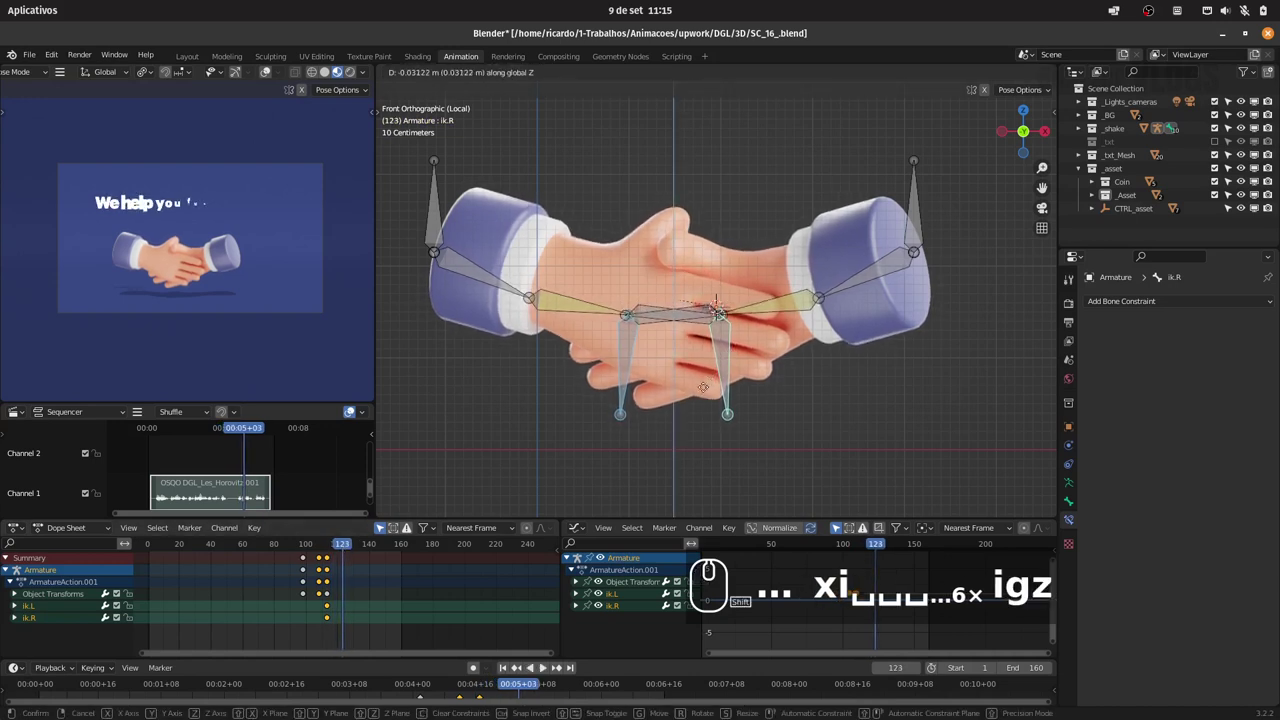
left_click(697, 397)
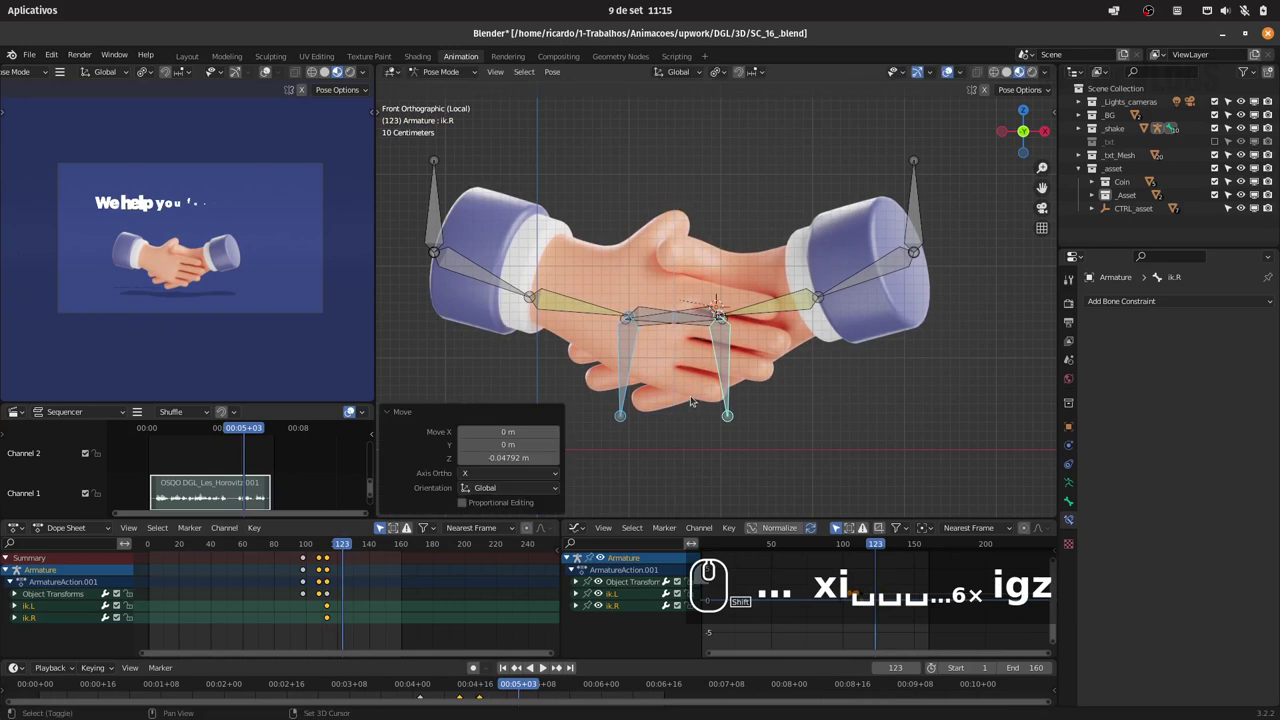
key("i")
left_click(699, 383)
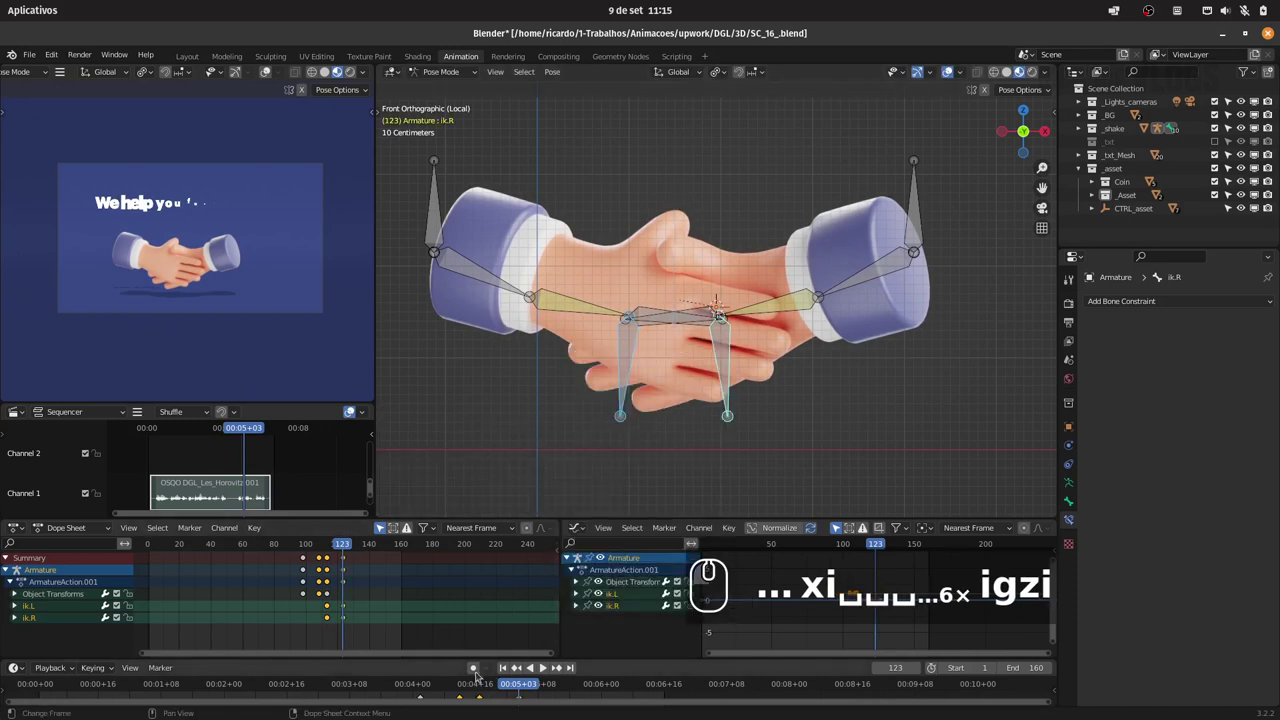
Enable Auto Keying, go to frame 134 and move the bones vertically to a new height.
left_click(476, 665)
left_click(348, 546)
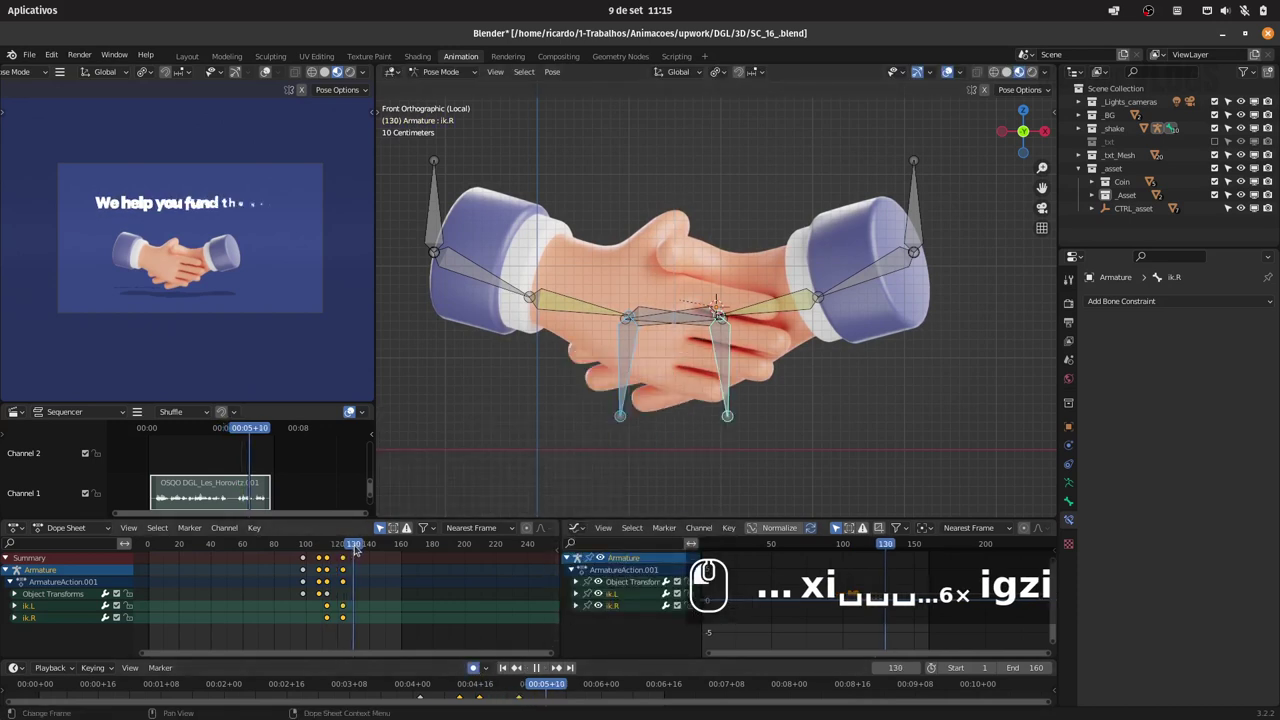
left_click_drag(358, 548, 745, 407)
key("g")
key("z")
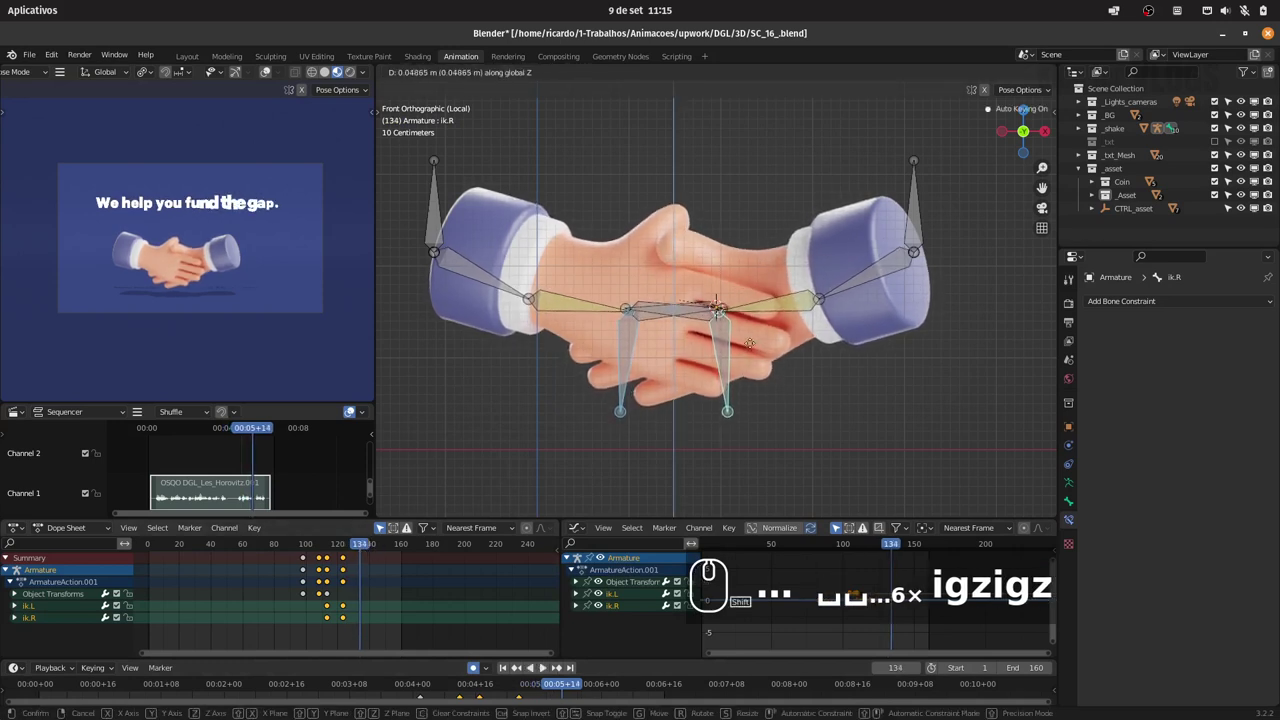
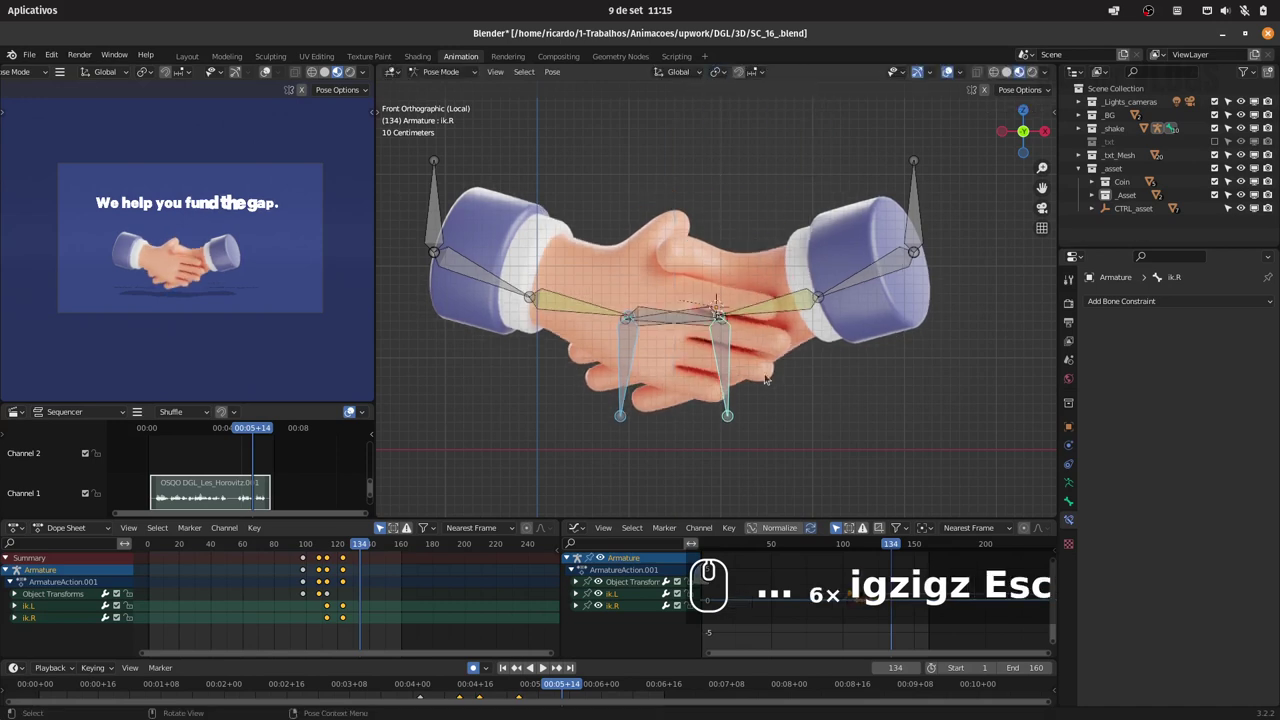
key("g")
key("z")
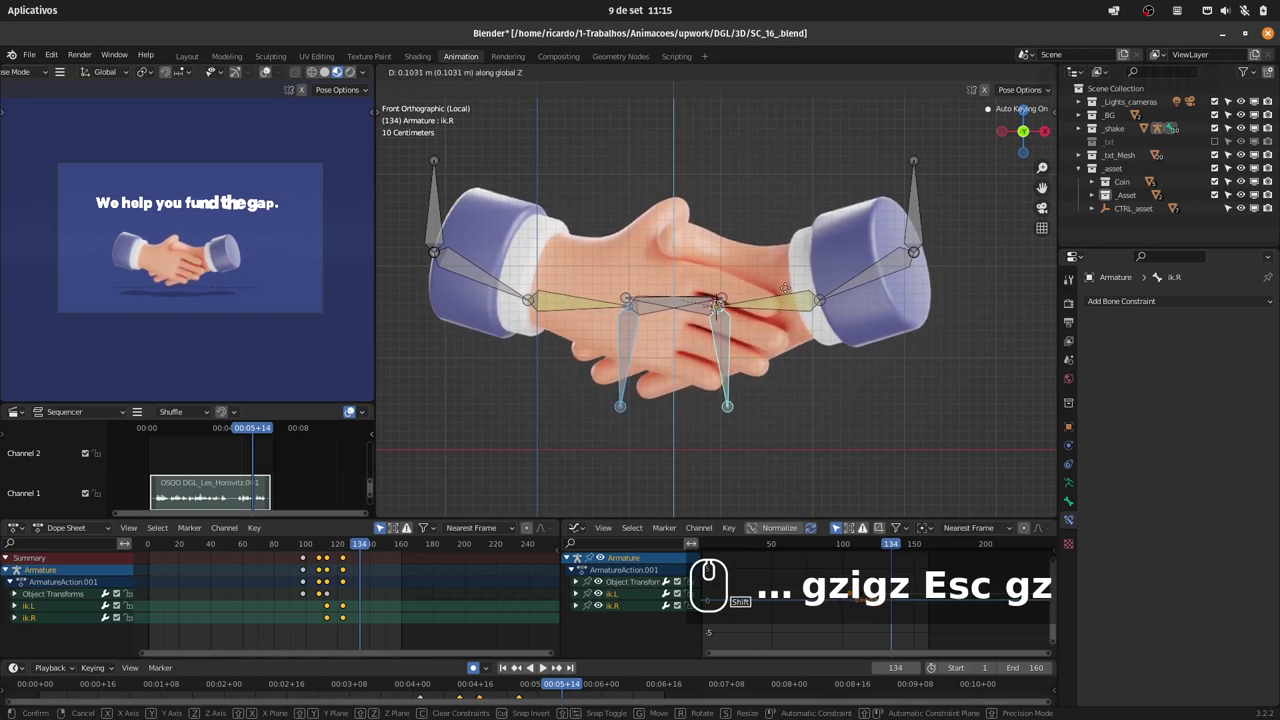
left_click(785, 281)
Scrub onward and add further up-and-down Z moves so the hands keep shaking.
left_click_drag(351, 550, 386, 544)
type("gzigz Esc gzgz")
left_click(761, 454)
left_click(339, 547)
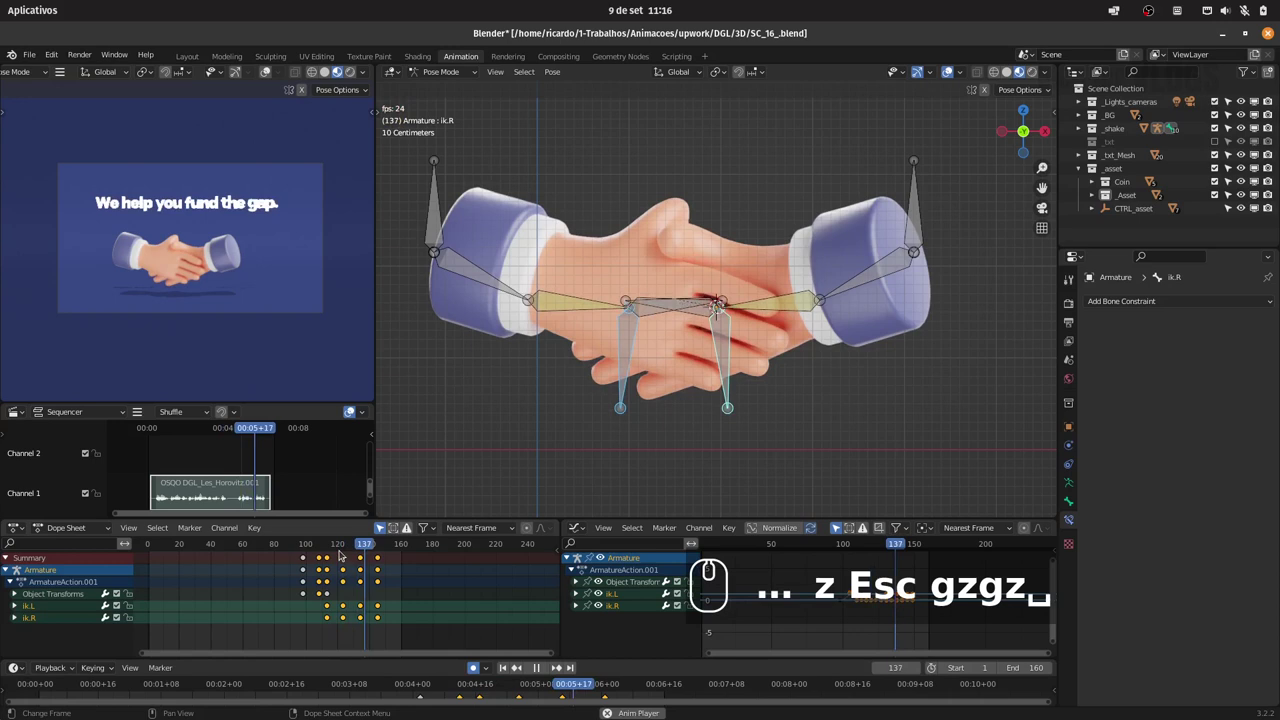
Box-select the shake keyframes and Shift+D duplicate them later, extending to about frame 160.
key("space")
left_click_drag(348, 641, 437, 560)
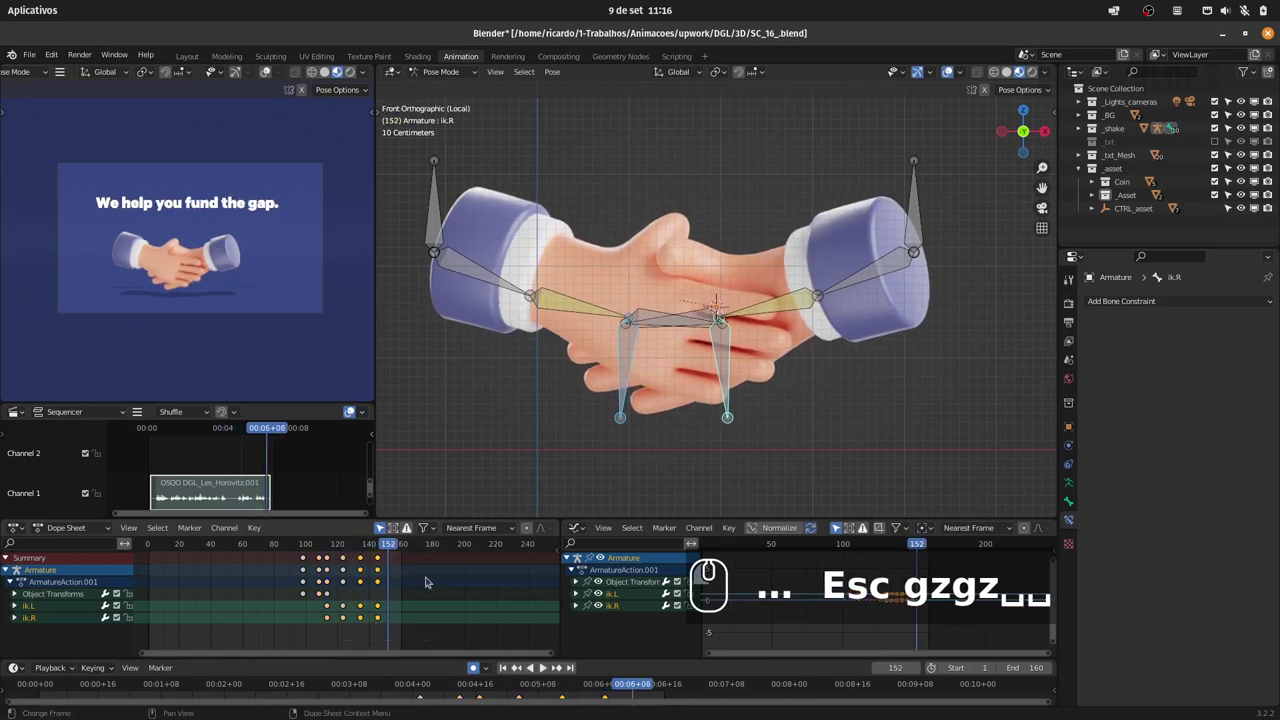
key("shift+d")
left_click(459, 583)
Nudge the copied keys and play back the whole handshake animation.
type("sc gzgz␣␣D")
left_click(321, 544)
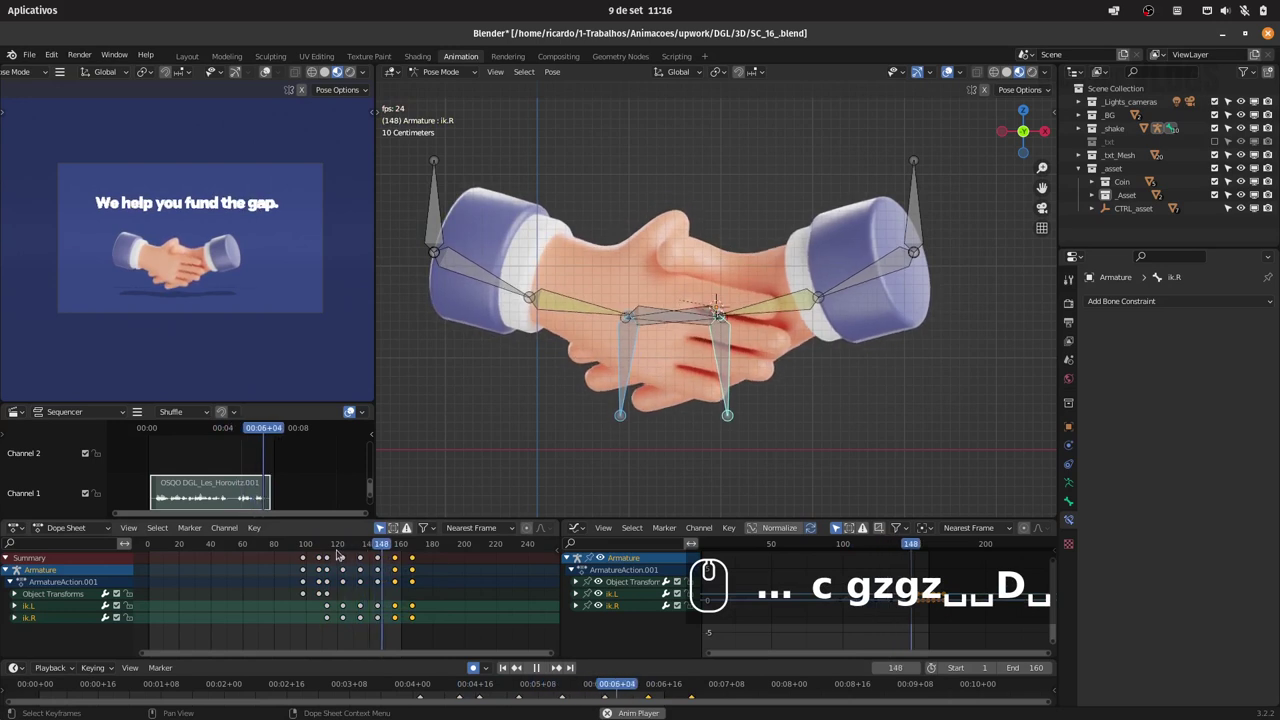
left_click(347, 541)
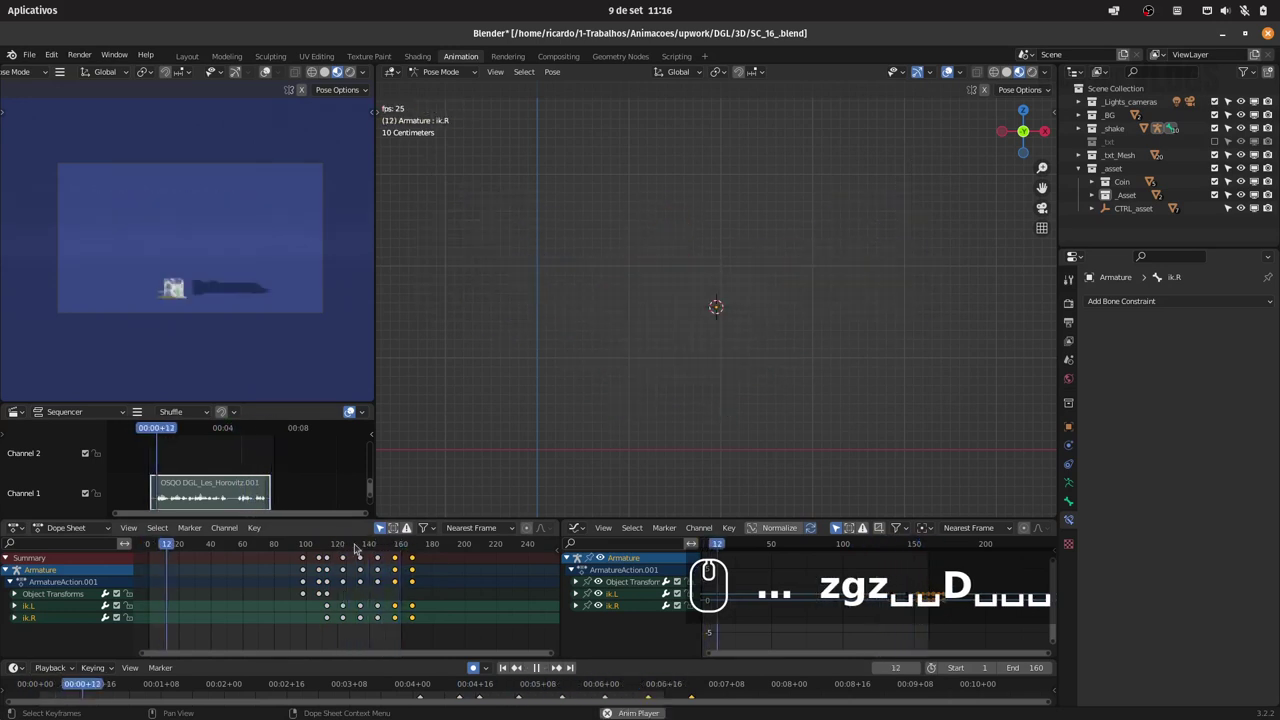
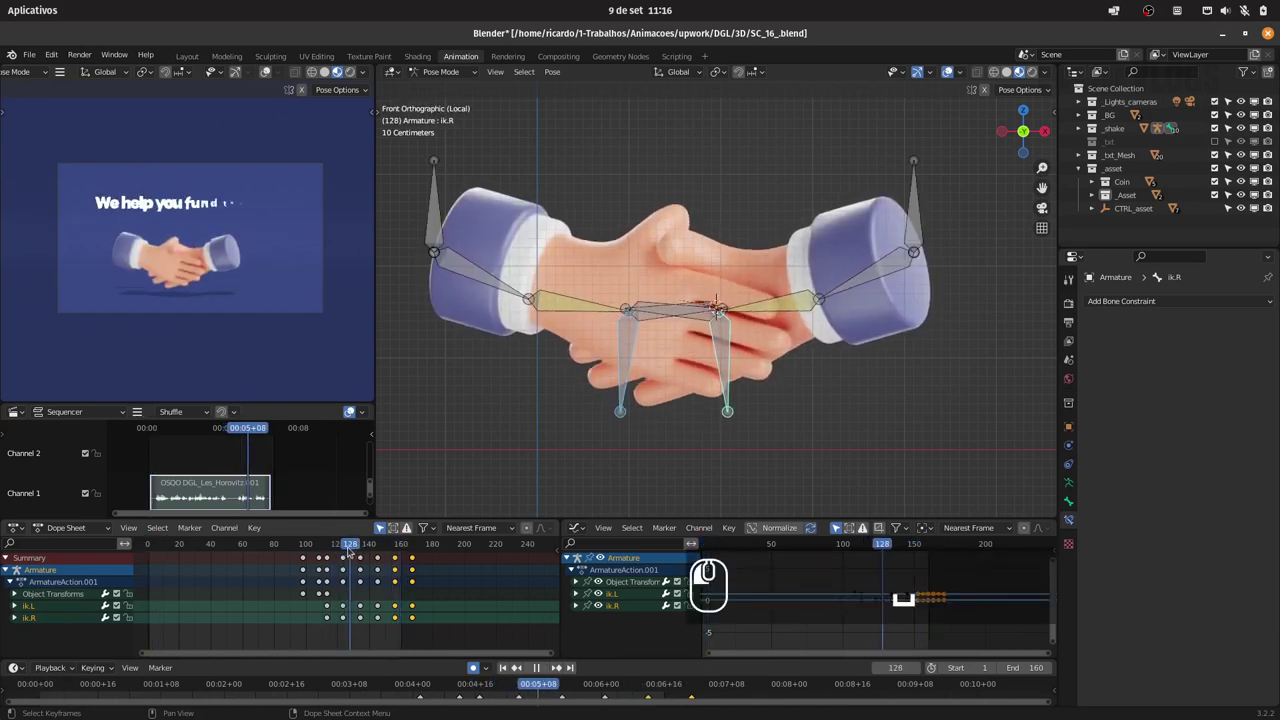
Select the base.R and armA.R bones and orbit the view to inspect the hands in perspective.
left_click(924, 225)
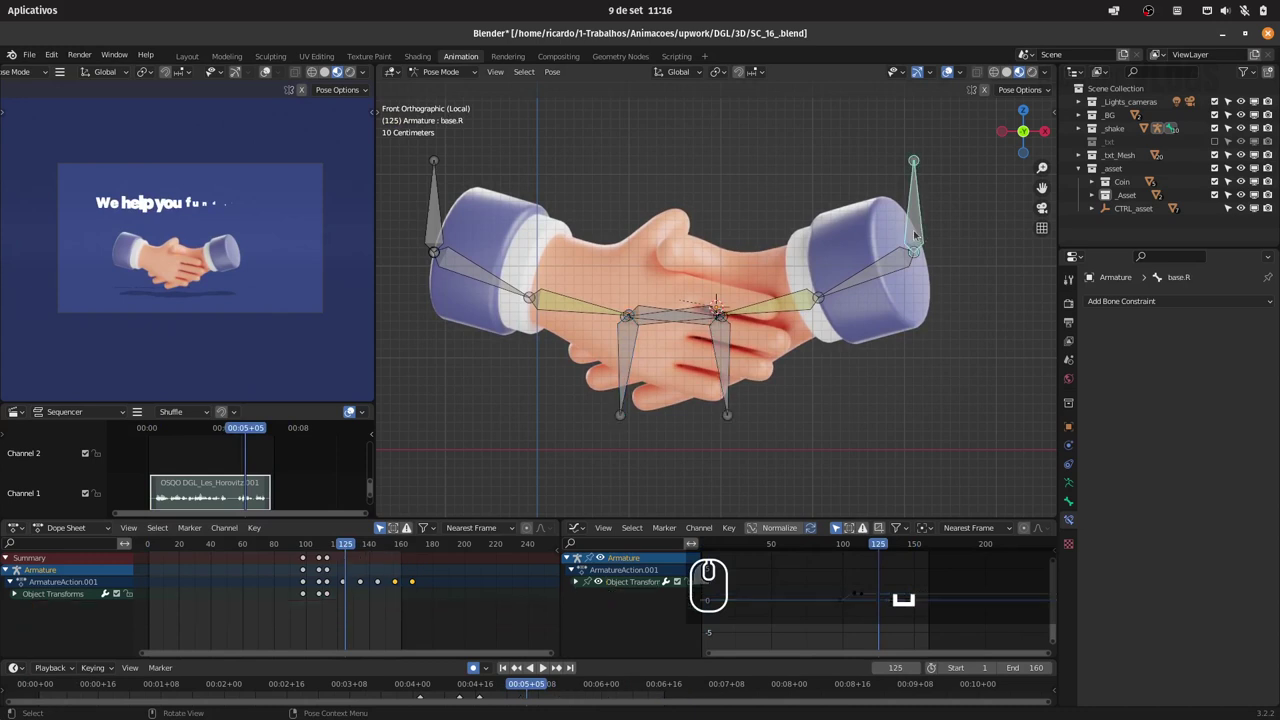
key("g")
key("Escape")
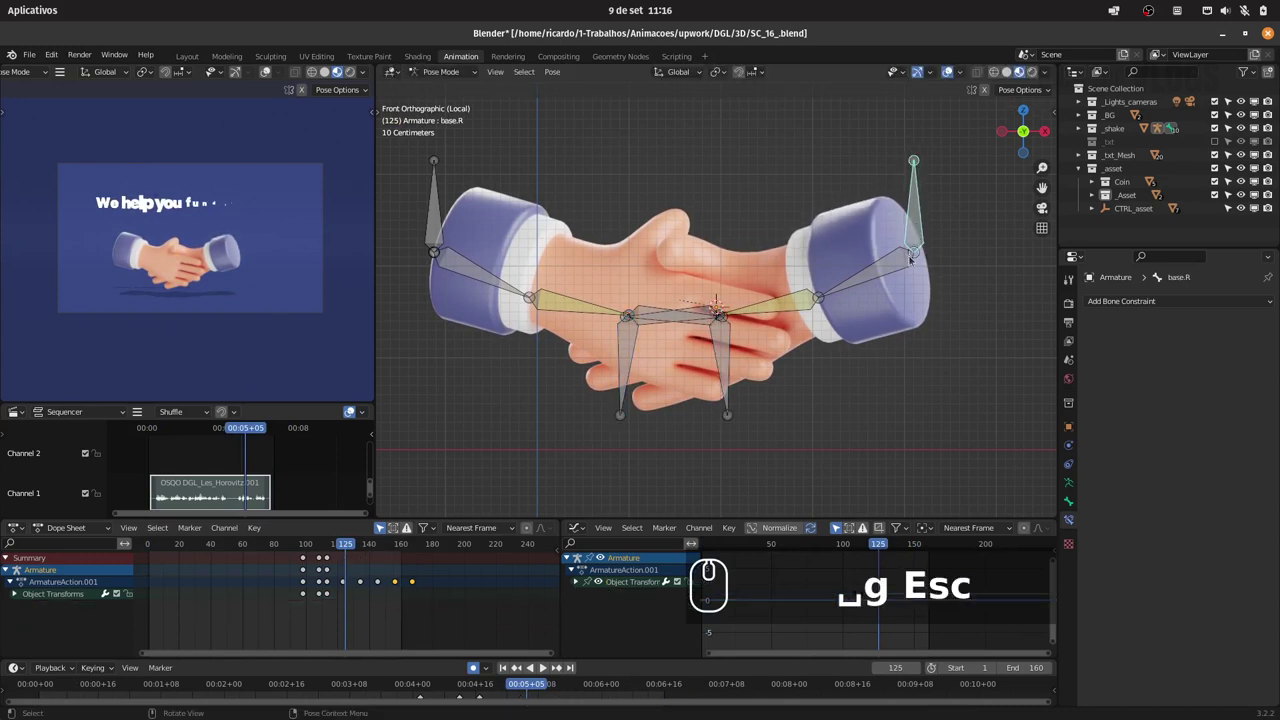
left_click(903, 257)
left_click(823, 249)
left_click_drag(839, 253, 847, 247)
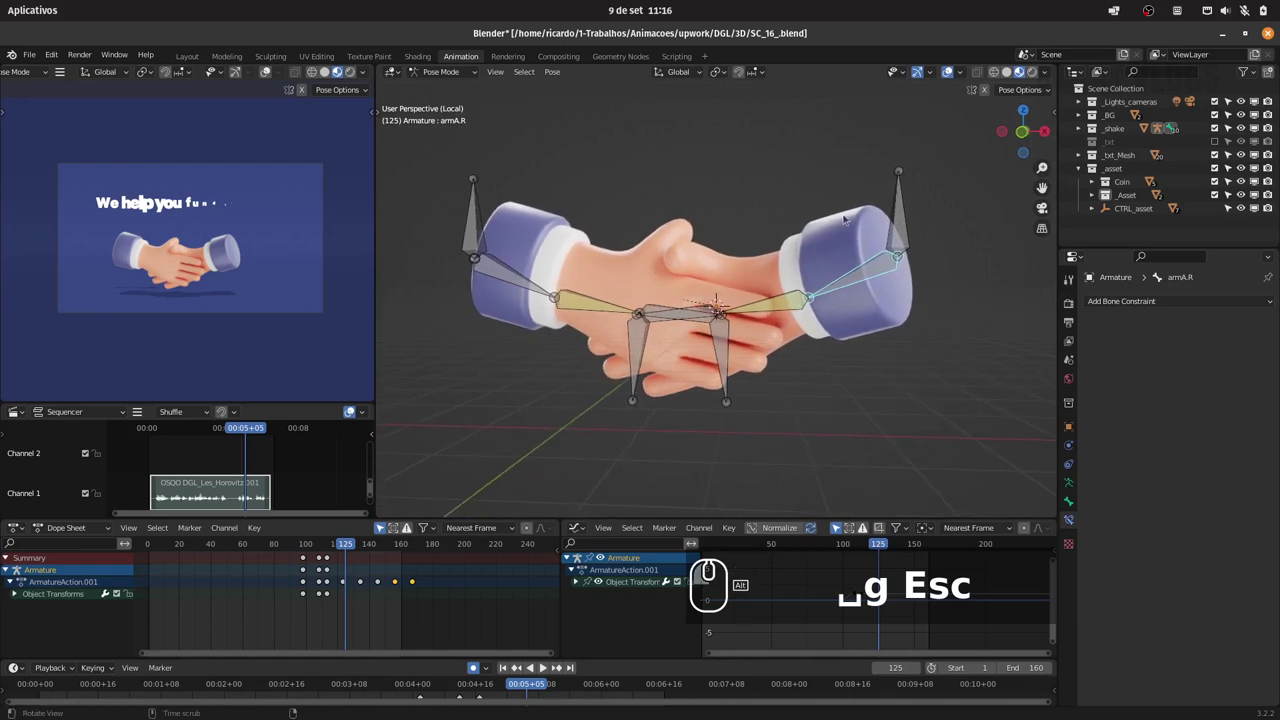
left_click_drag(844, 219, 839, 241)
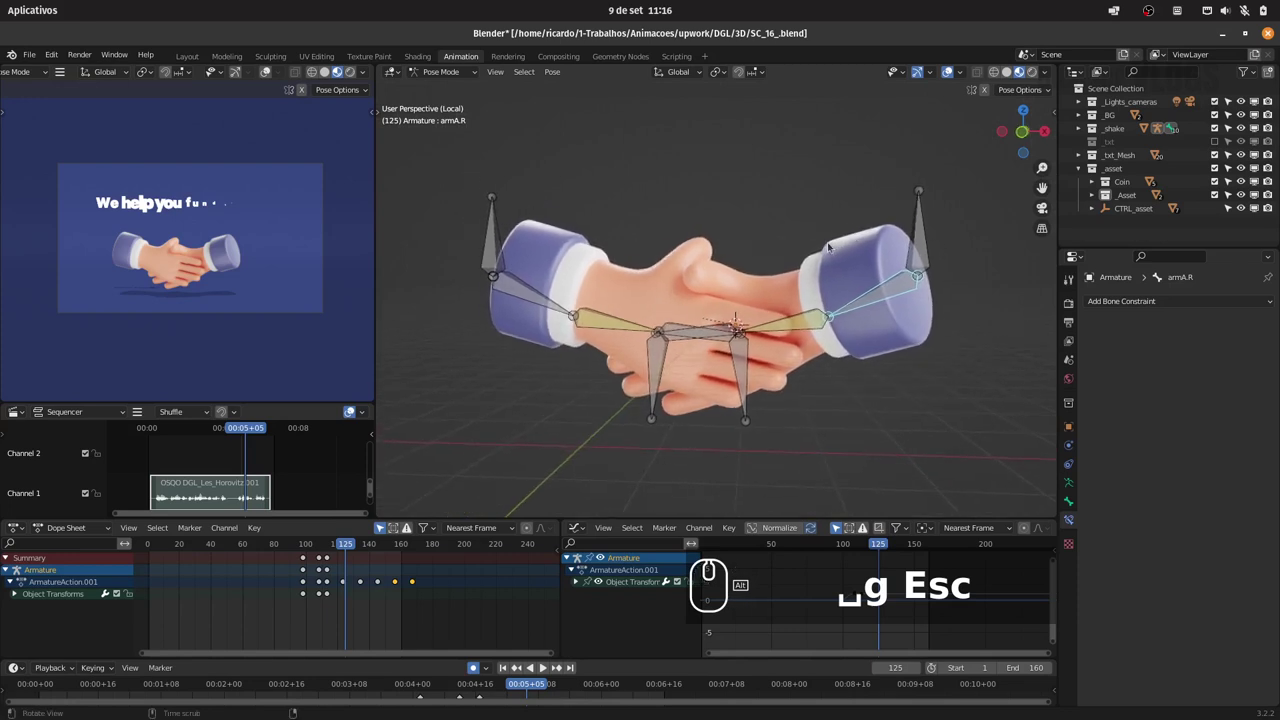
left_click_drag(336, 546, 525, 266)
Move the base.L bone with auto keying at frame 128, then return to the Bitmap hand mesh.
key("g")
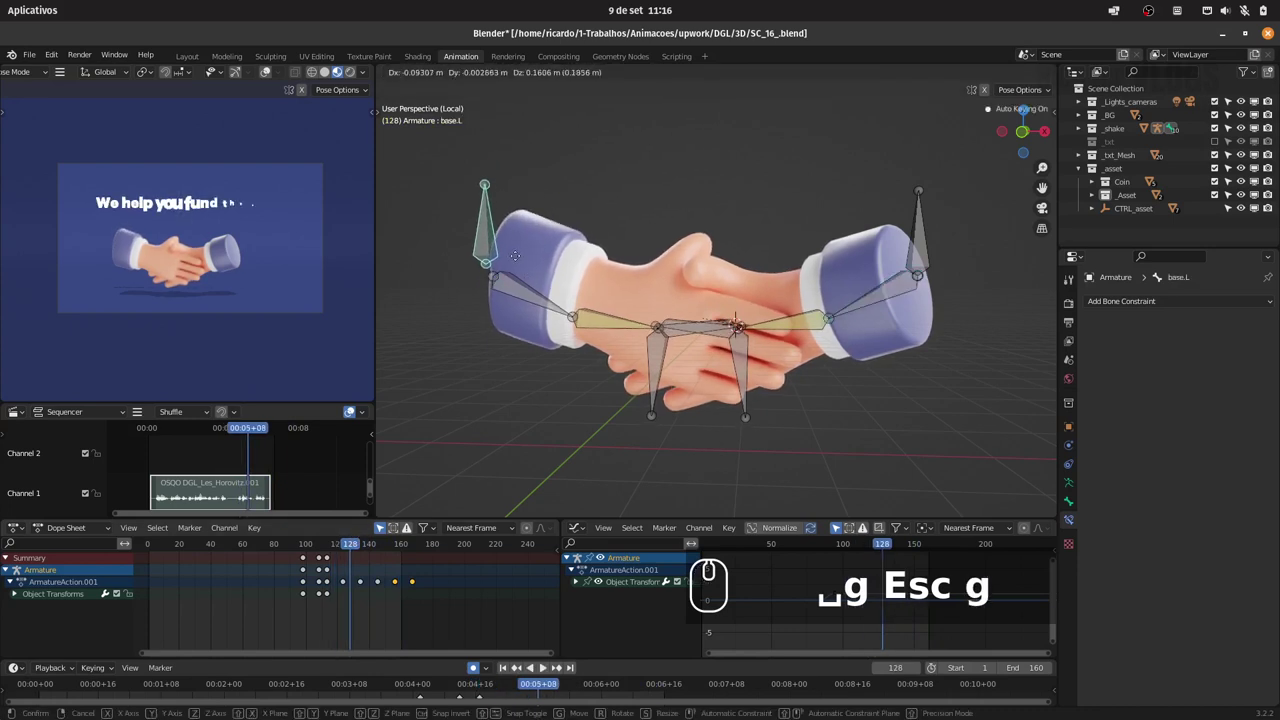
key("Escape")
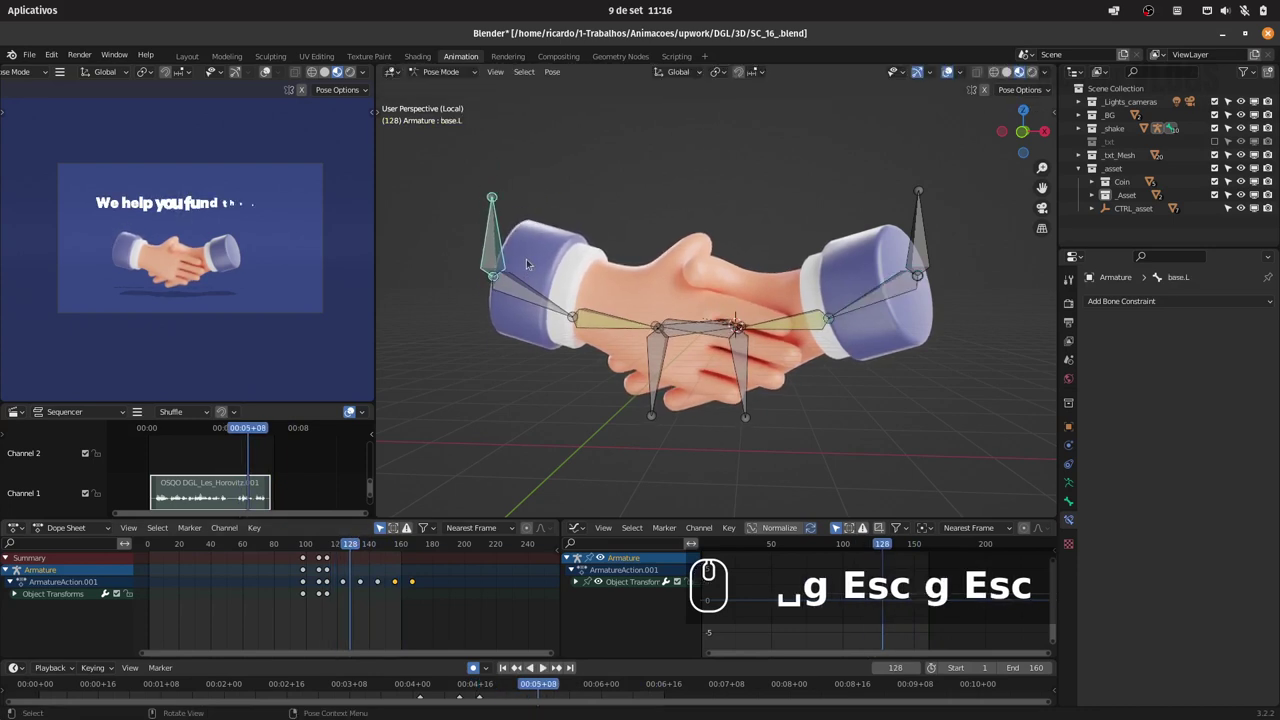
left_click_drag(447, 77, 929, 321)
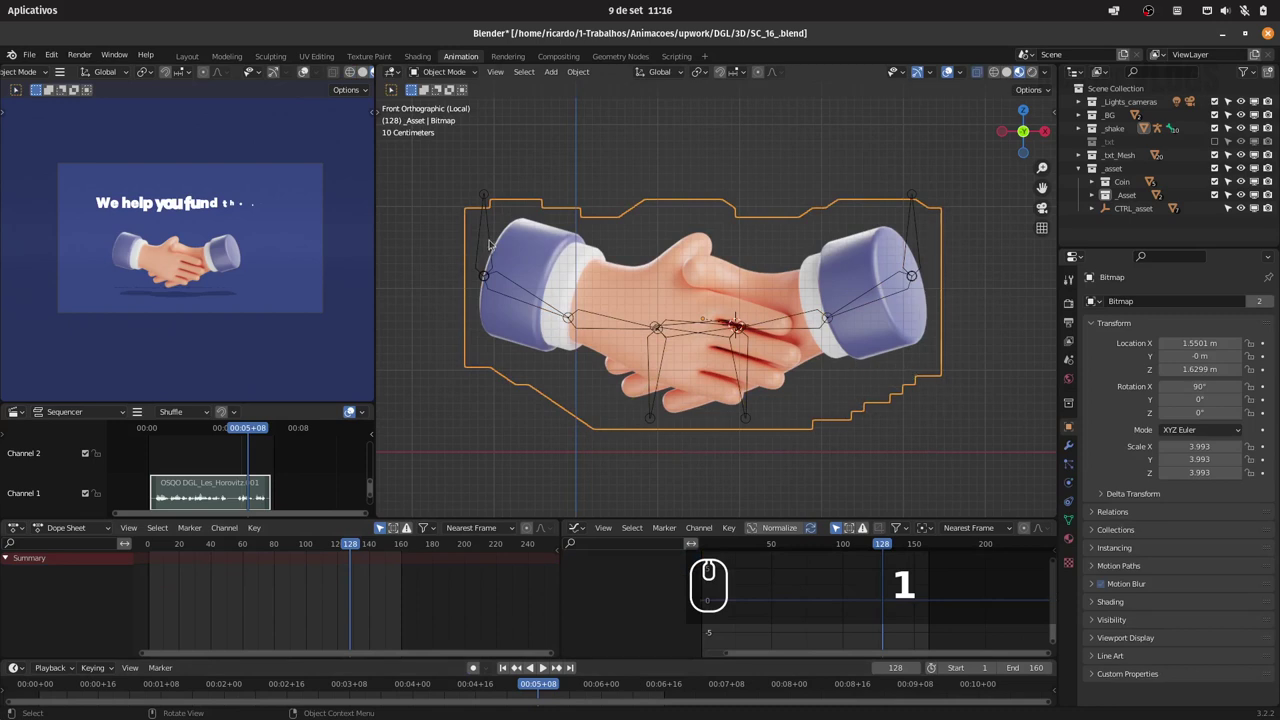
key("Tab")
key("alt+a")
key("b")
left_click(749, 371)
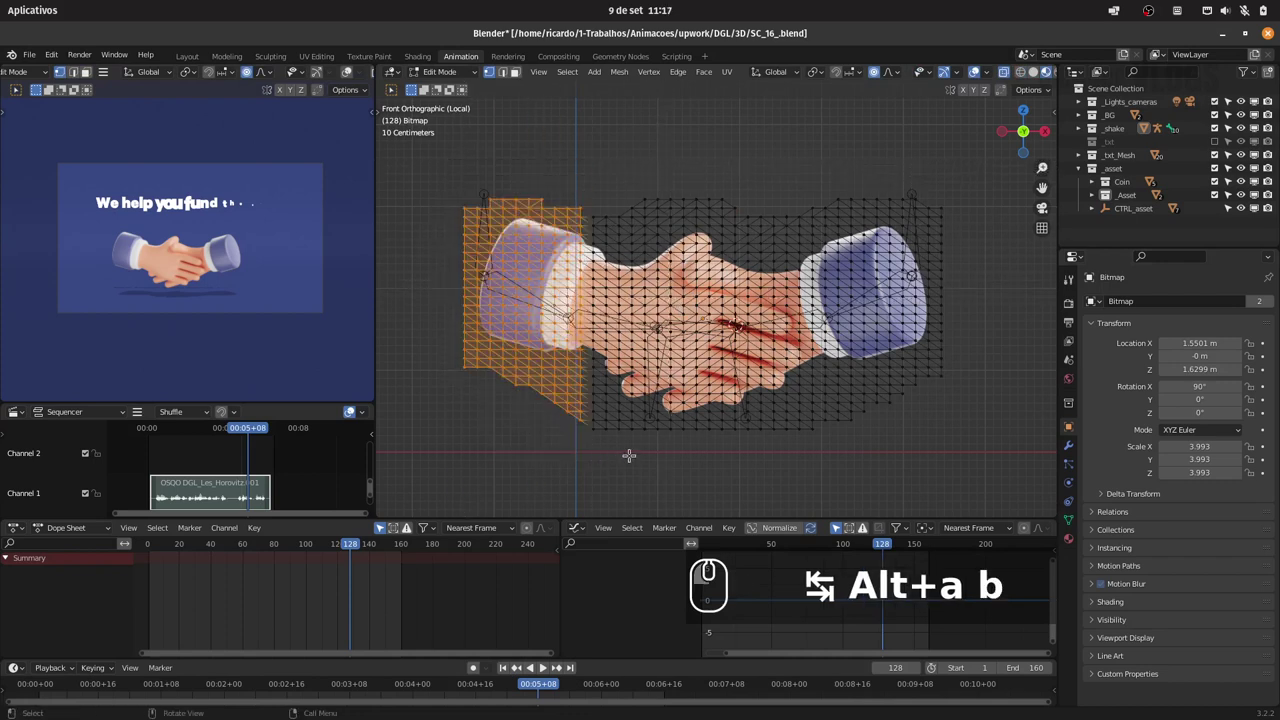
left_click(749, 371)
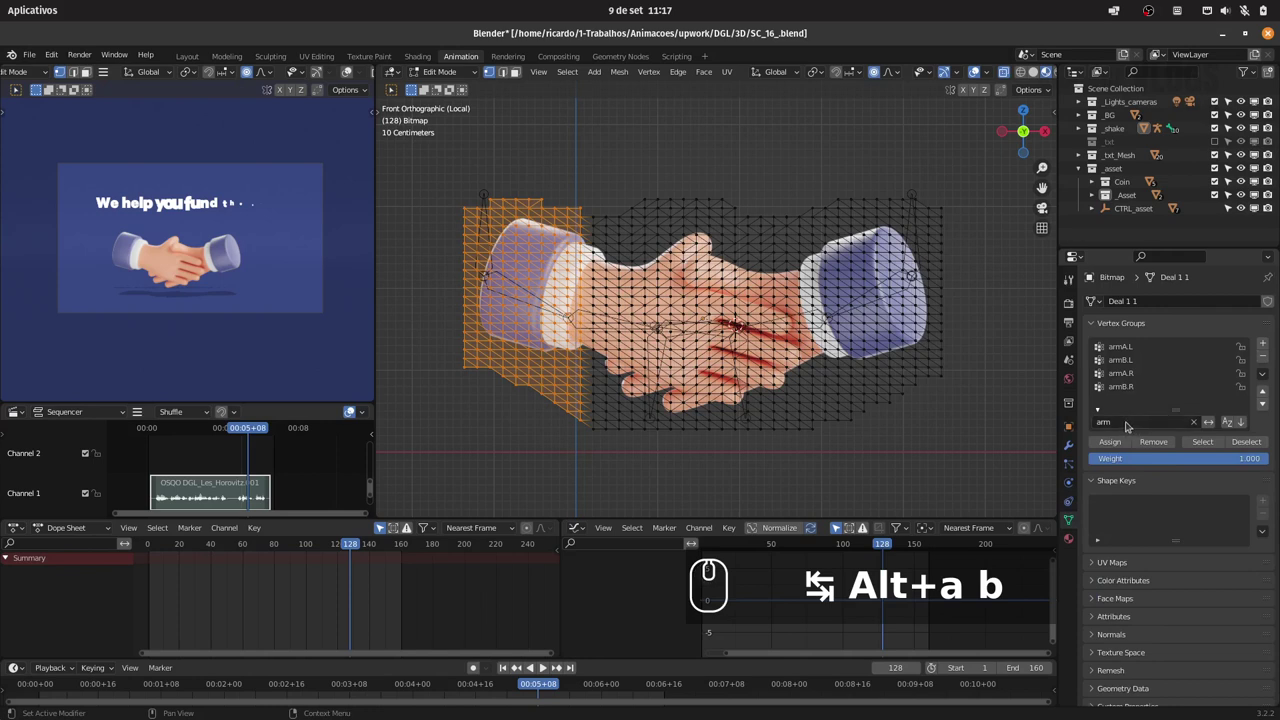
left_click(1197, 421)
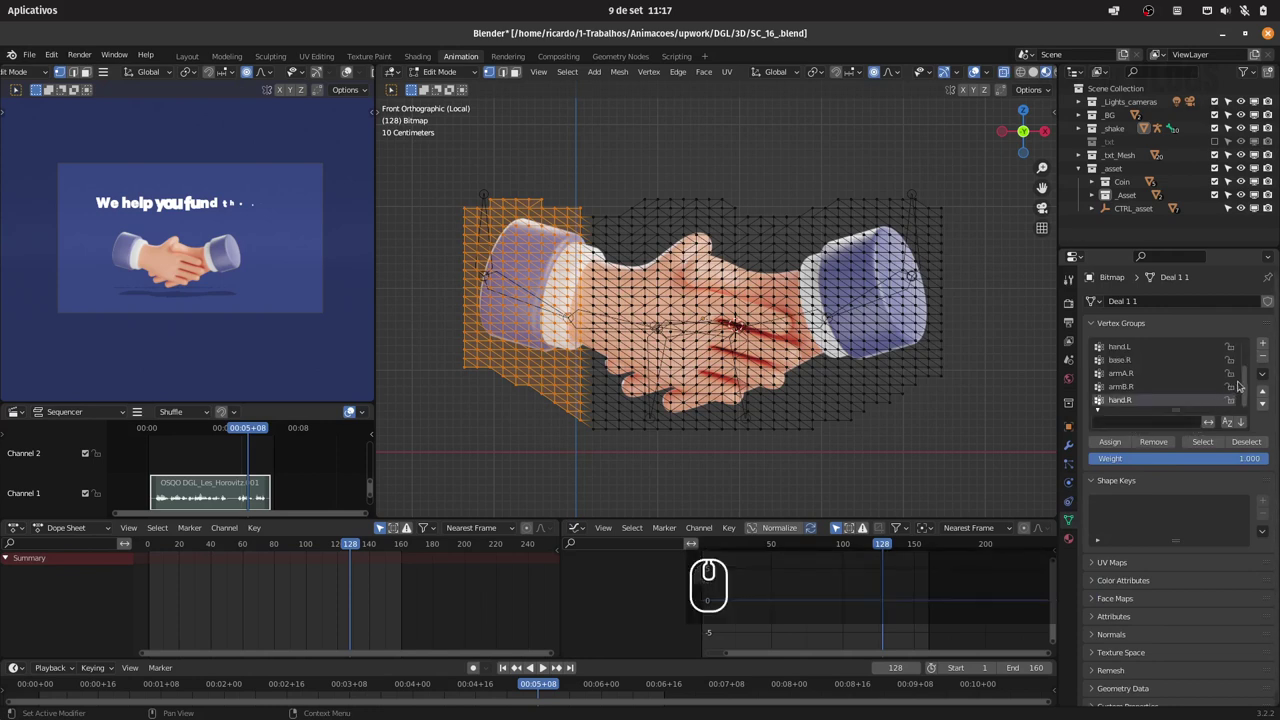
left_click_drag(1247, 381, 1241, 351)
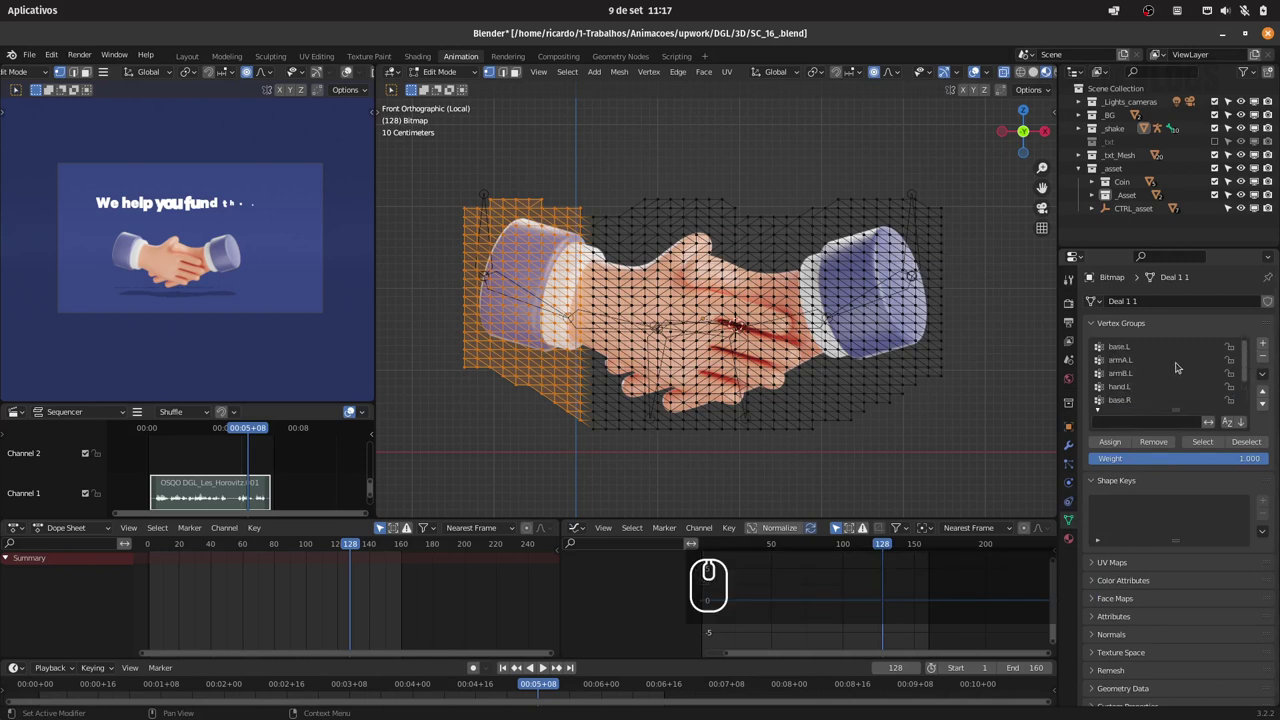
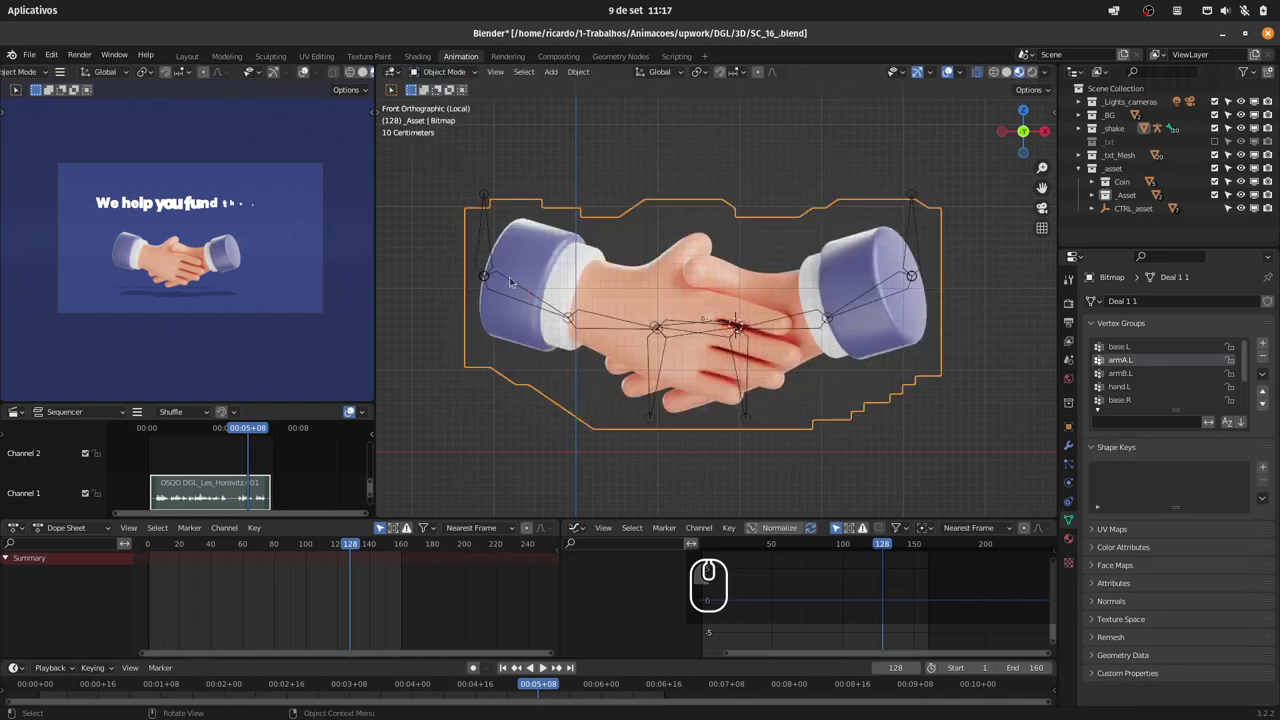
In pose mode, trial-move base.L and armA.L to see how the arm bends, cancelling each move.
left_click(496, 248)
left_click_drag(456, 69, 475, 127)
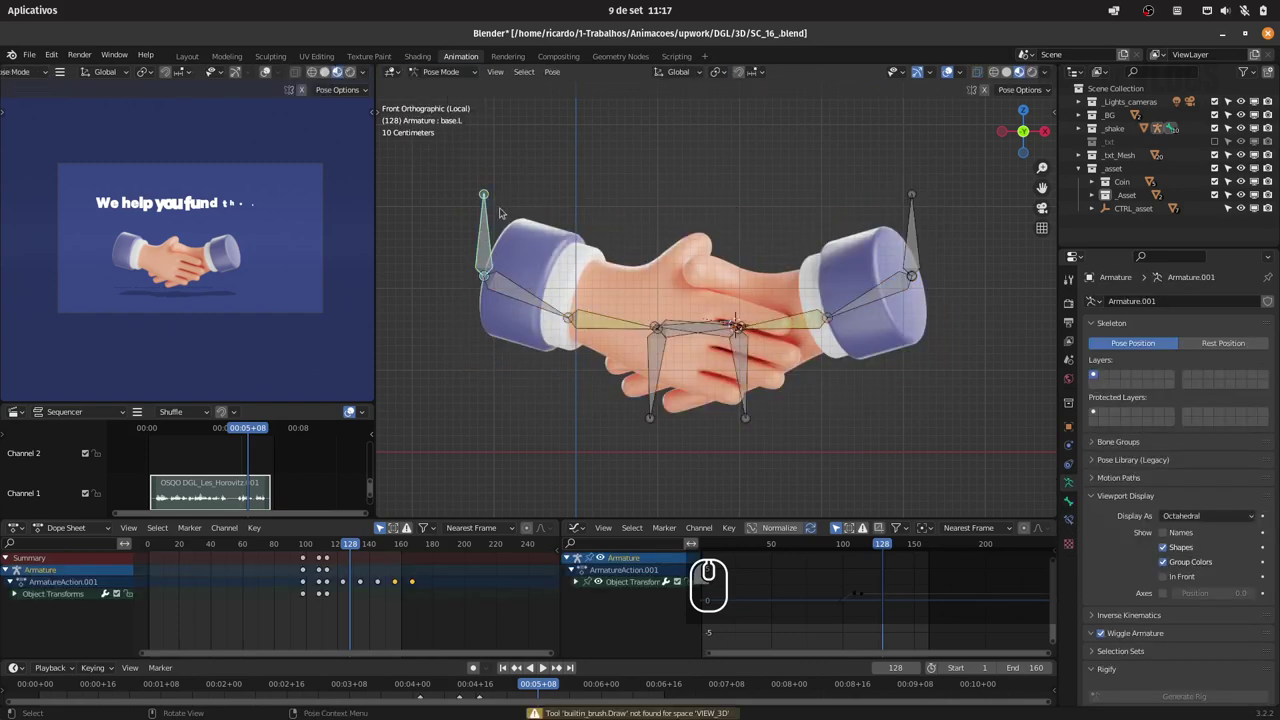
key("g")
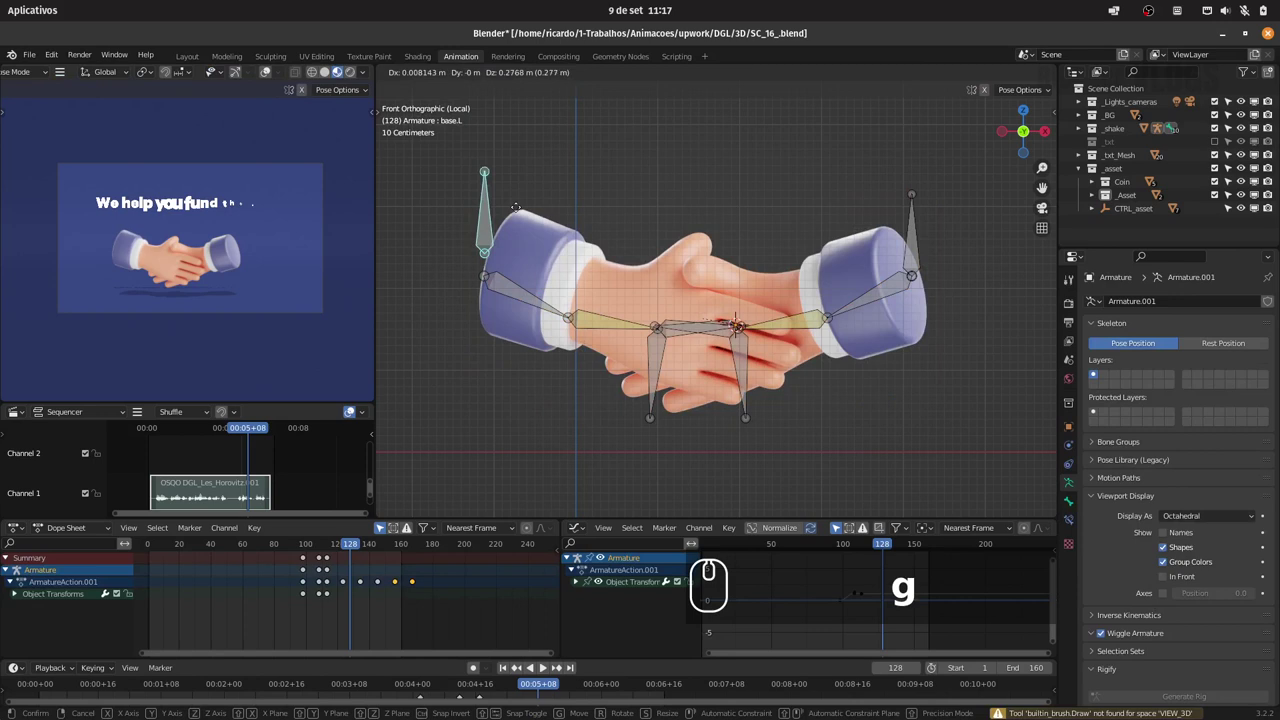
key("Escape")
left_click(493, 285)
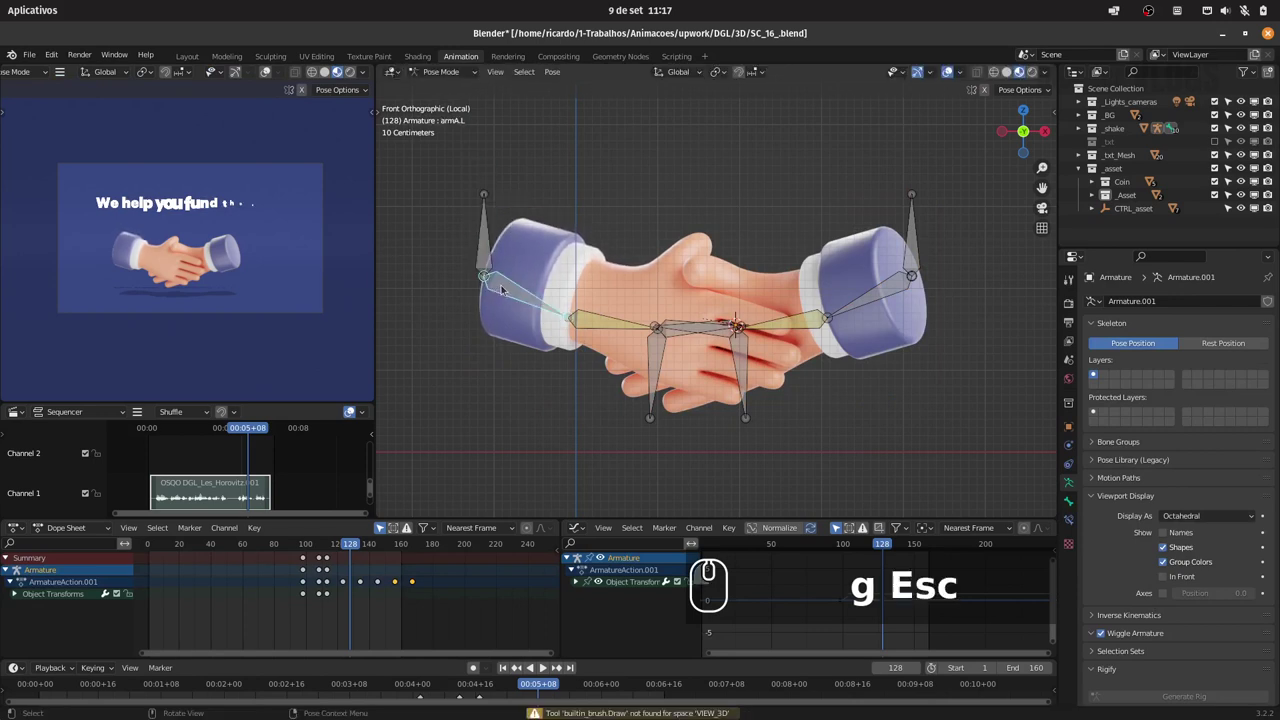
key("g")
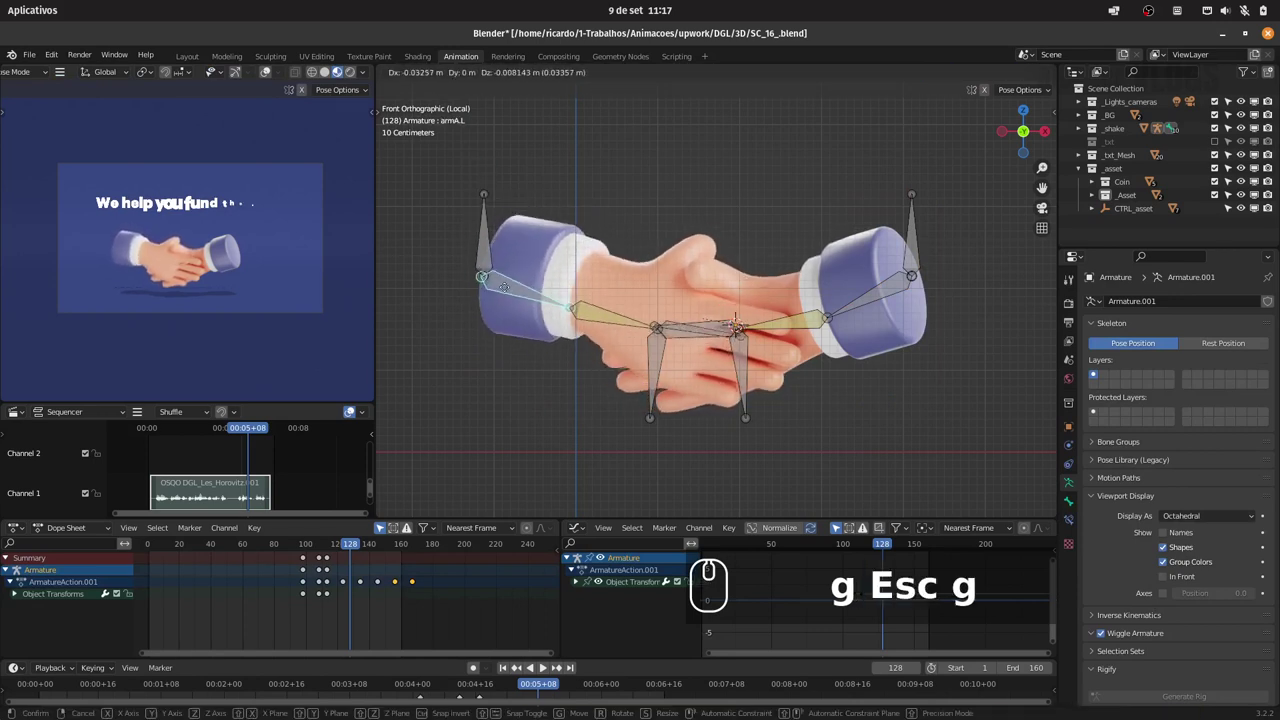
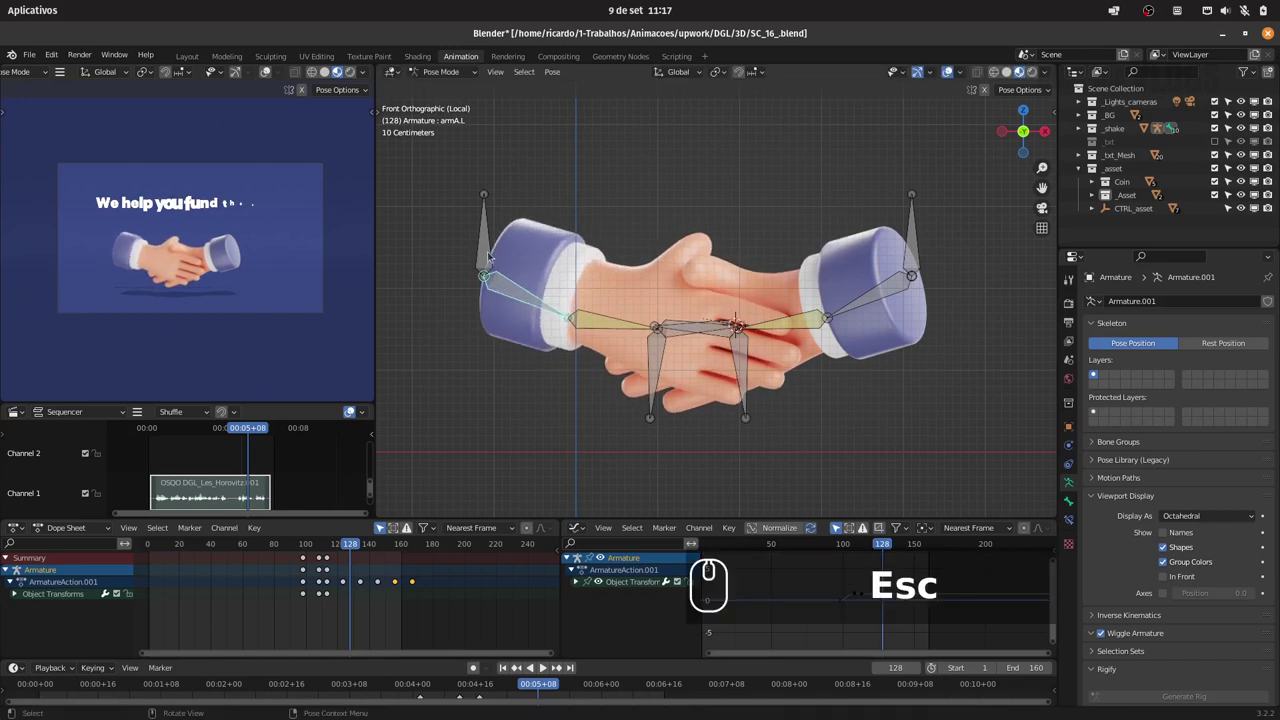
left_click_drag(488, 254, 505, 255)
key("g")
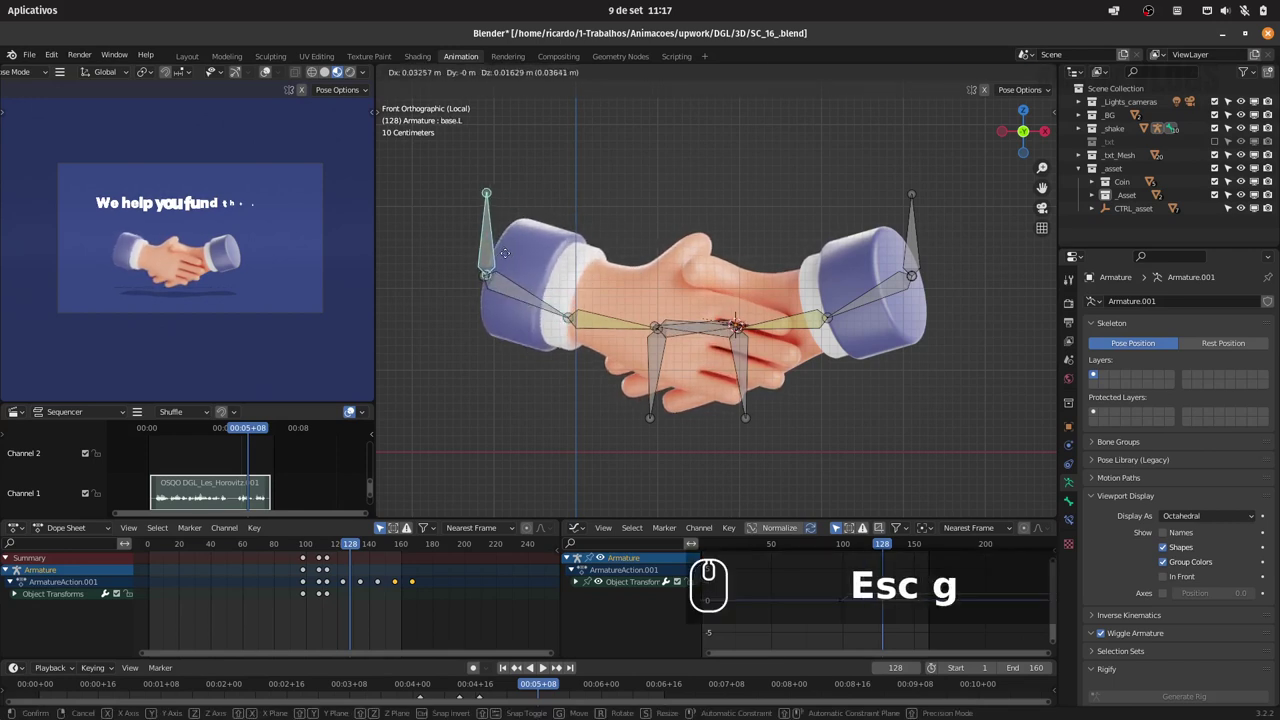
key("Escape")
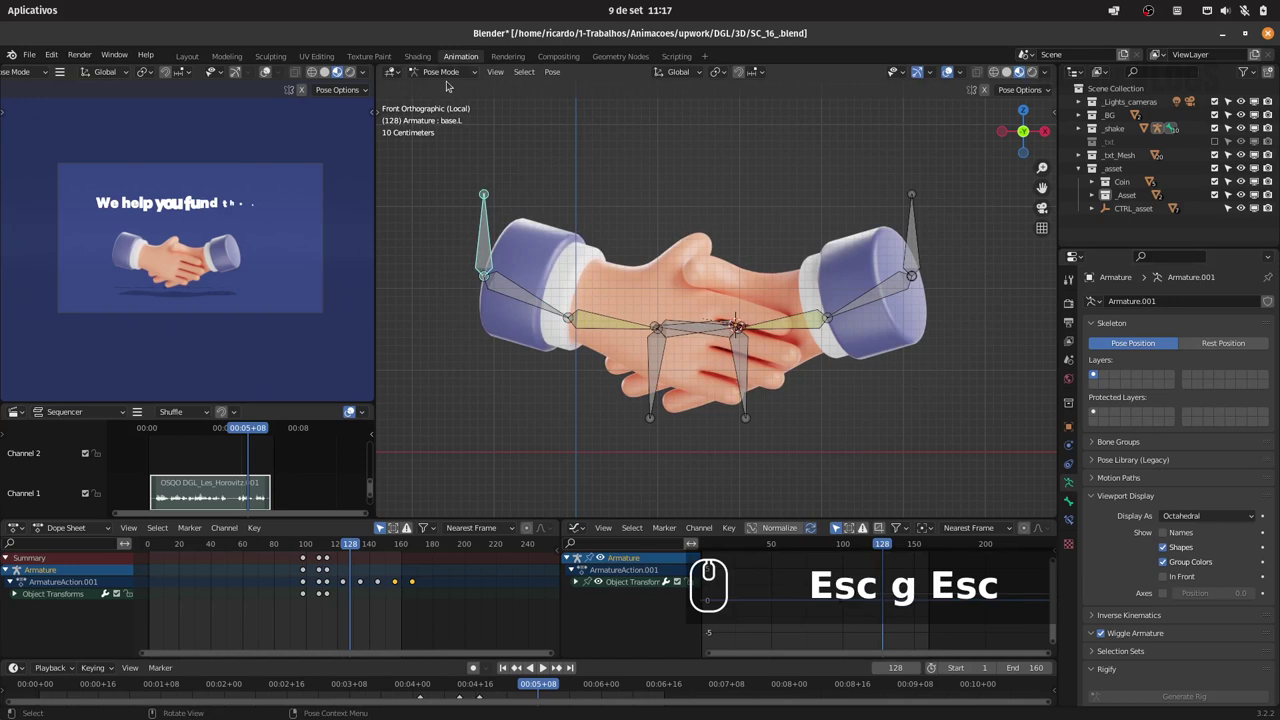
Switch the rig to edit mode and show base.L's head and tail transform values.
left_click(440, 73)
left_click(445, 99)
left_click(1075, 507)
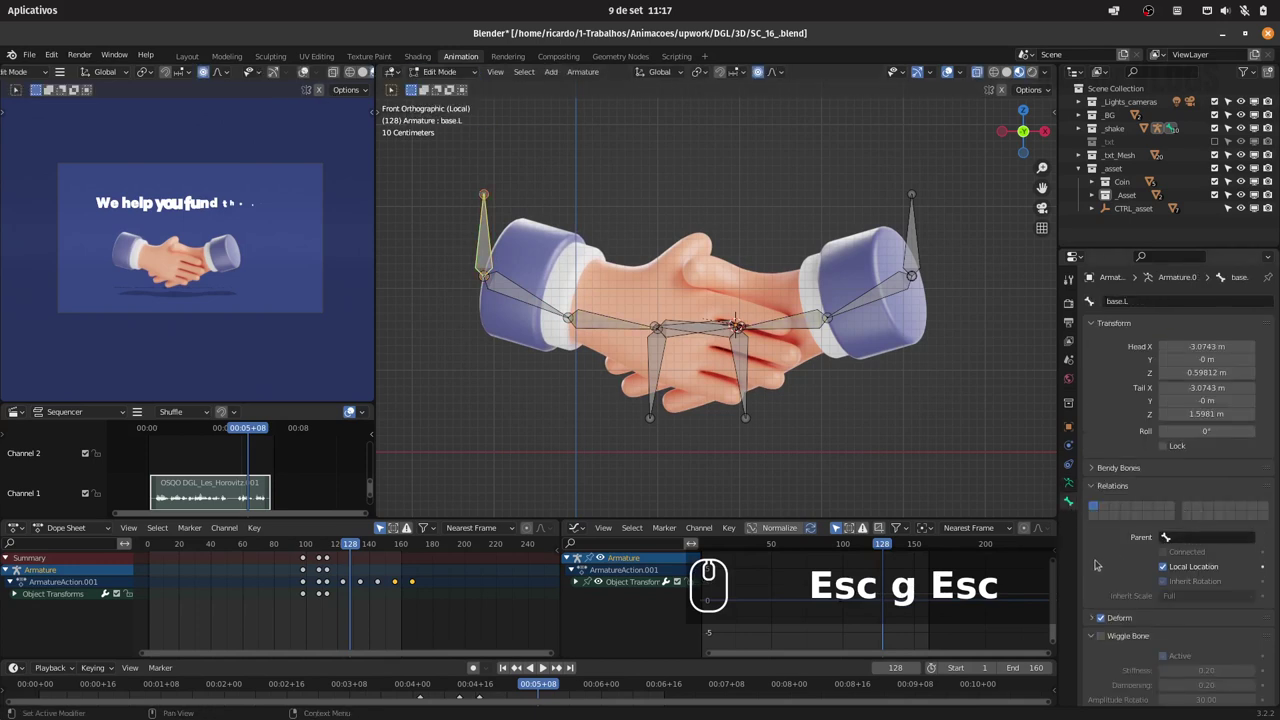
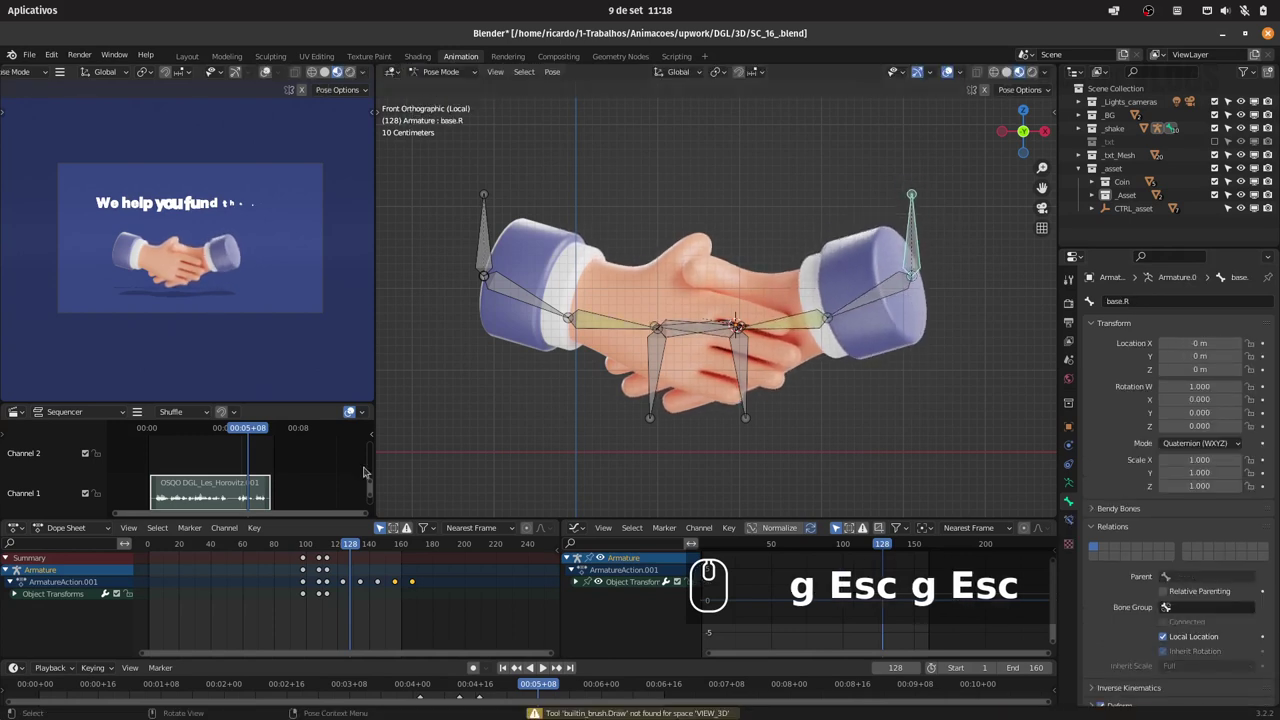
At frame 123, select base.L and base.R together and trial a vertical move, then cancel it.
left_click_drag(342, 549, 339, 549)
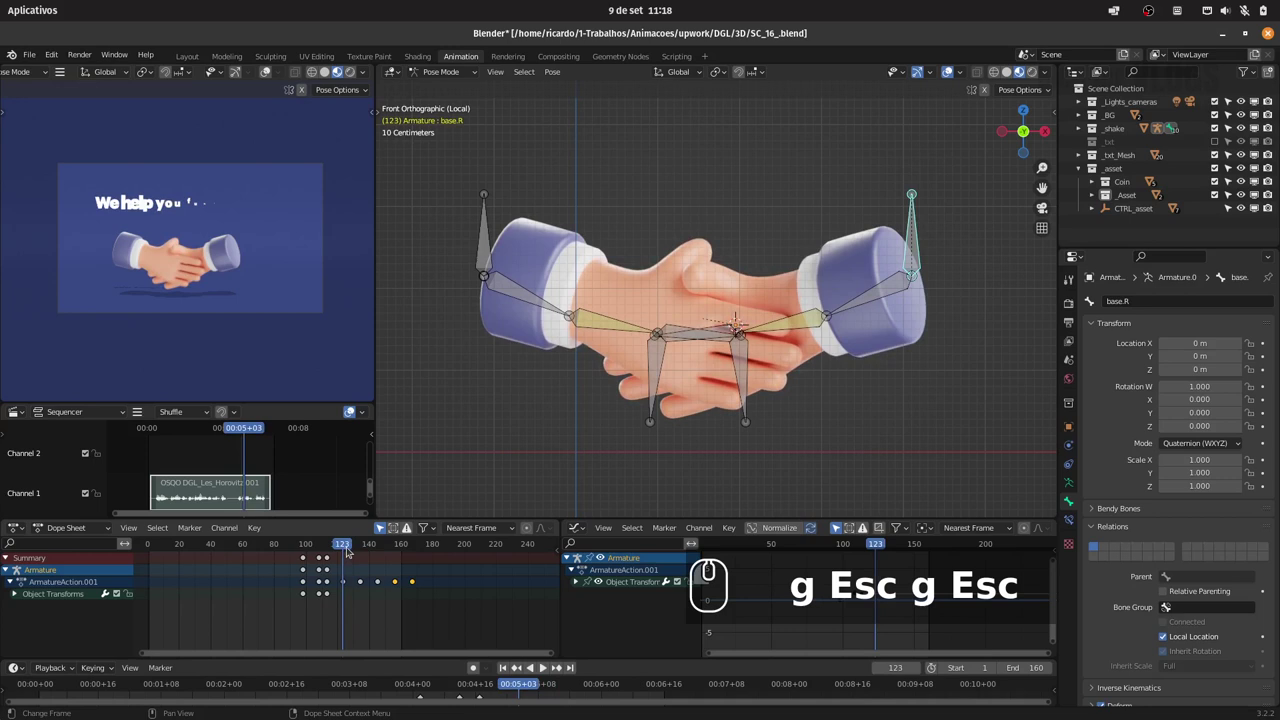
left_click(487, 233)
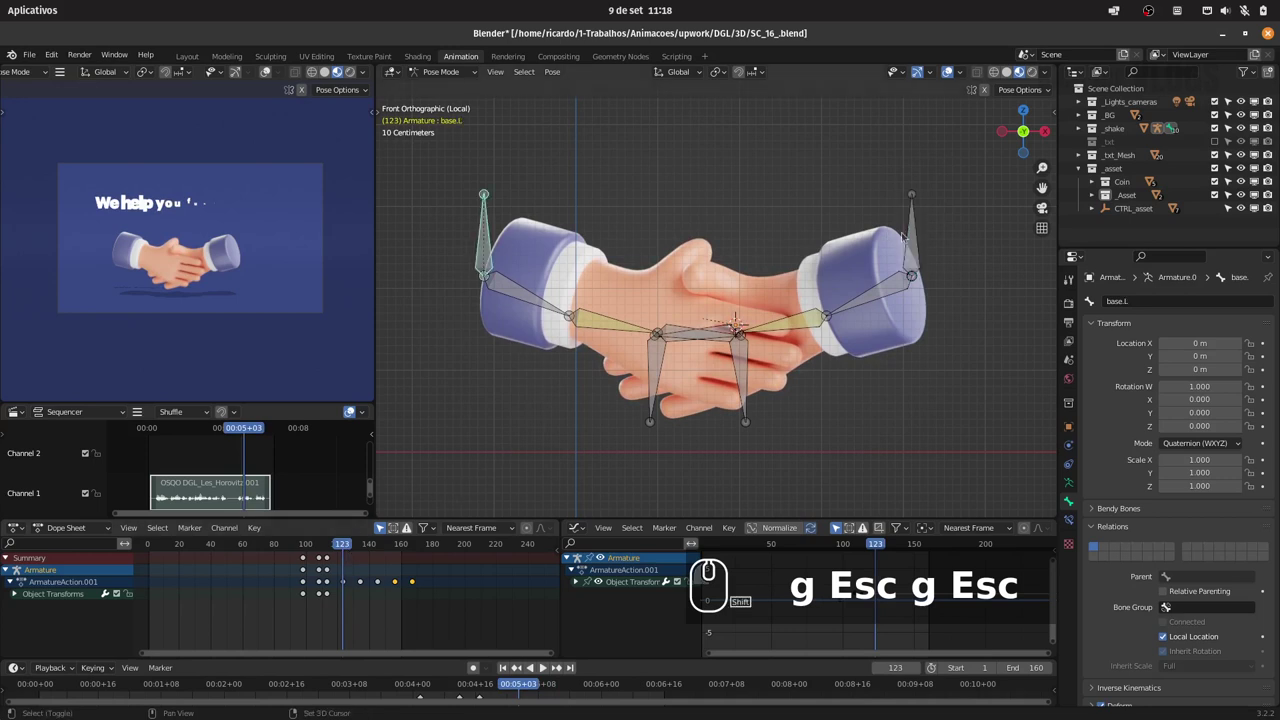
left_click(913, 231)
key("g")
key("z")
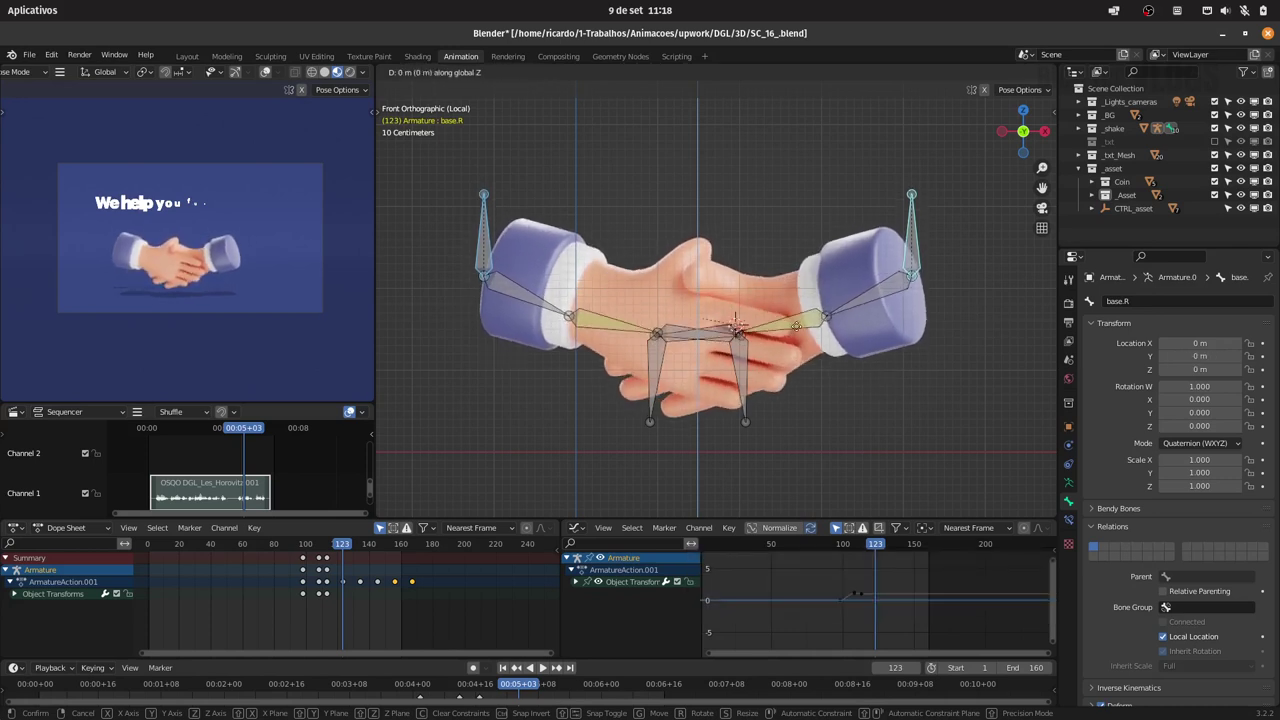
key("Escape")
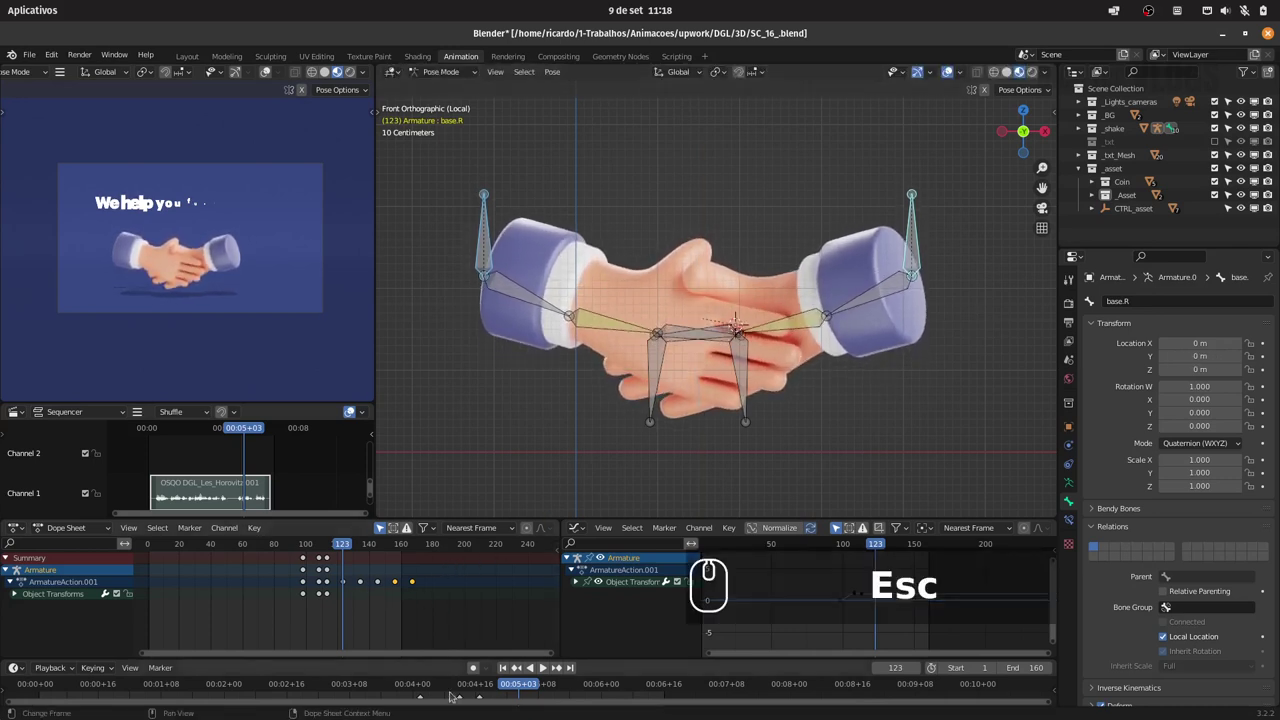
Step through the keyframes and play back briefly, returning to frame 123.
left_click(473, 676)
left_click(352, 548)
left_click(473, 665)
left_click(555, 666)
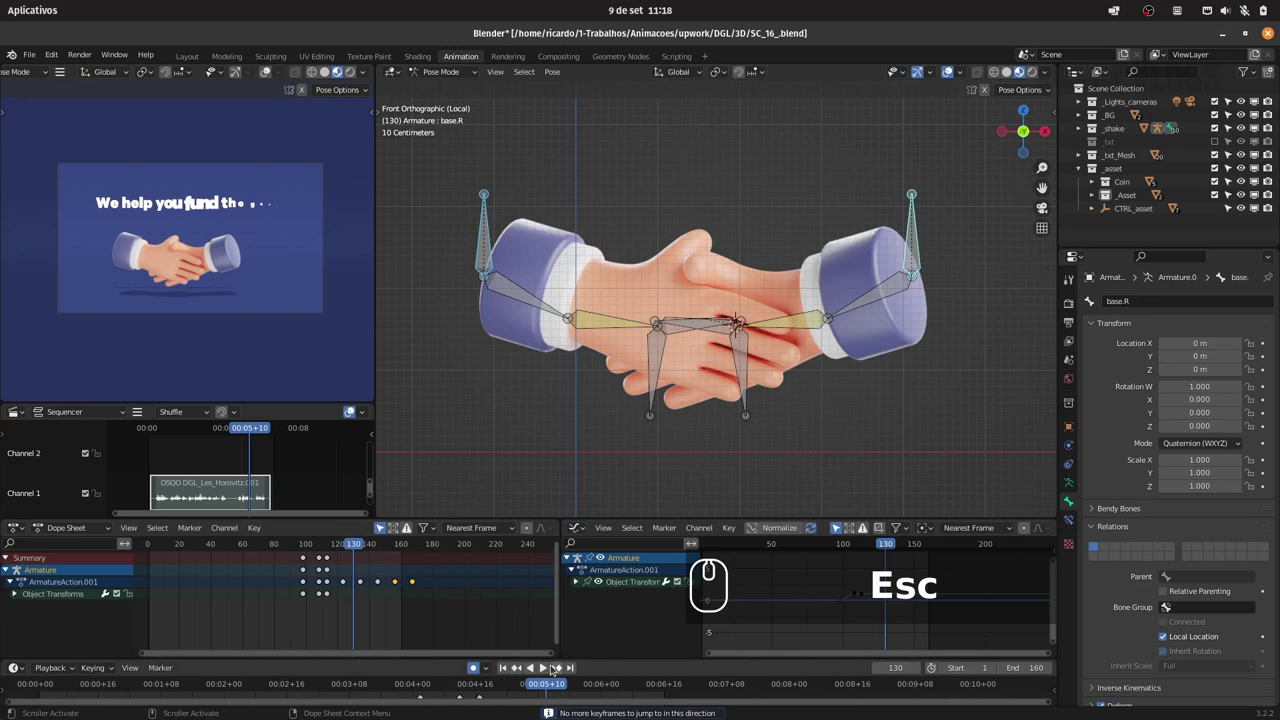
left_click(561, 665)
left_click(351, 545)
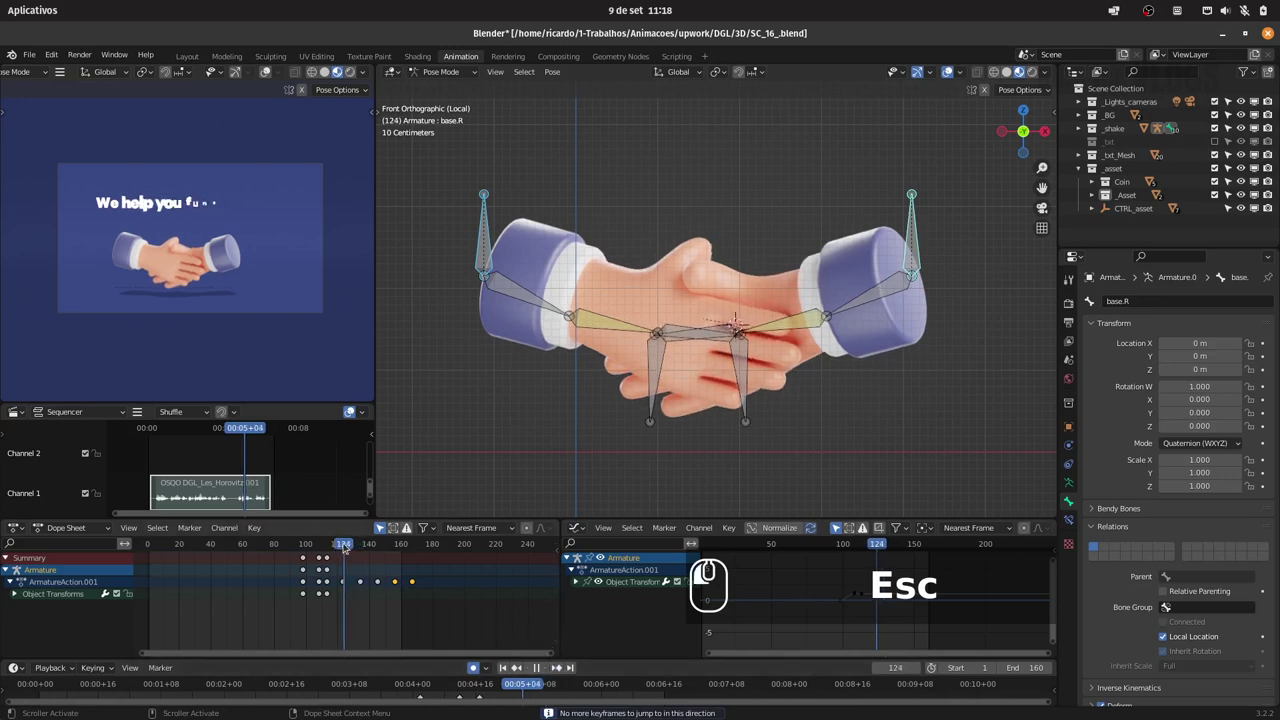
left_click(344, 543)
left_click(345, 543)
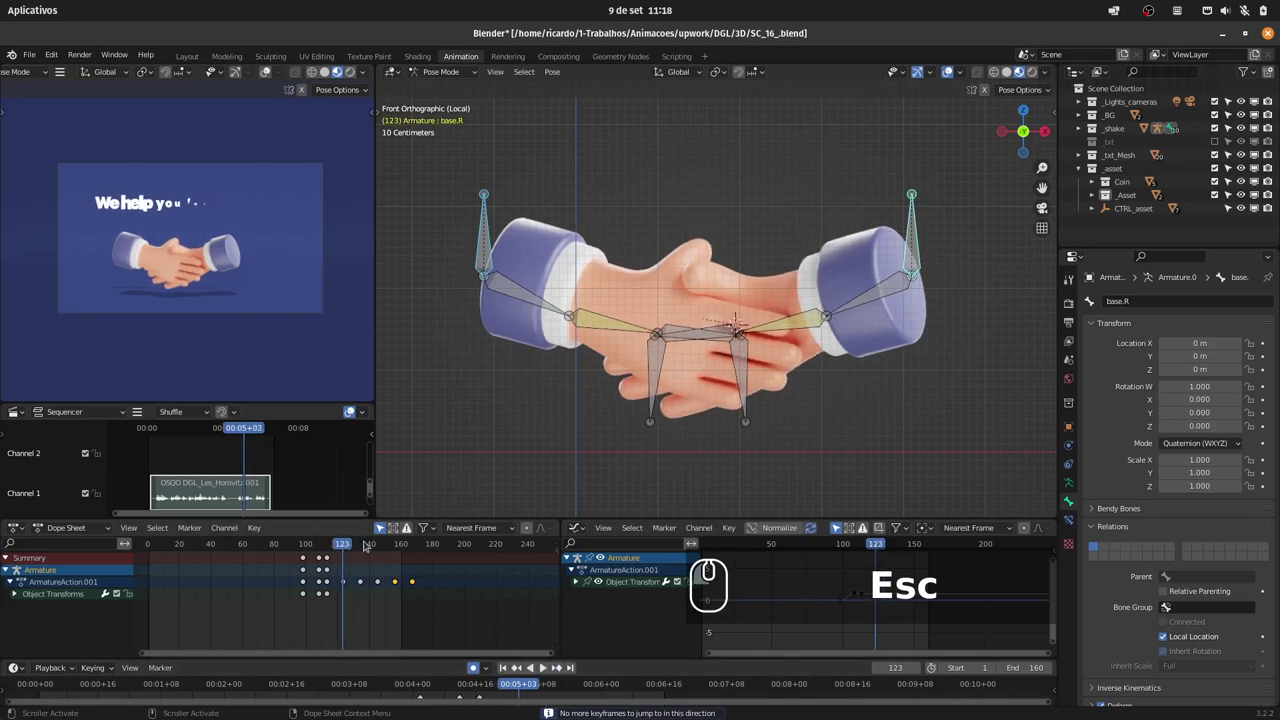
Keyframe both base bones at frame 123, then raise them vertically and key them around frame 134.
key("i")
left_click(761, 345)
left_click(351, 549)
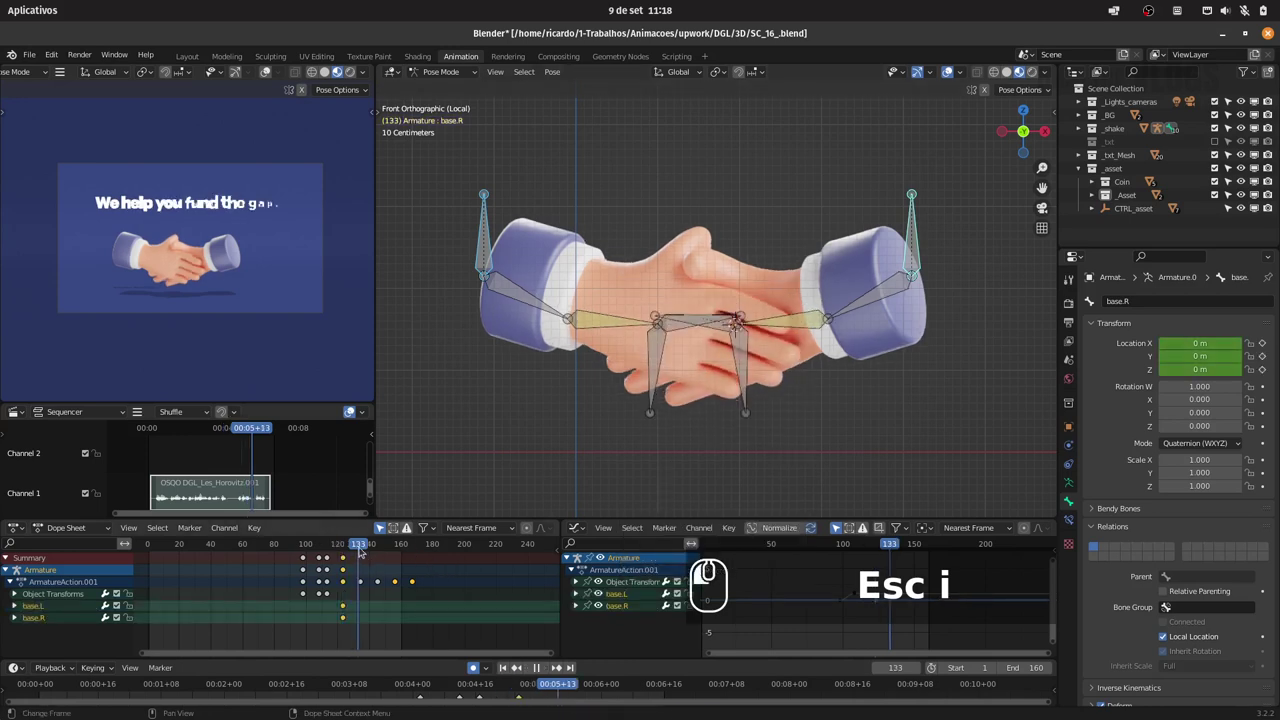
key("g")
key("z")
left_click(784, 375)
left_click_drag(344, 546, 367, 551)
key("ctrl+z")
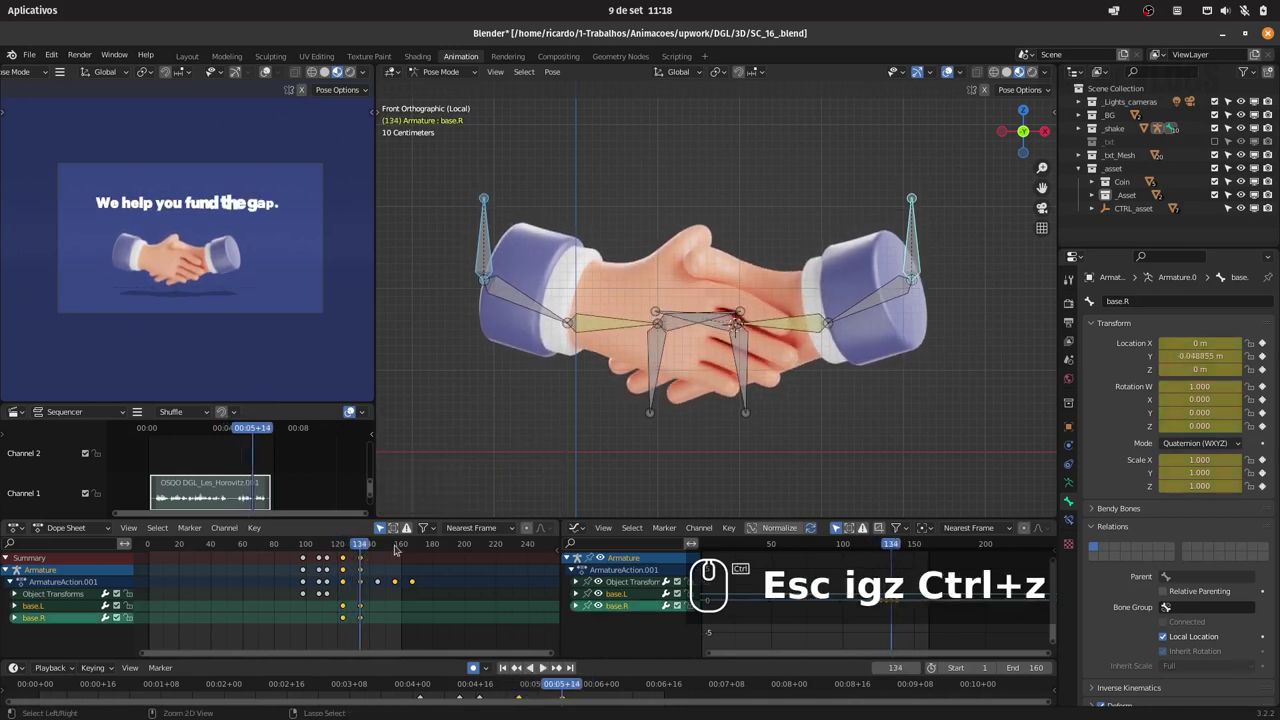
key("alt+g")
key("g")
key("z")
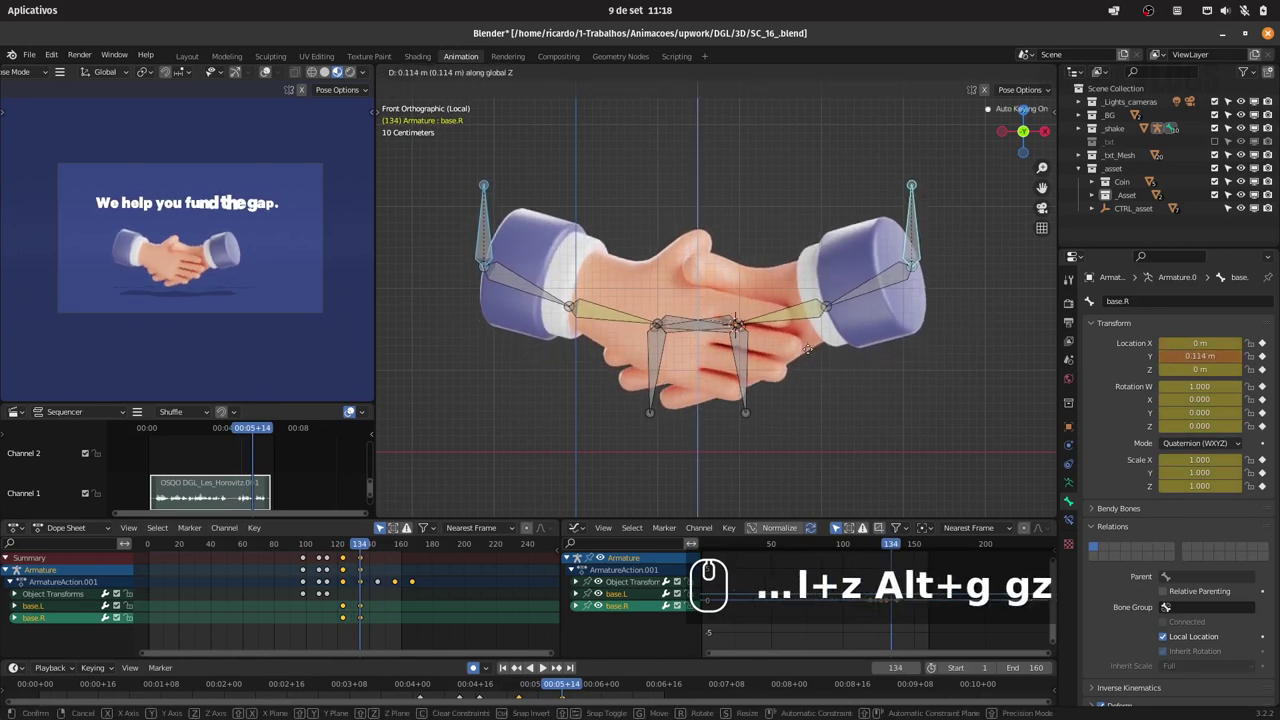
left_click(814, 352)
Redo the vertical shake key near frame 125 and add another raised position at frame 145.
left_click_drag(343, 546, 362, 542)
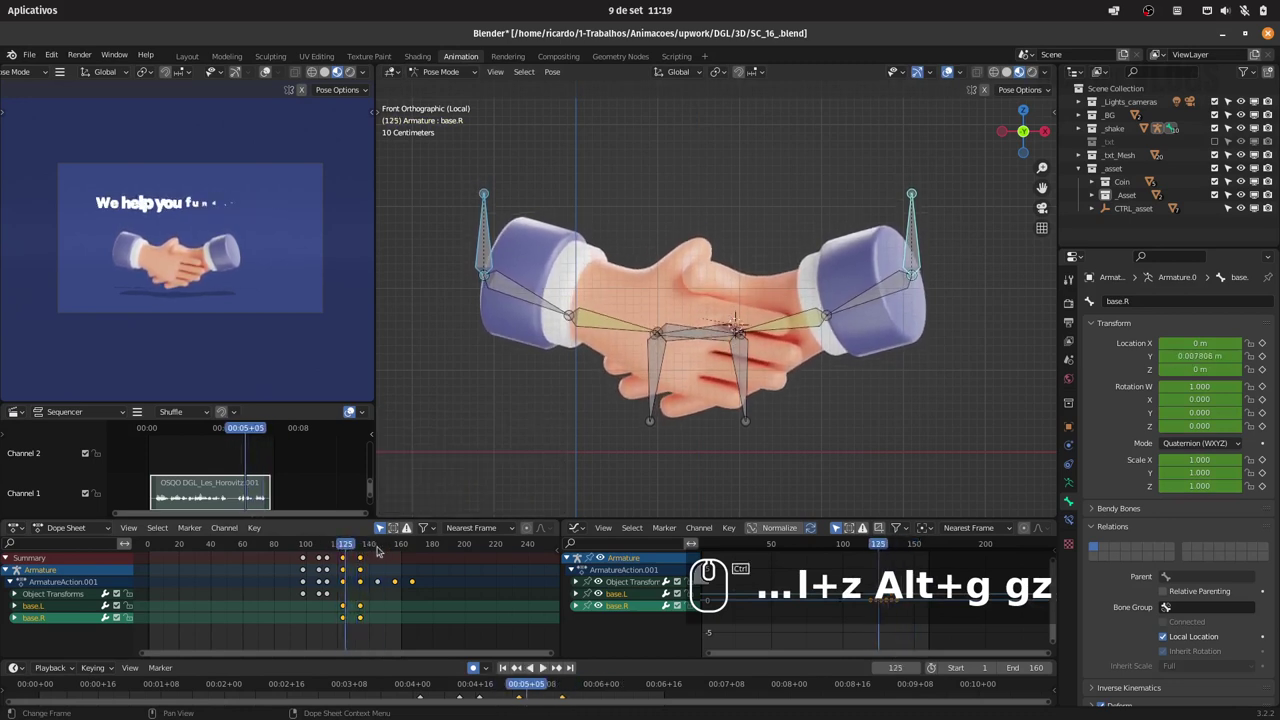
key("ctrl+z")
key("ctrl+z")
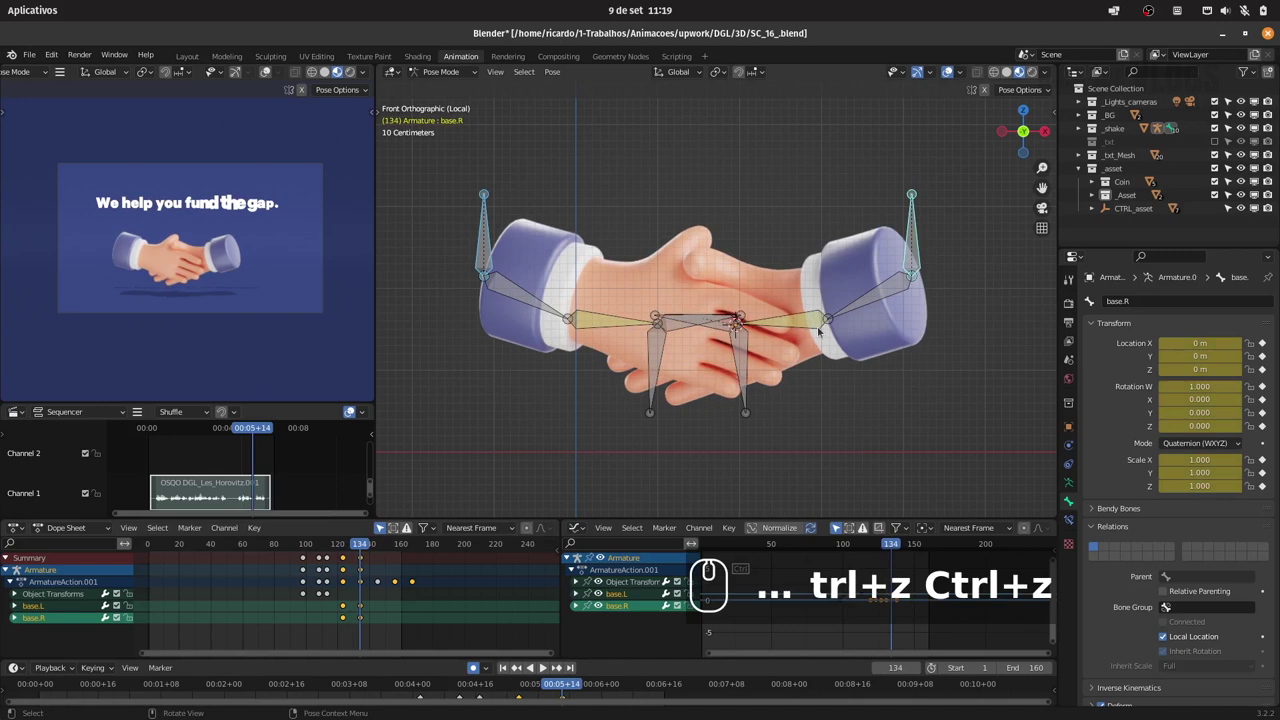
key("g")
key("z")
left_click(814, 331)
left_click_drag(343, 545, 376, 546)
left_click_drag(380, 544, 641, 485)
key("Right")
key("g")
key("z")
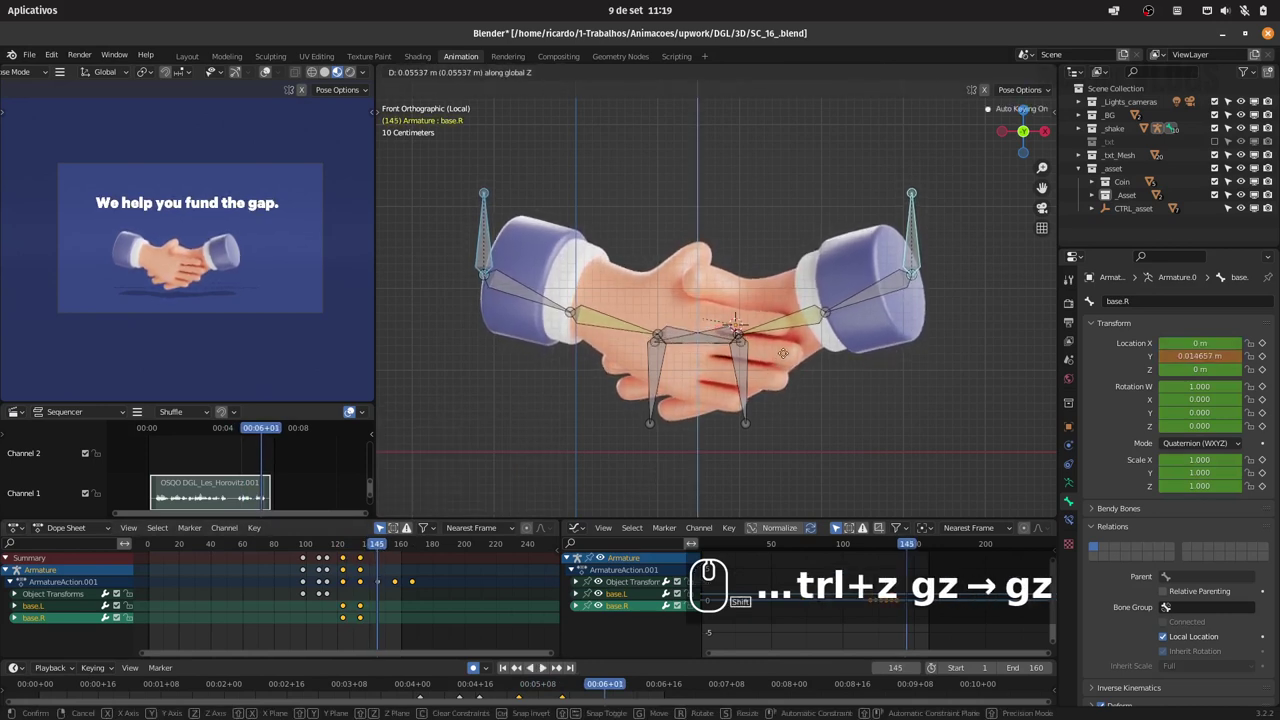
left_click_drag(786, 353, 381, 543)
Key the final vertical hand position at frame 157 and play back the handshake.
left_click_drag(380, 543, 751, 393)
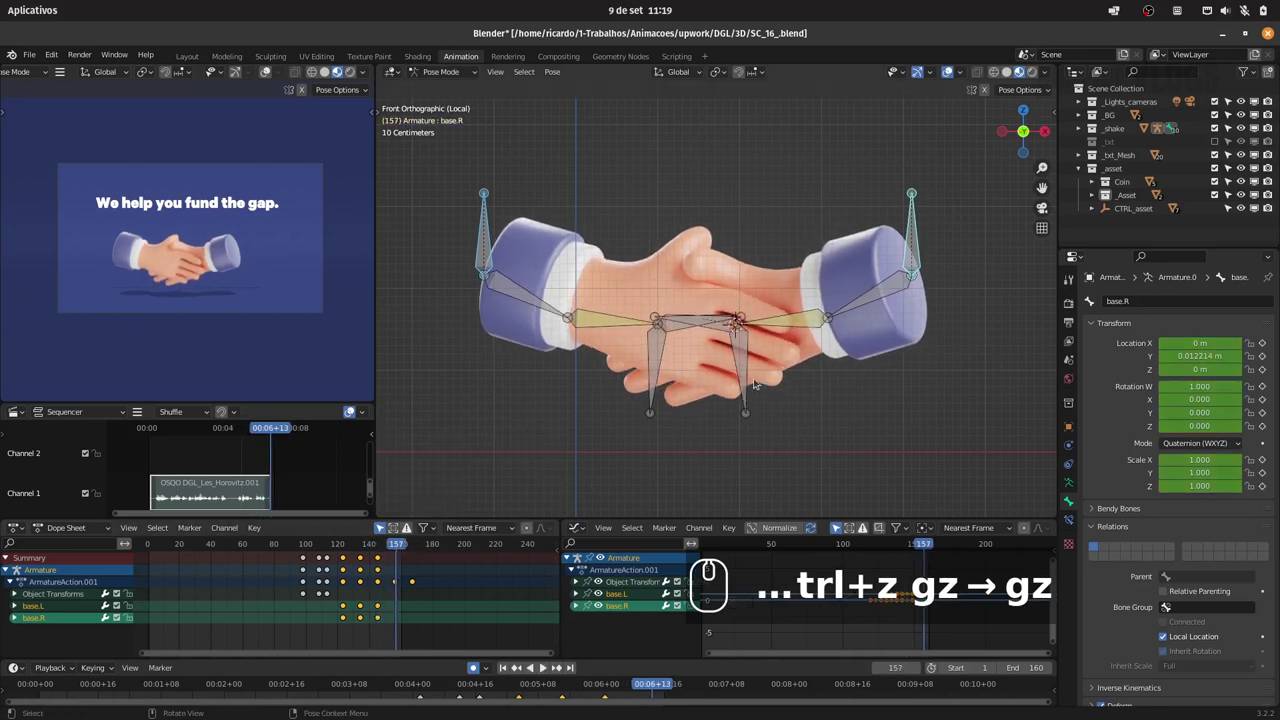
key("Left")
key("g")
key("z")
left_click_drag(736, 413, 347, 546)
left_click(348, 547)
key("space")
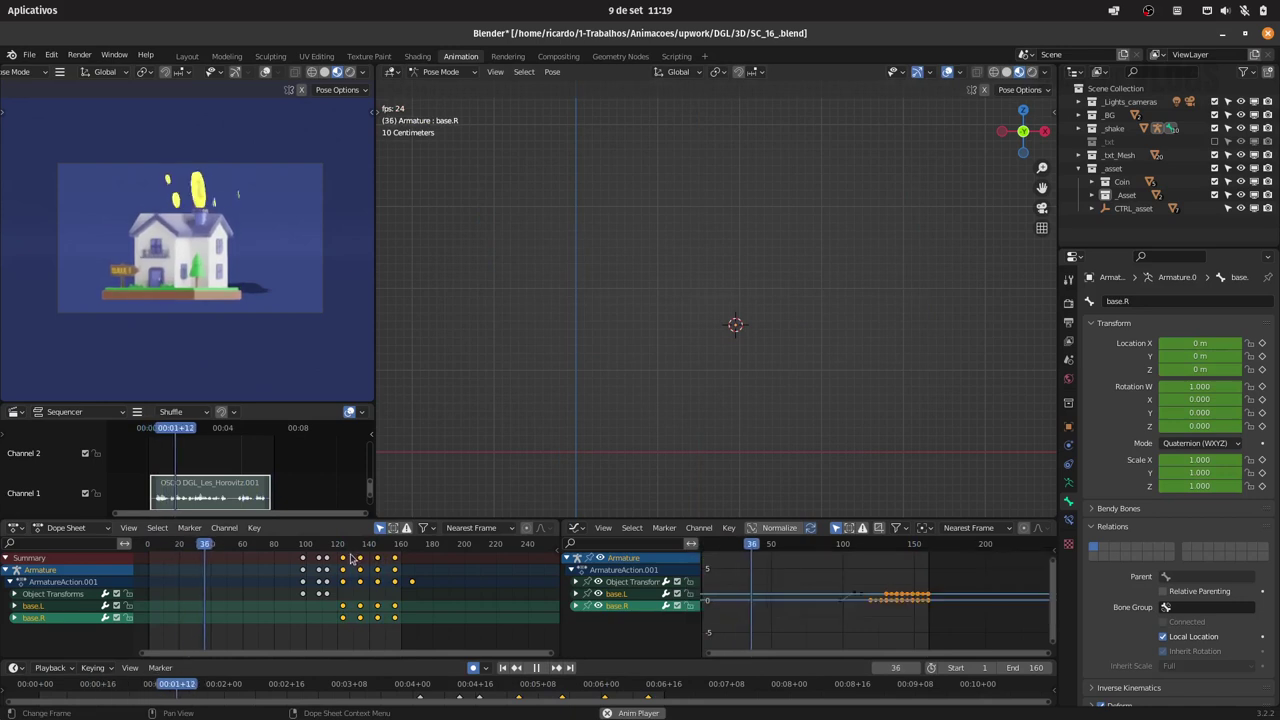
Stop playback, leave local view, and select the duplicated Broken_house_fix_front 1.001 object.
key("space")
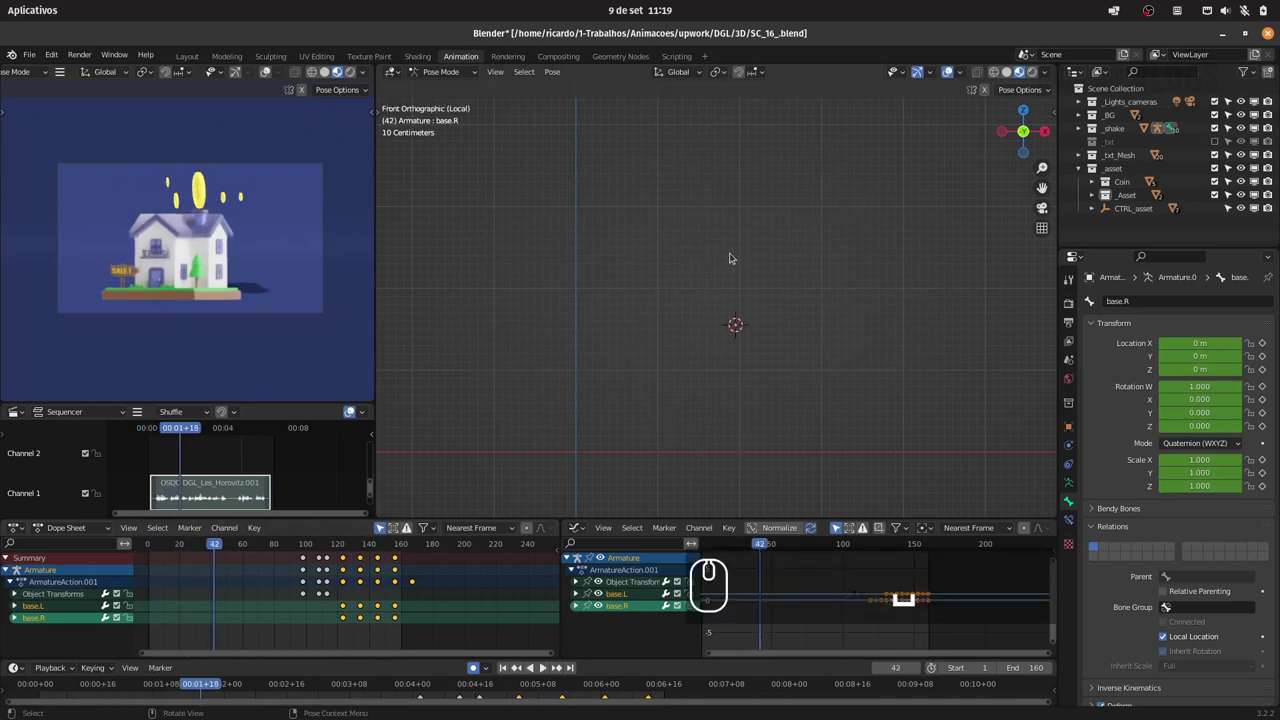
key("/")
left_click_drag(829, 206, 681, 407)
left_click(666, 429)
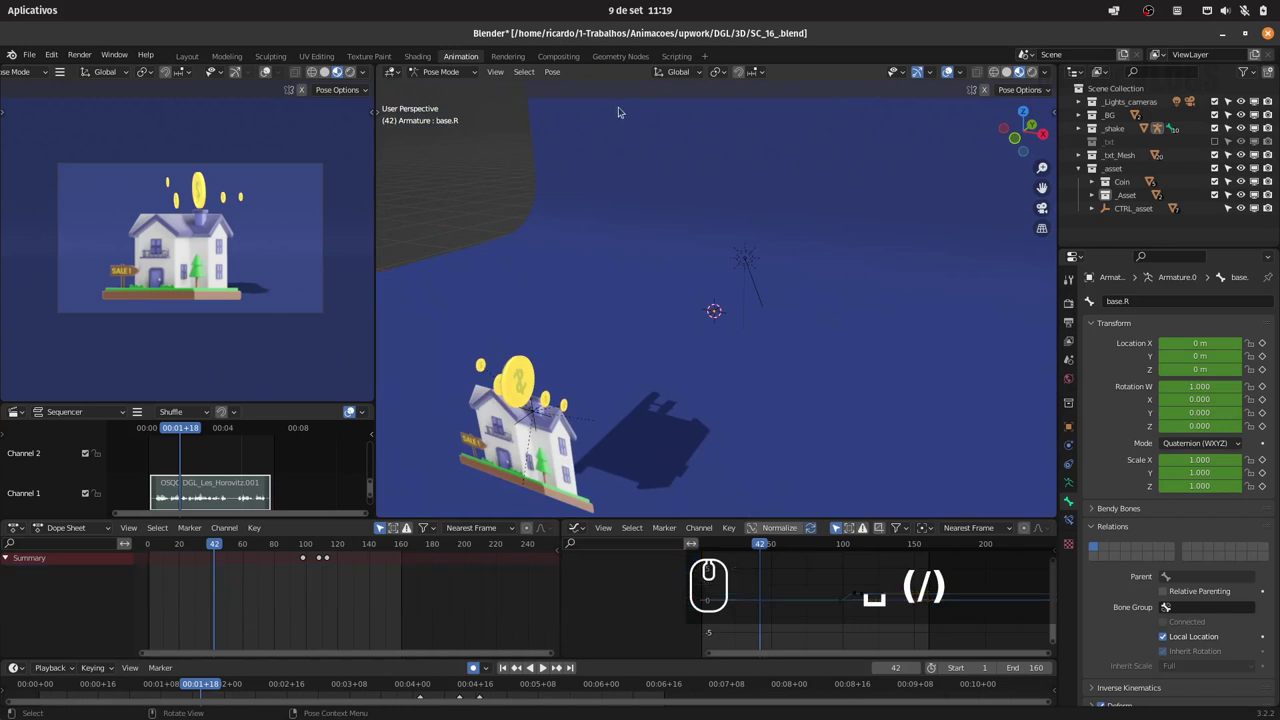
left_click(448, 71)
left_click(445, 85)
left_click(639, 447)
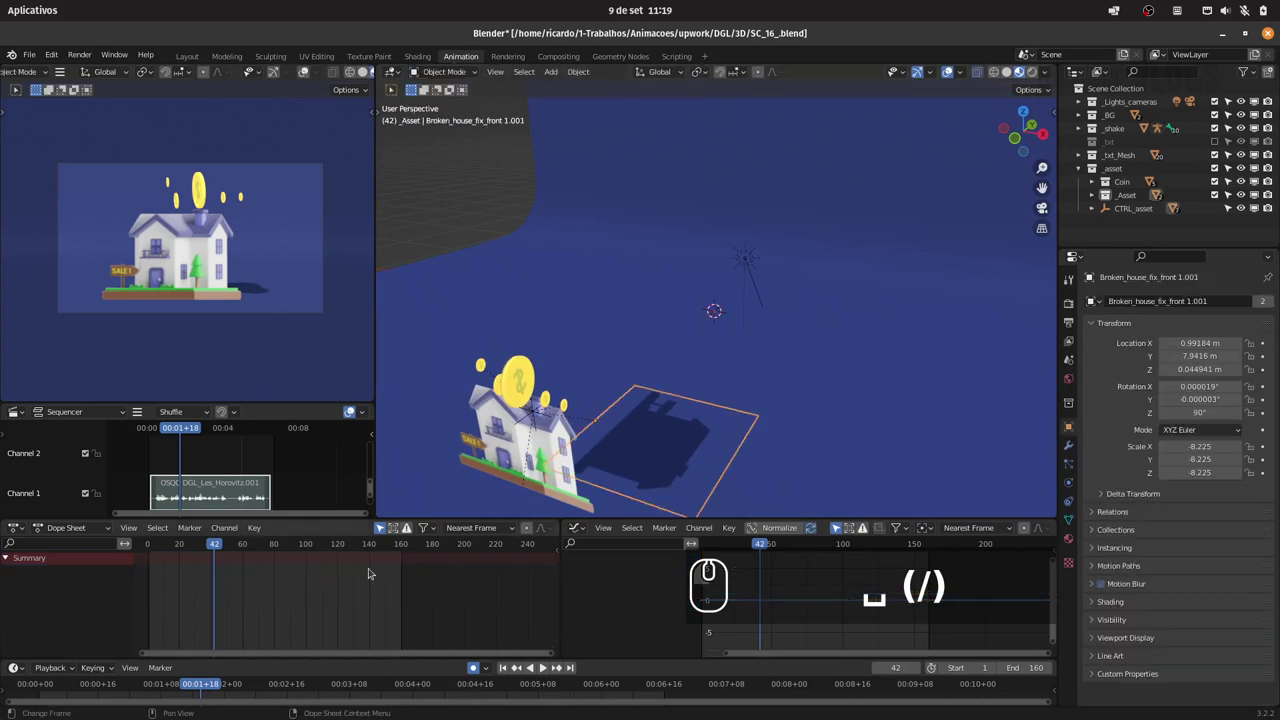
left_click(525, 459)
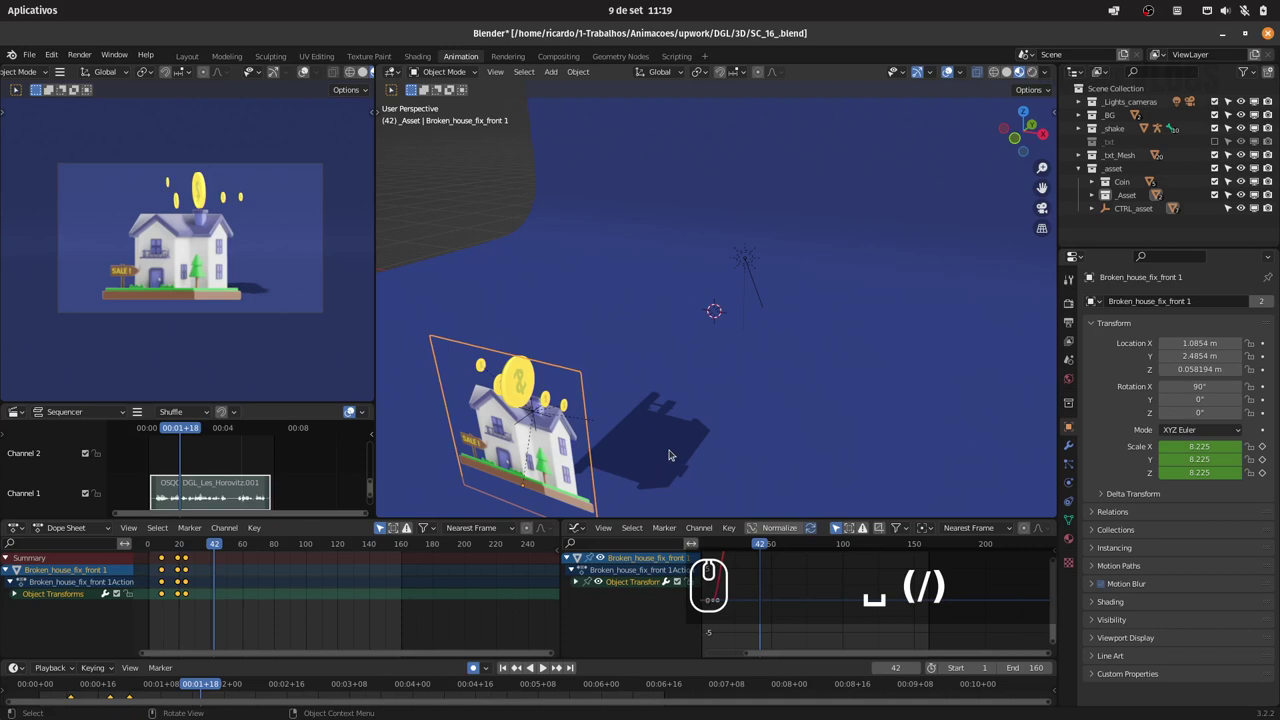
left_click(674, 451)
Show the house object's constraint properties and list the available object constraints.
left_click(1070, 442)
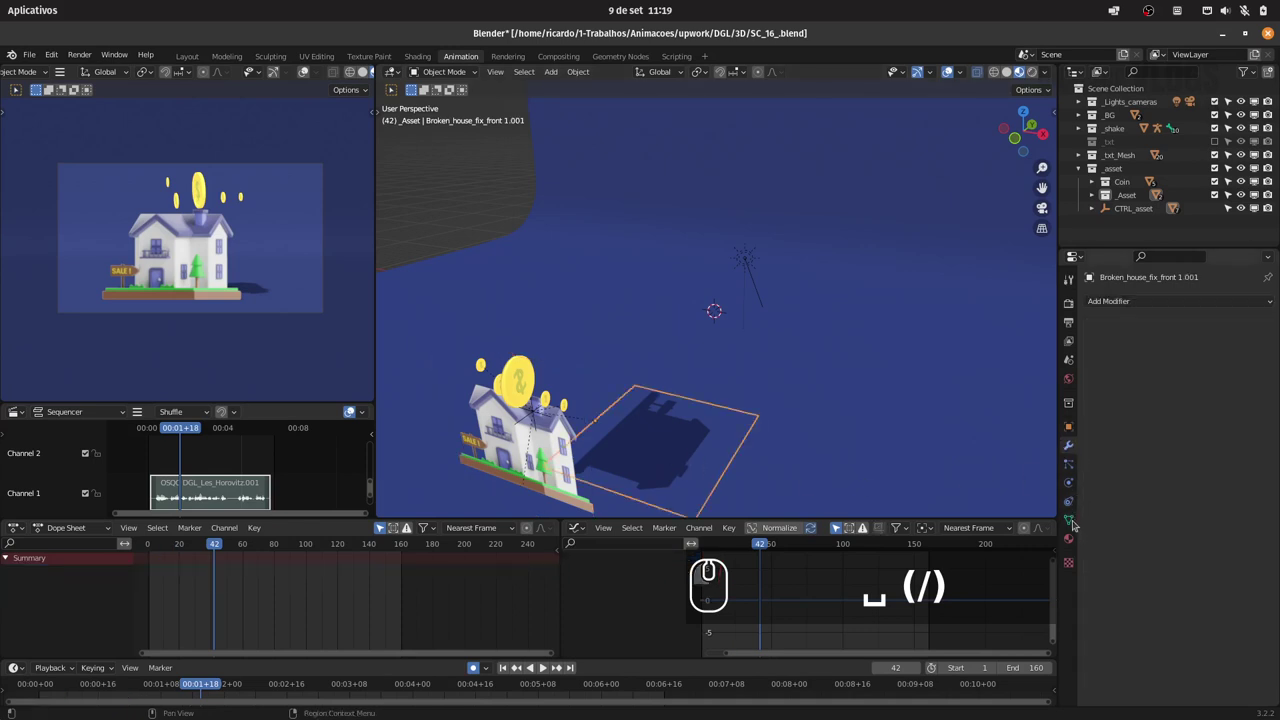
left_click(1075, 501)
left_click(1152, 299)
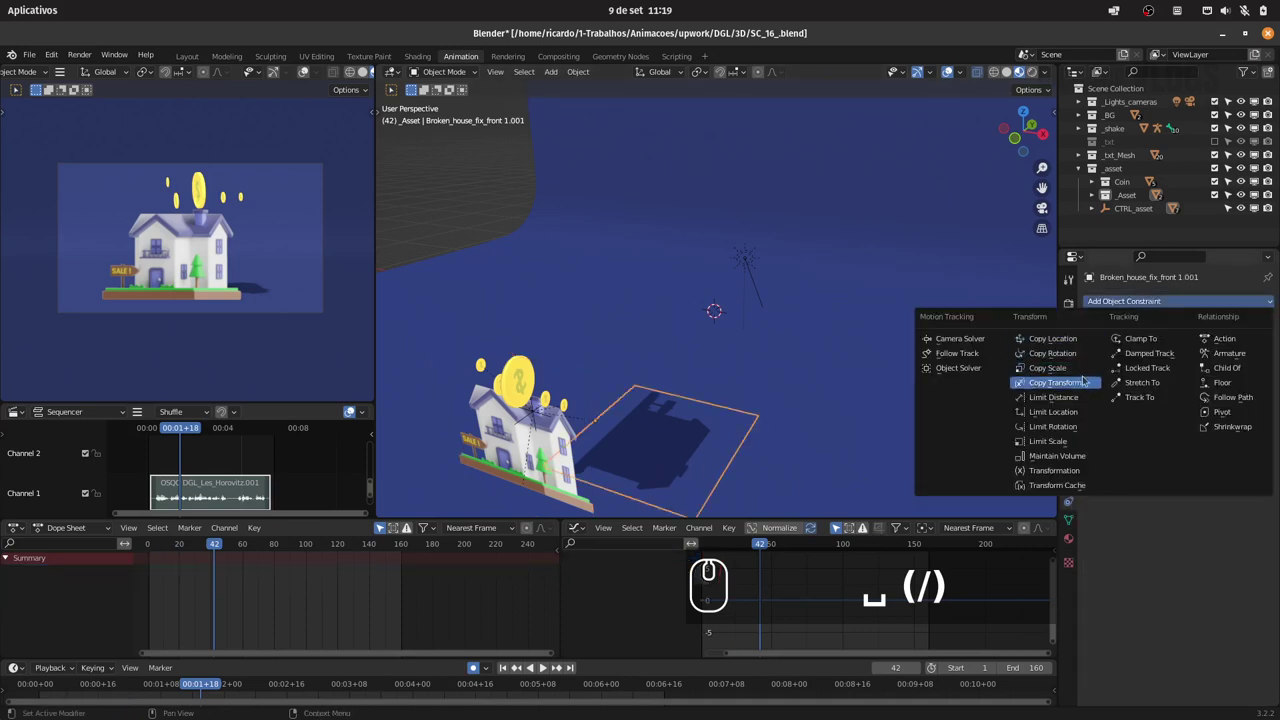
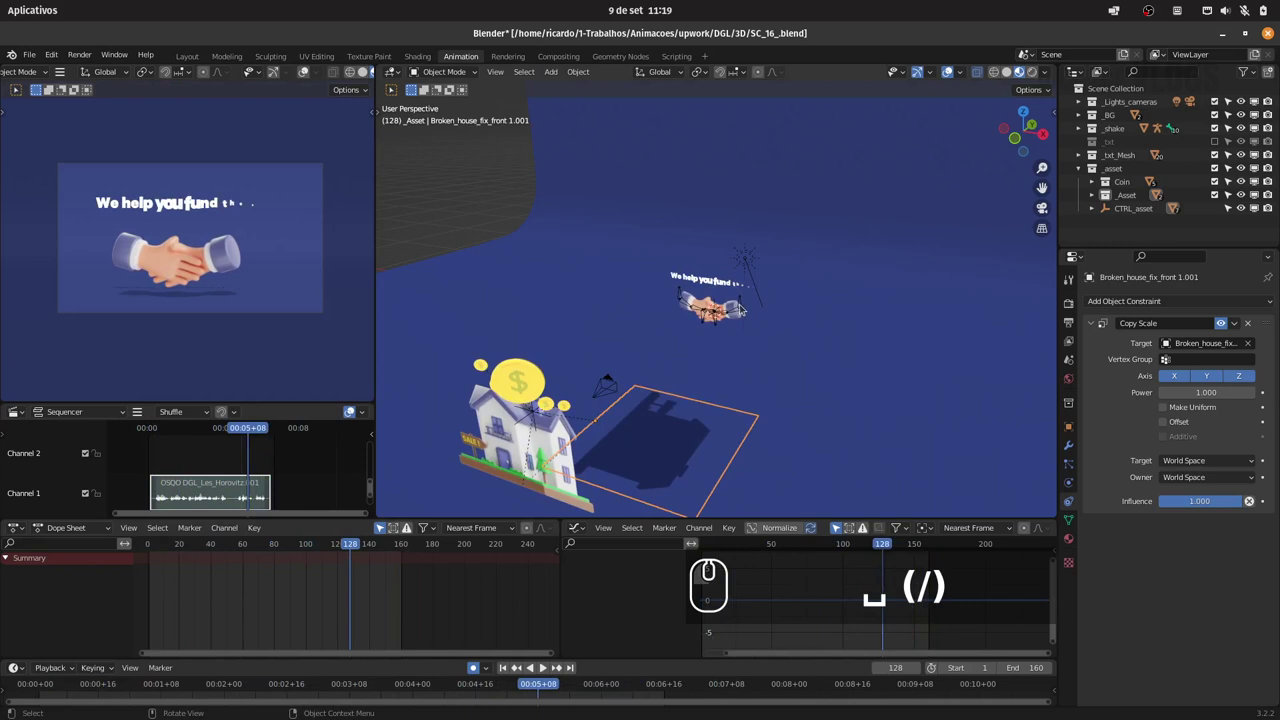
Select the Armature, move to frame 124 and key it lowered about 0.34 m on Z.
left_click(737, 306)
left_click(741, 309)
left_click_drag(310, 552, 327, 552)
left_click(330, 549)
left_click(329, 551)
key("i")
left_click(759, 356)
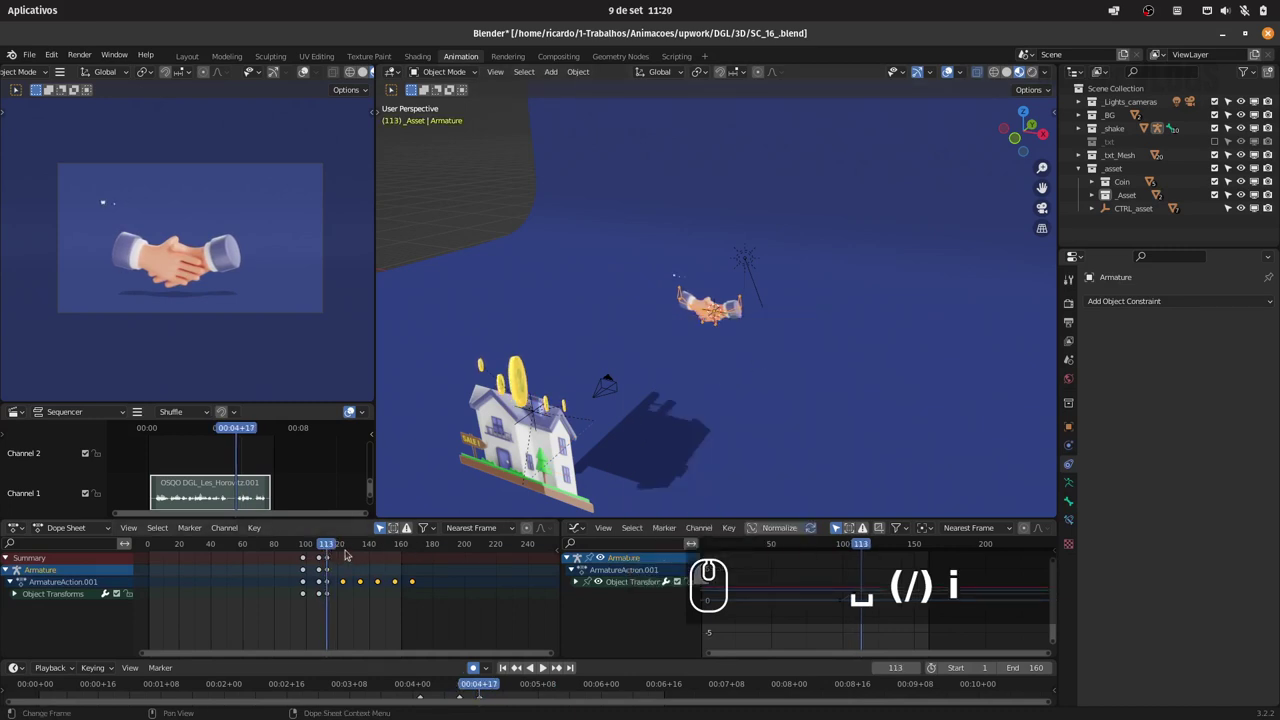
Scrub to frame 113 and expand the armature's transform channels in the Dope Sheet.
left_click_drag(330, 542, 329, 547)
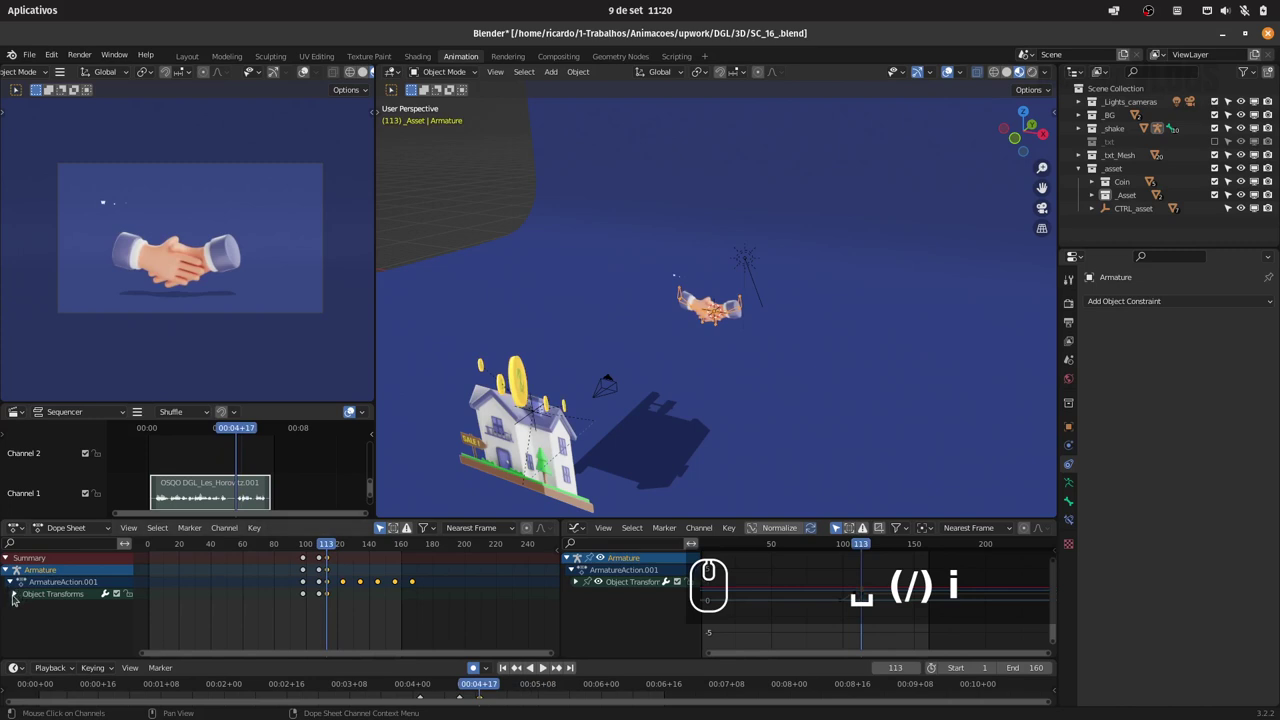
left_click(16, 595)
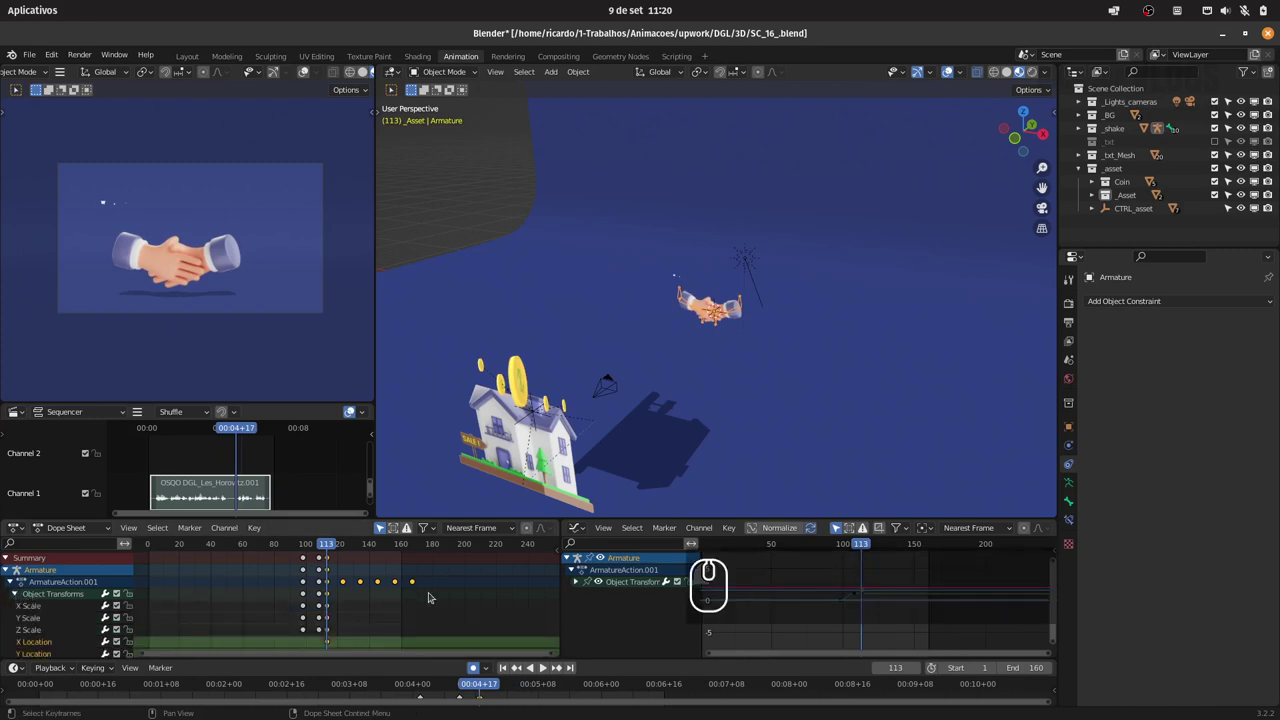
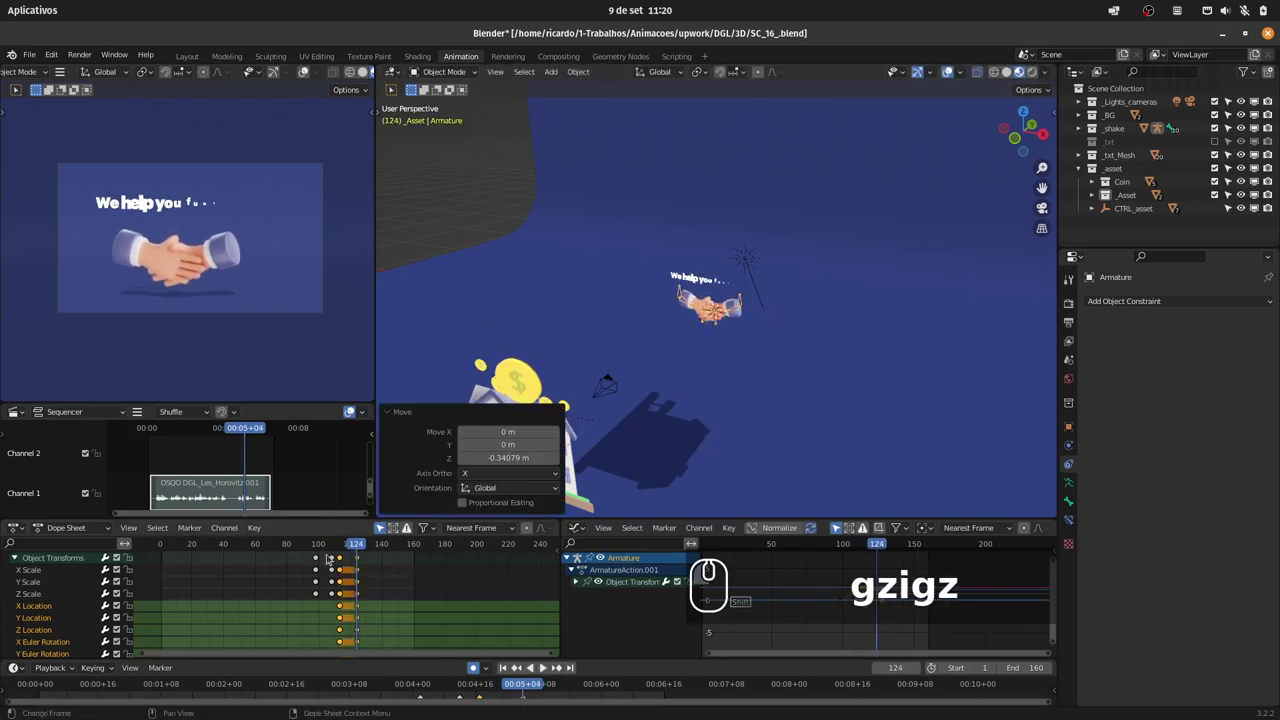
Select the armature's Z Location keyframes and duplicate them later on the timeline.
left_click(343, 547)
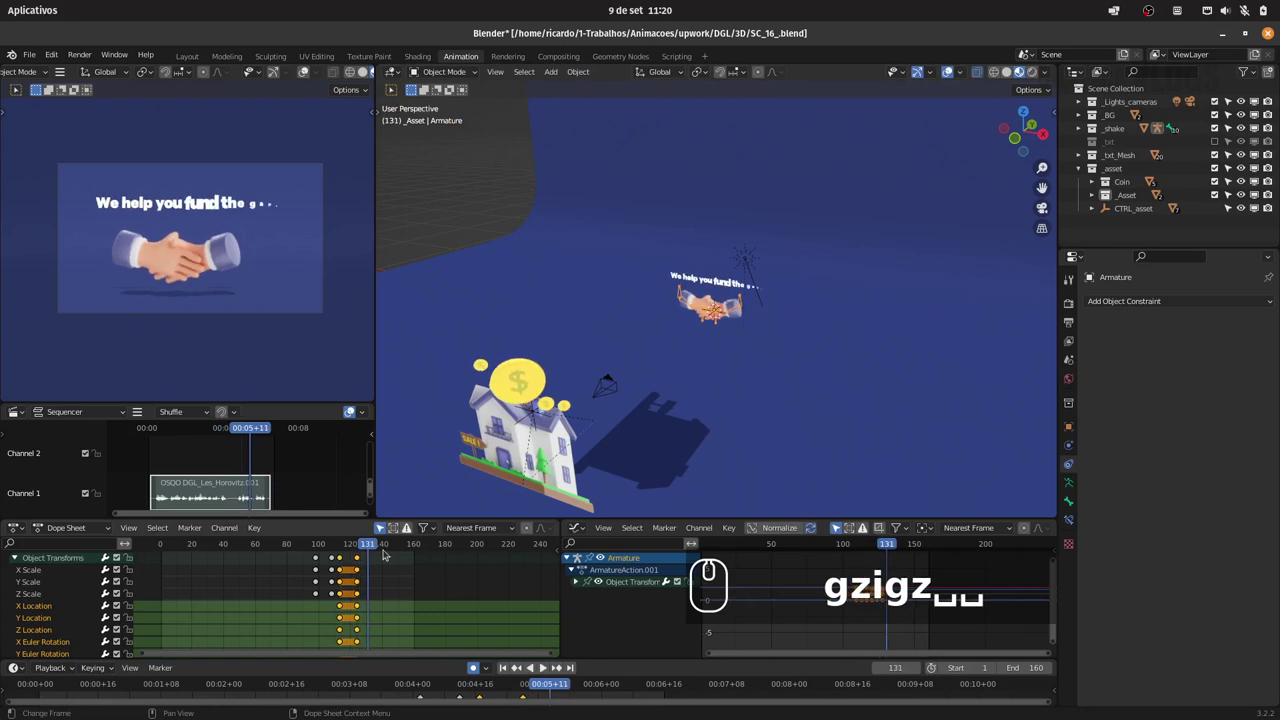
left_click_drag(19, 559, 34, 563)
left_click_drag(417, 629, 338, 617)
left_click_drag(338, 617, 364, 615)
type("d")
key("shift+d")
left_click(406, 619)
left_click_drag(336, 547, 357, 554)
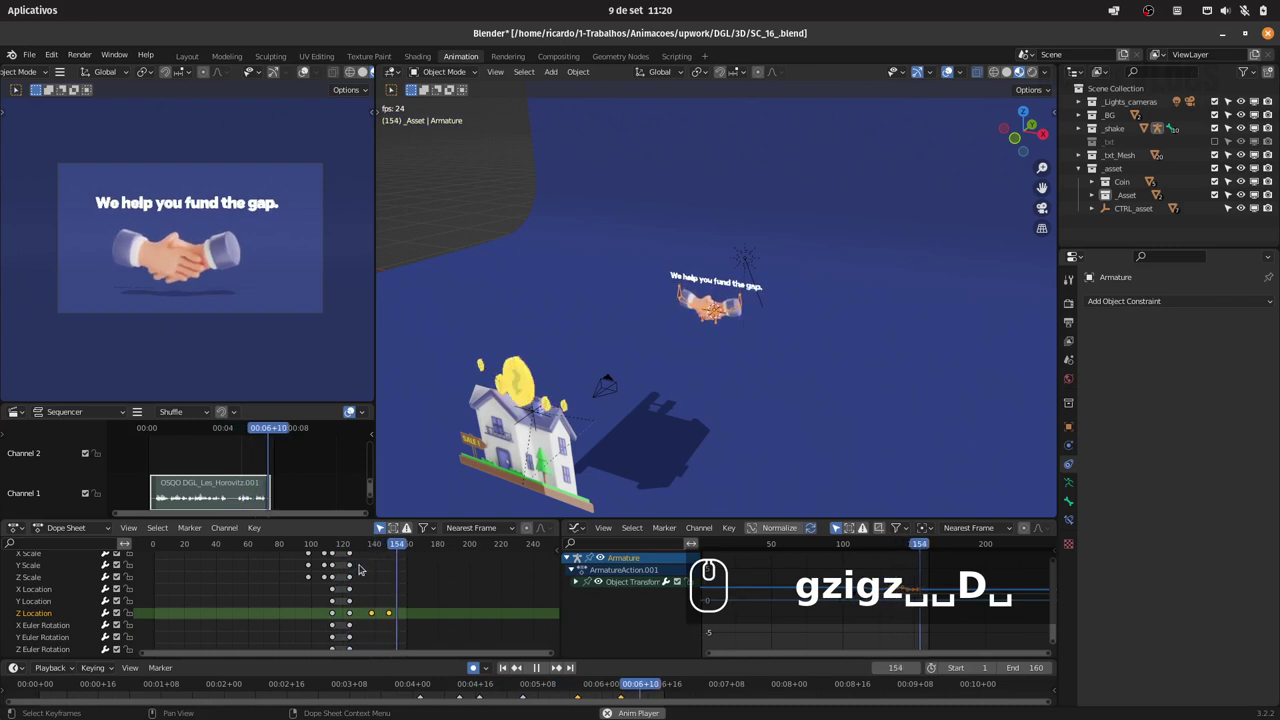
Duplicate the Z Location keys once more, extending the bobbing to about frame 170.
type("d")
left_click_drag(419, 617, 353, 555)
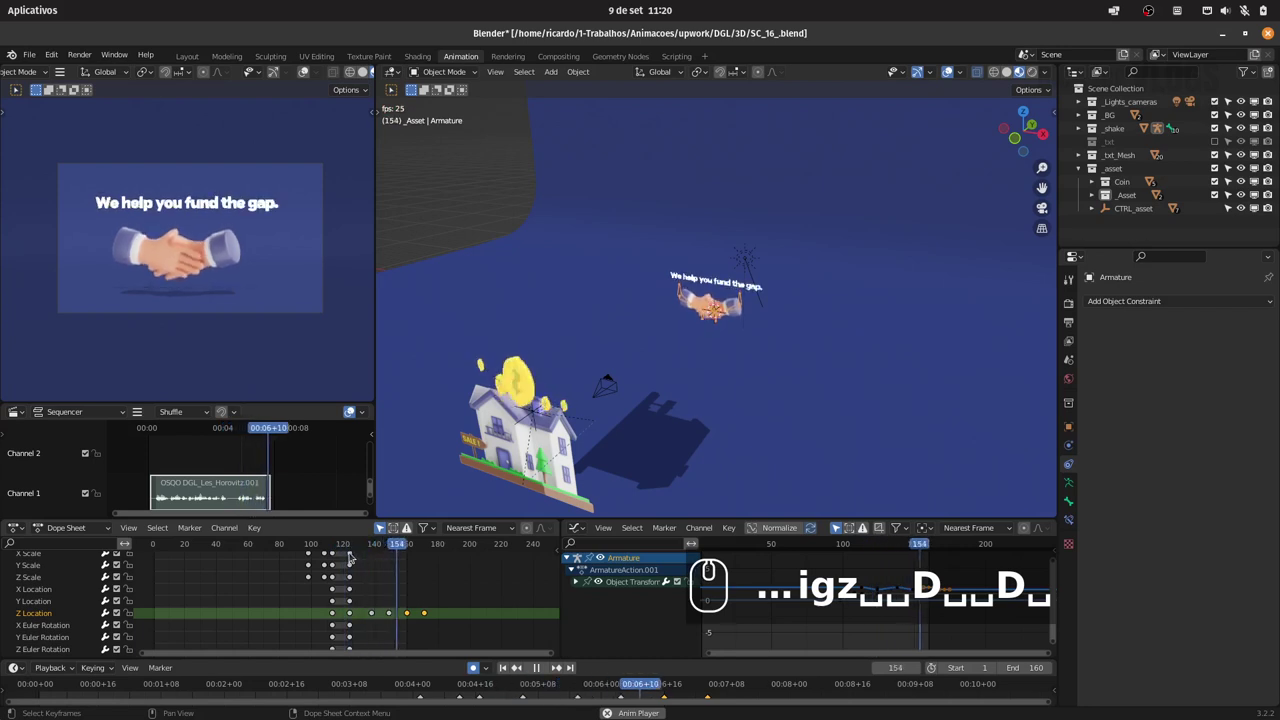
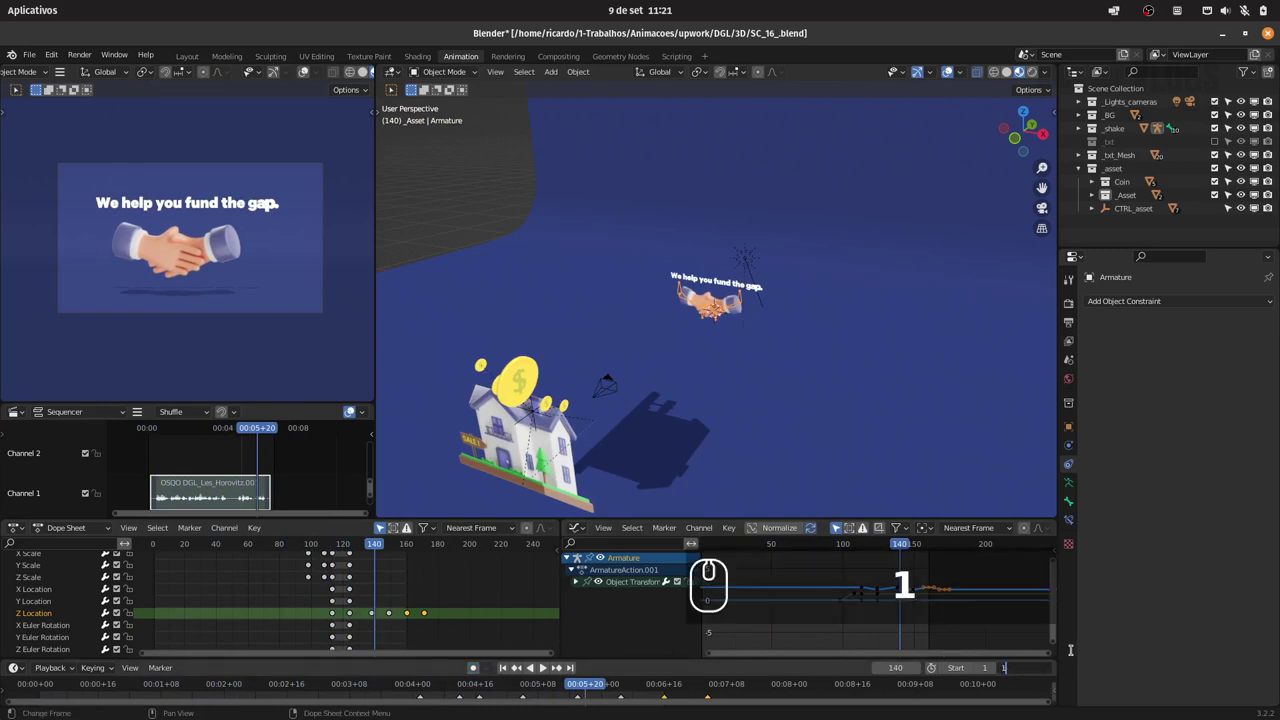
Set the scene's end frame to 175 and play through the final frames to check the ending.
type("75")
key("Return")
key("space")
key("space")
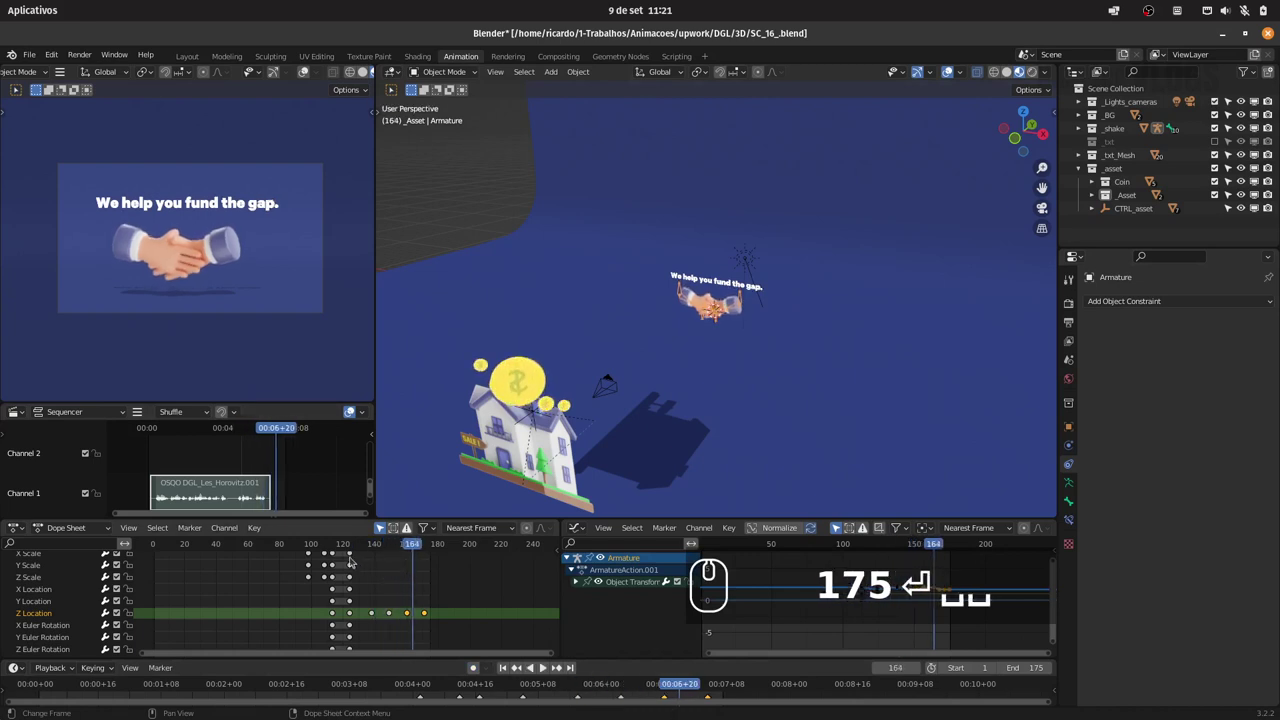
left_click_drag(290, 544, 307, 558)
key("space")
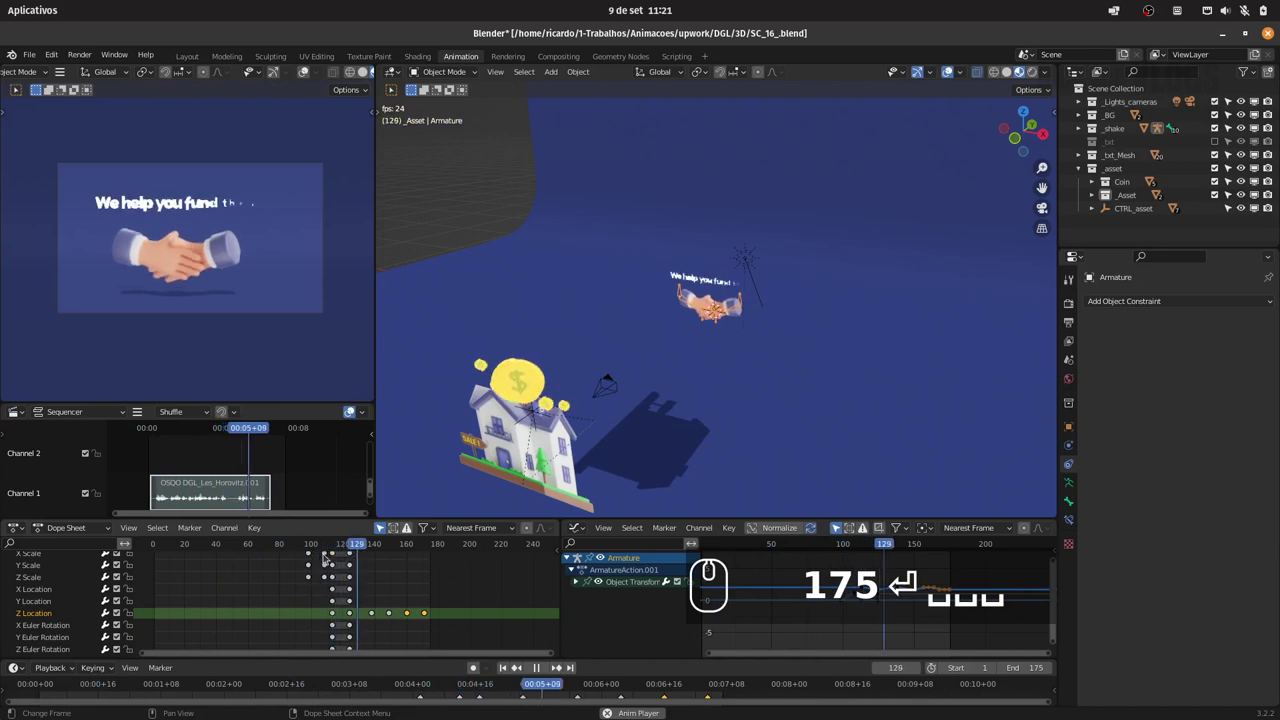
key("space")
left_click_drag(414, 546, 440, 547)
key("Left")
key("Left")
Select the camera and bring its keyframes into view across the full timeline range.
left_click_drag(616, 380, 707, 388)
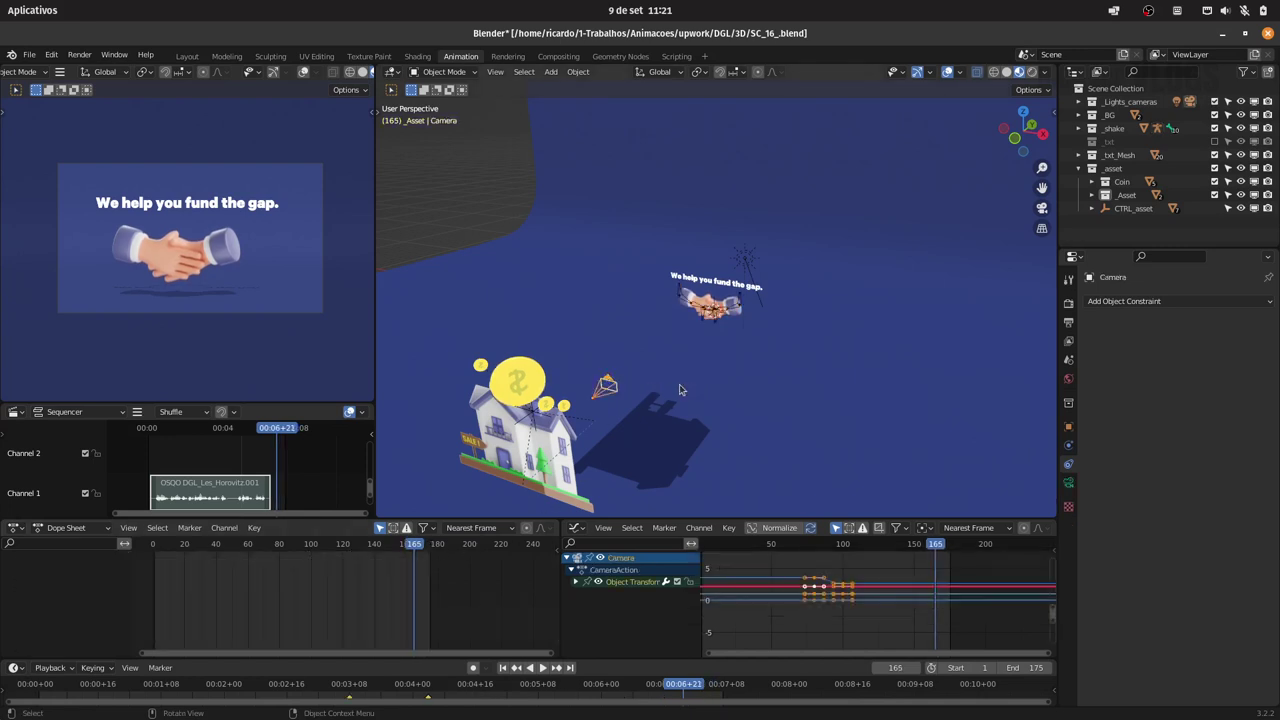
left_click_drag(396, 540, 505, 493)
left_click(608, 393)
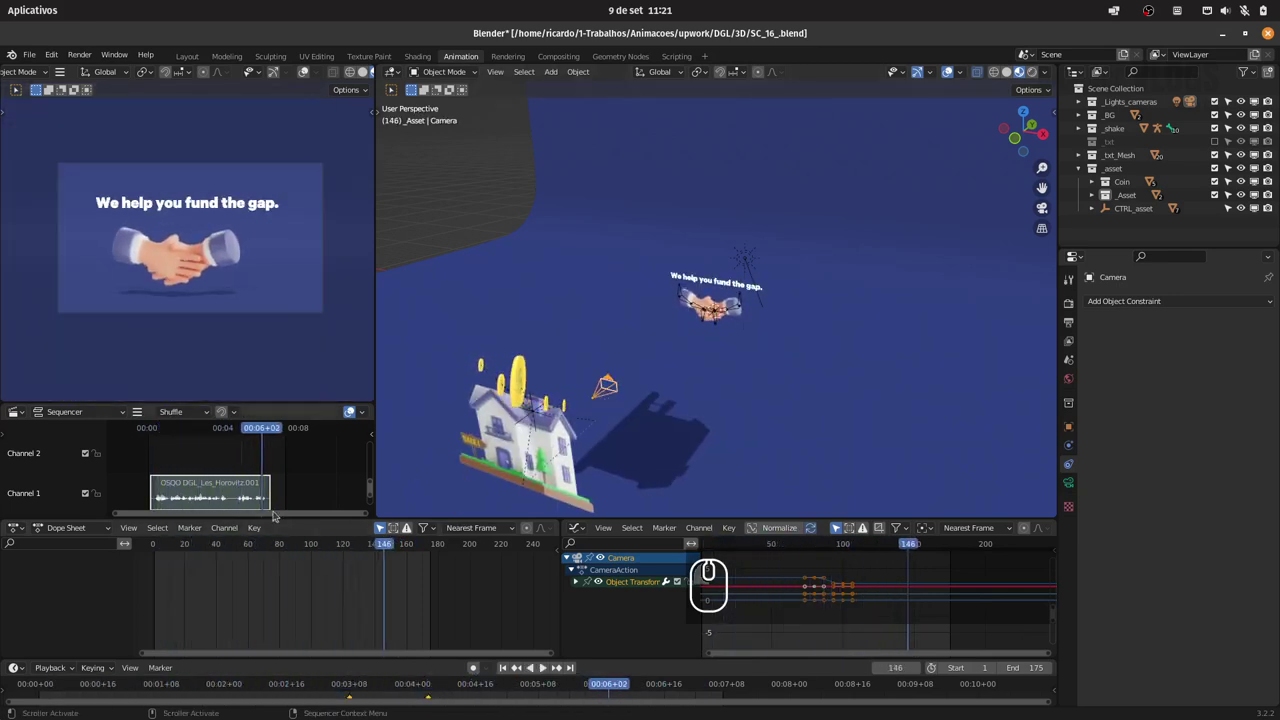
left_click(226, 579)
key("Home")
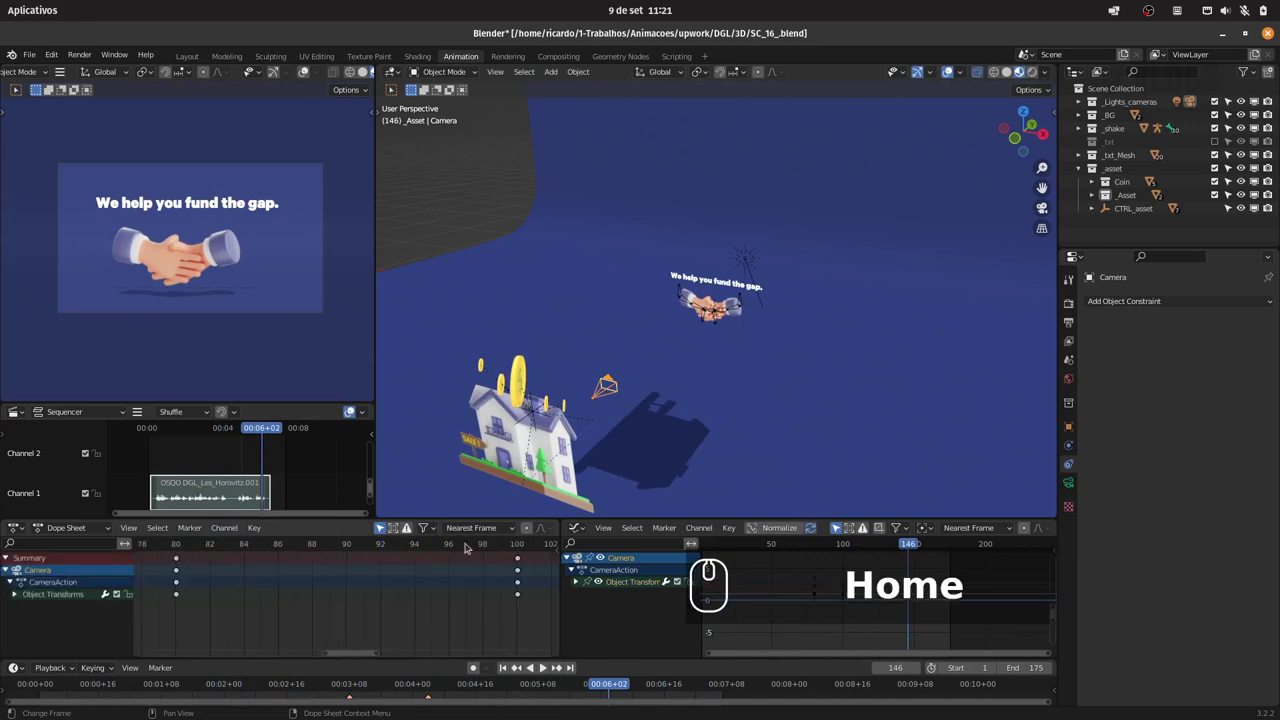
left_click_drag(380, 654, 478, 623)
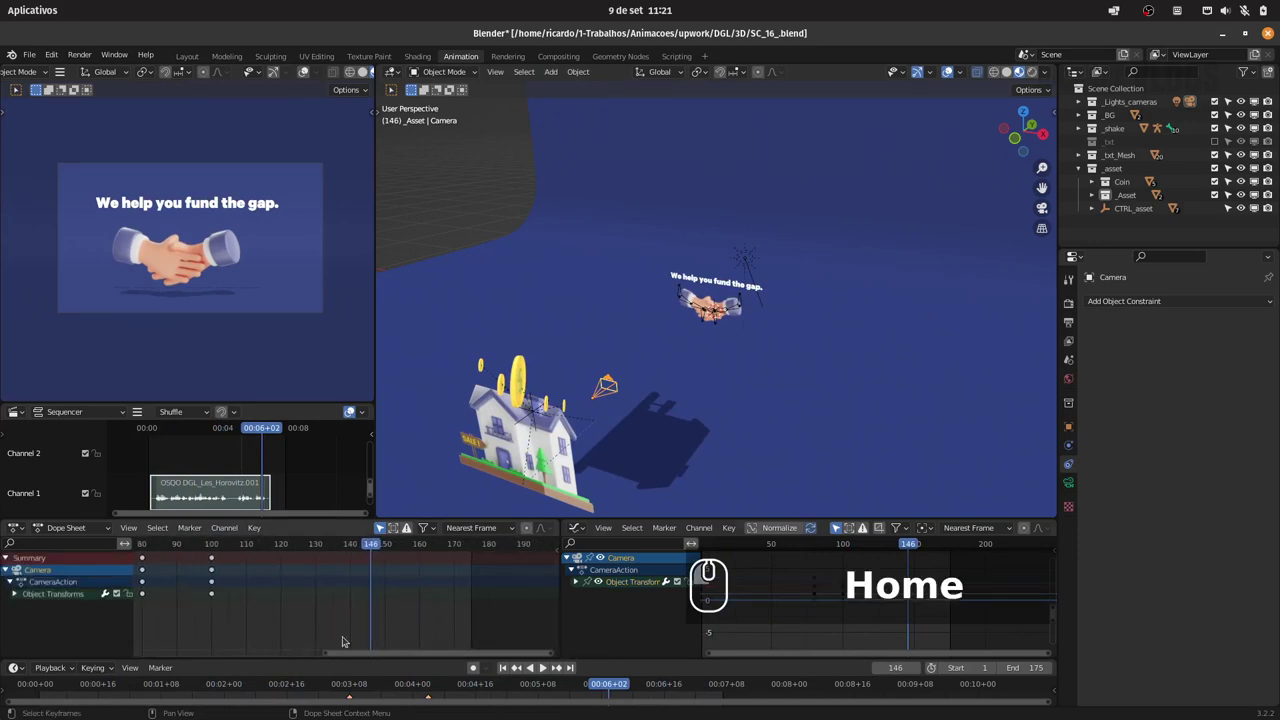
left_click_drag(324, 655, 272, 620)
left_click_drag(462, 545, 506, 544)
key("Right")
key("Right")
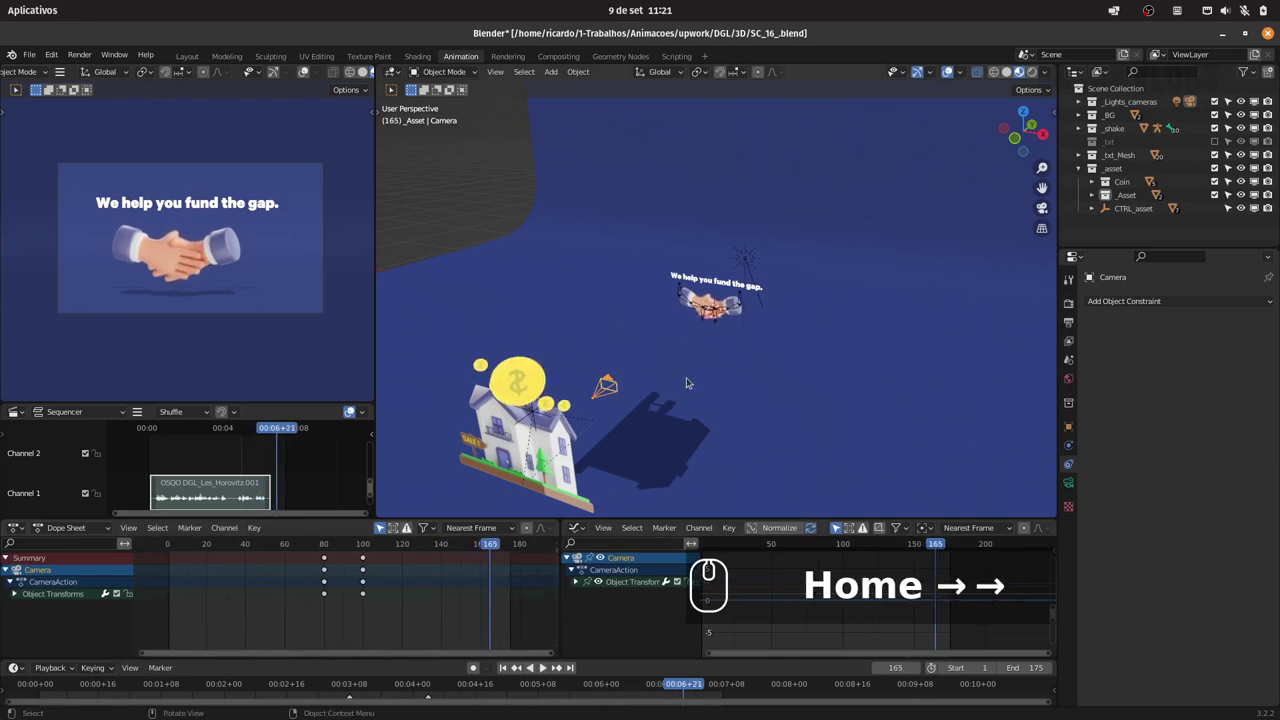
Keyframe the camera, slide it along X away from the handshake at frame 175 and keyframe again.
key("i")
left_click_drag(662, 434, 718, 395)
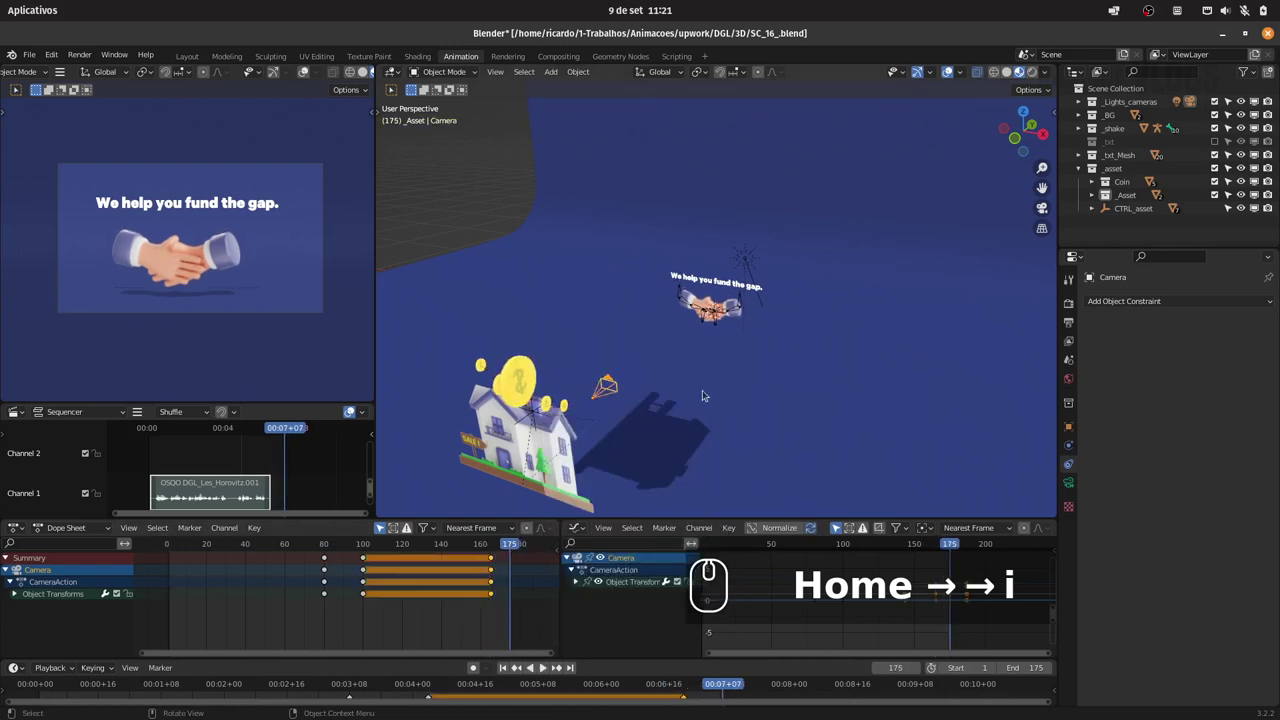
key("g")
key("x")
type("igx")
left_click(909, 397)
type("i")
left_click_drag(898, 399, 499, 549)
Play back the new camera move over the last frames and save SC_16_.blend.
key("space")
key("space")
left_click(471, 542)
left_click(325, 543)
key("space")
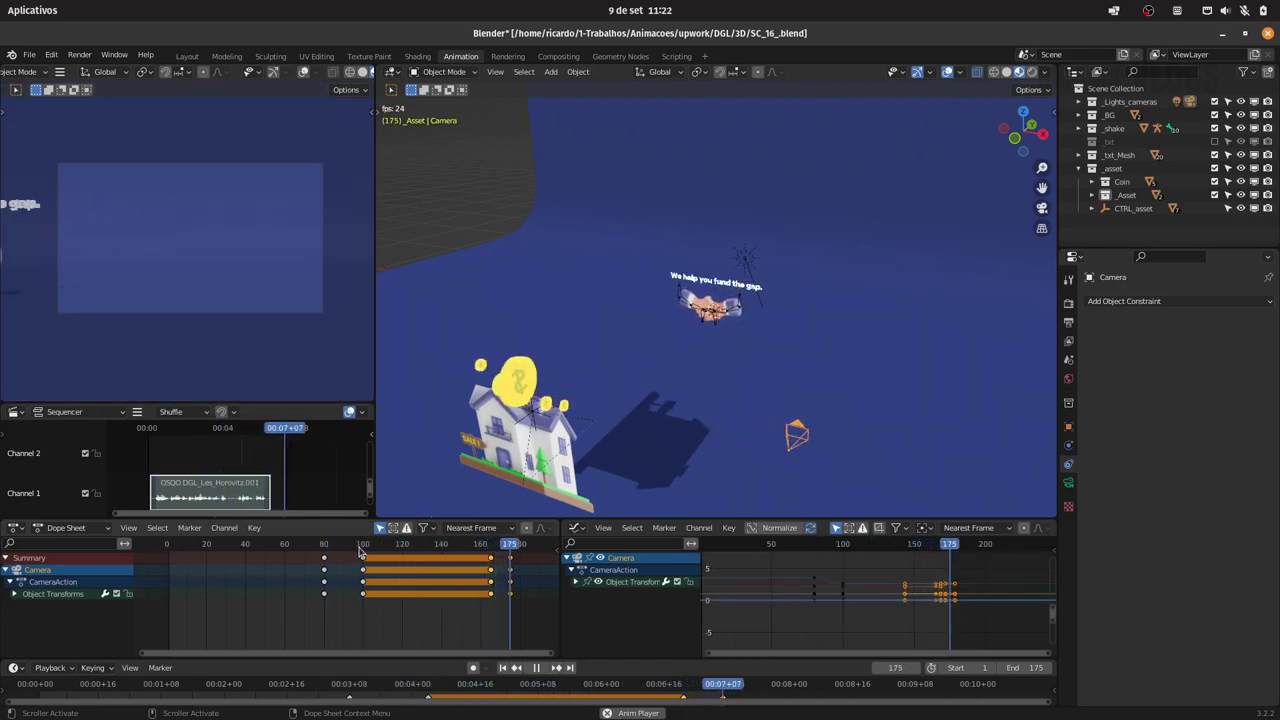
key("space")
left_click_drag(495, 546, 519, 563)
left_click_drag(483, 608, 499, 547)
key("g")
double_click(507, 547)
key("space")
key("g")
left_click(1067, 306)
left_click(1105, 669)
key("ctrl+s")
left_click_drag(373, 546, 394, 537)
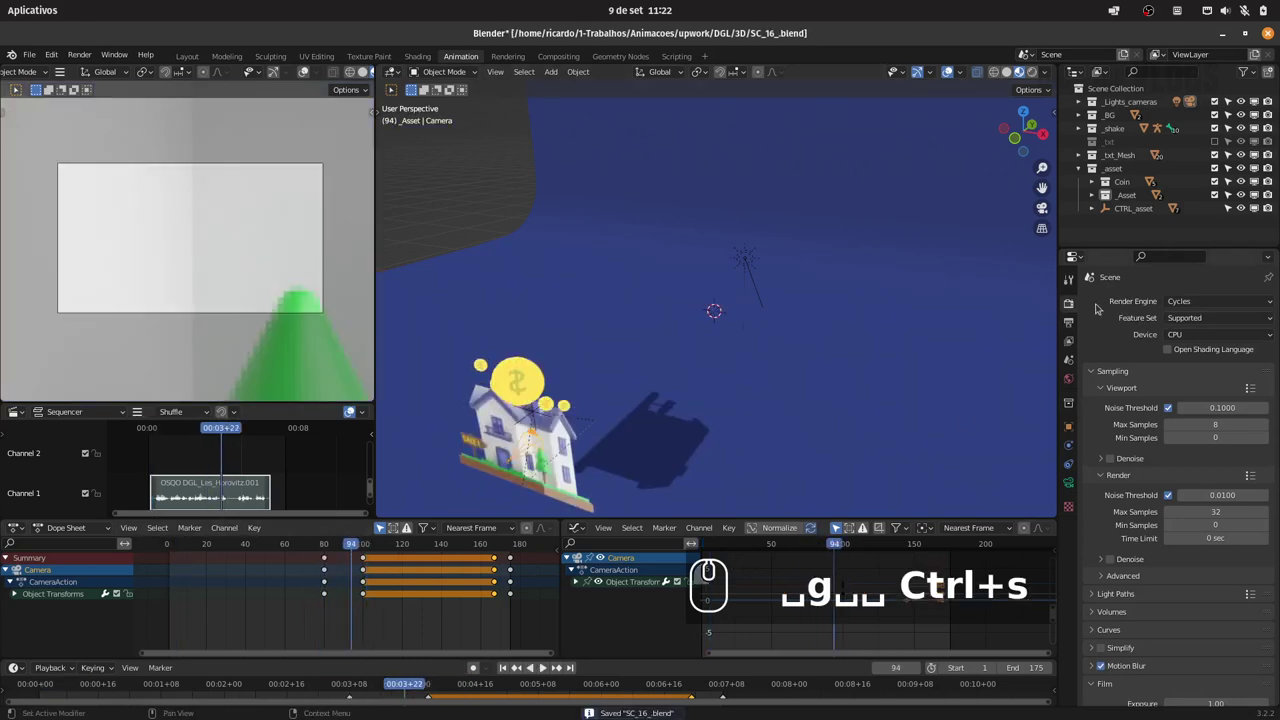
left_click(1072, 323)
left_click(1208, 345)
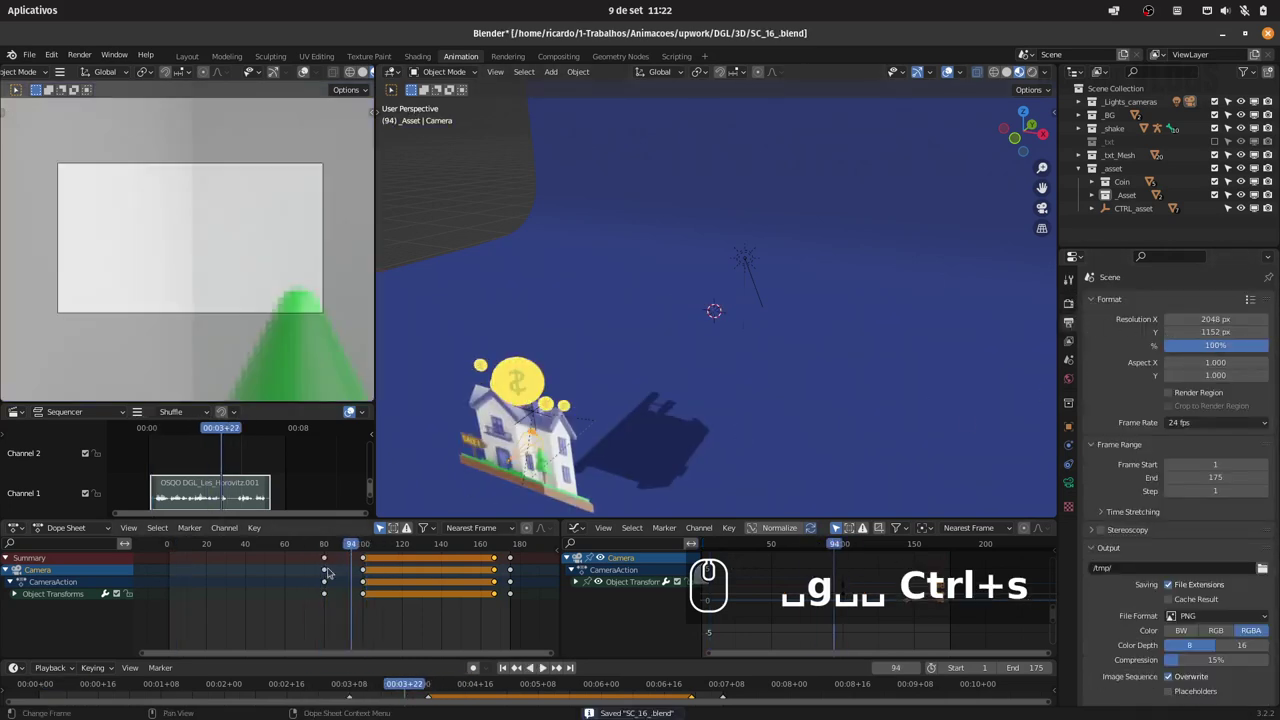
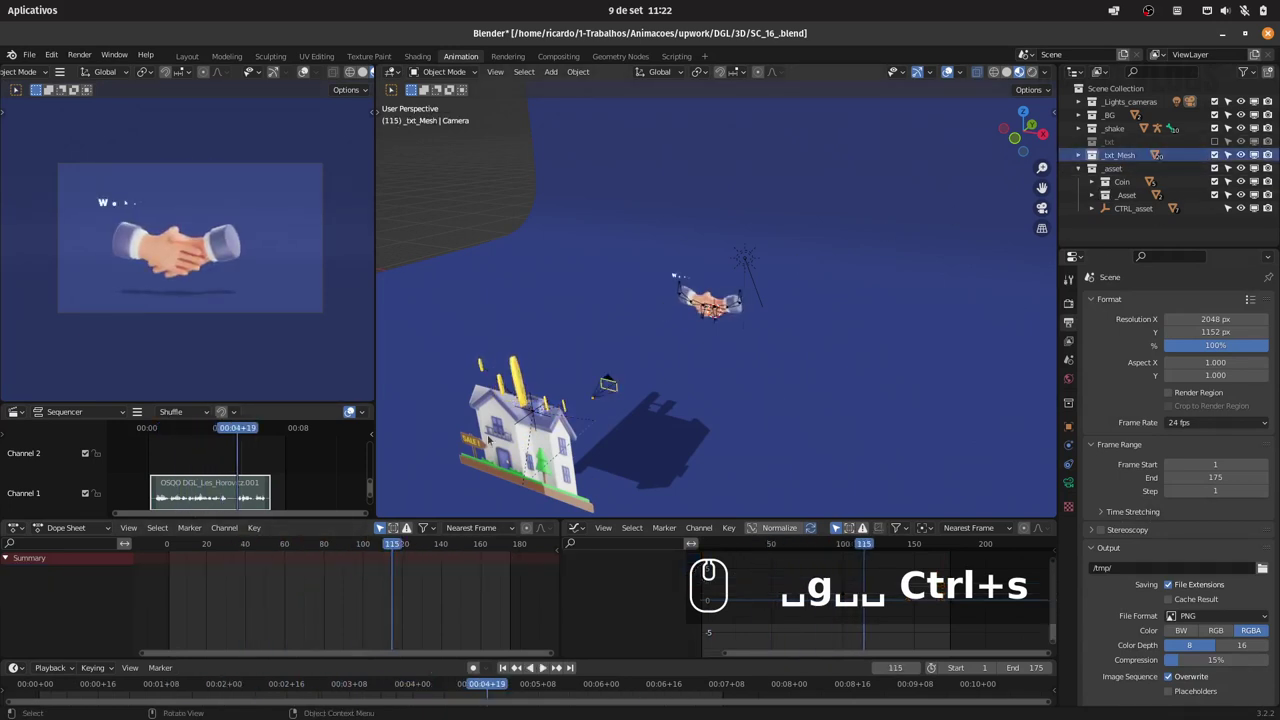
left_click_drag(398, 546, 1104, 147)
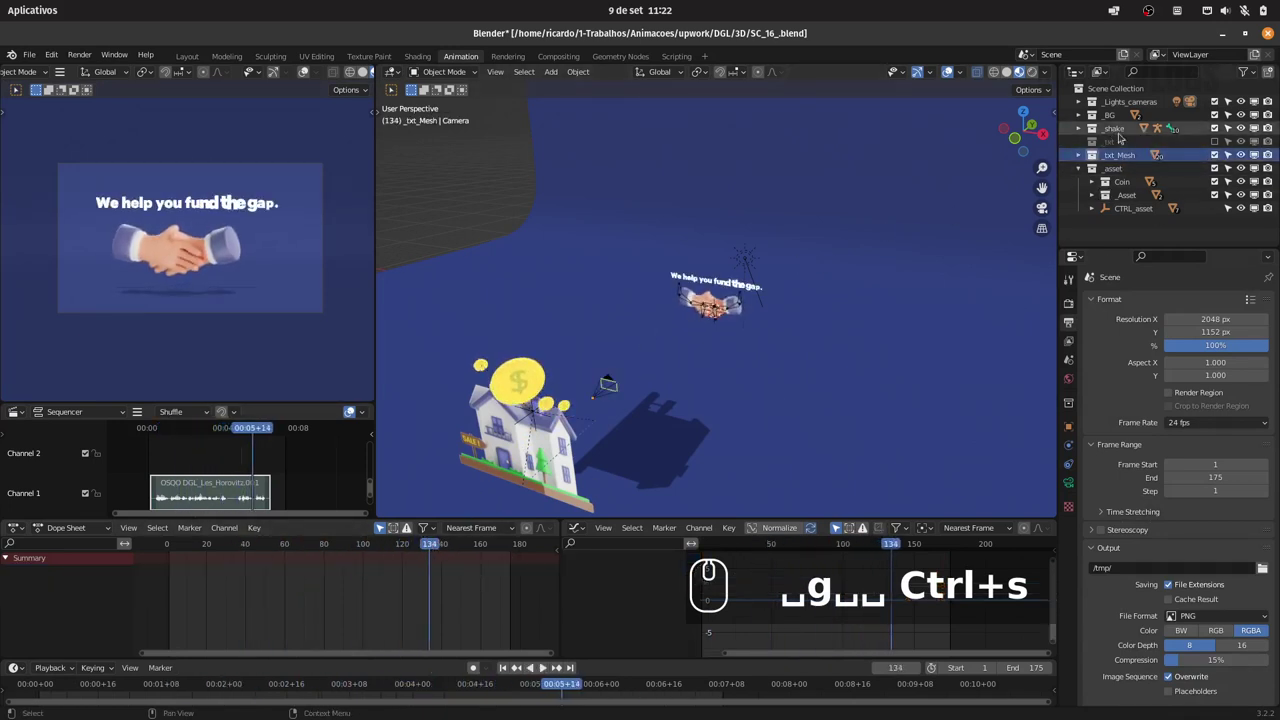
left_click(1073, 187)
left_click_drag(1069, 427, 1123, 594)
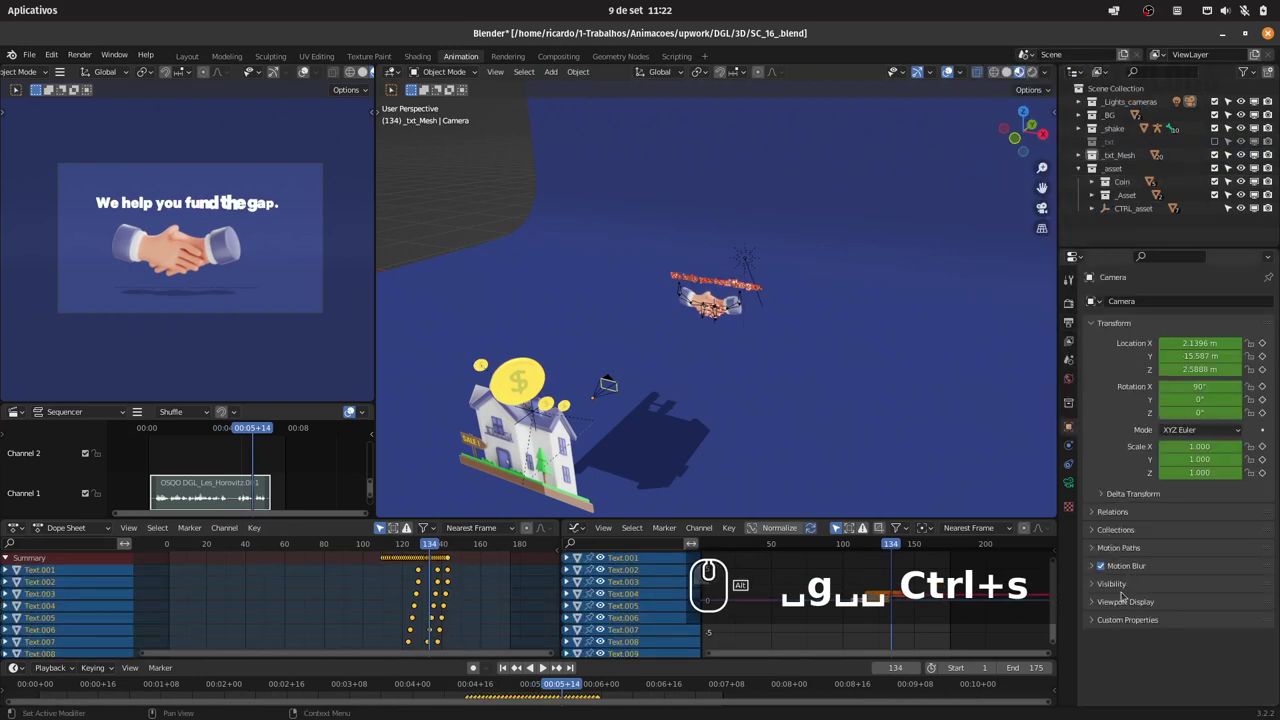
left_click_drag(1111, 588, 821, 337)
left_click_drag(775, 325, 765, 265)
left_click(741, 249)
left_click(1153, 600)
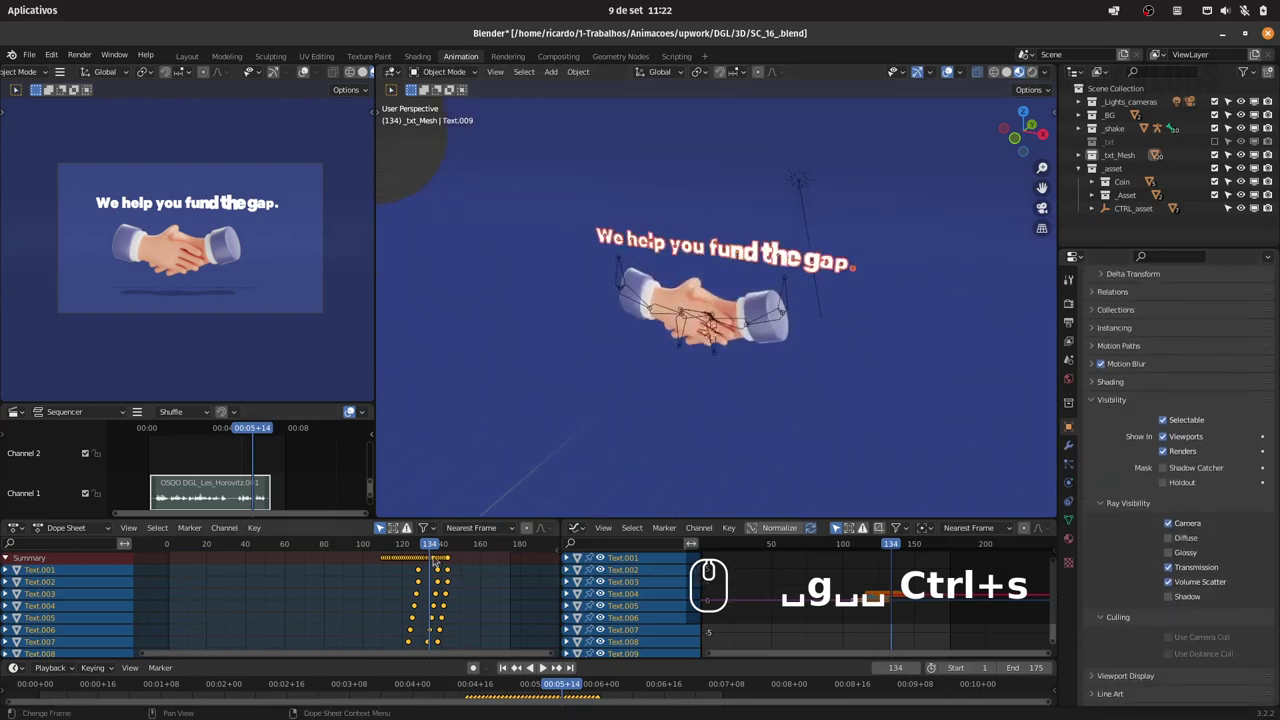
left_click_drag(412, 545, 477, 540)
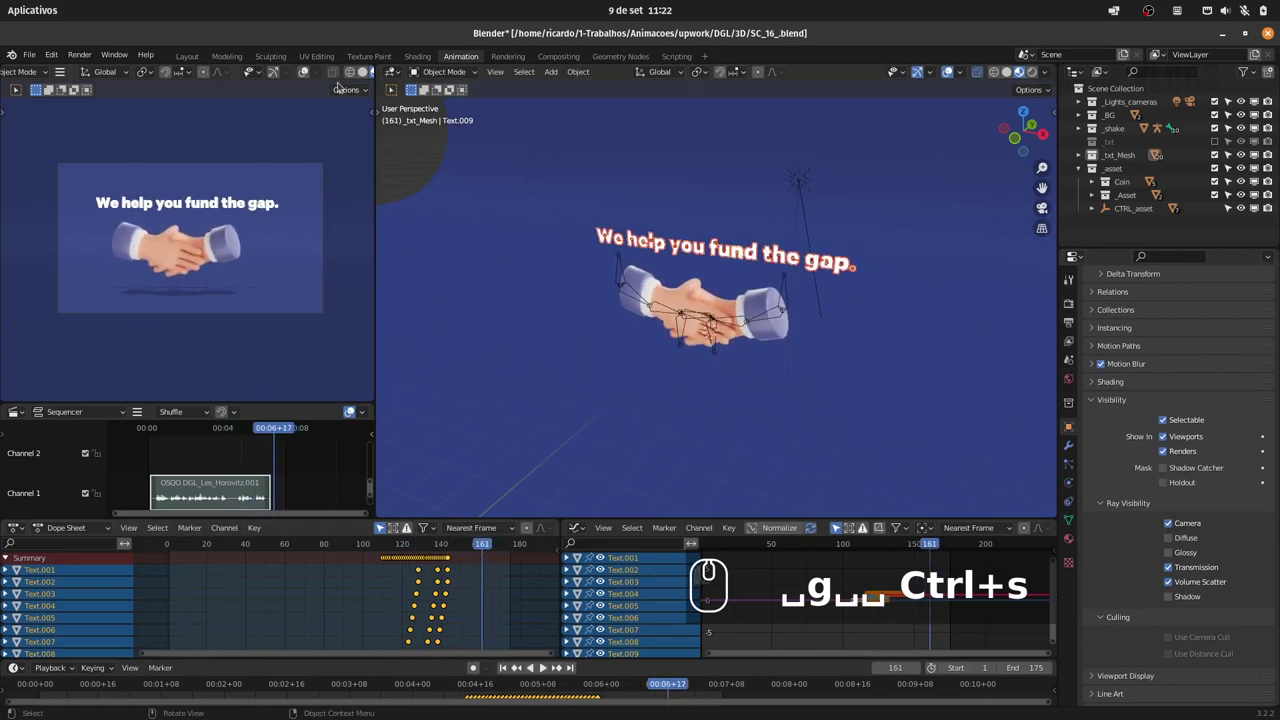
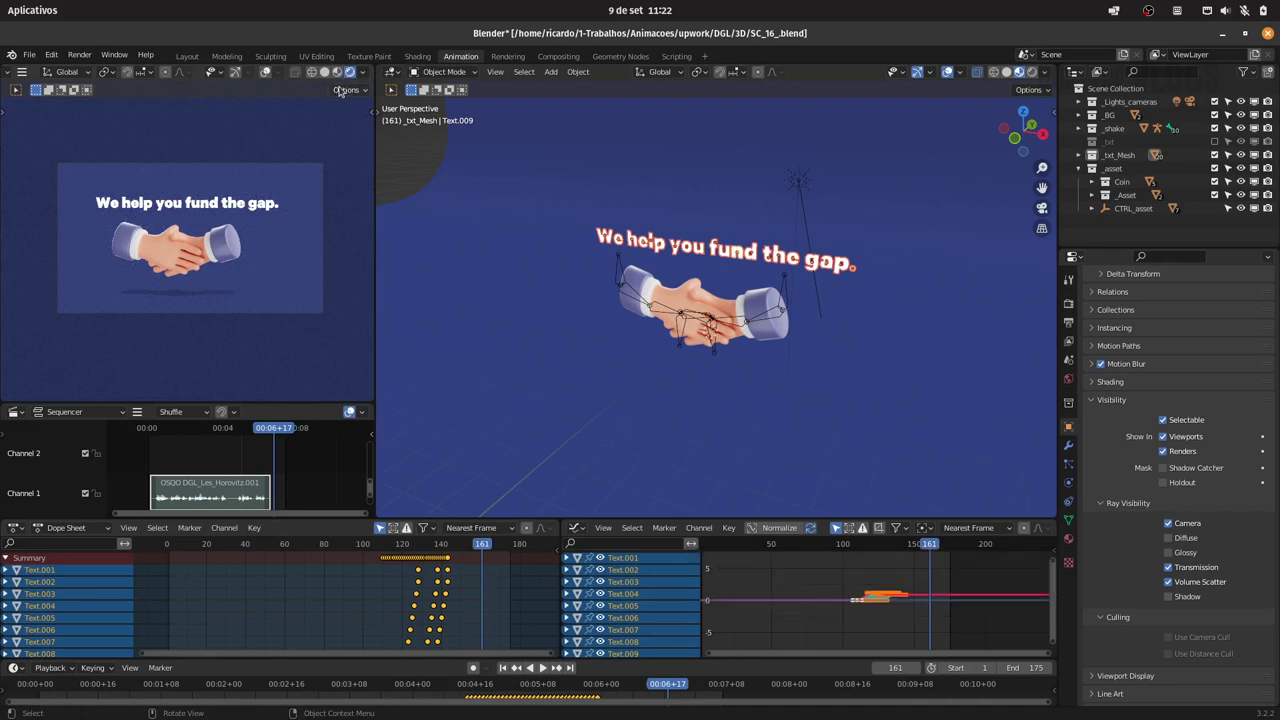
Save SC_16_.blend before changing its external data.
left_click(327, 72)
key("ctrl+s")
left_click_drag(335, 73, 757, 213)
left_click_drag(766, 221, 728, 242)
key("ctrl+s")
Unpack the embedded images into the textures folder with Report Missing Files, save, and go to FileZilla.
left_click(26, 58)
left_click(186, 283)
left_click(31, 58)
left_click_drag(189, 298, 54, 99)
double_click(31, 52)
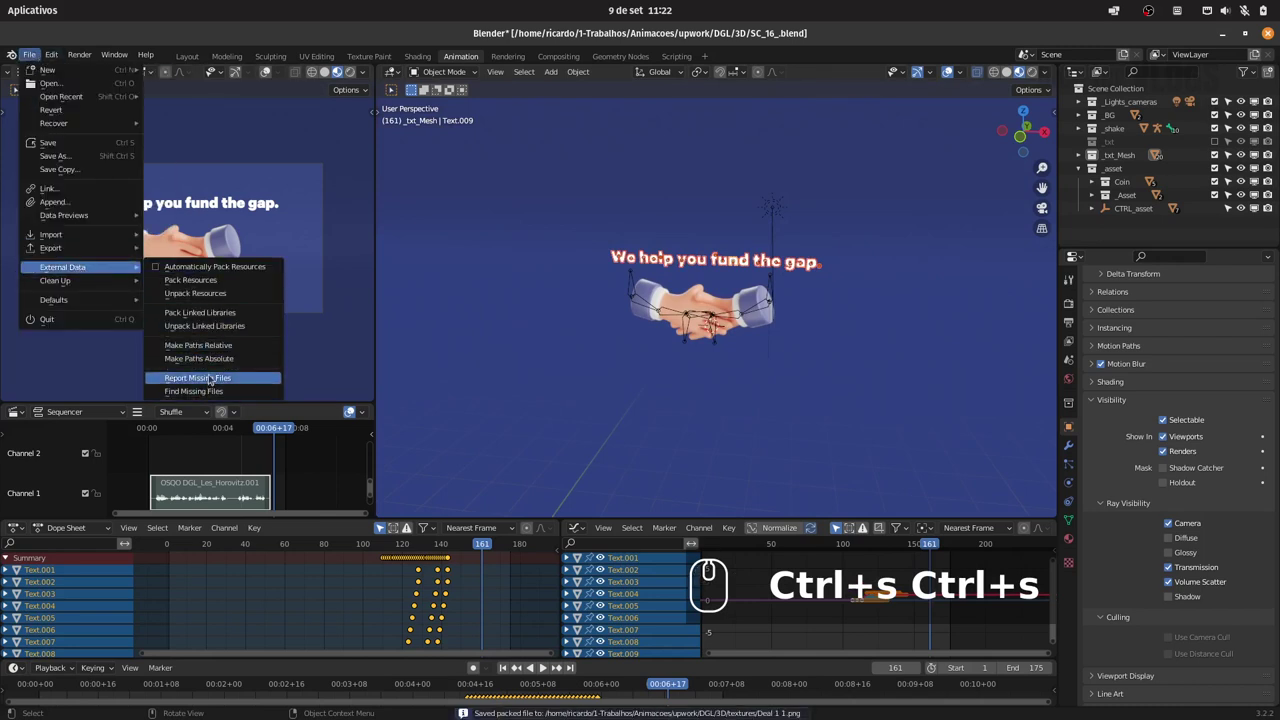
left_click_drag(249, 348, 594, 285)
key("ctrl+s")
left_click(1227, 39)
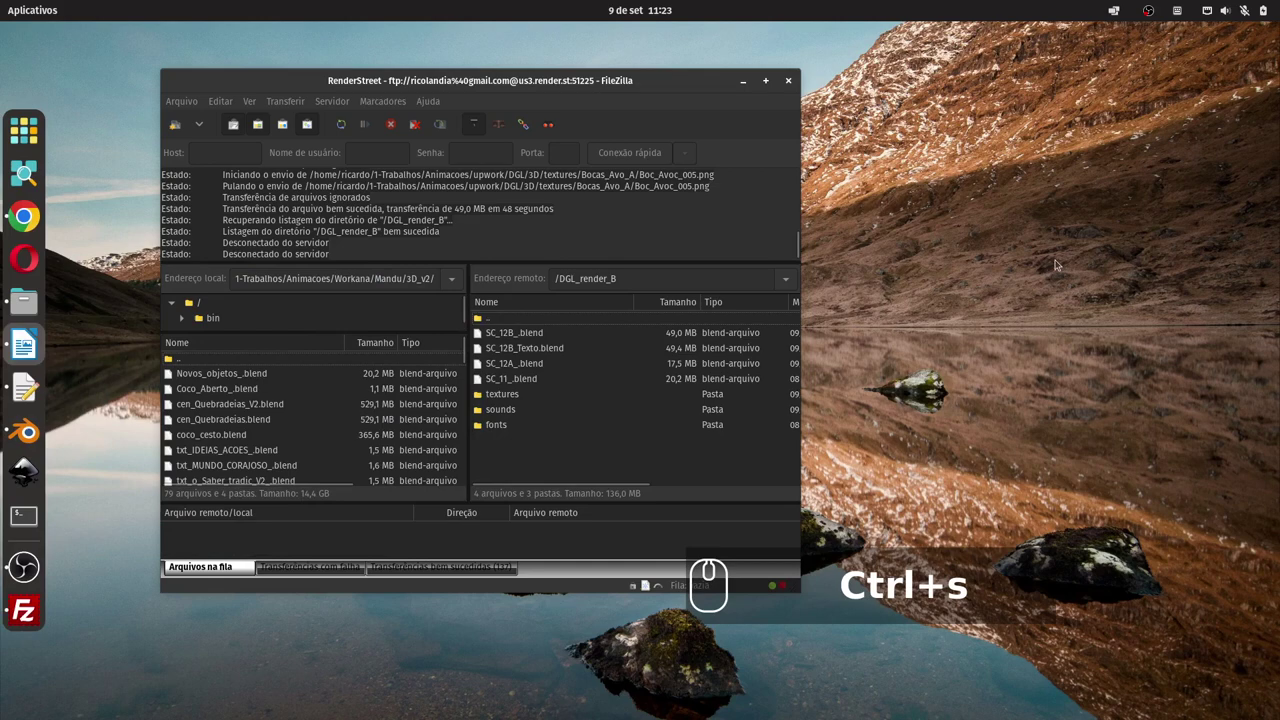
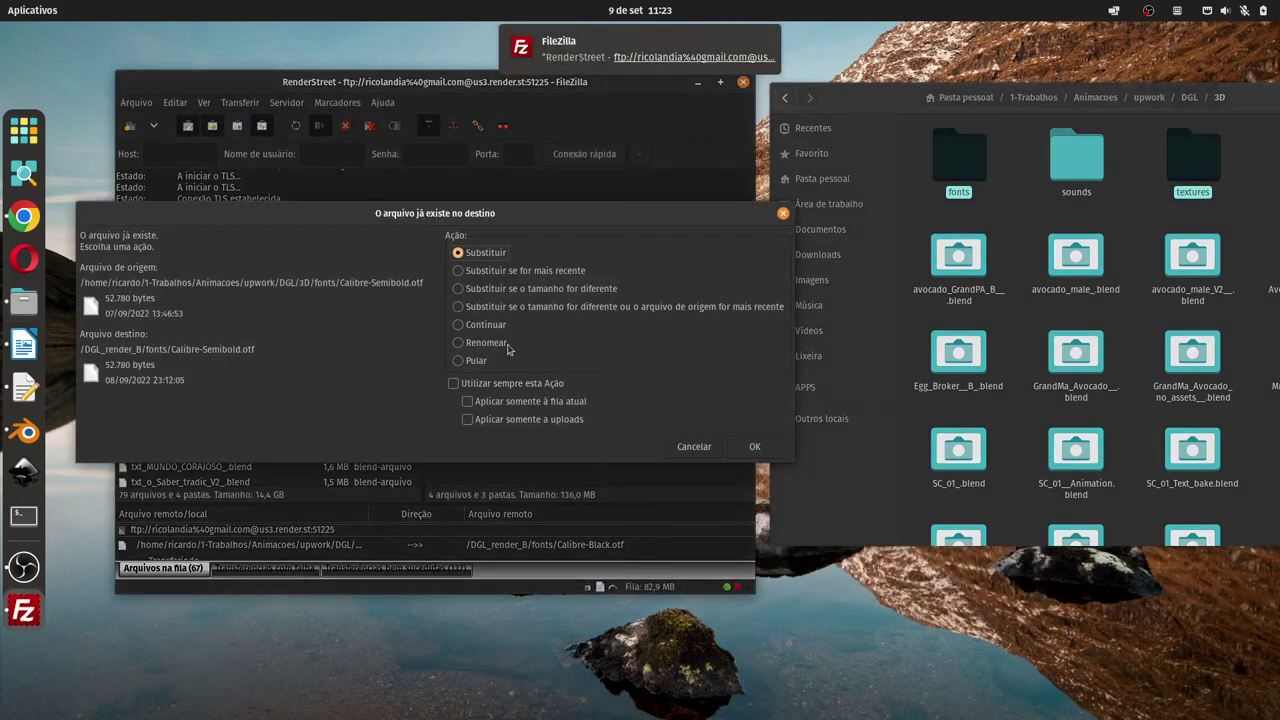
Resolve upload conflicts as 'overwrite if newer', always for the current queue only, and let the transfers finish.
left_click(479, 269)
left_click(487, 386)
left_click(489, 399)
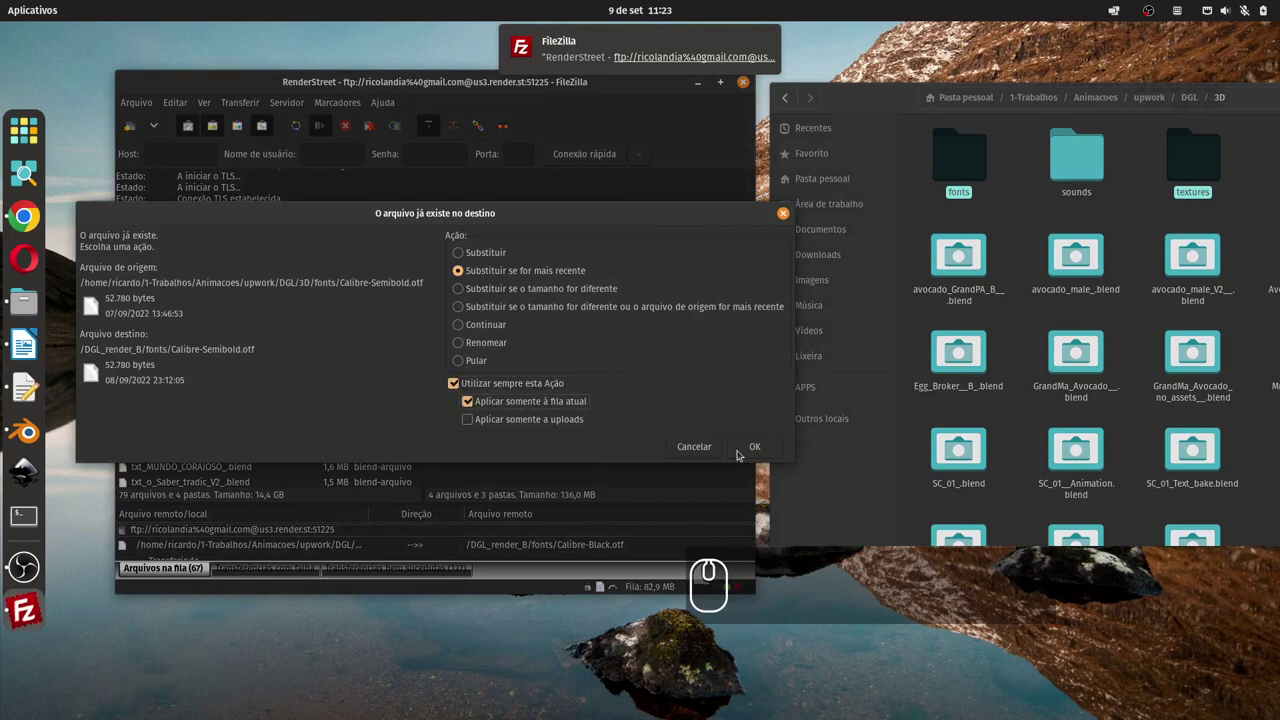
left_click(749, 450)
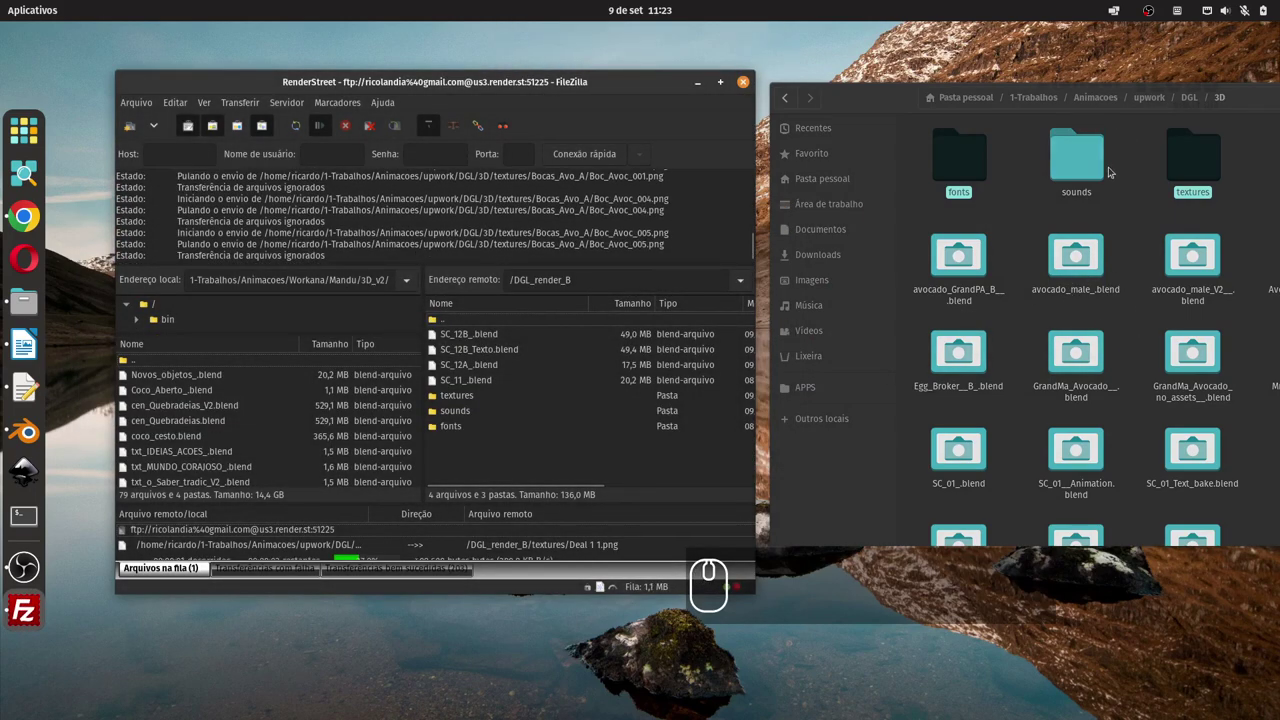
left_click_drag(22, 441, 880, 111)
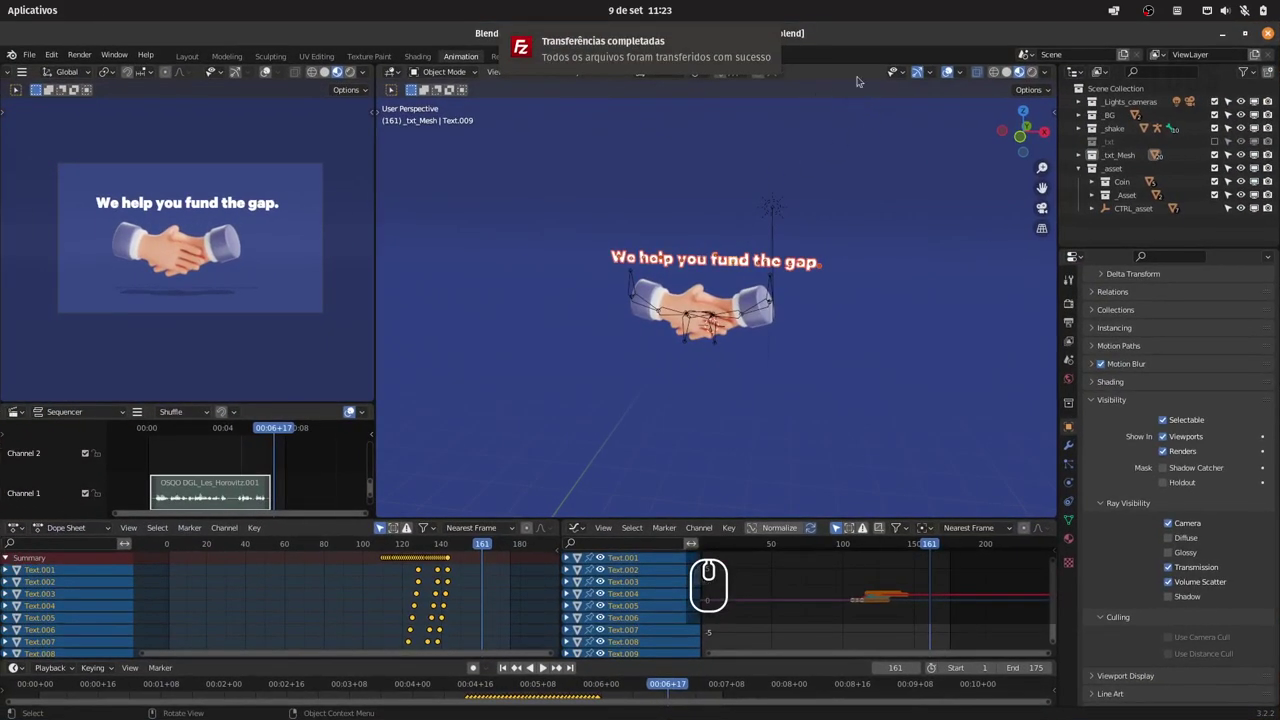
left_click(770, 41)
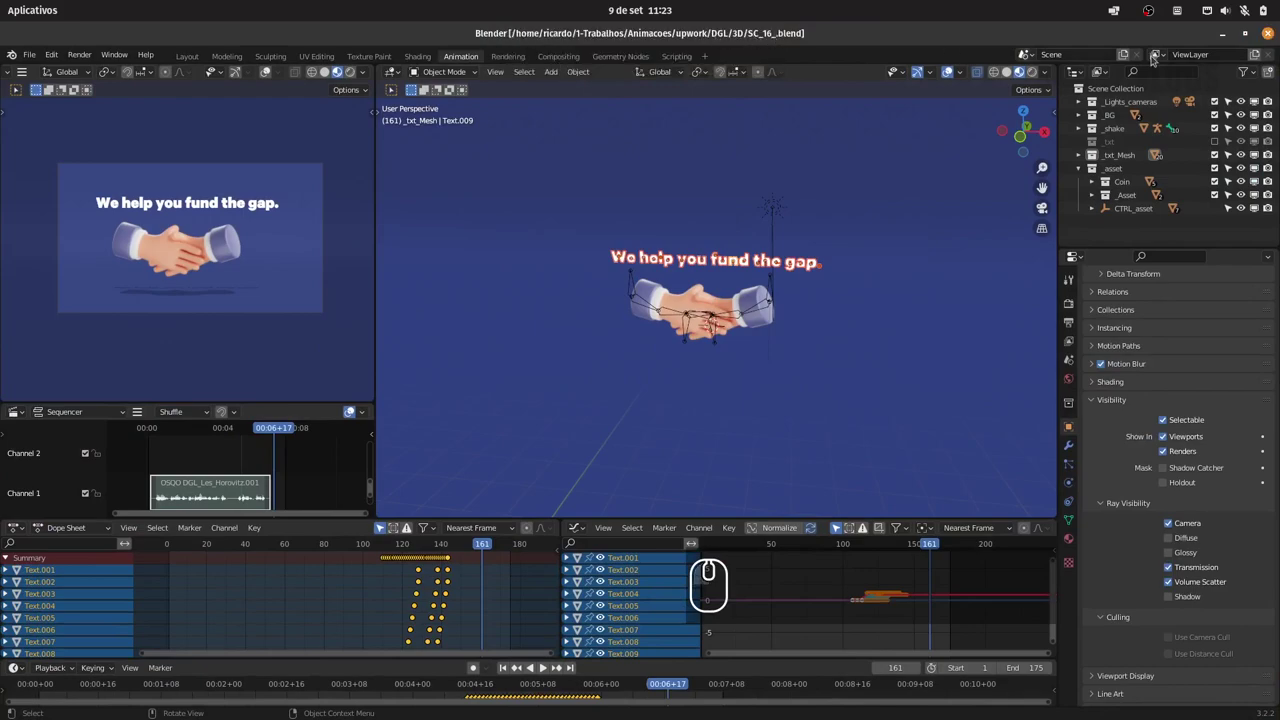
left_click(1229, 36)
left_click(1136, 324)
left_click(1245, 102)
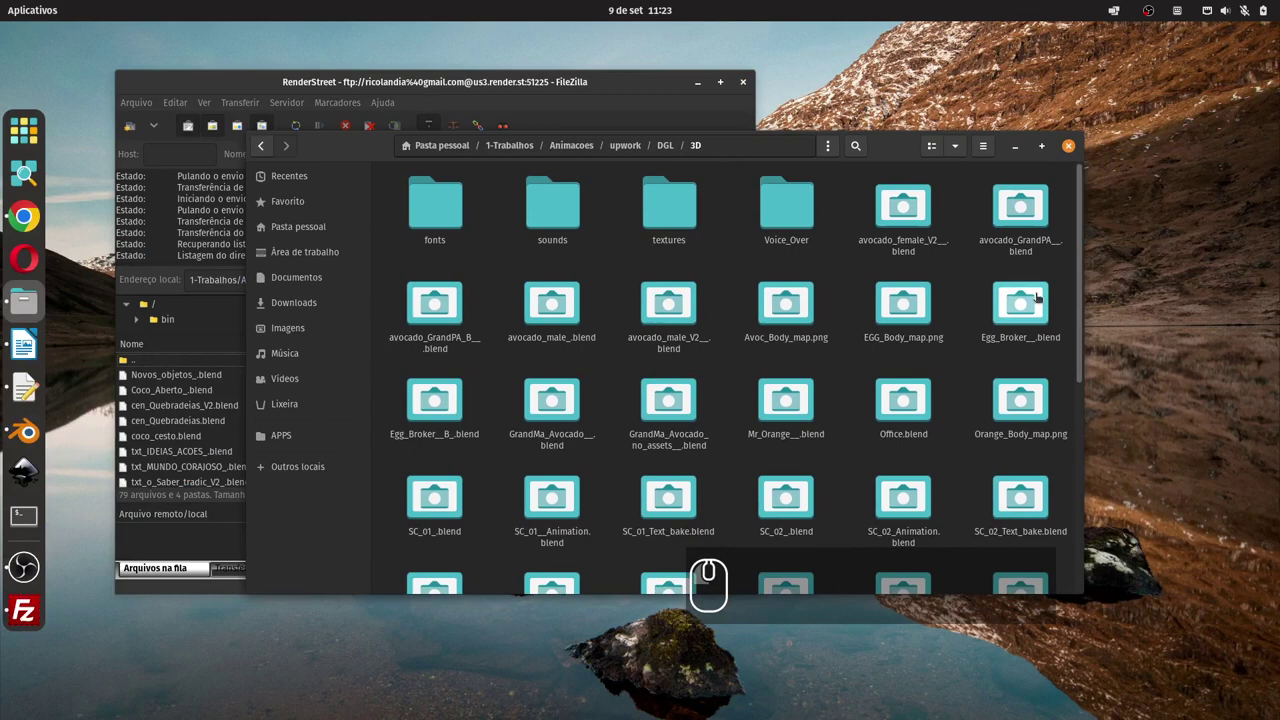
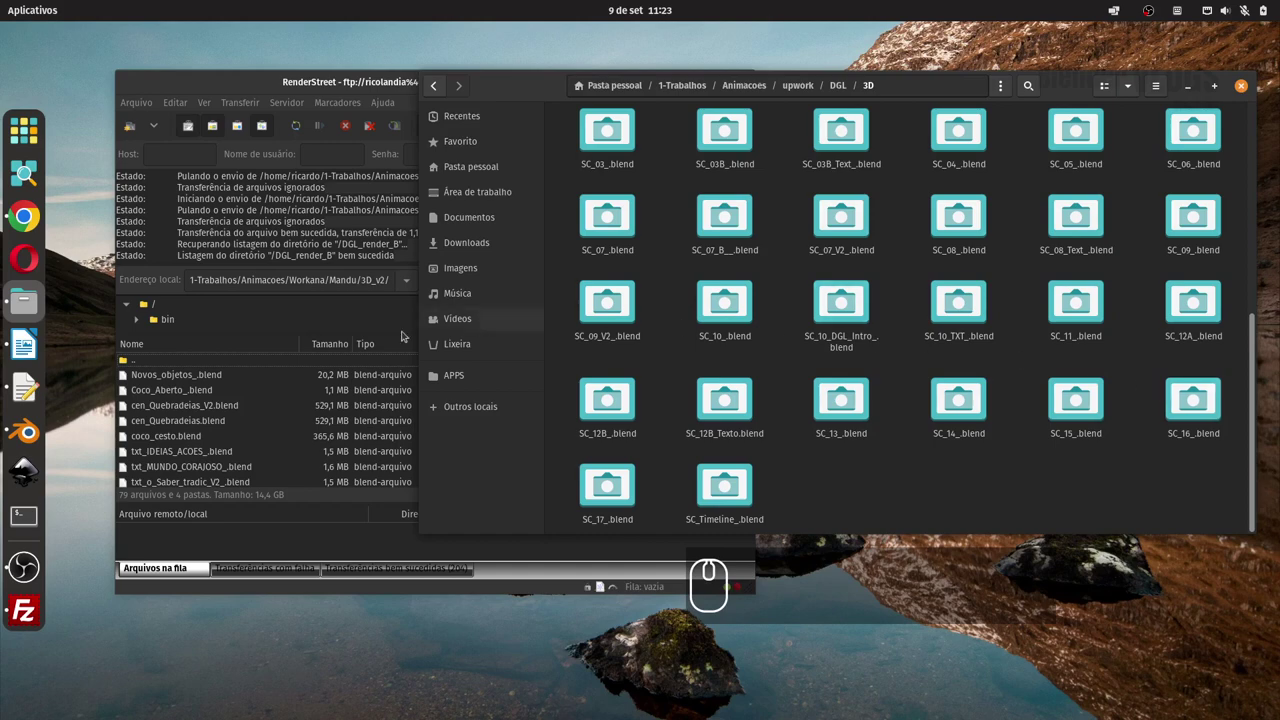
left_click_drag(31, 422, 503, 114)
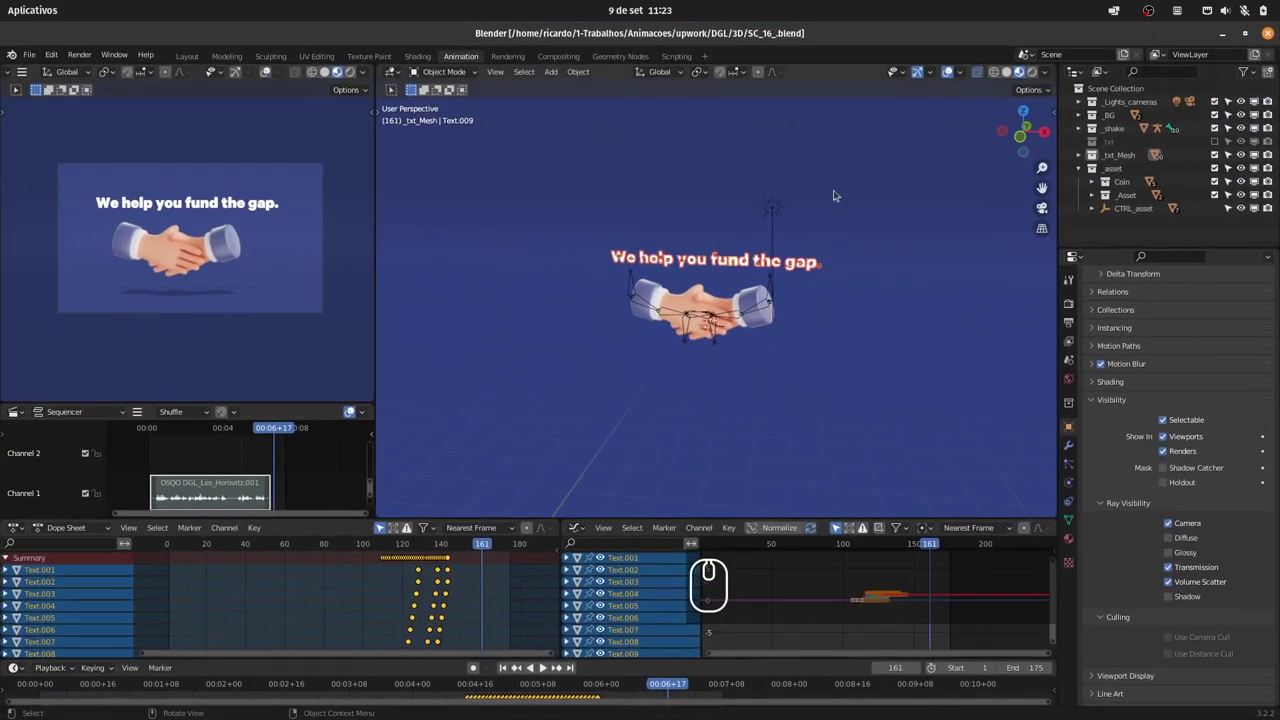
Save SC_16_.blend, then save a copy of the scene as SC_16_Text.blend.
left_click_drag(1217, 156, 699, 239)
key("ctrl+s")
left_click_drag(33, 58, 227, 211)
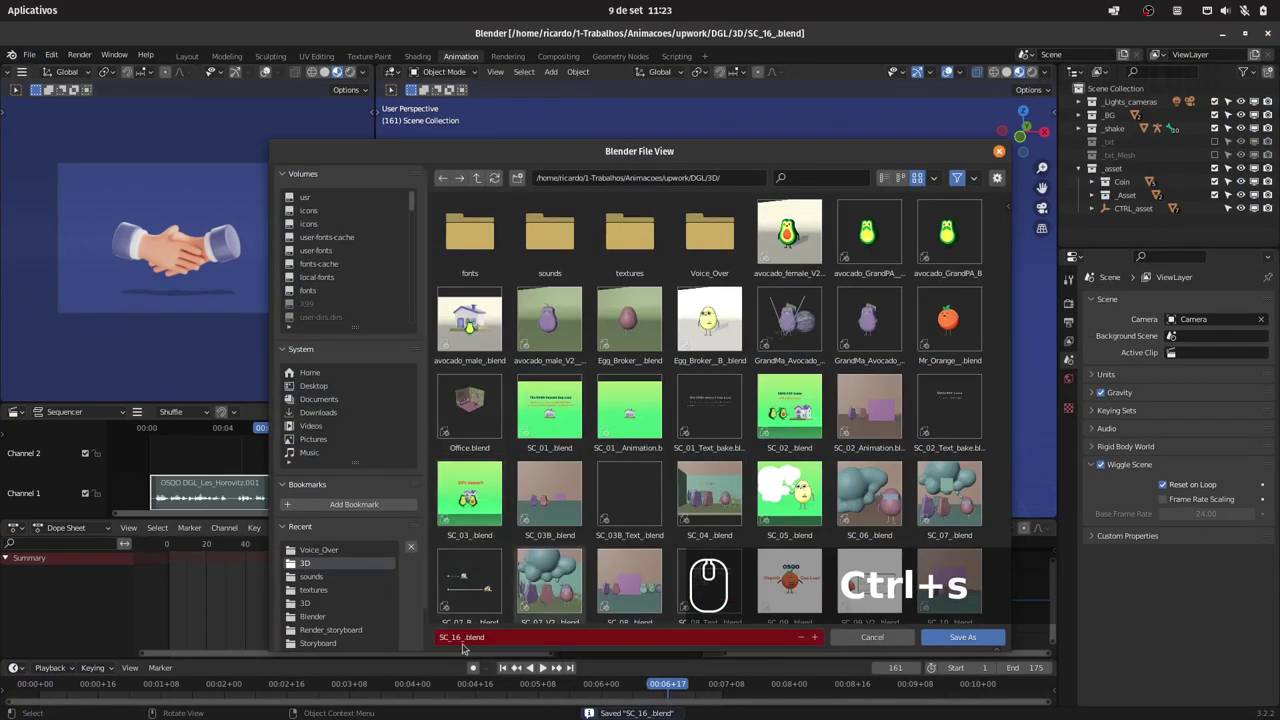
key("Left")
key("Right")
key("shift+t")
type("text")
key("Return")
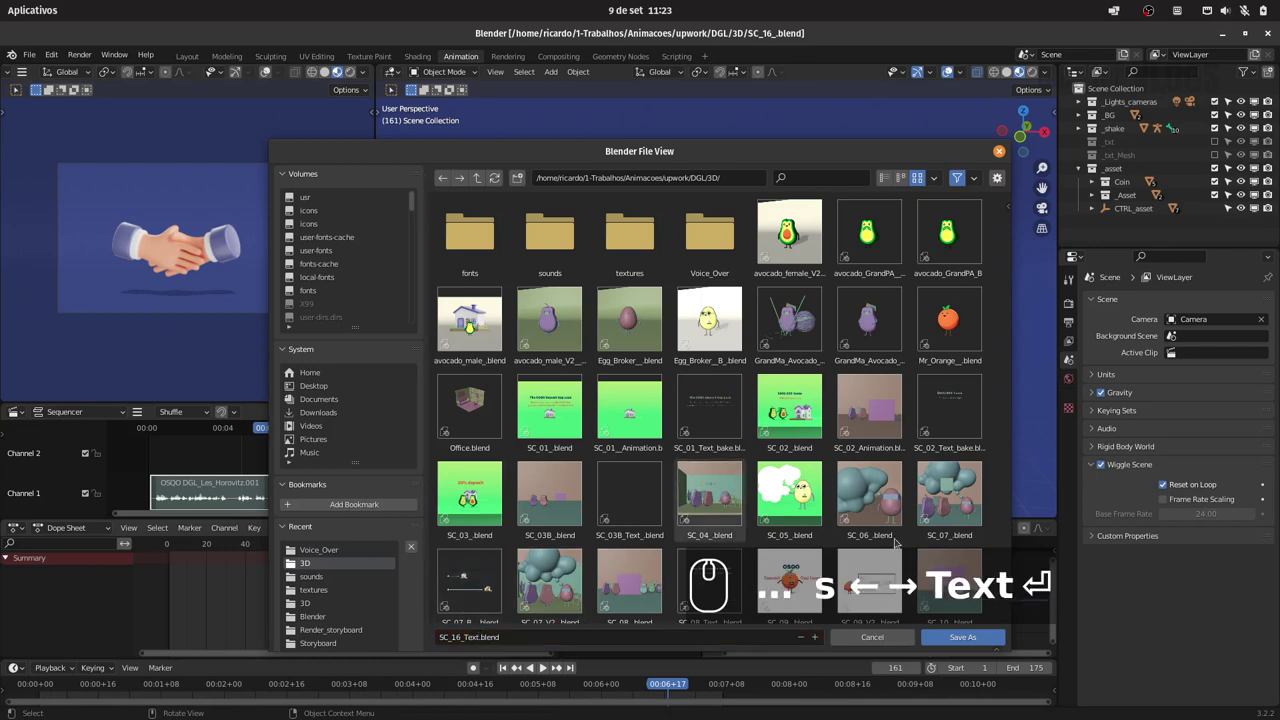
Disable the _BG, _shake and _asset collections, set frame 149 and save the text-only scene.
left_click(955, 636)
left_click(1213, 155)
left_click(1078, 170)
left_click(1220, 165)
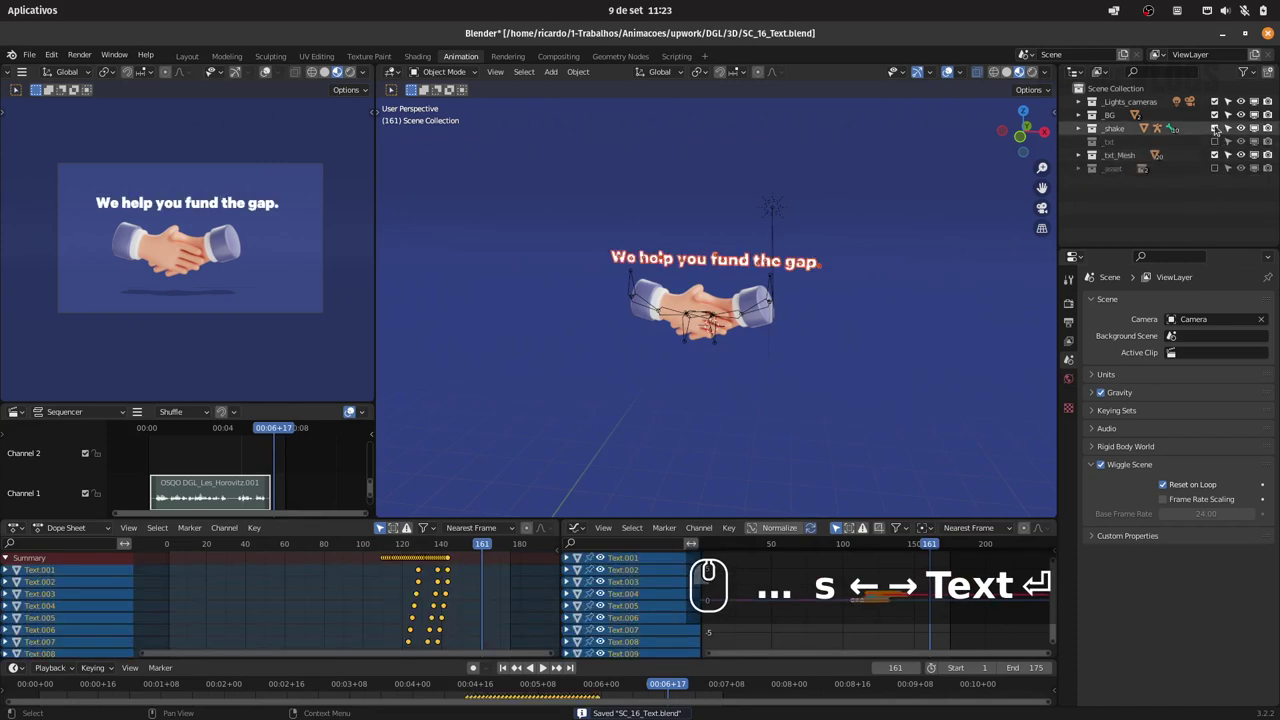
left_click(1217, 127)
left_click(1217, 121)
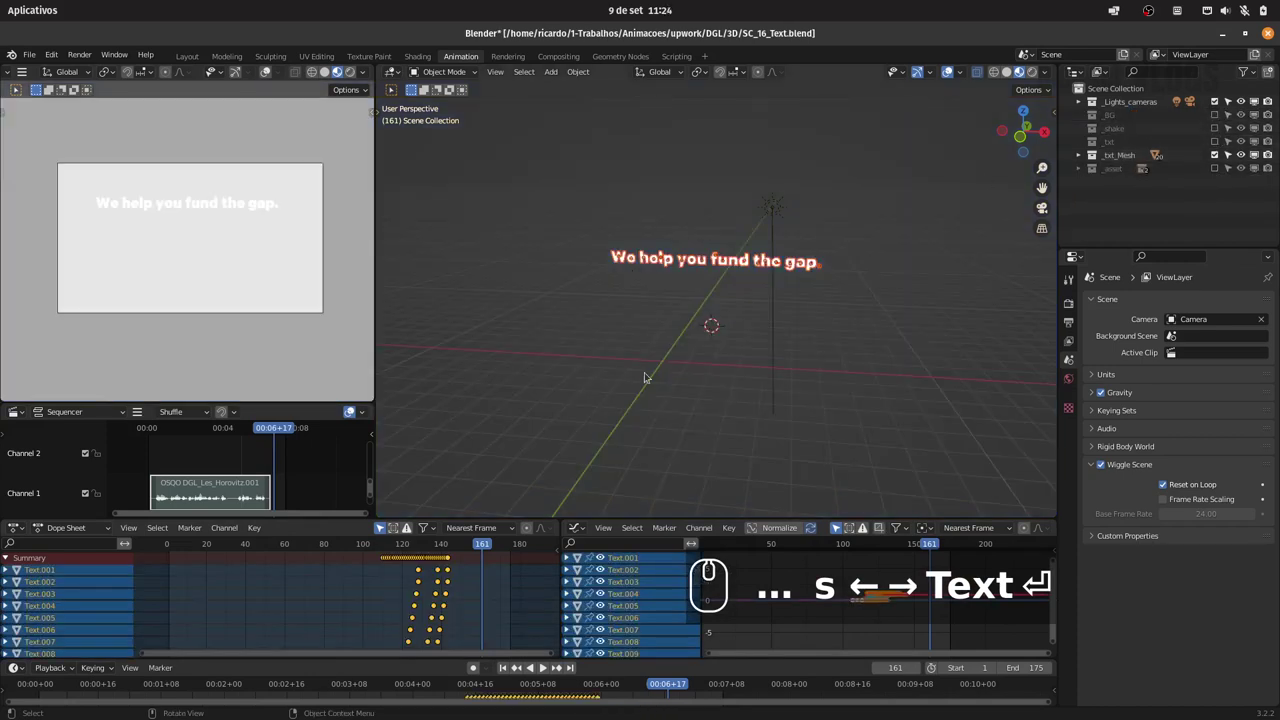
left_click_drag(418, 543, 457, 547)
key("ctrl+s")
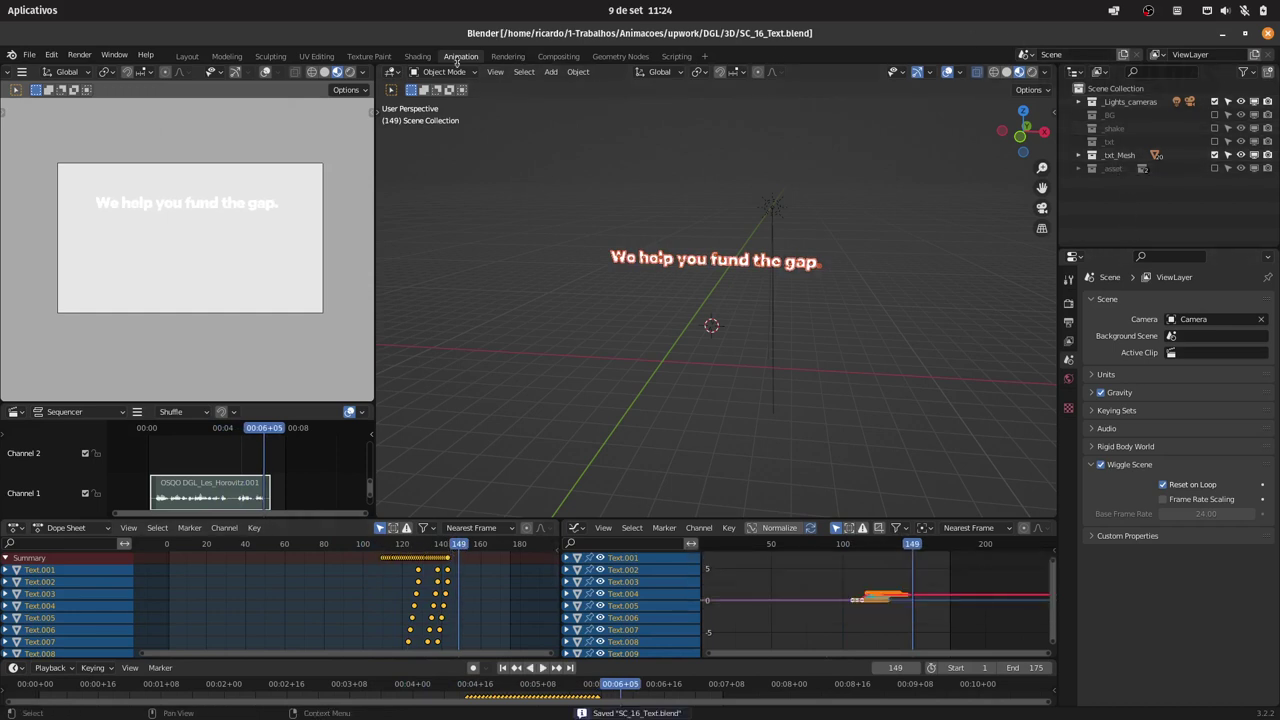
Select SC_16_.blend and SC_16_Text.blend in Files and drag them to FileZilla's remote folder.
left_click(1227, 34)
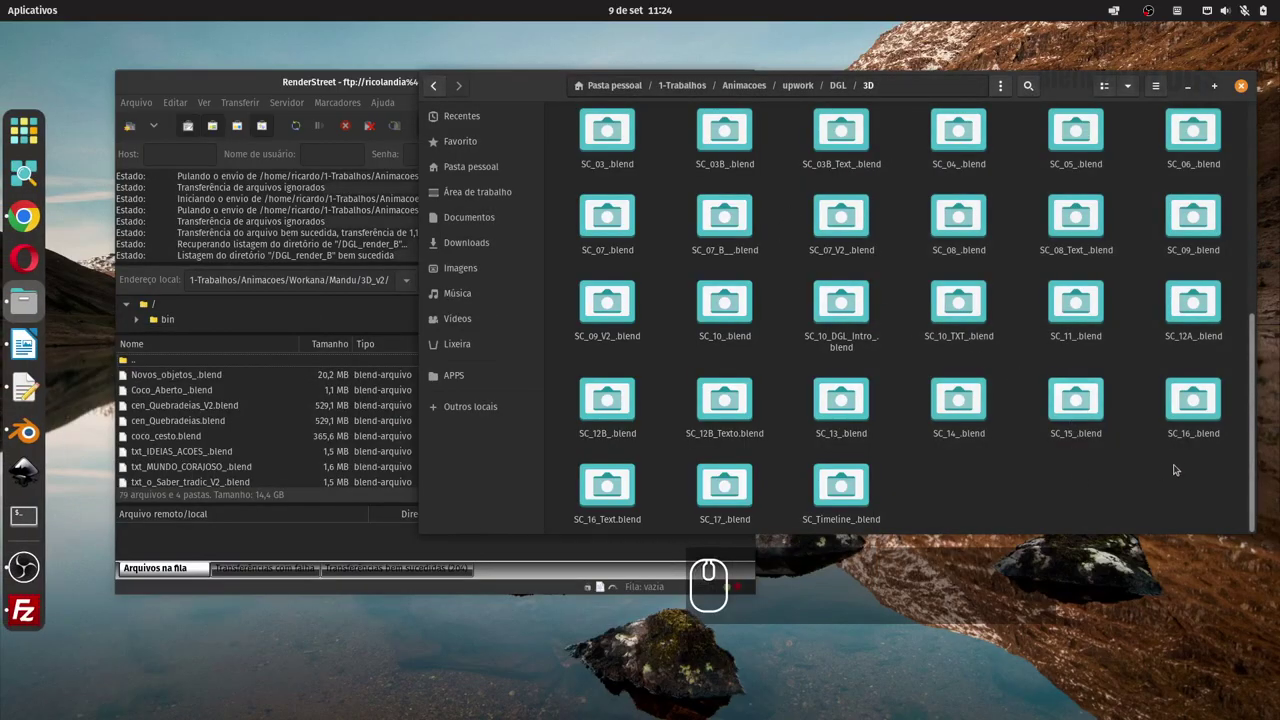
left_click_drag(1176, 461, 1146, 415)
left_click(658, 487)
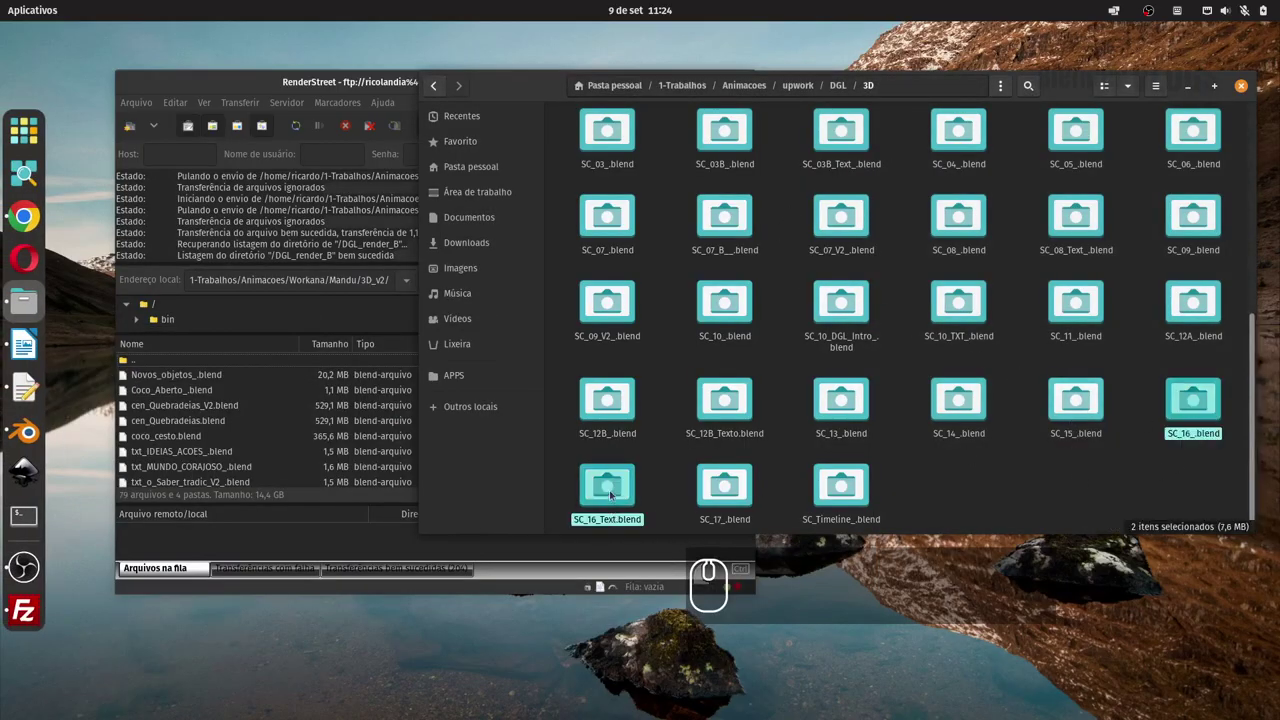
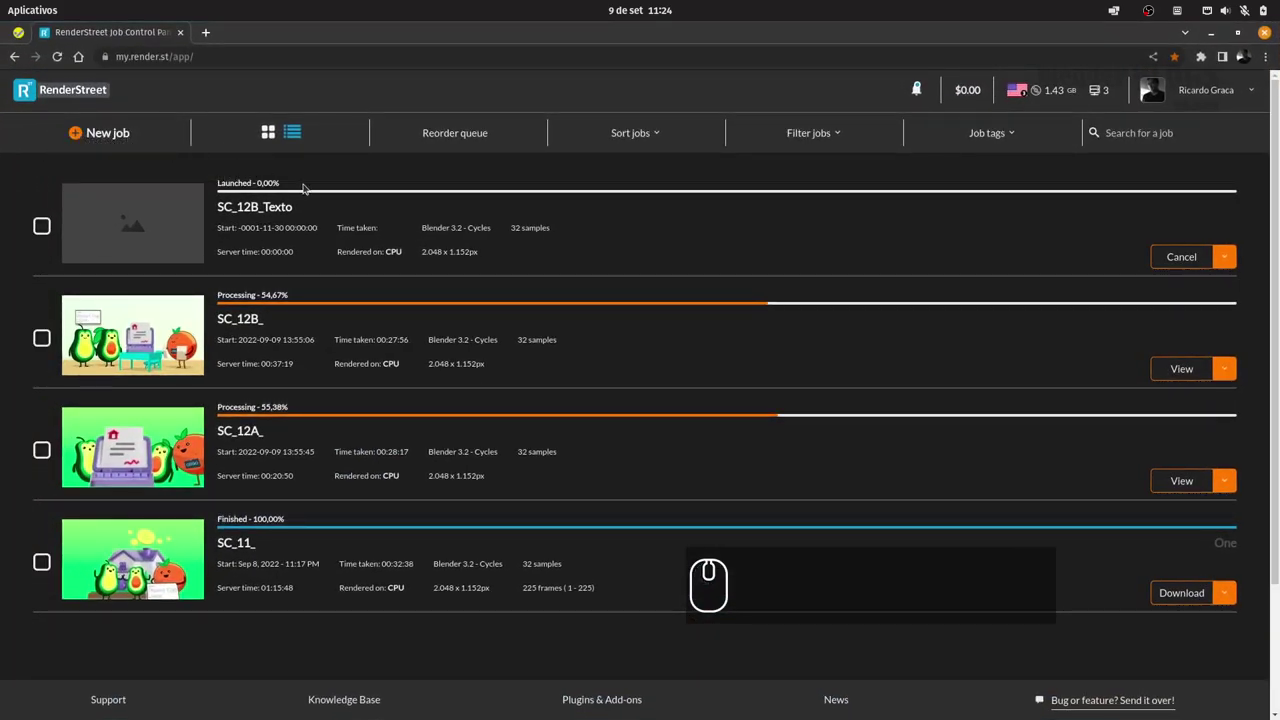
Add RenderStreet jobs for SC_16_.blend and SC_16_Text.blend from FTP > DGL_render_B.
key("super+d")
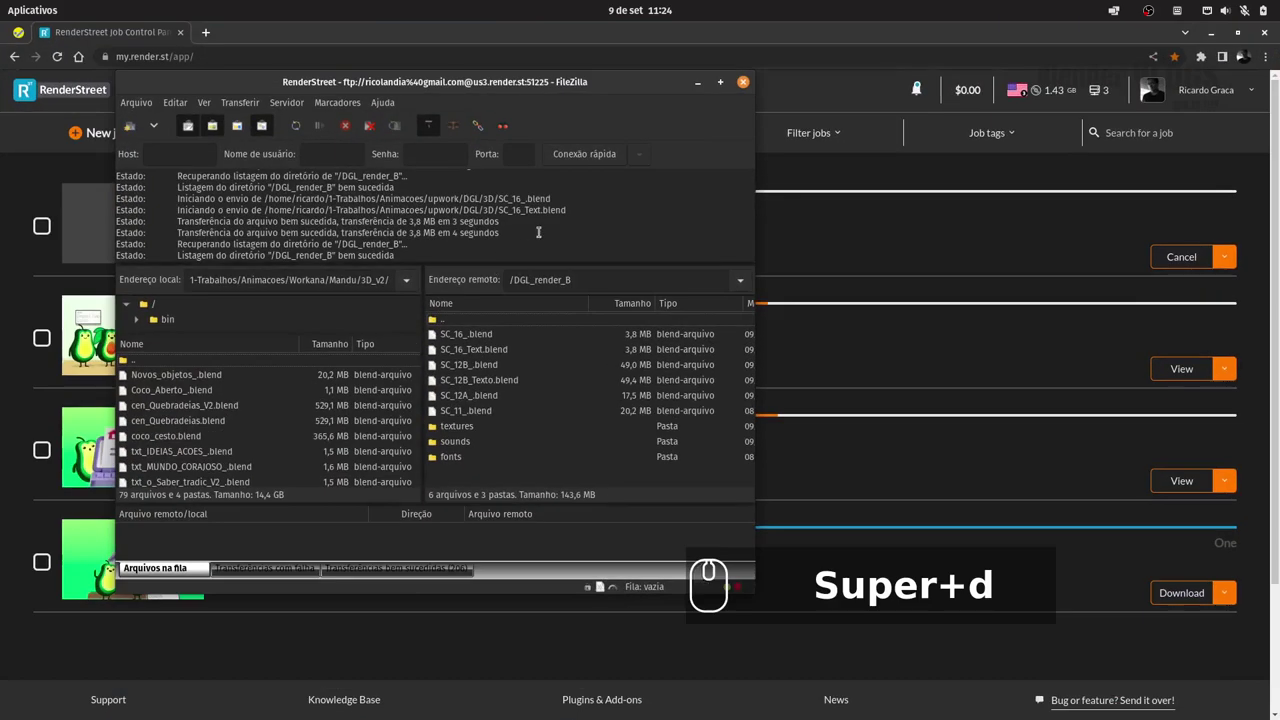
left_click(695, 85)
left_click(83, 129)
double_click(130, 138)
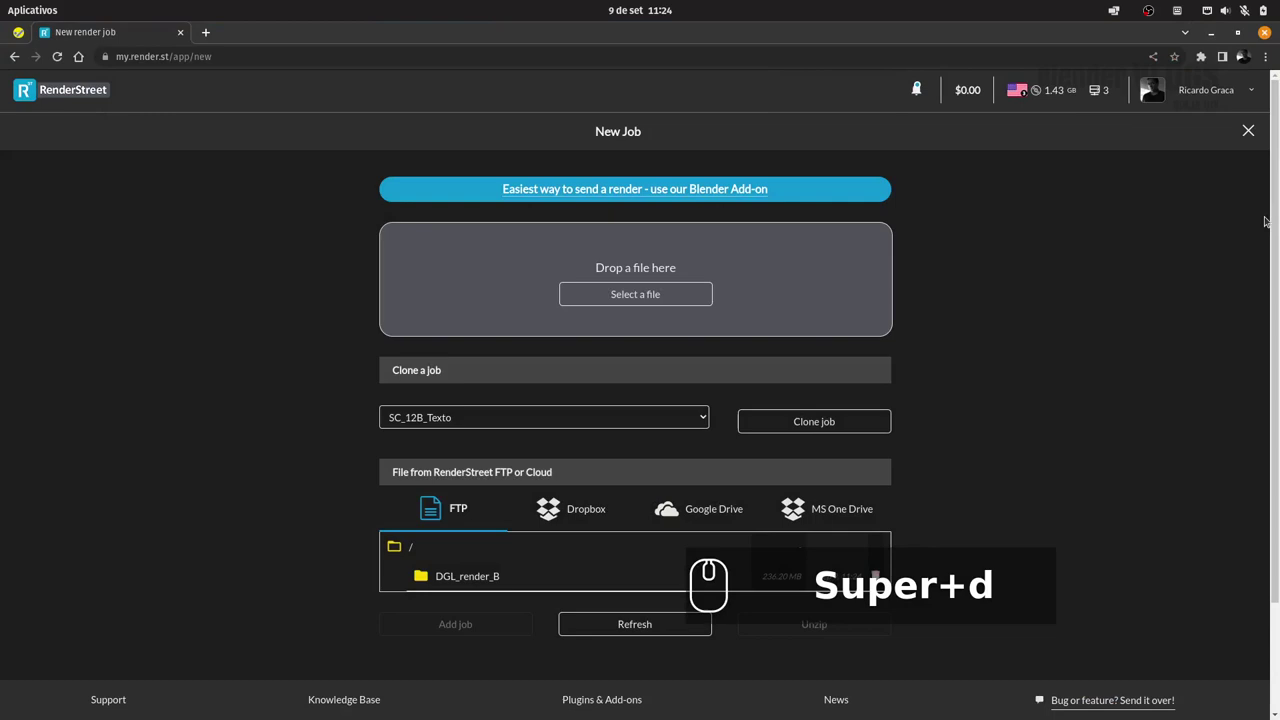
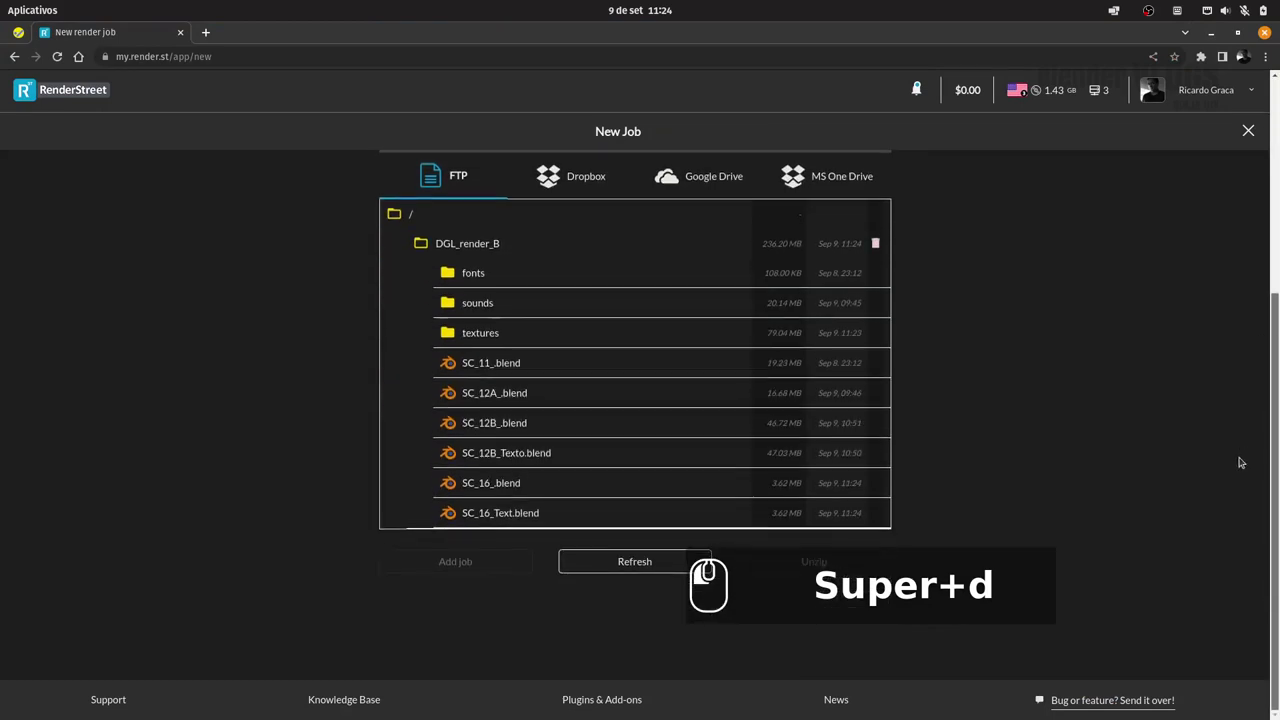
left_click(451, 478)
left_click(493, 559)
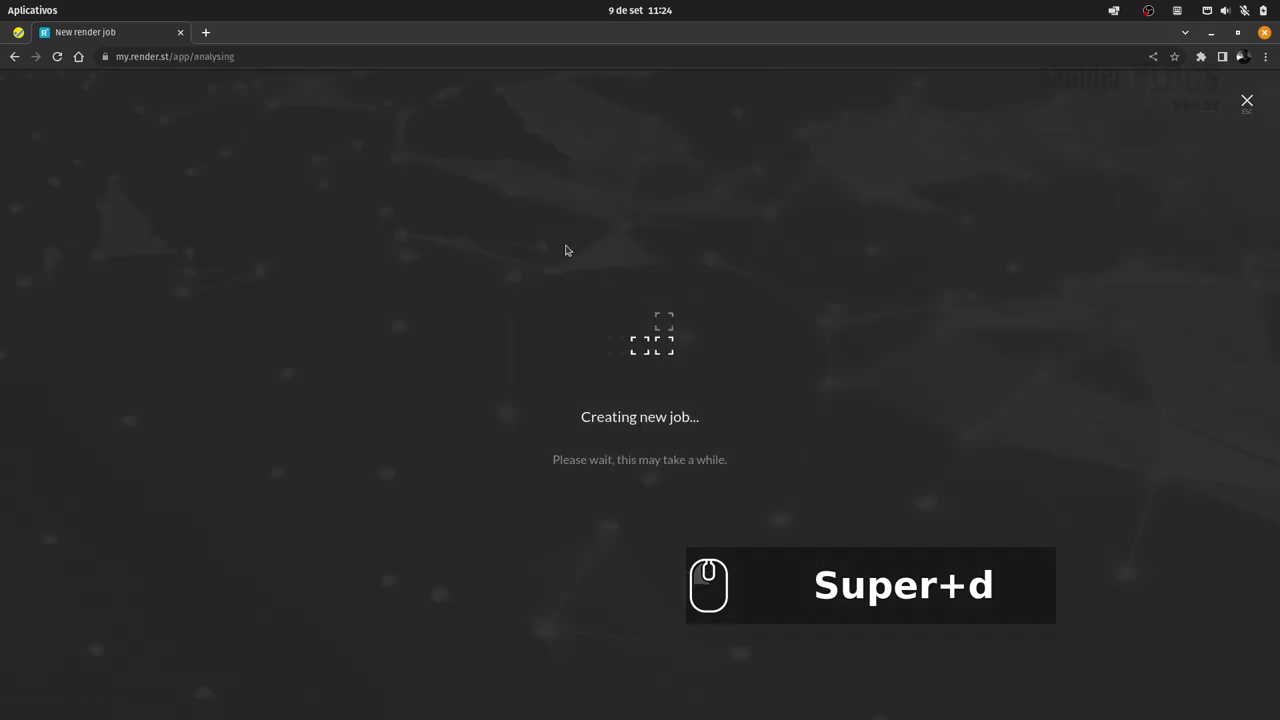
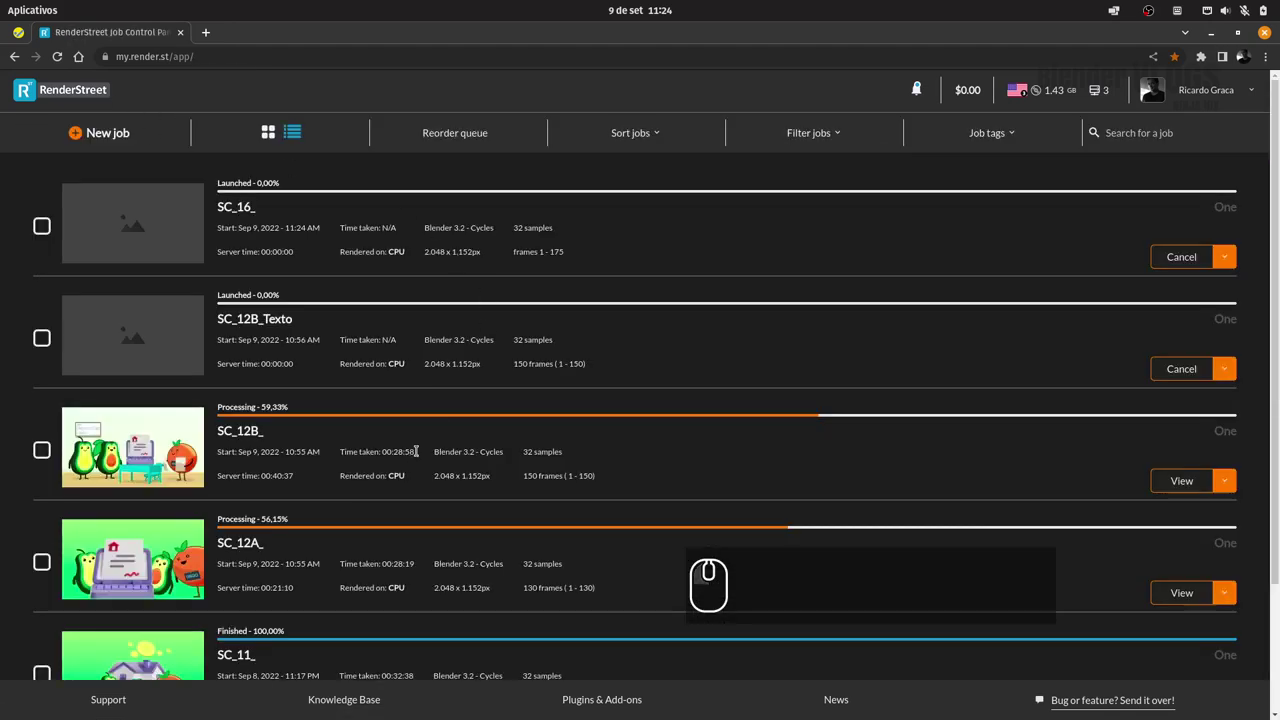
left_click(111, 136)
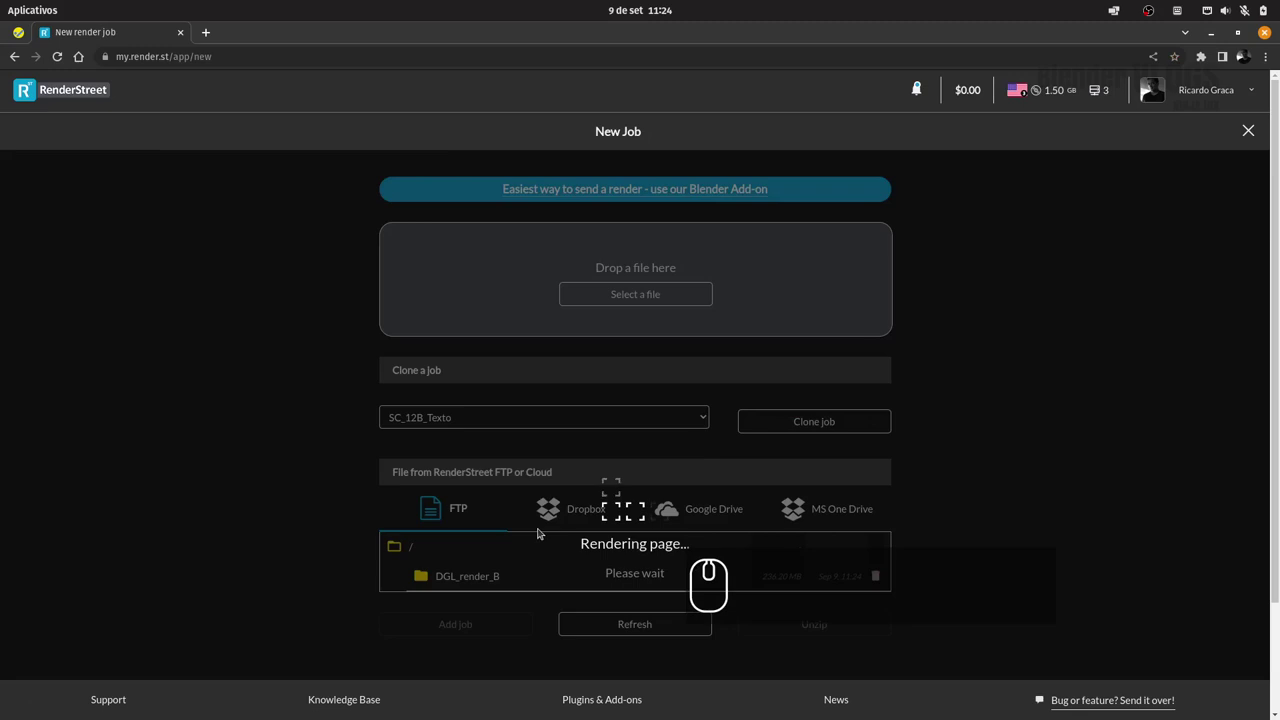
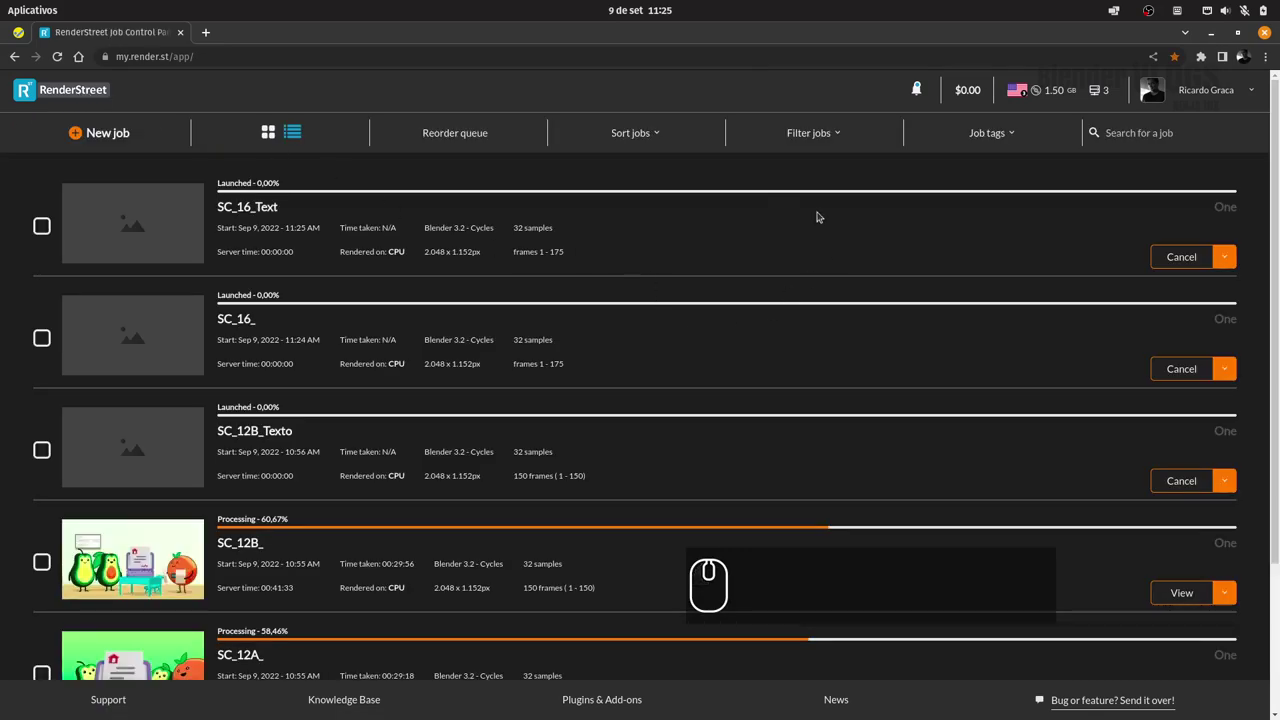
left_click_drag(1213, 35, 89, 436)
Return to Blender and open SC_17_.blend from the 3D folder.
left_click_drag(25, 419, 541, 298)
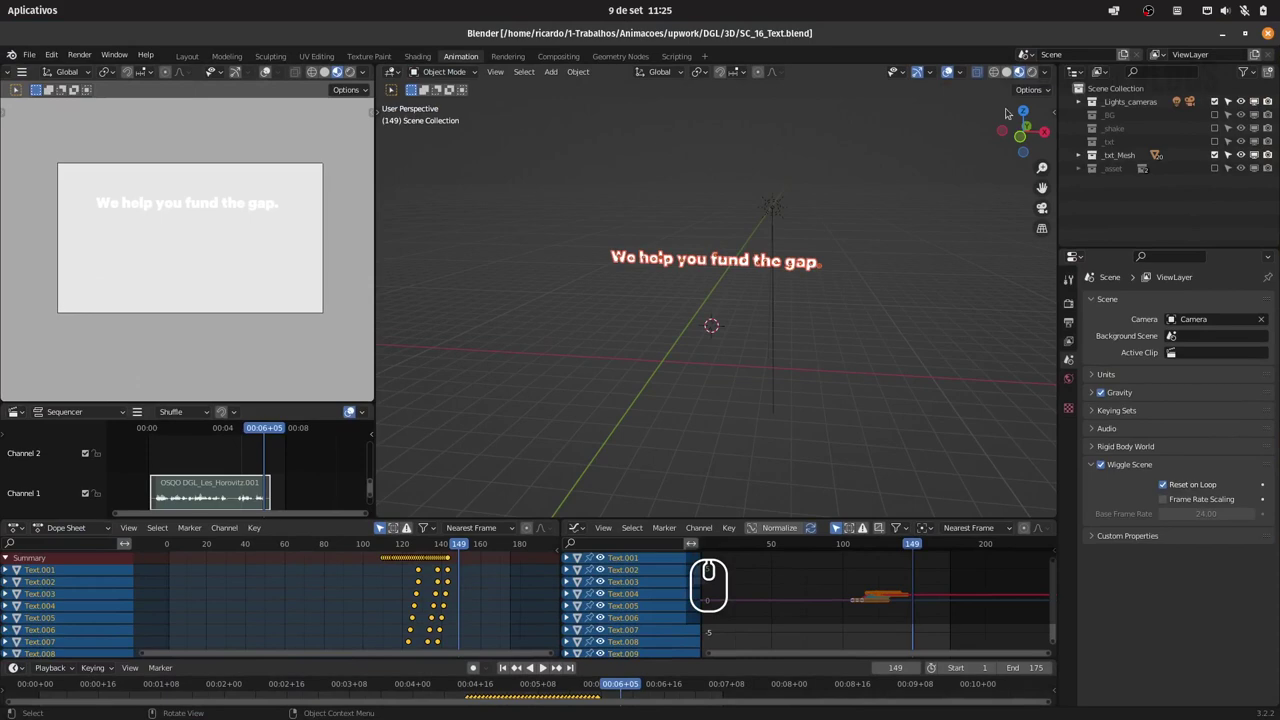
left_click(39, 53)
left_click_drag(43, 84, 128, 101)
left_click_drag(1008, 389, 947, 605)
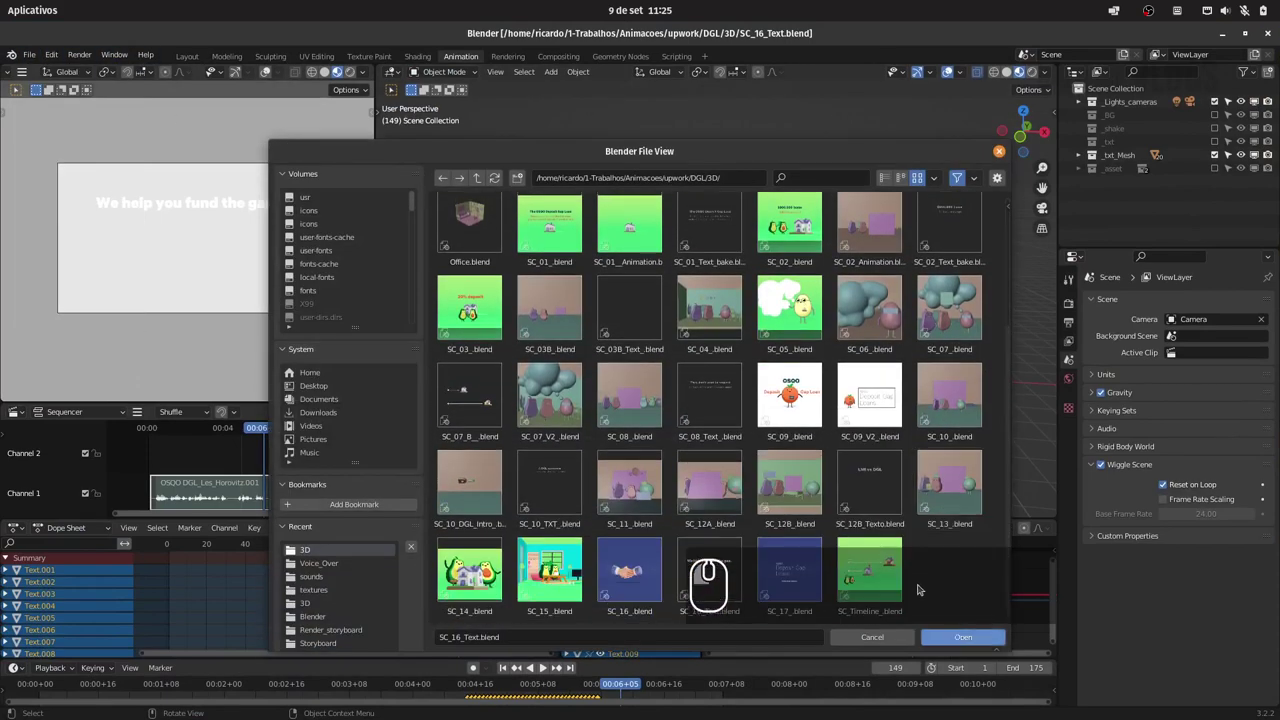
left_click(805, 564)
left_click(1000, 640)
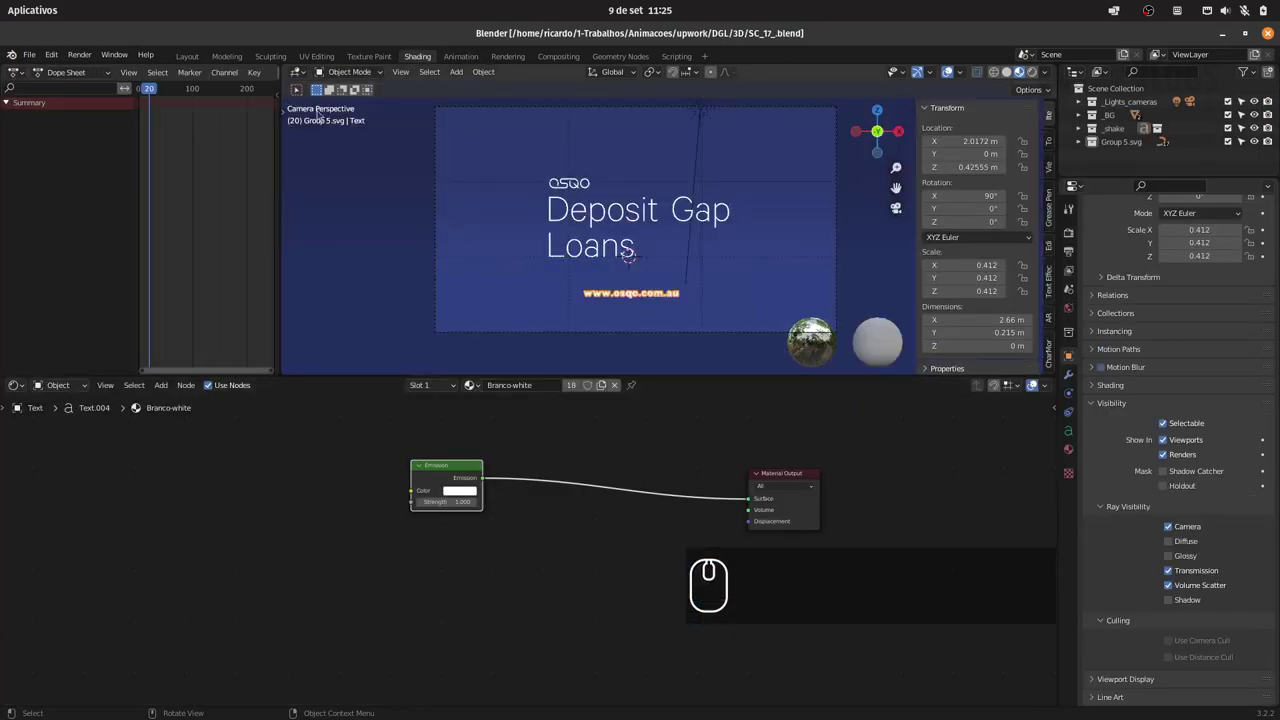